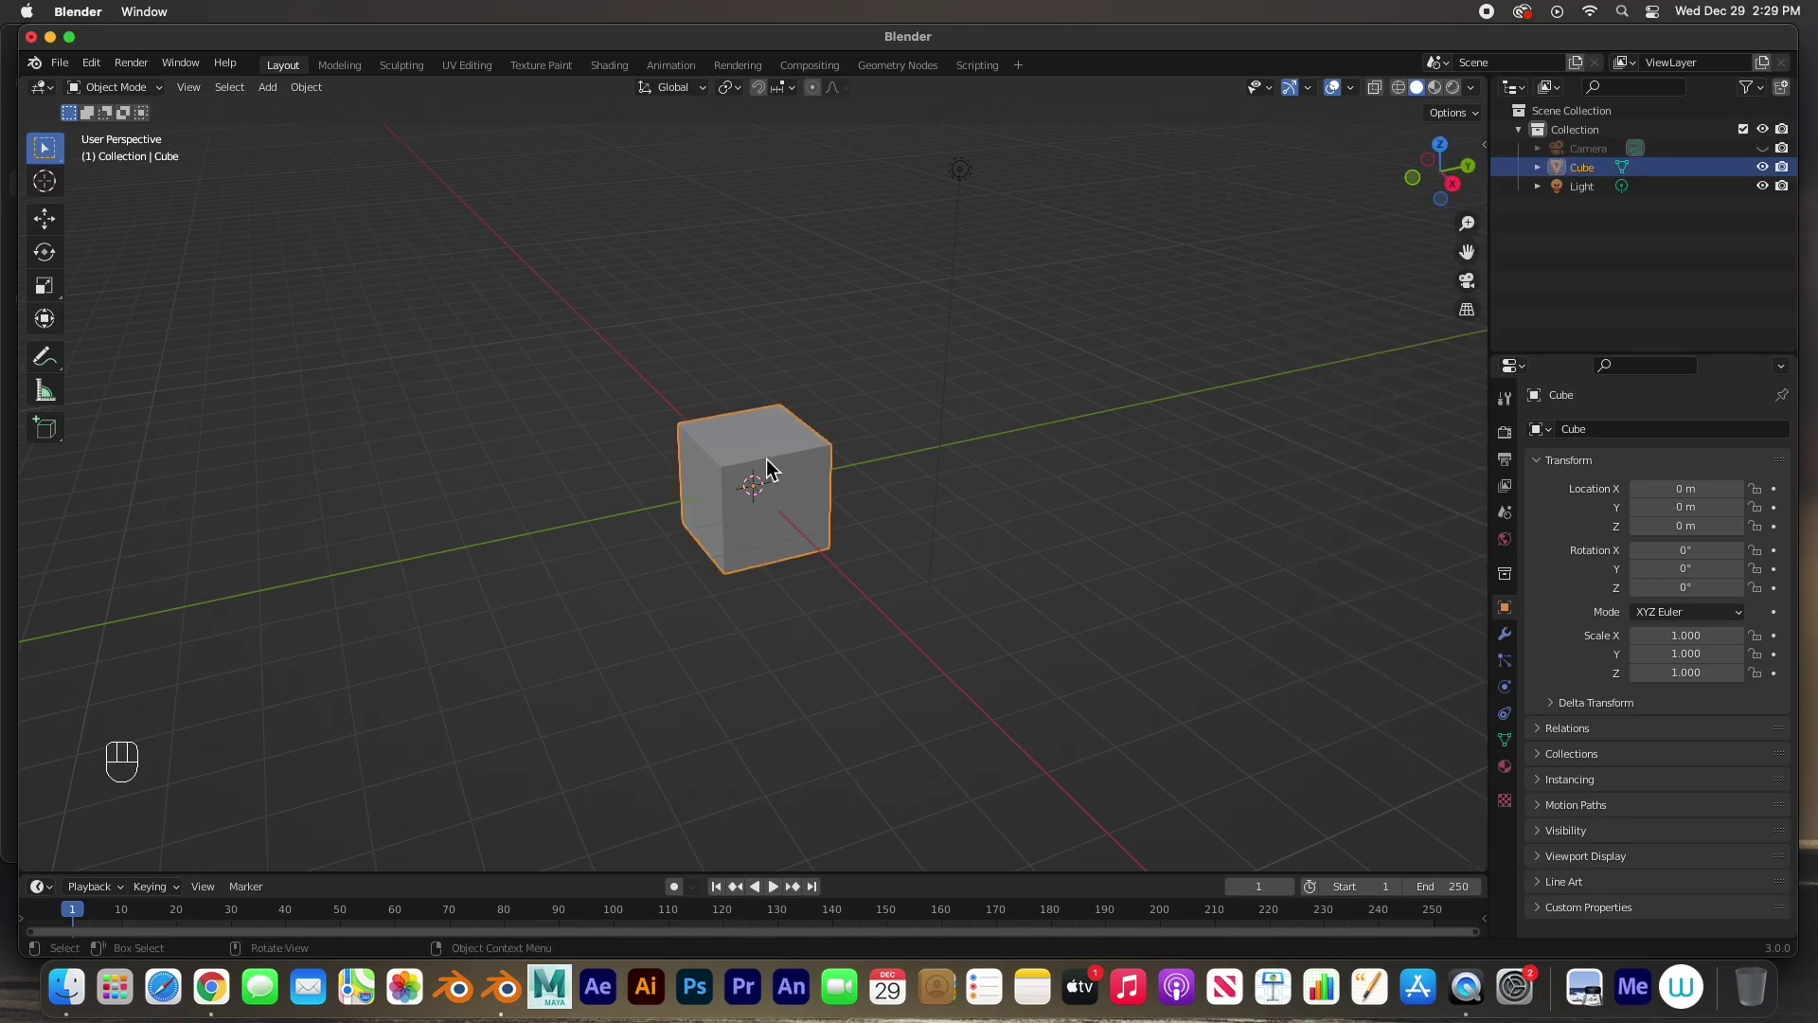
- Delete the default cube, leaving only the camera and light in the scene
key(BackSpace)
key(Delete)
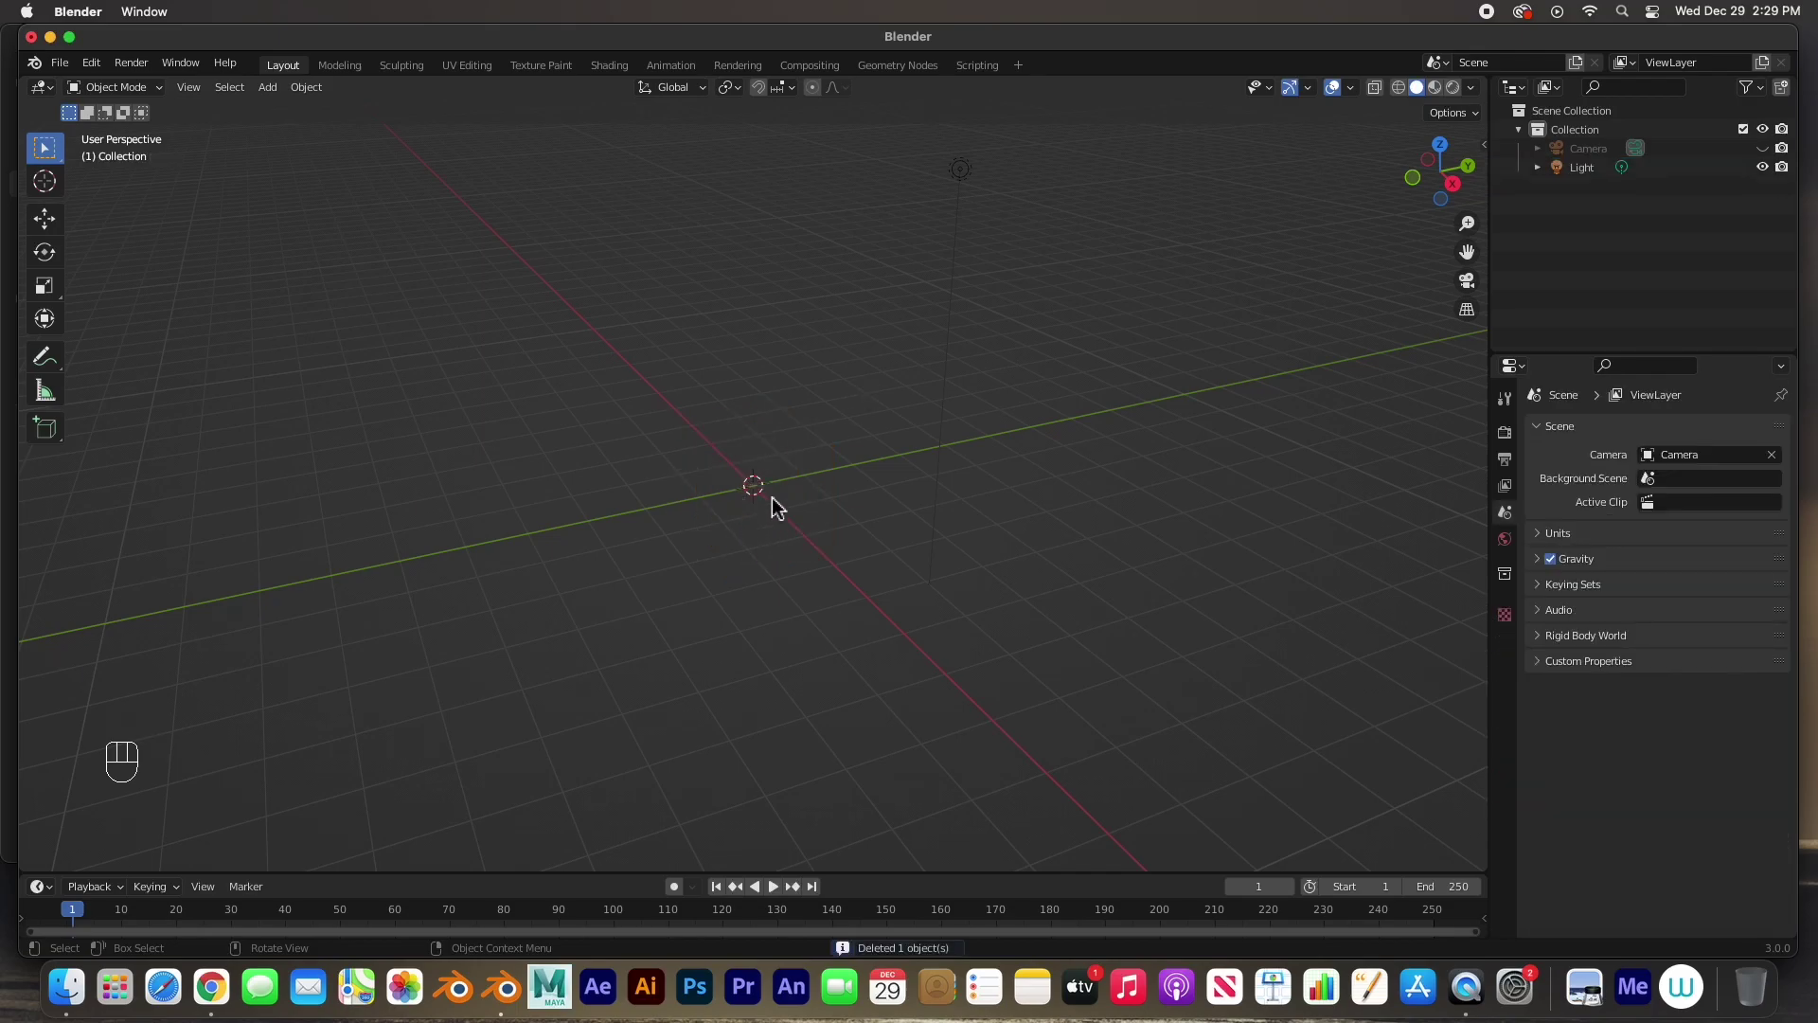
drag(1410, 236, 1047, 381)
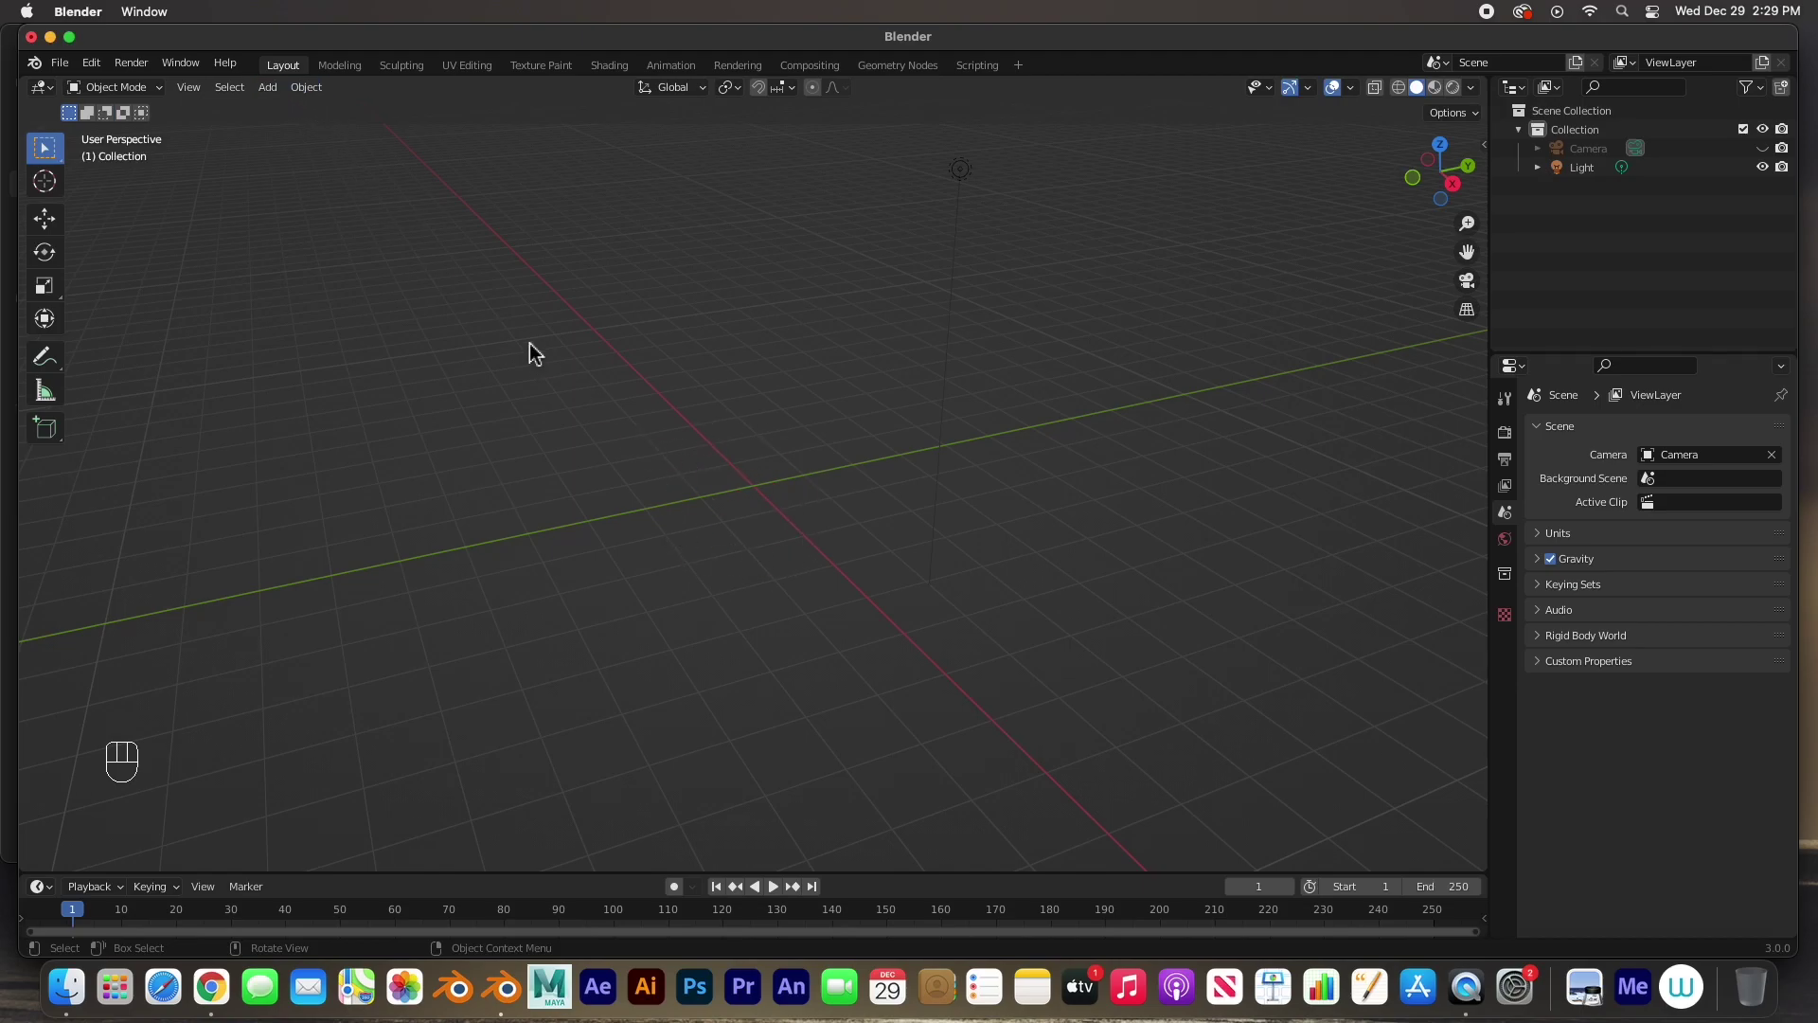
- Add a cylinder, scale it into a wide flat disc and raise it to rest on the ground grid
key(shift+a)
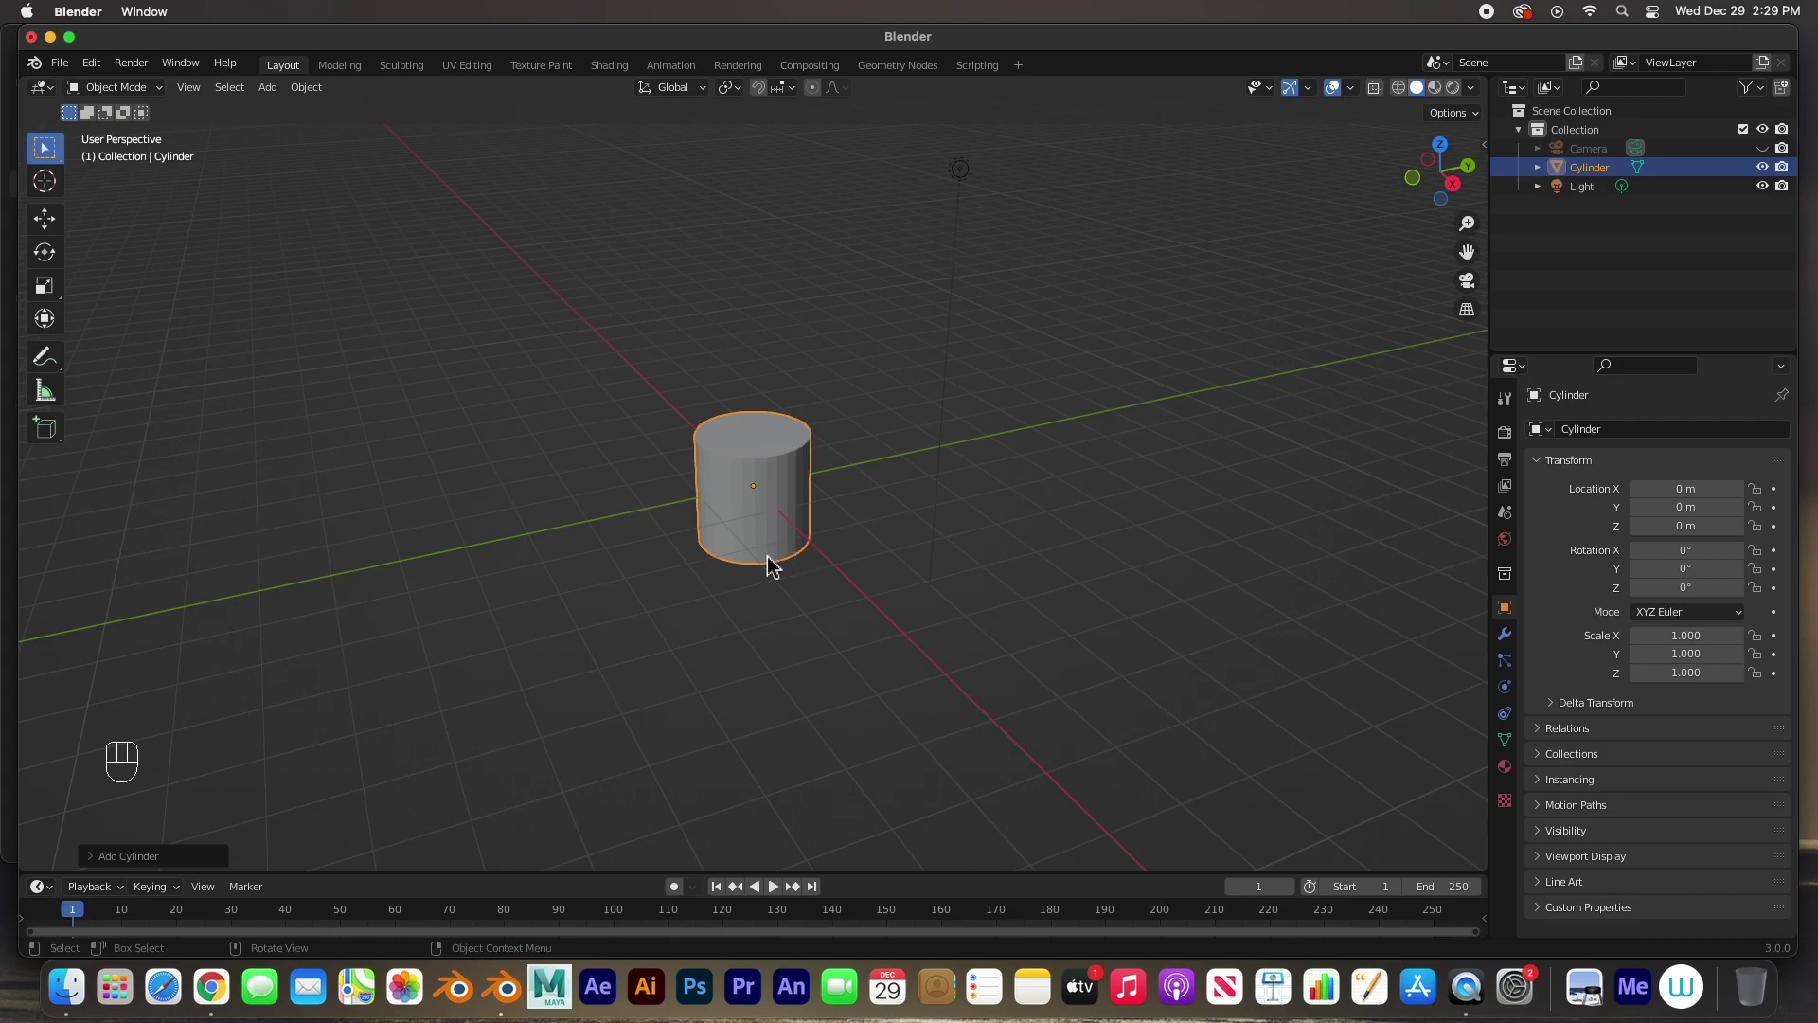
key(s)
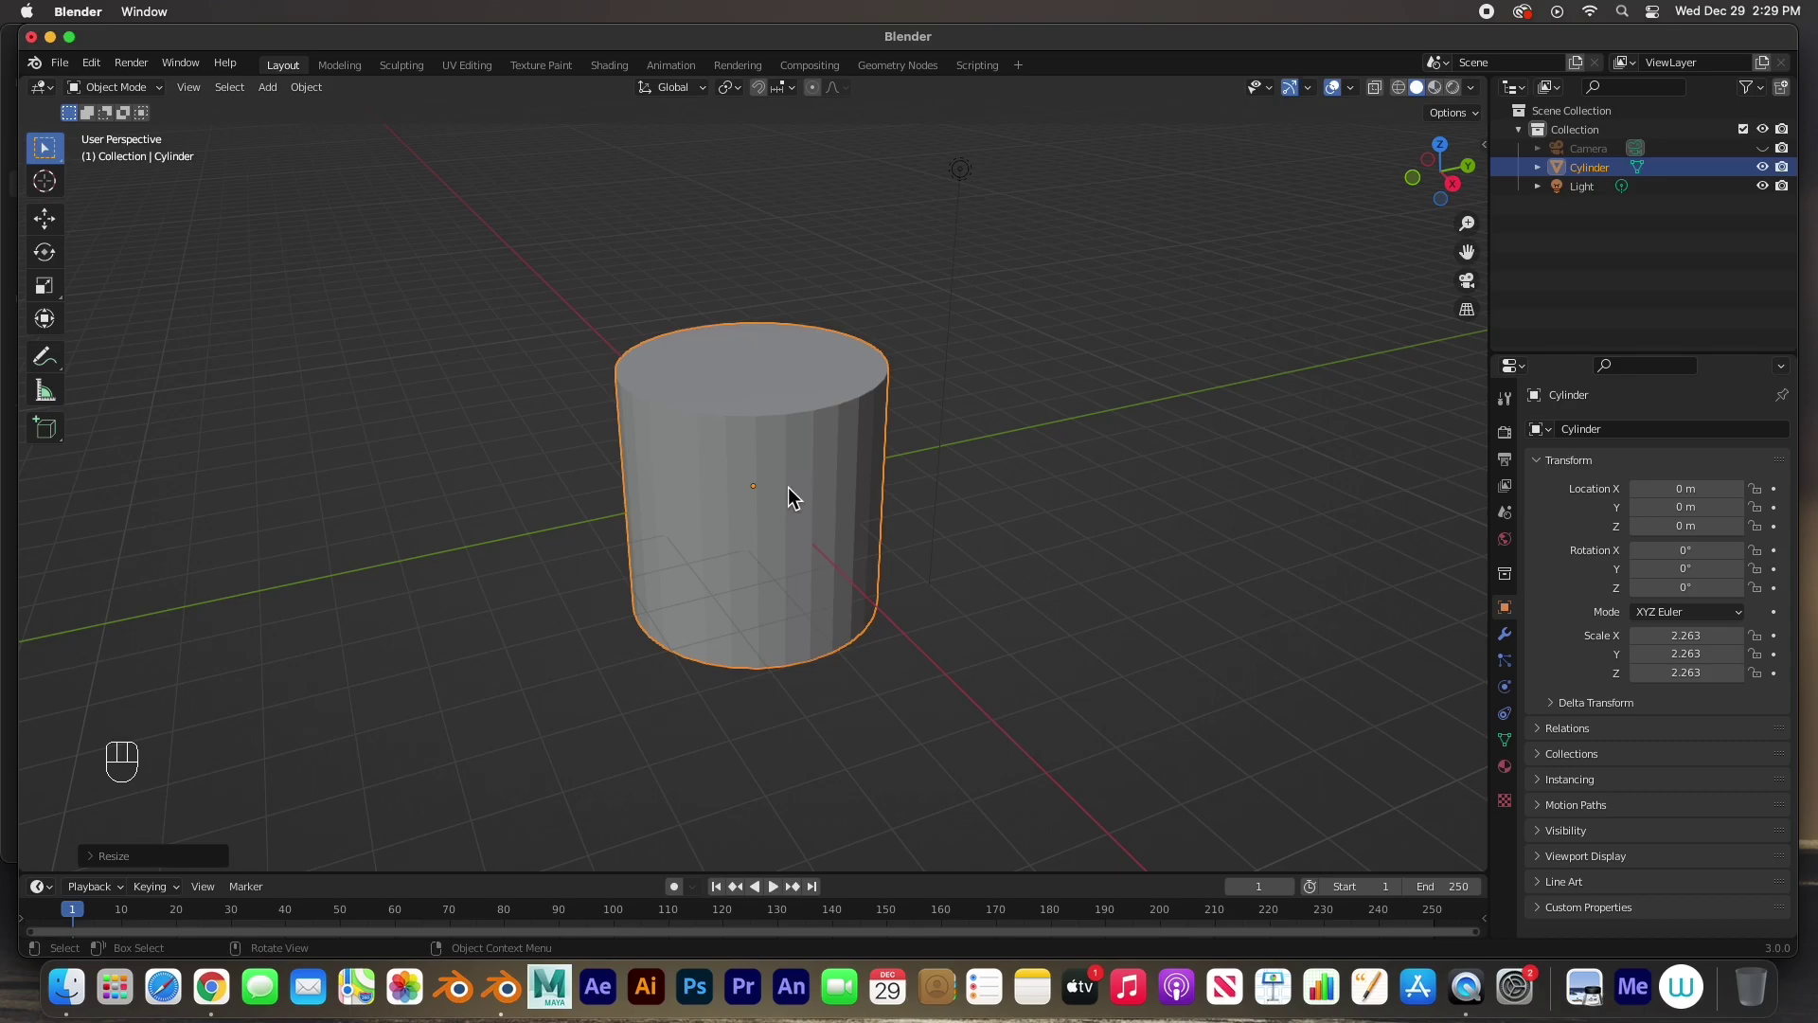
key(s)
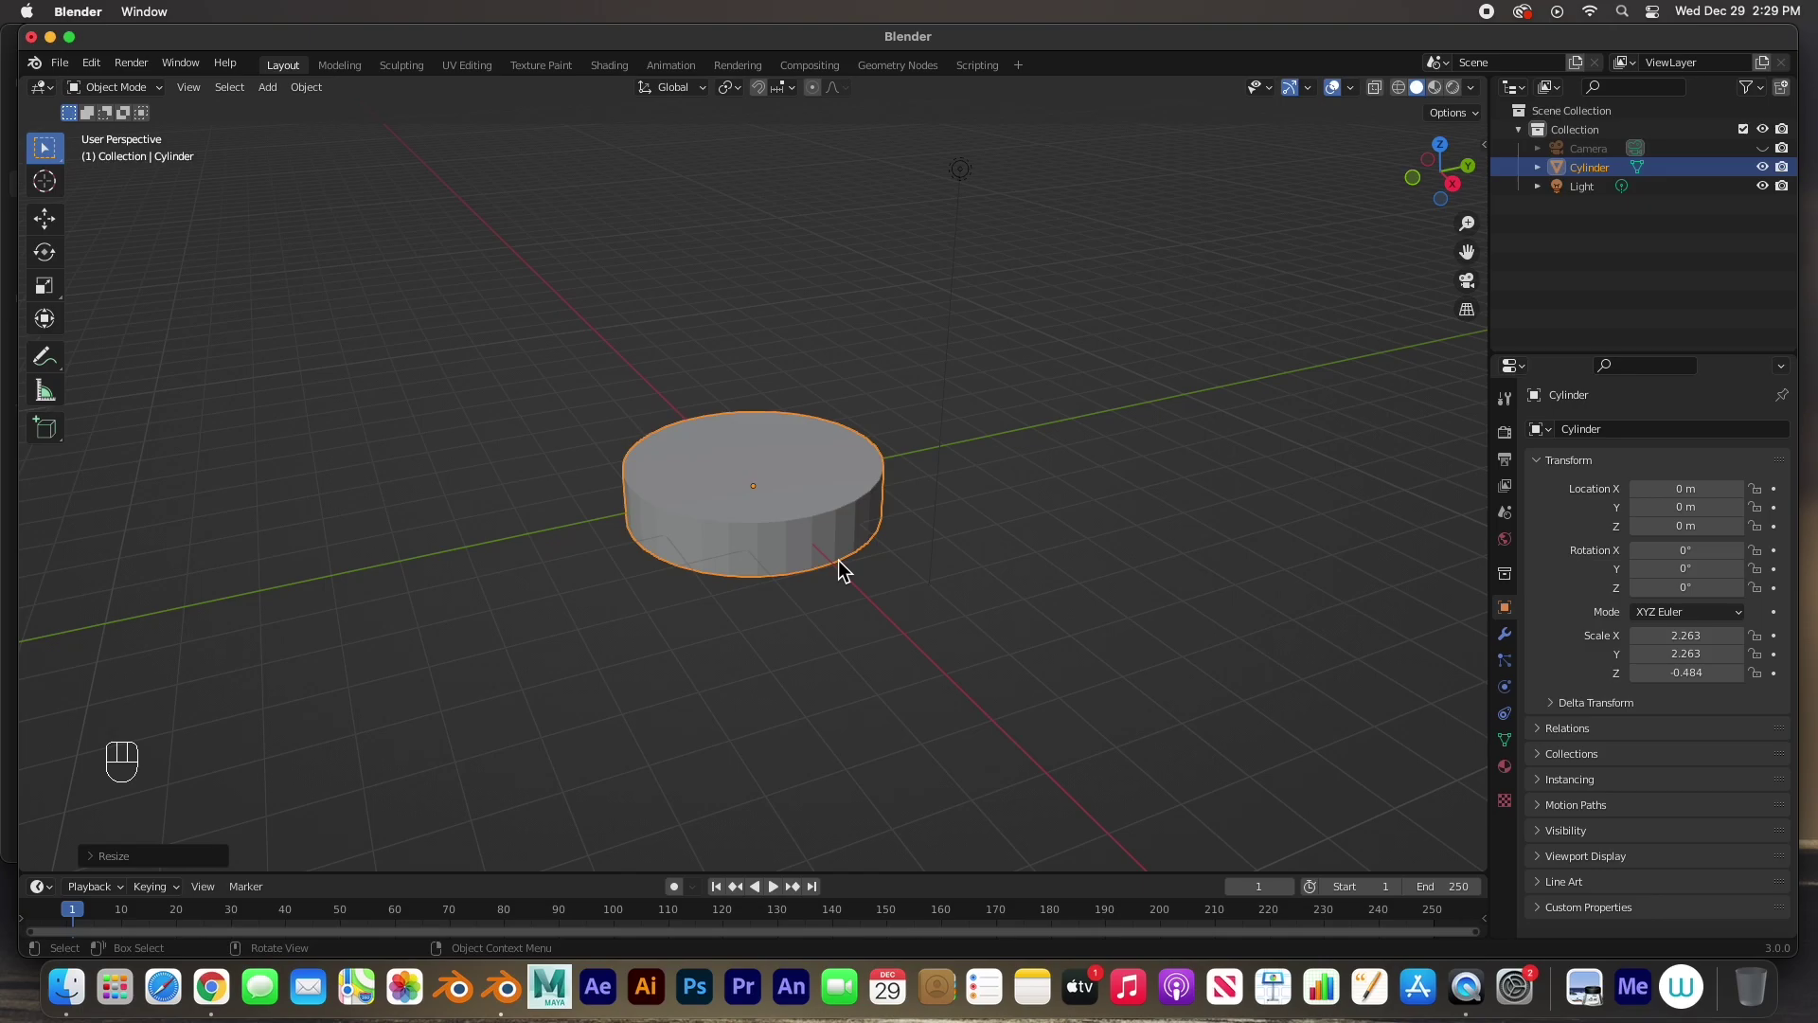
key(KP_1)
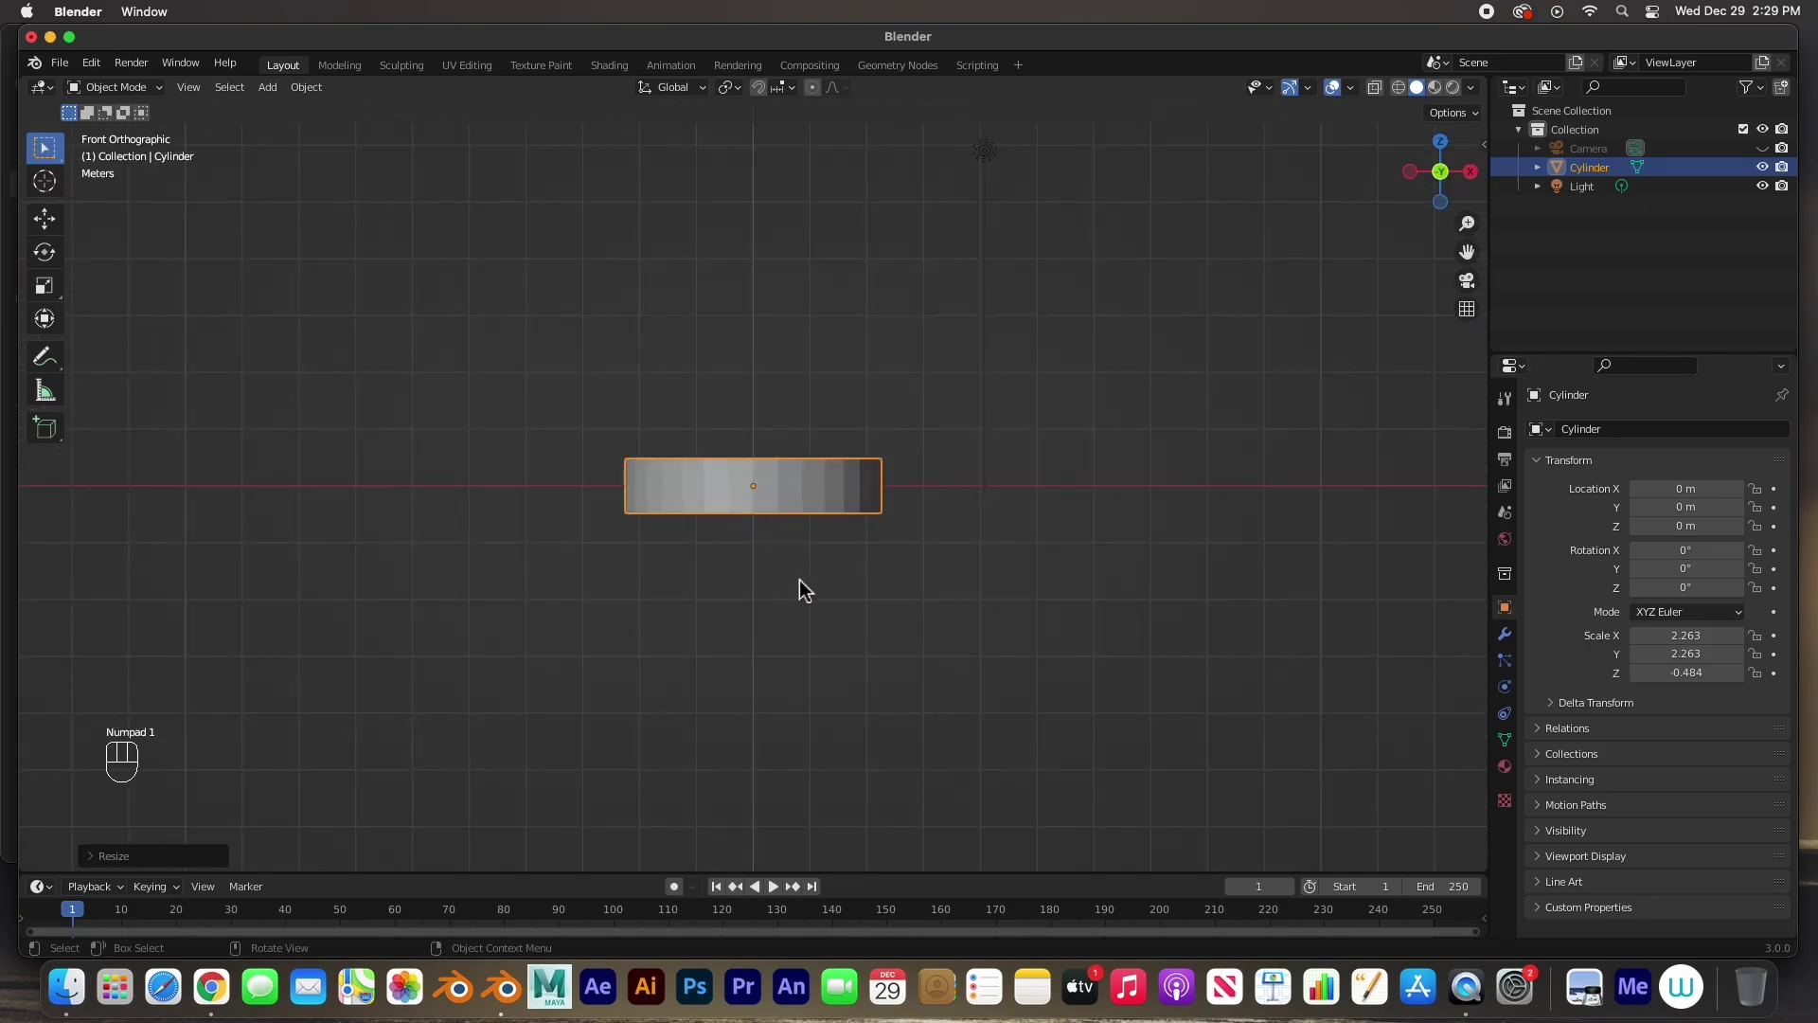
key(g)
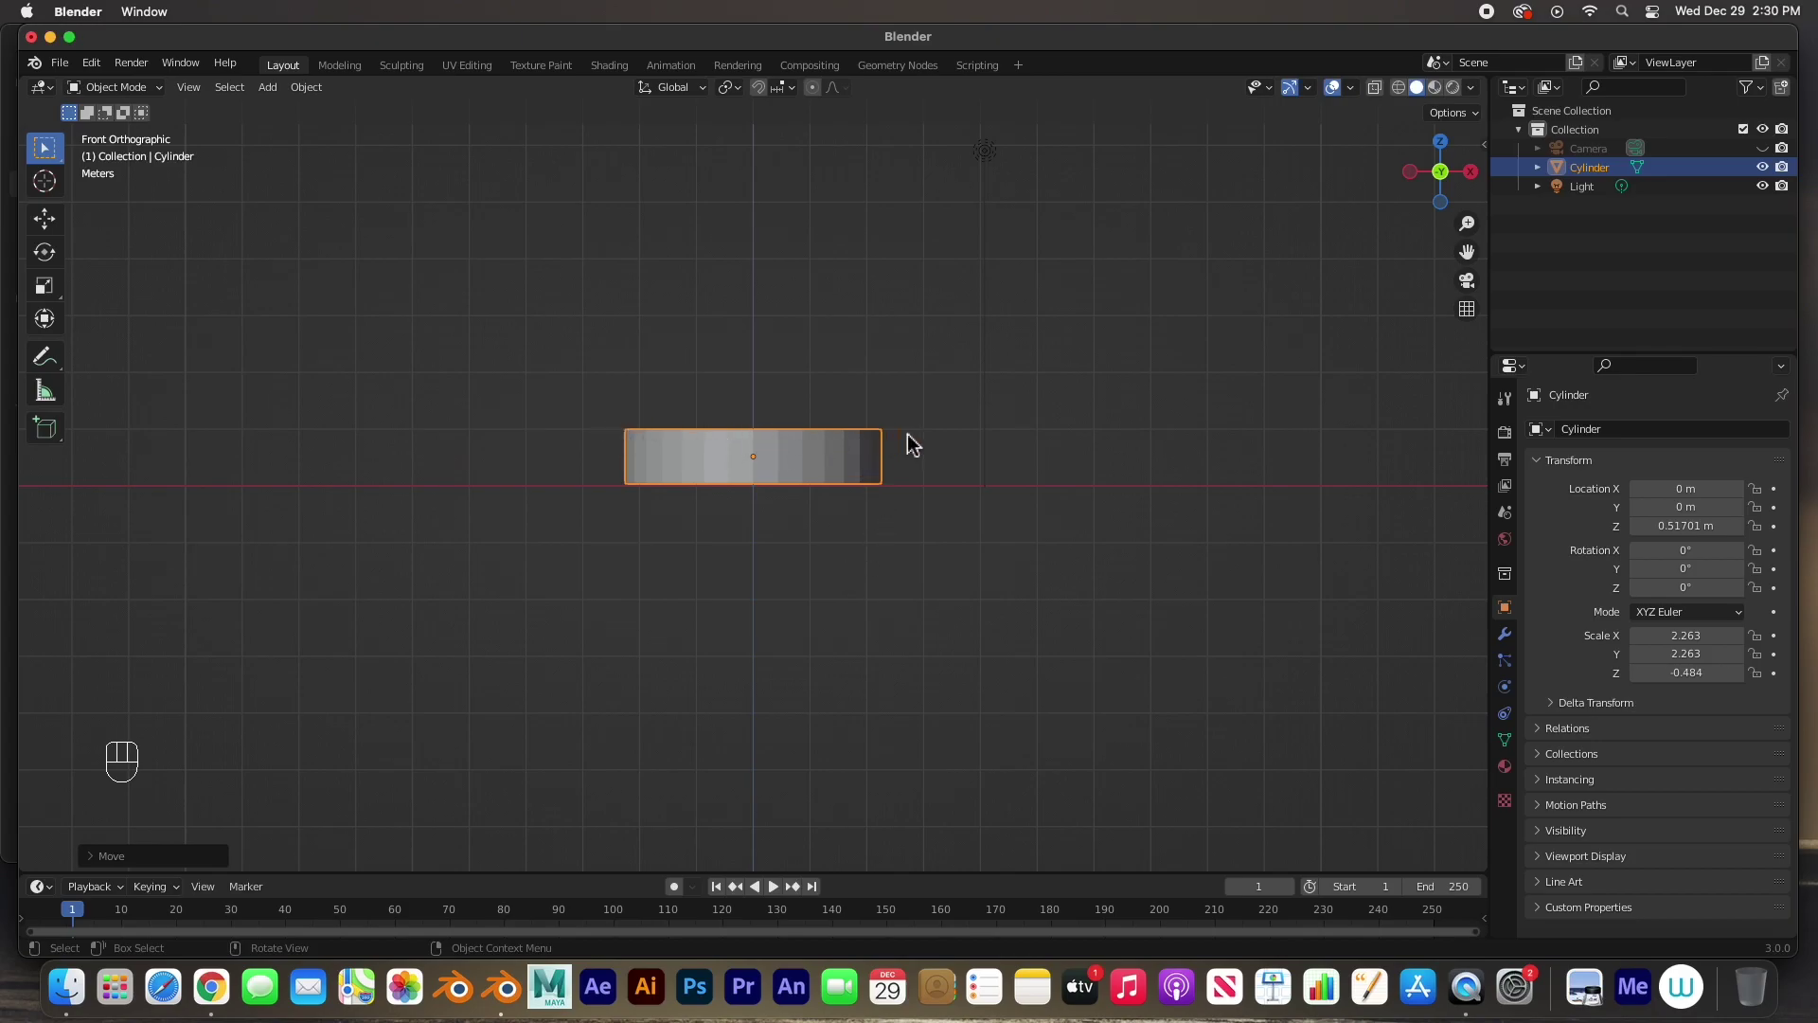
drag(807, 460, 740, 521)
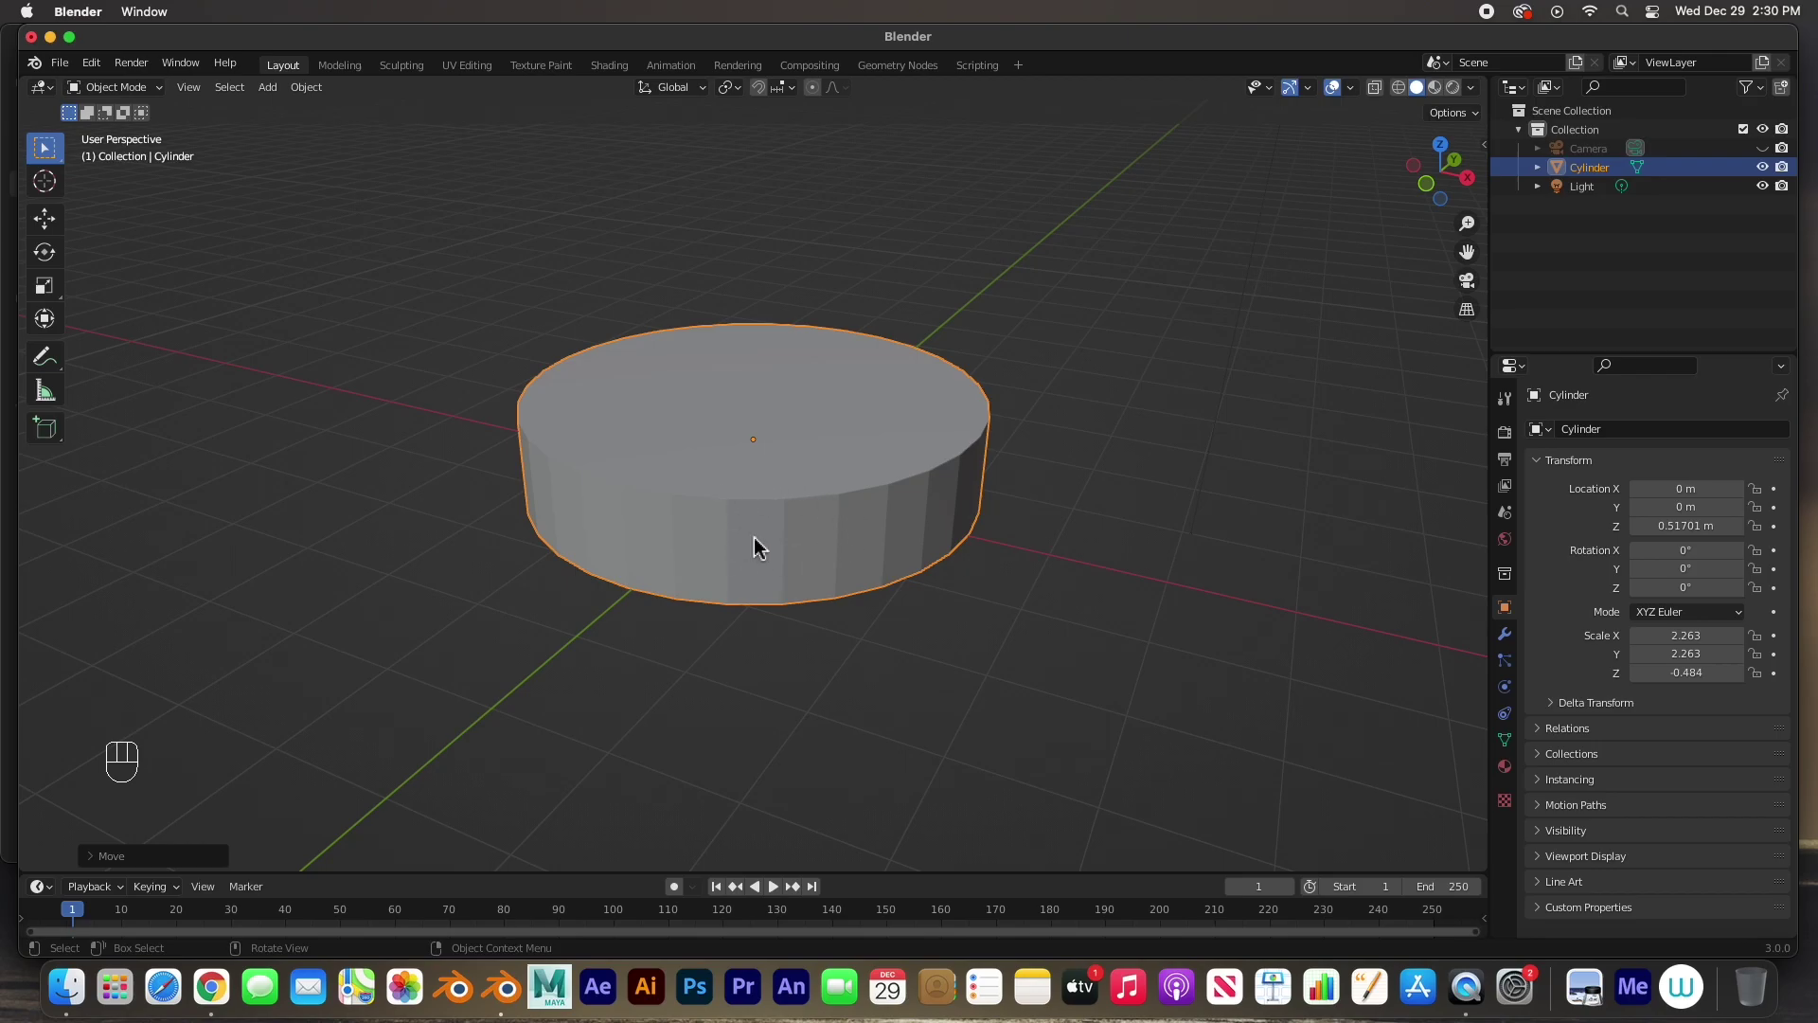
- Try a bevel on the base's top face in Edit Mode, then undo it
key(Tab)
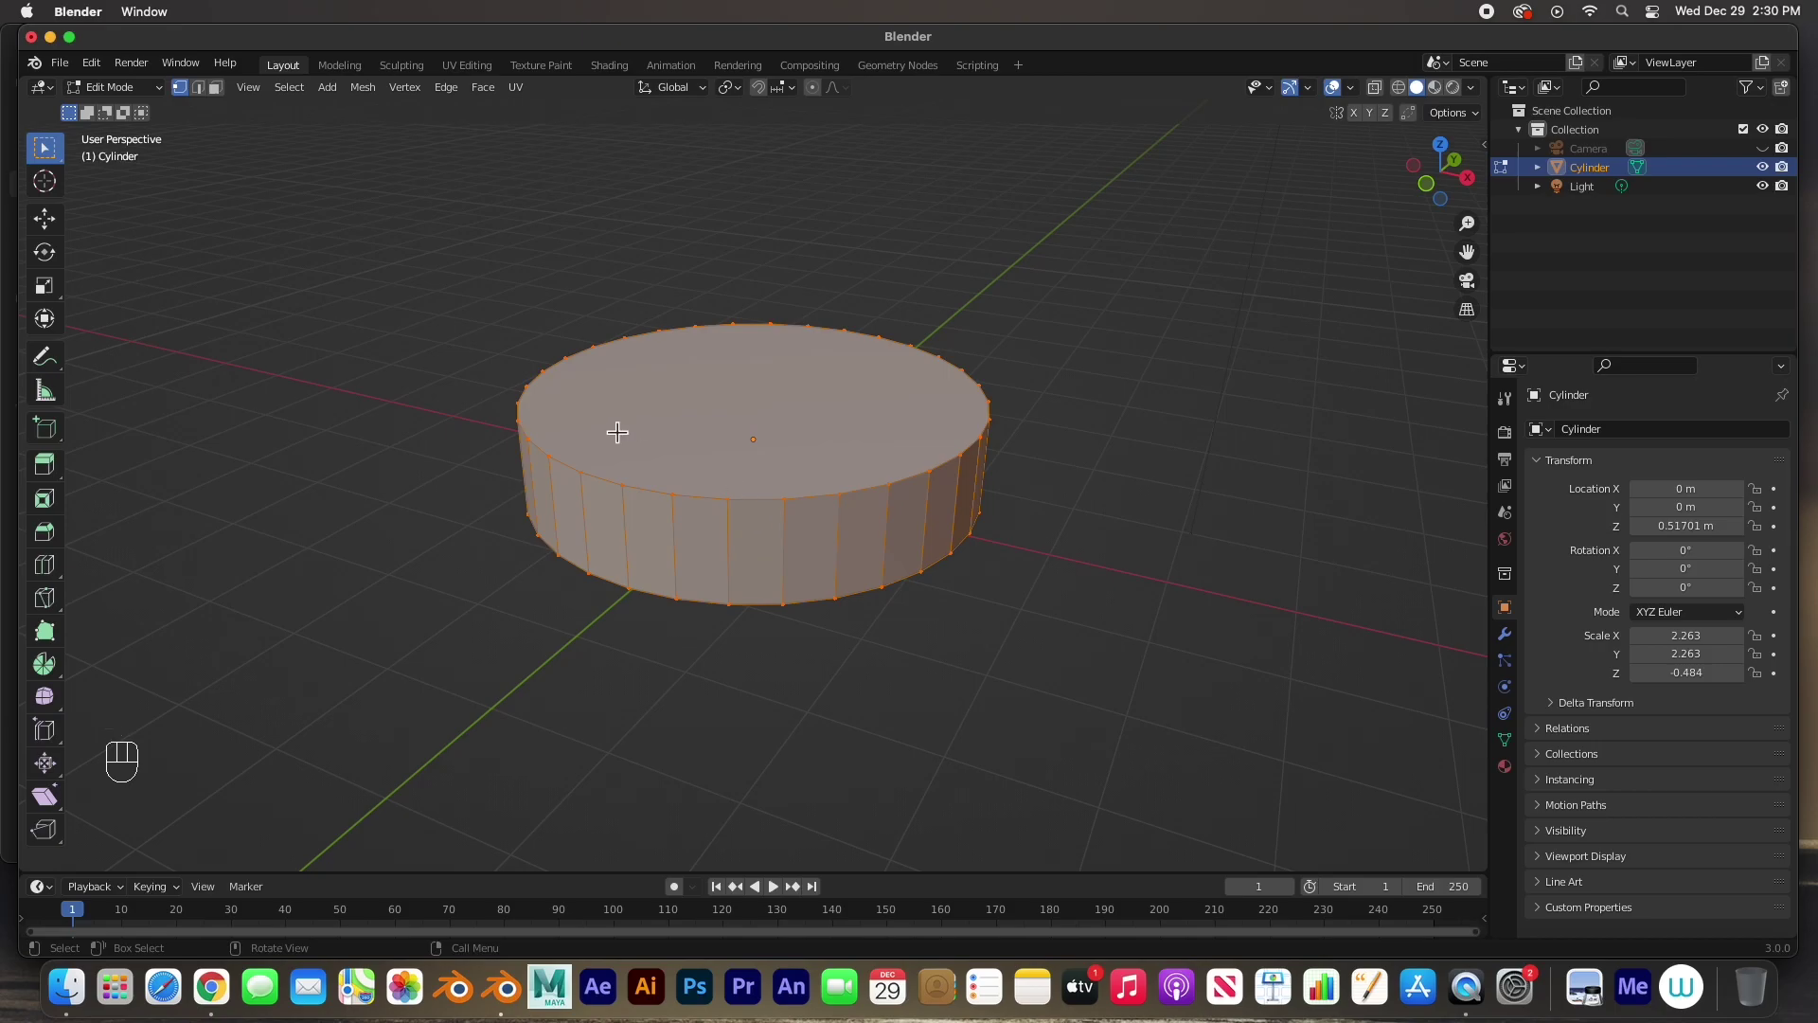
click(207, 104)
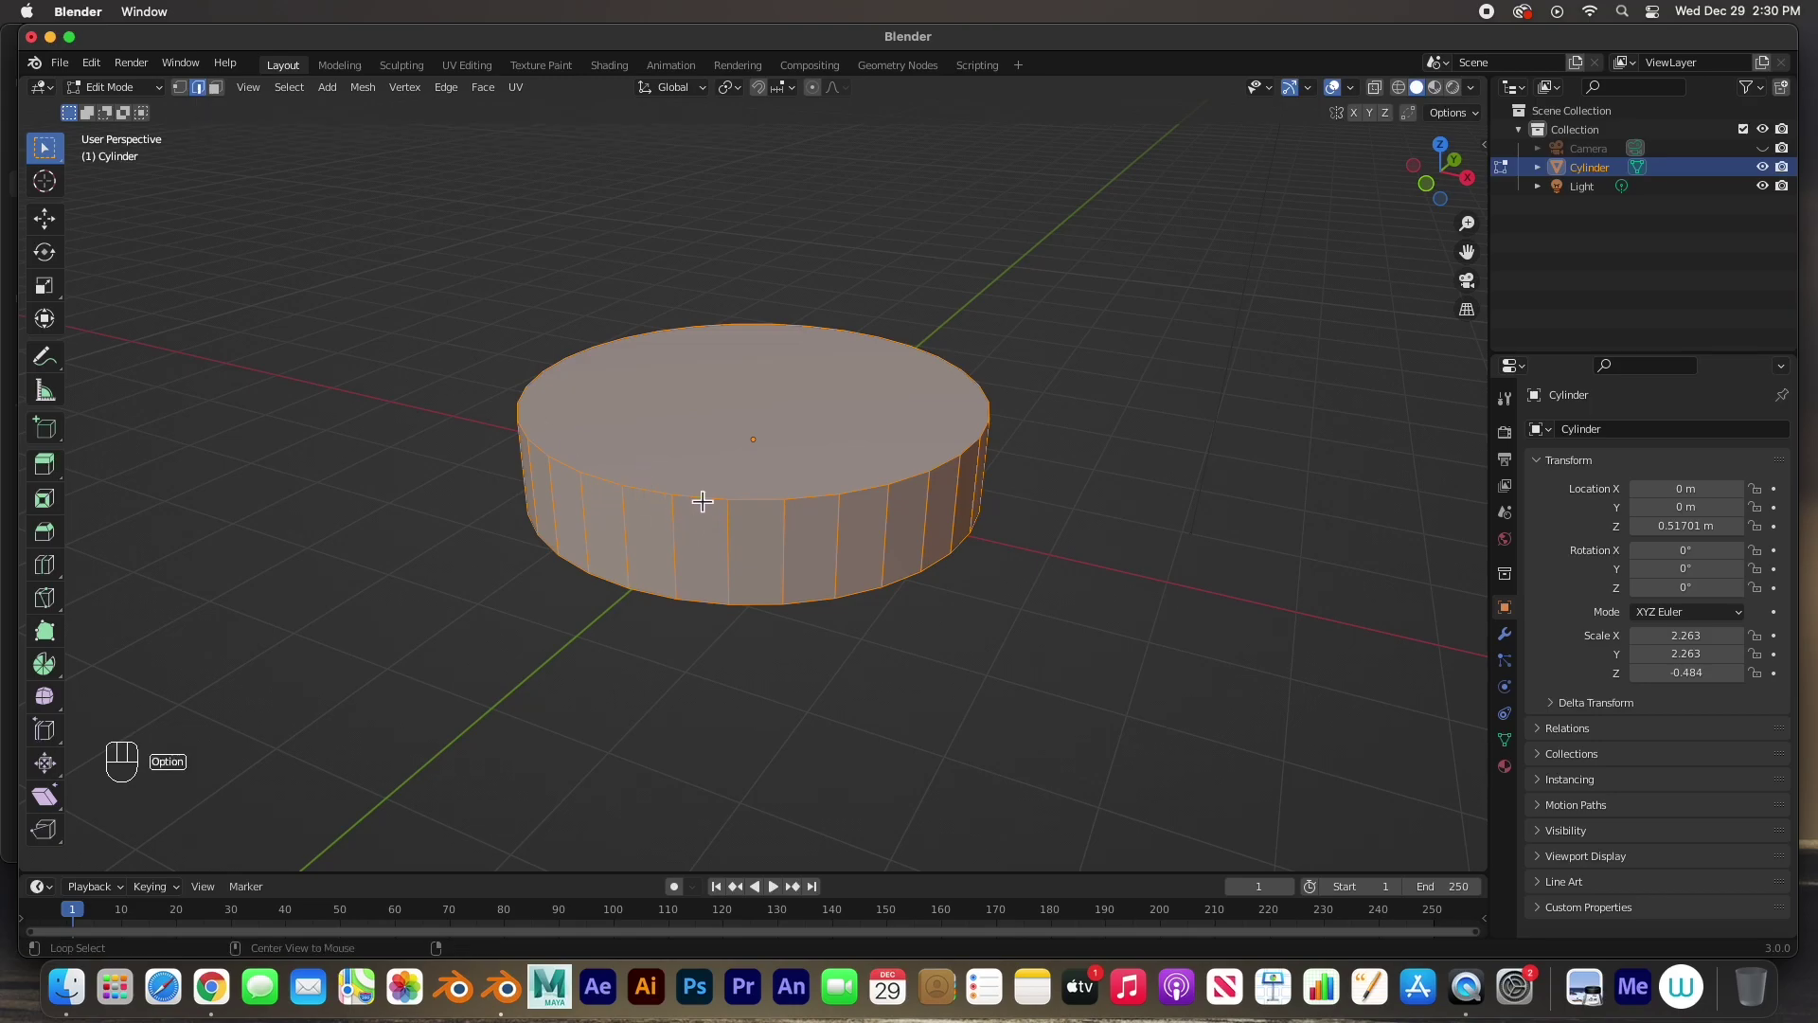
click(706, 497)
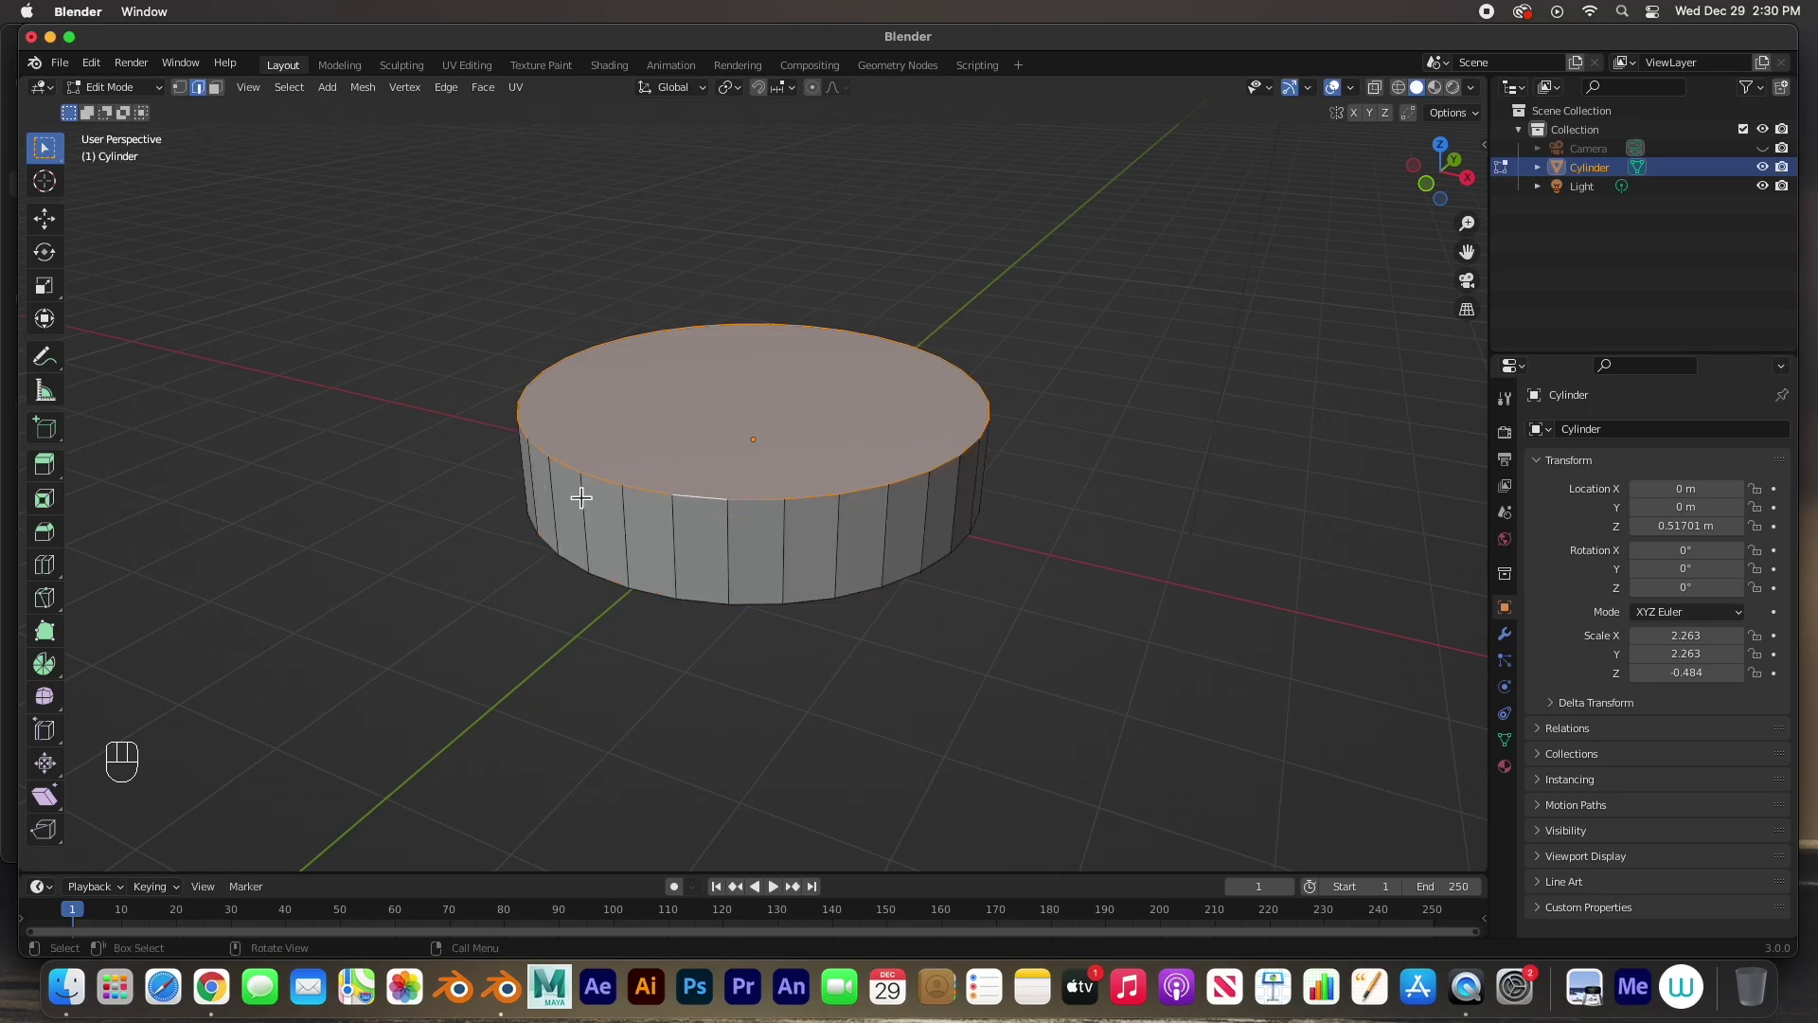
click(807, 498)
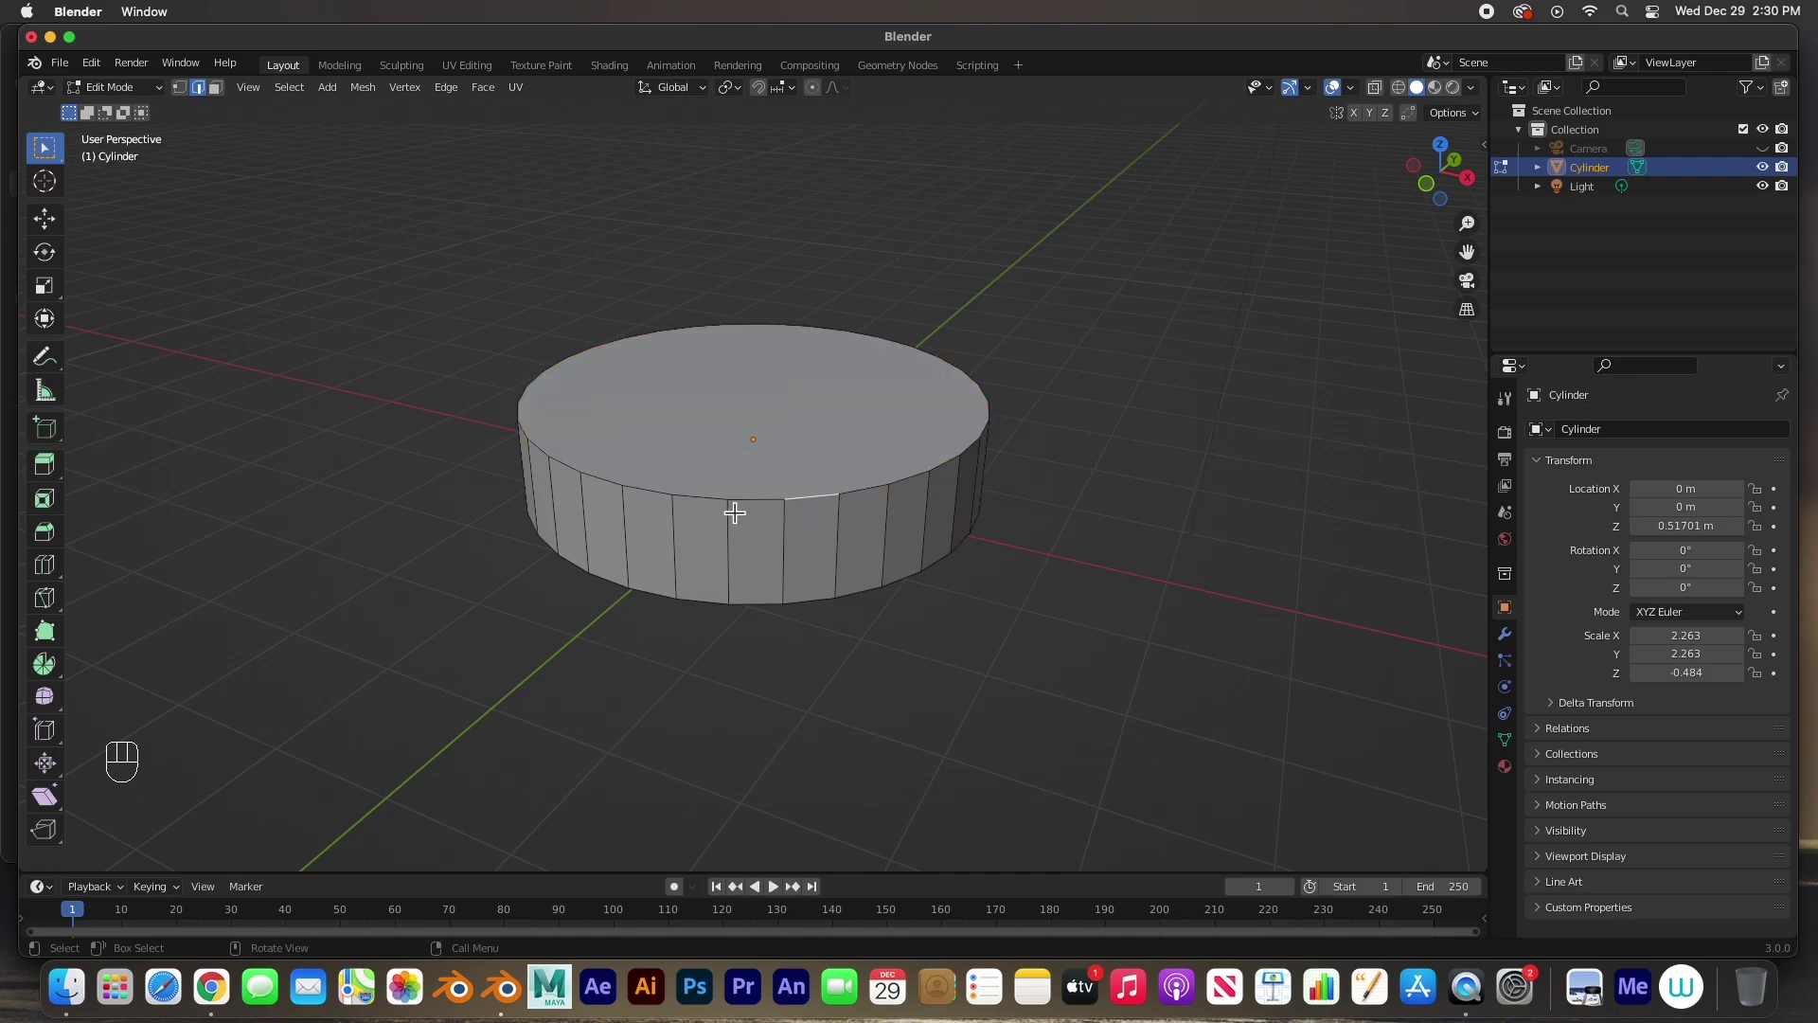
click(743, 499)
click(714, 500)
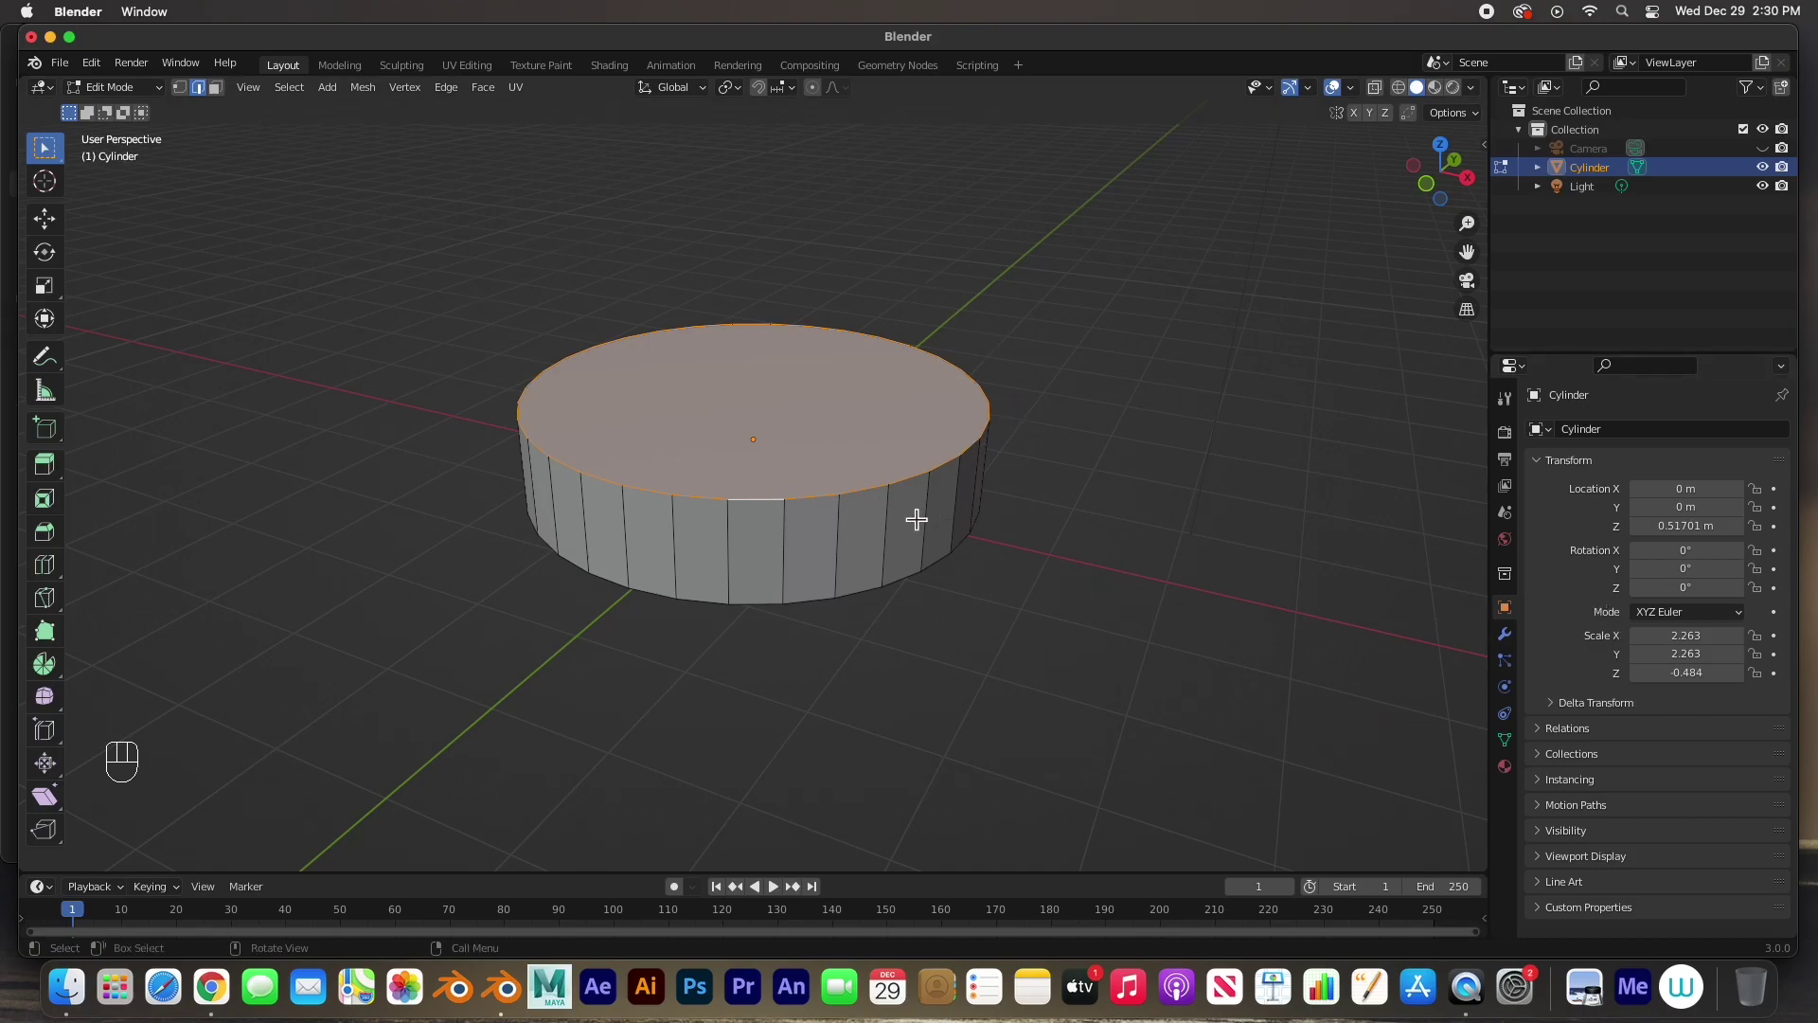
key(super+b)
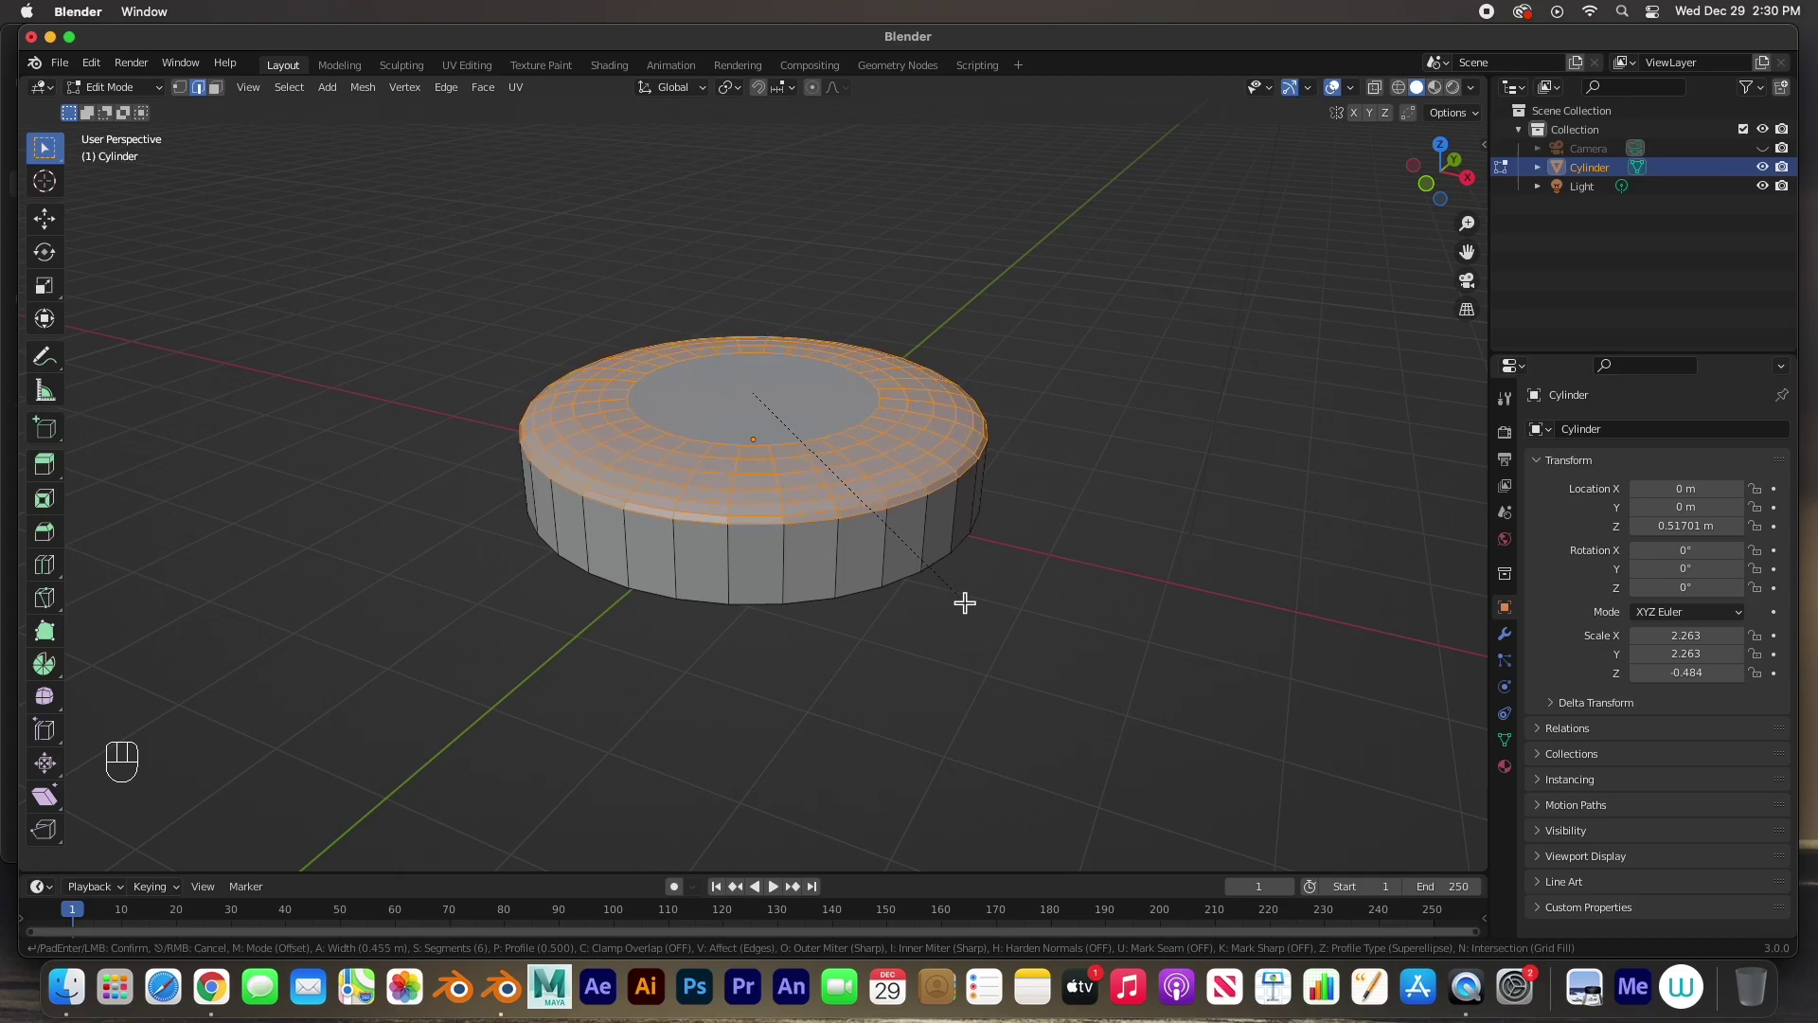
drag(853, 524, 908, 463)
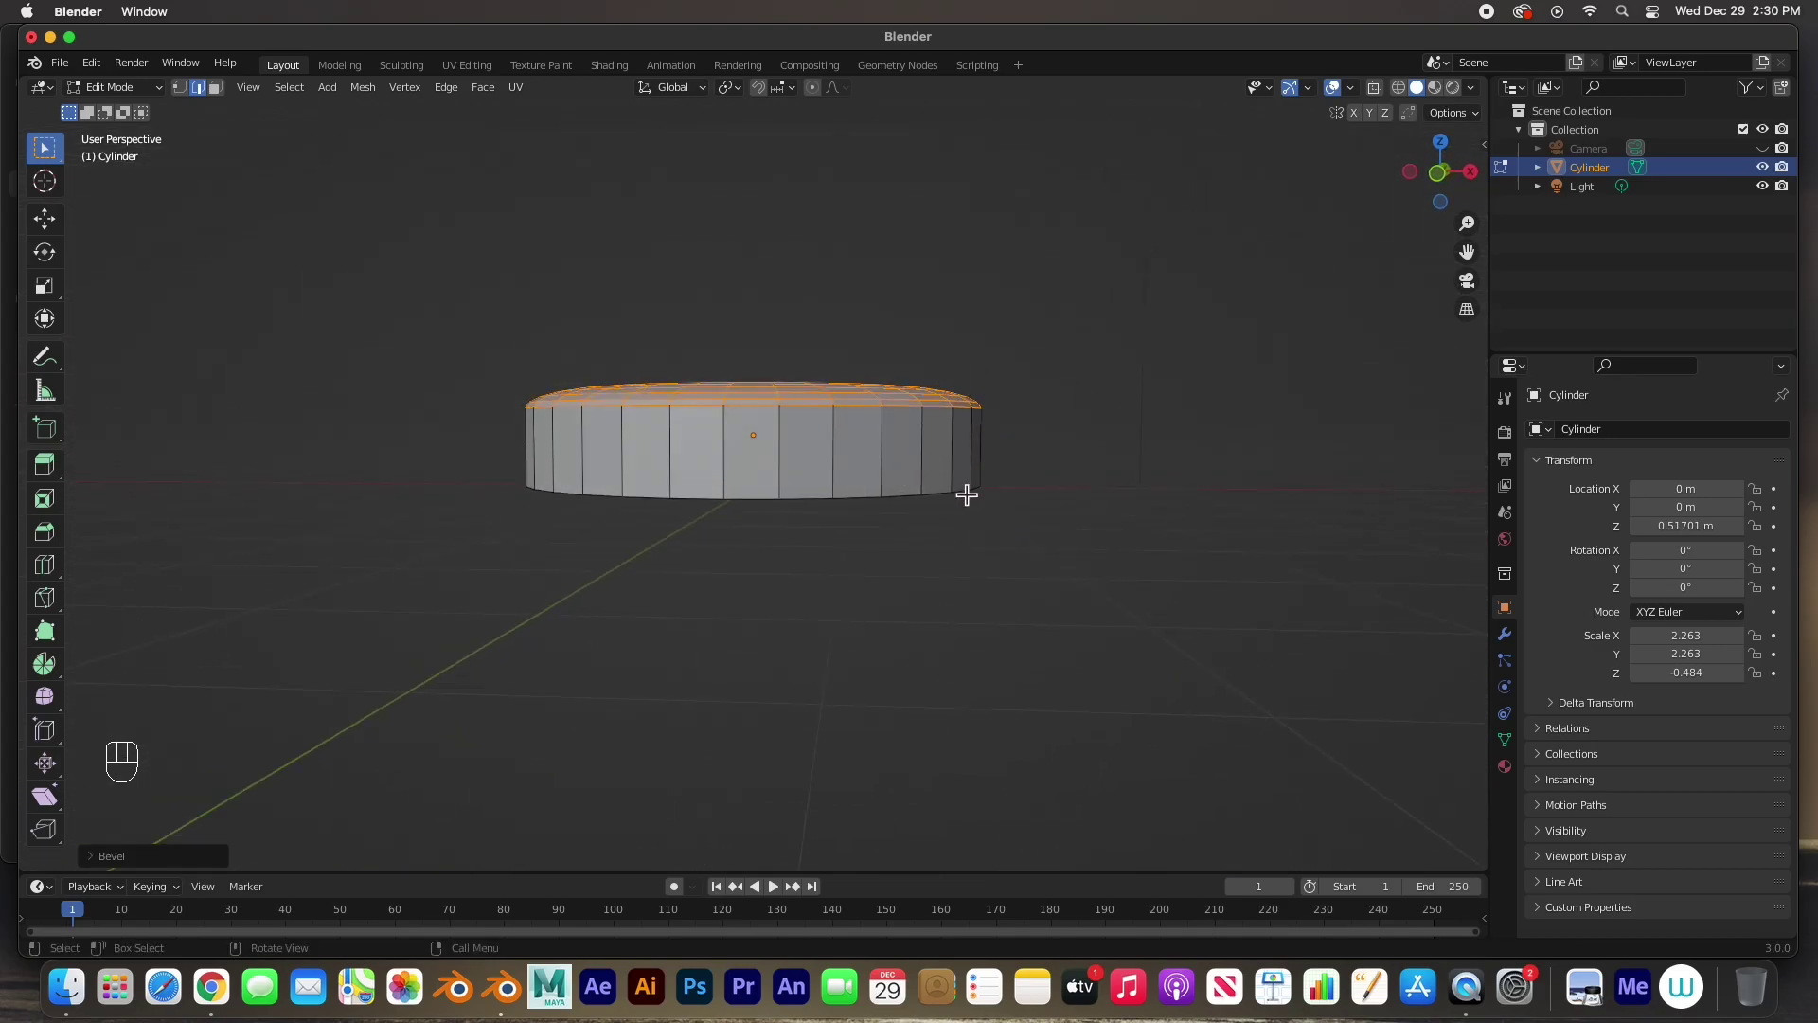
key(KP_1)
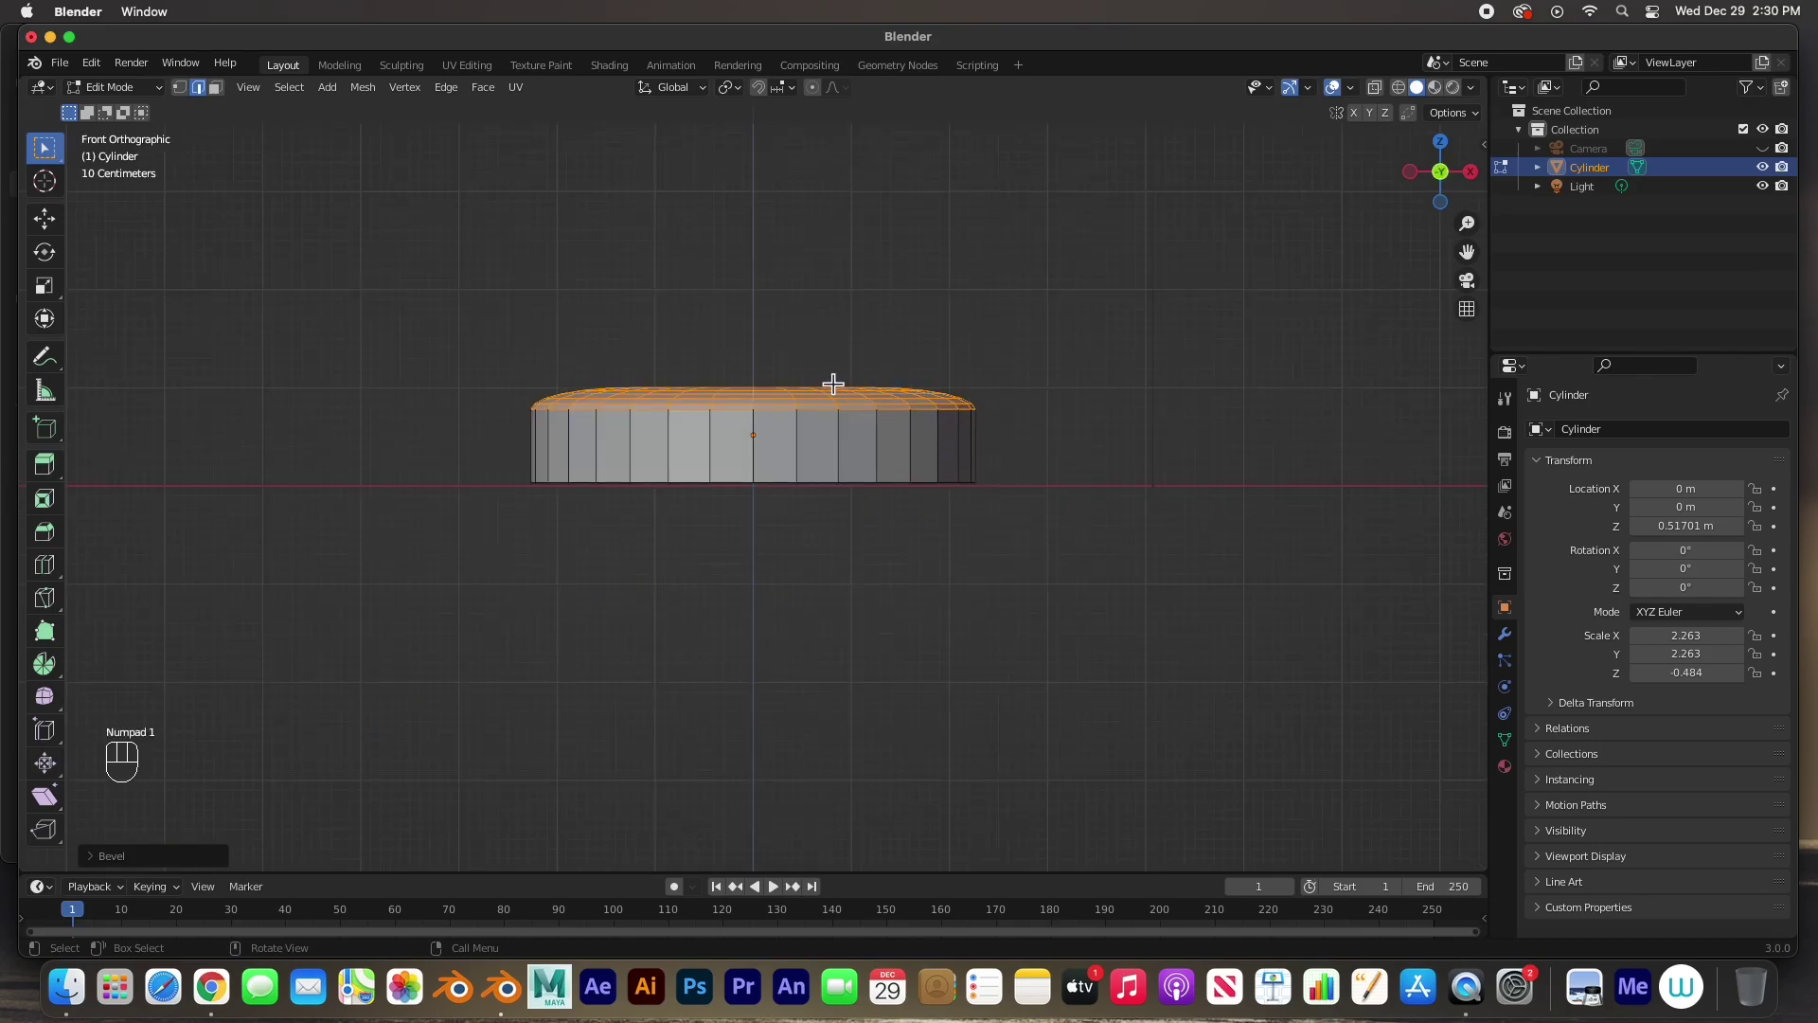
drag(866, 396, 828, 488)
key(super+z)
drag(1090, 569, 1025, 553)
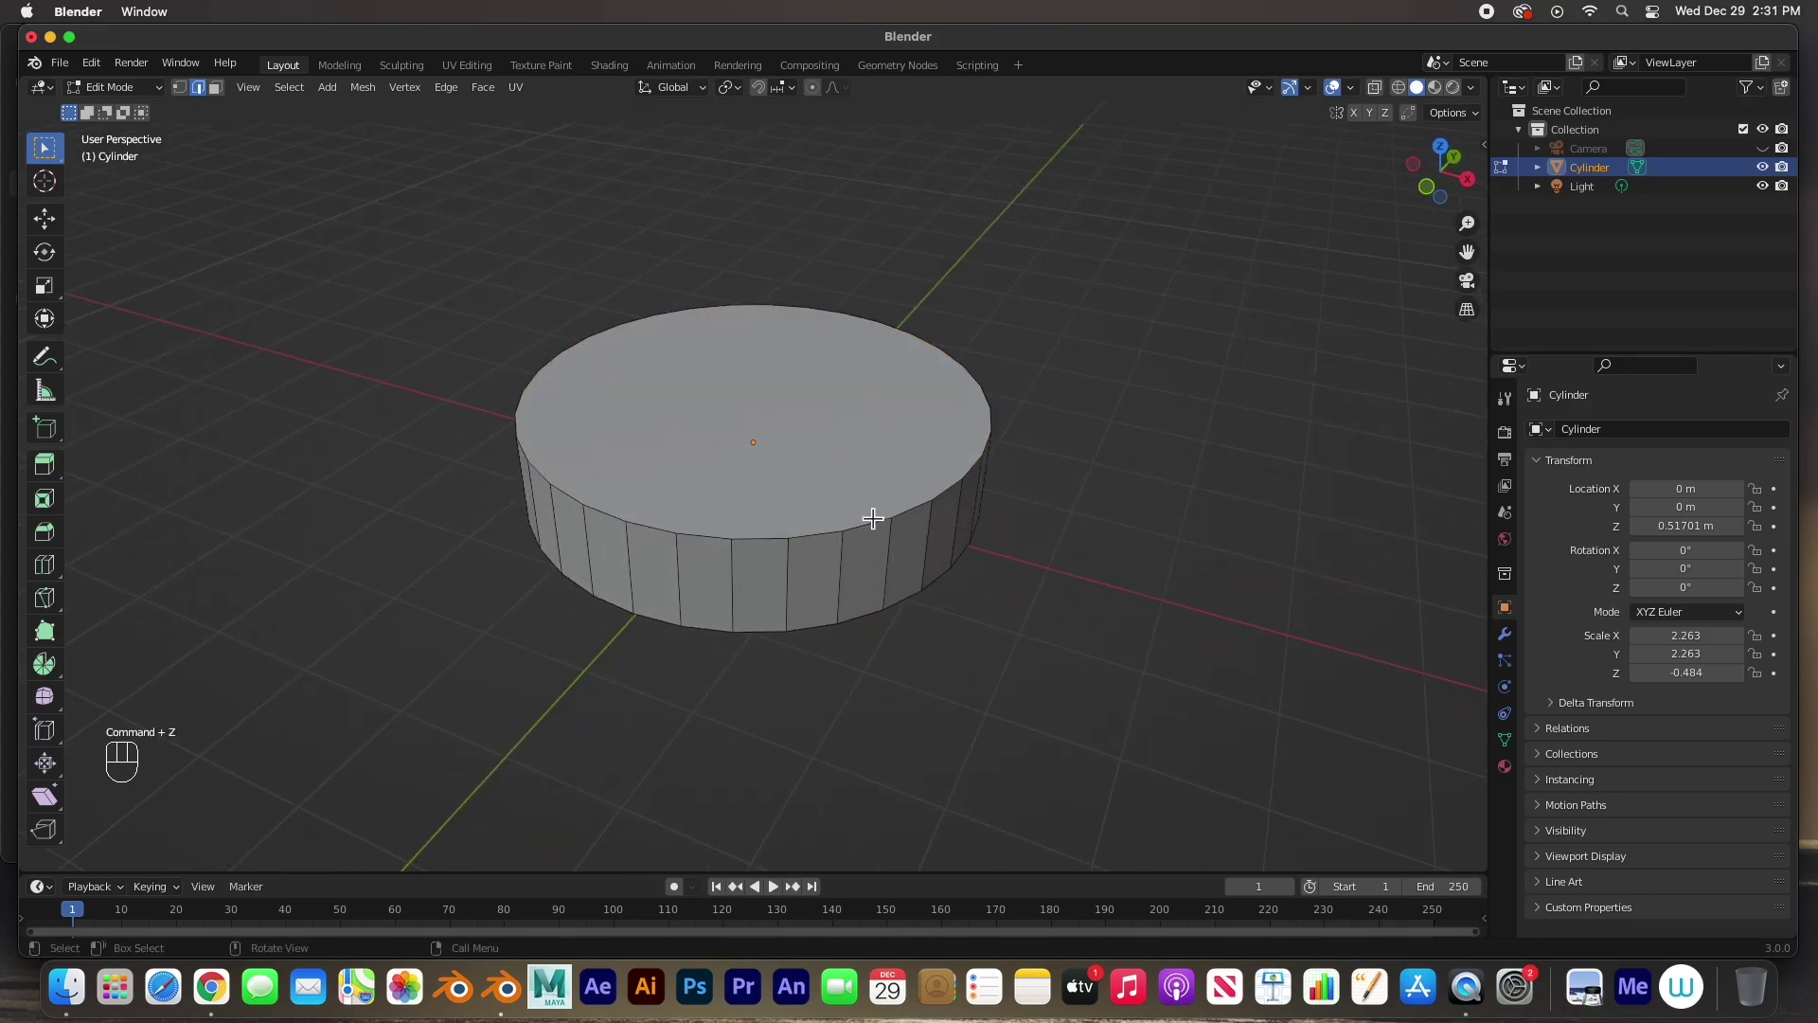
- Back in Object Mode, apply the base's scale so every axis reads 1
key(Tab)
click(833, 506)
drag(300, 99, 513, 230)
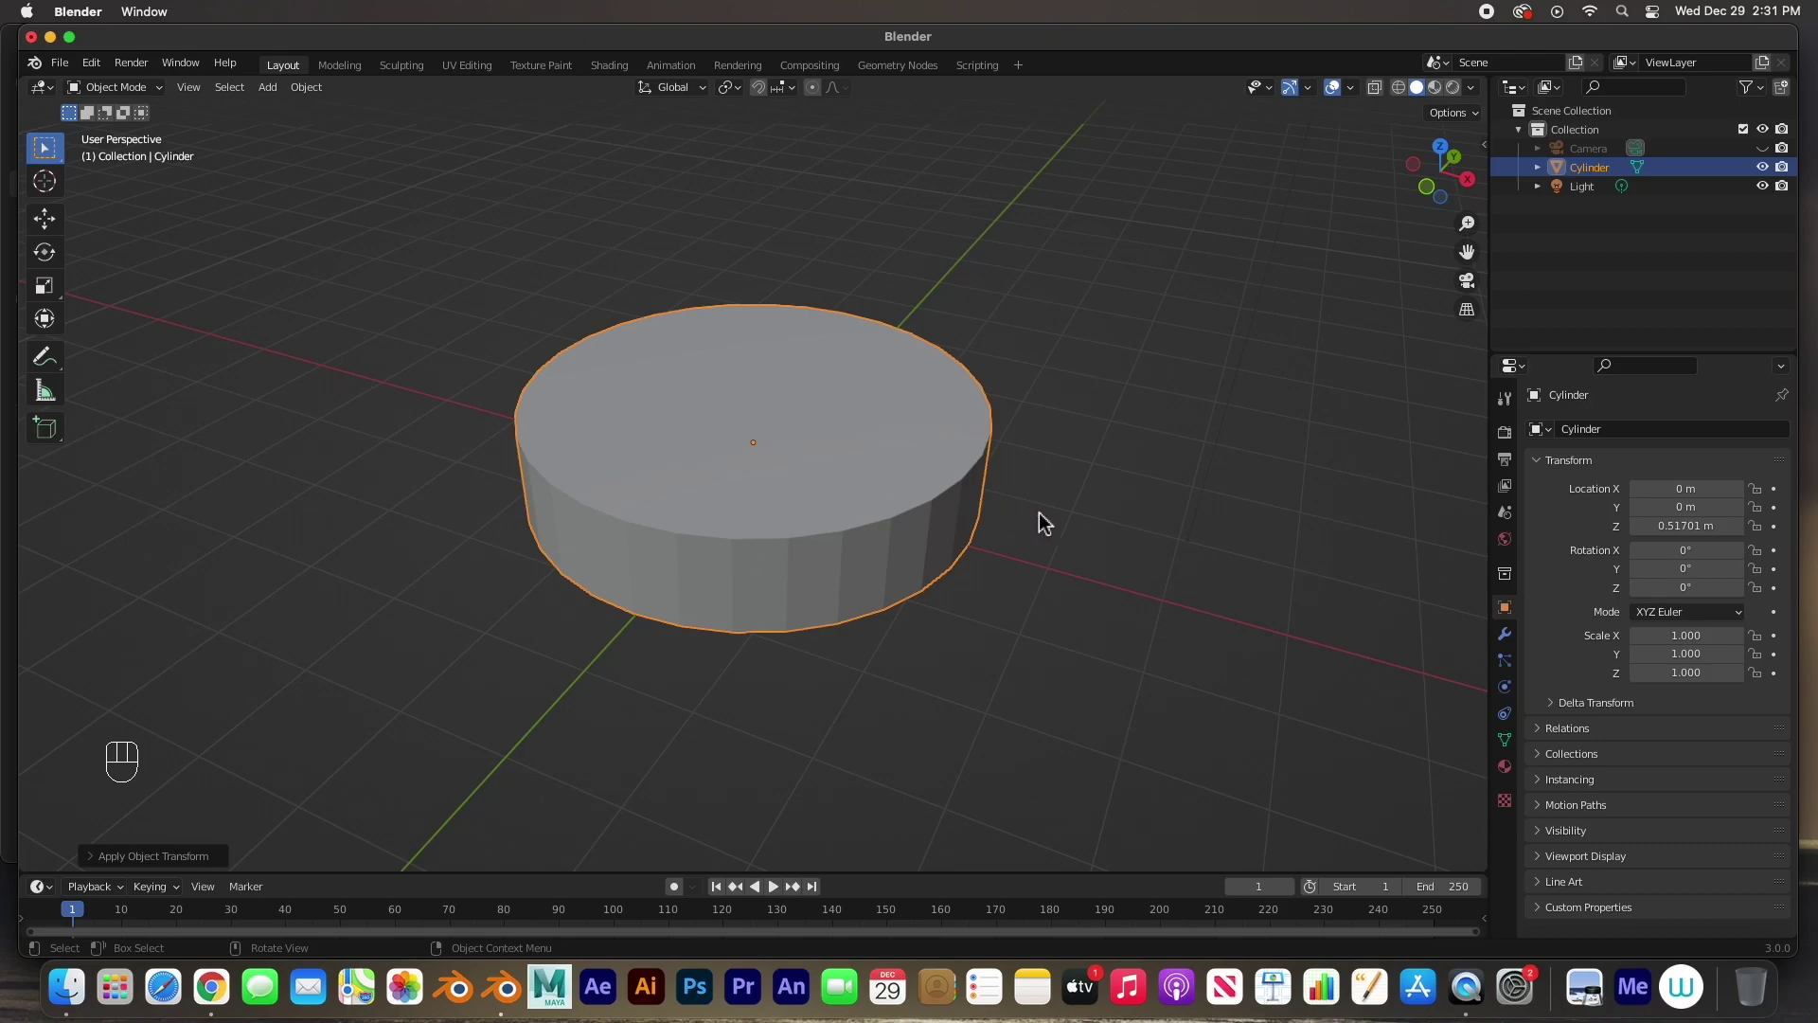
- Show the sidebar Item panel listing the base at scale 1.000 and 4.53 × 4.53 × 0.967 m
key(n)
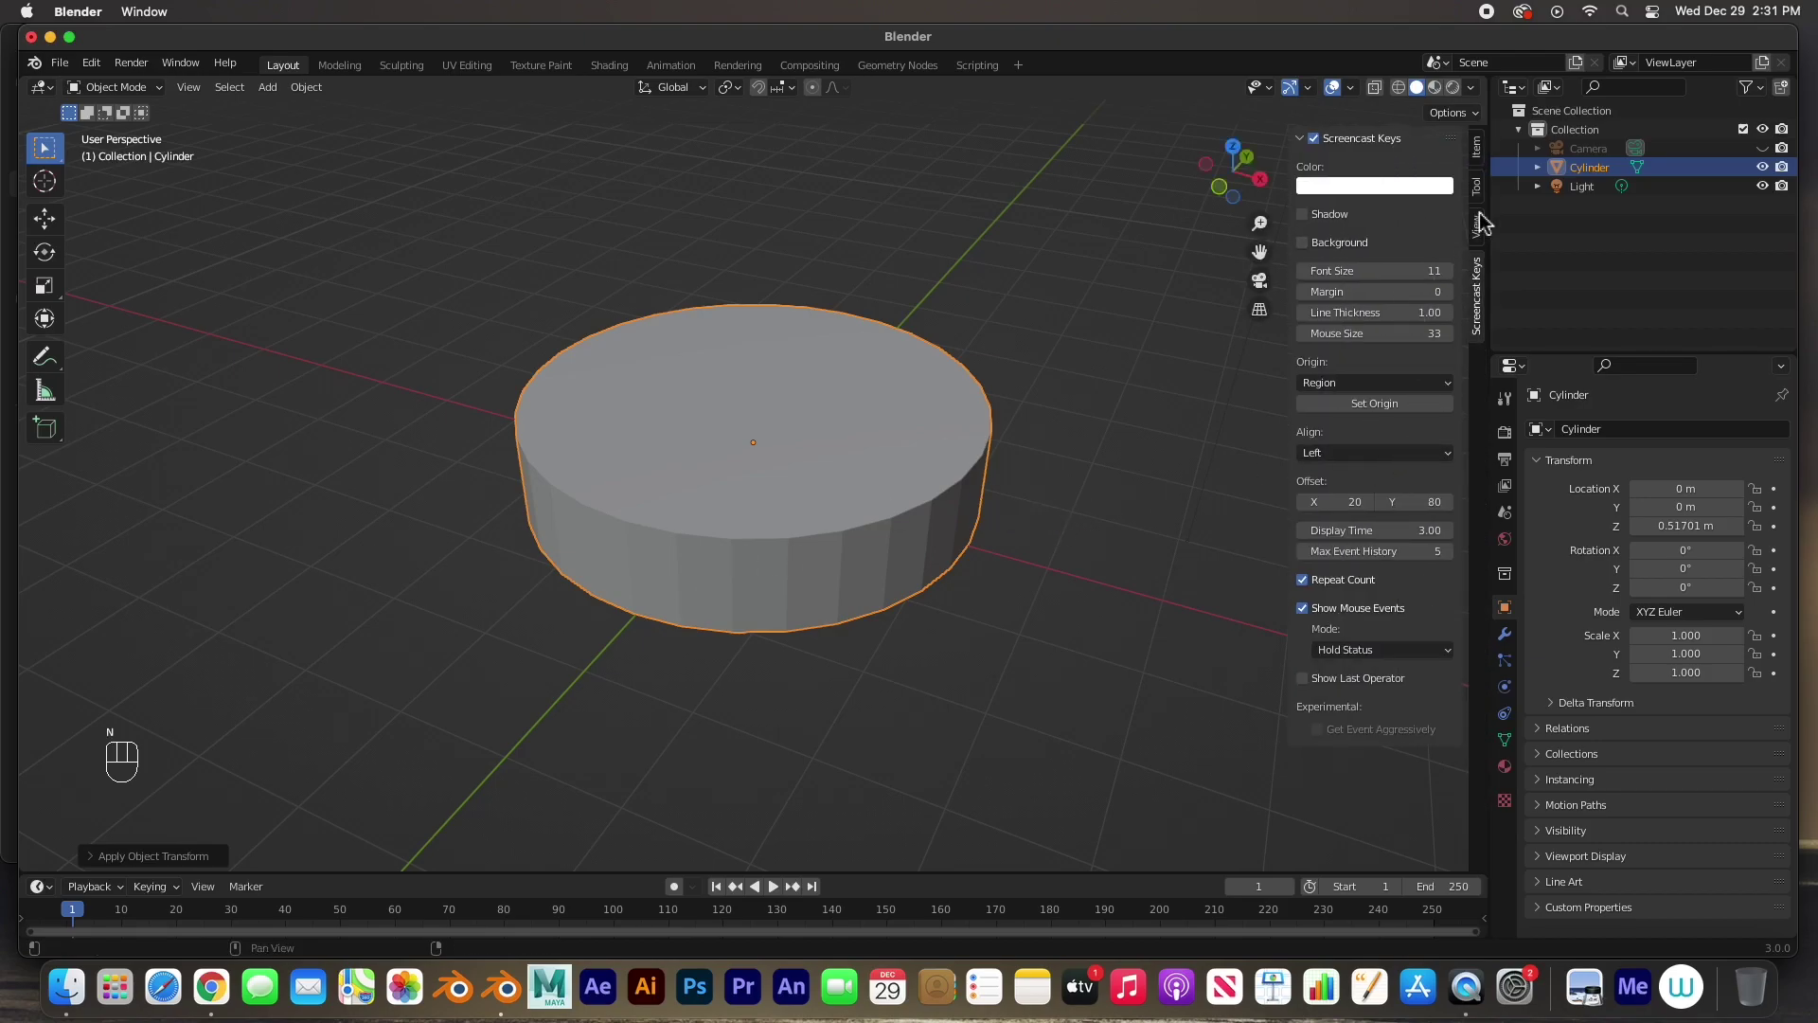
click(1484, 159)
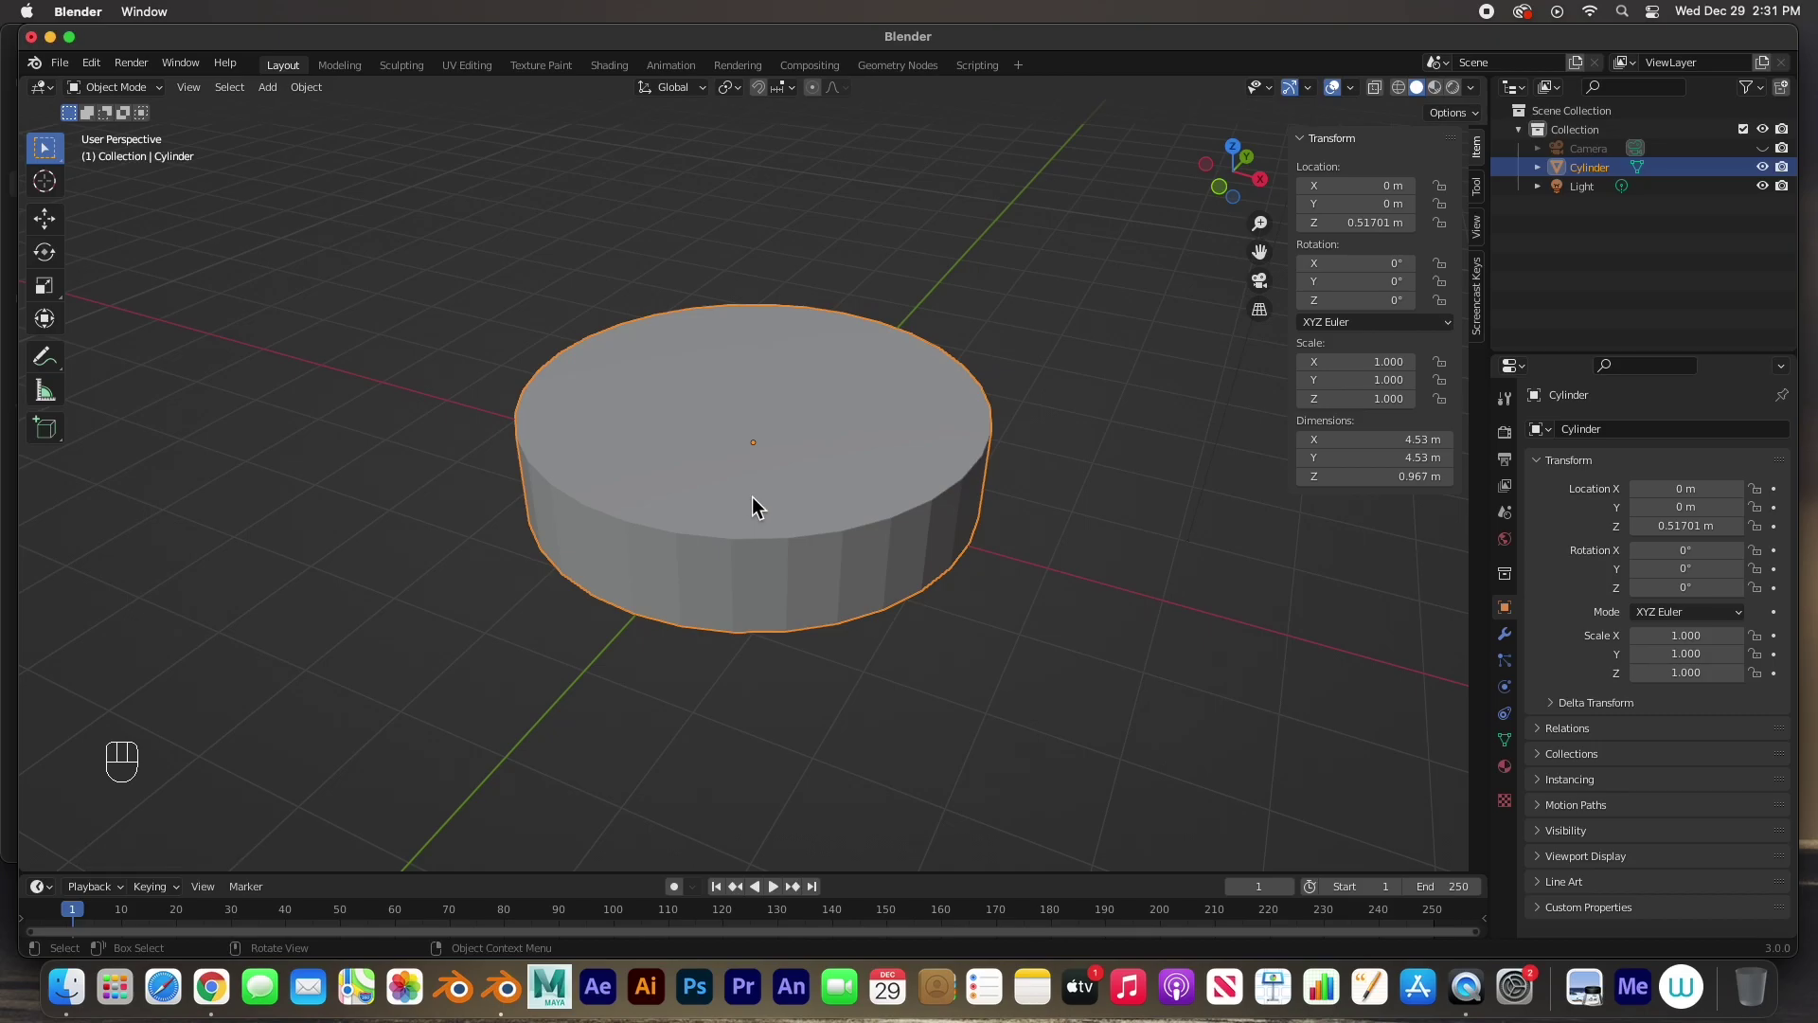
- Bevel the base's top face edges into a smooth rounded rim and return to Object Mode
key(Tab)
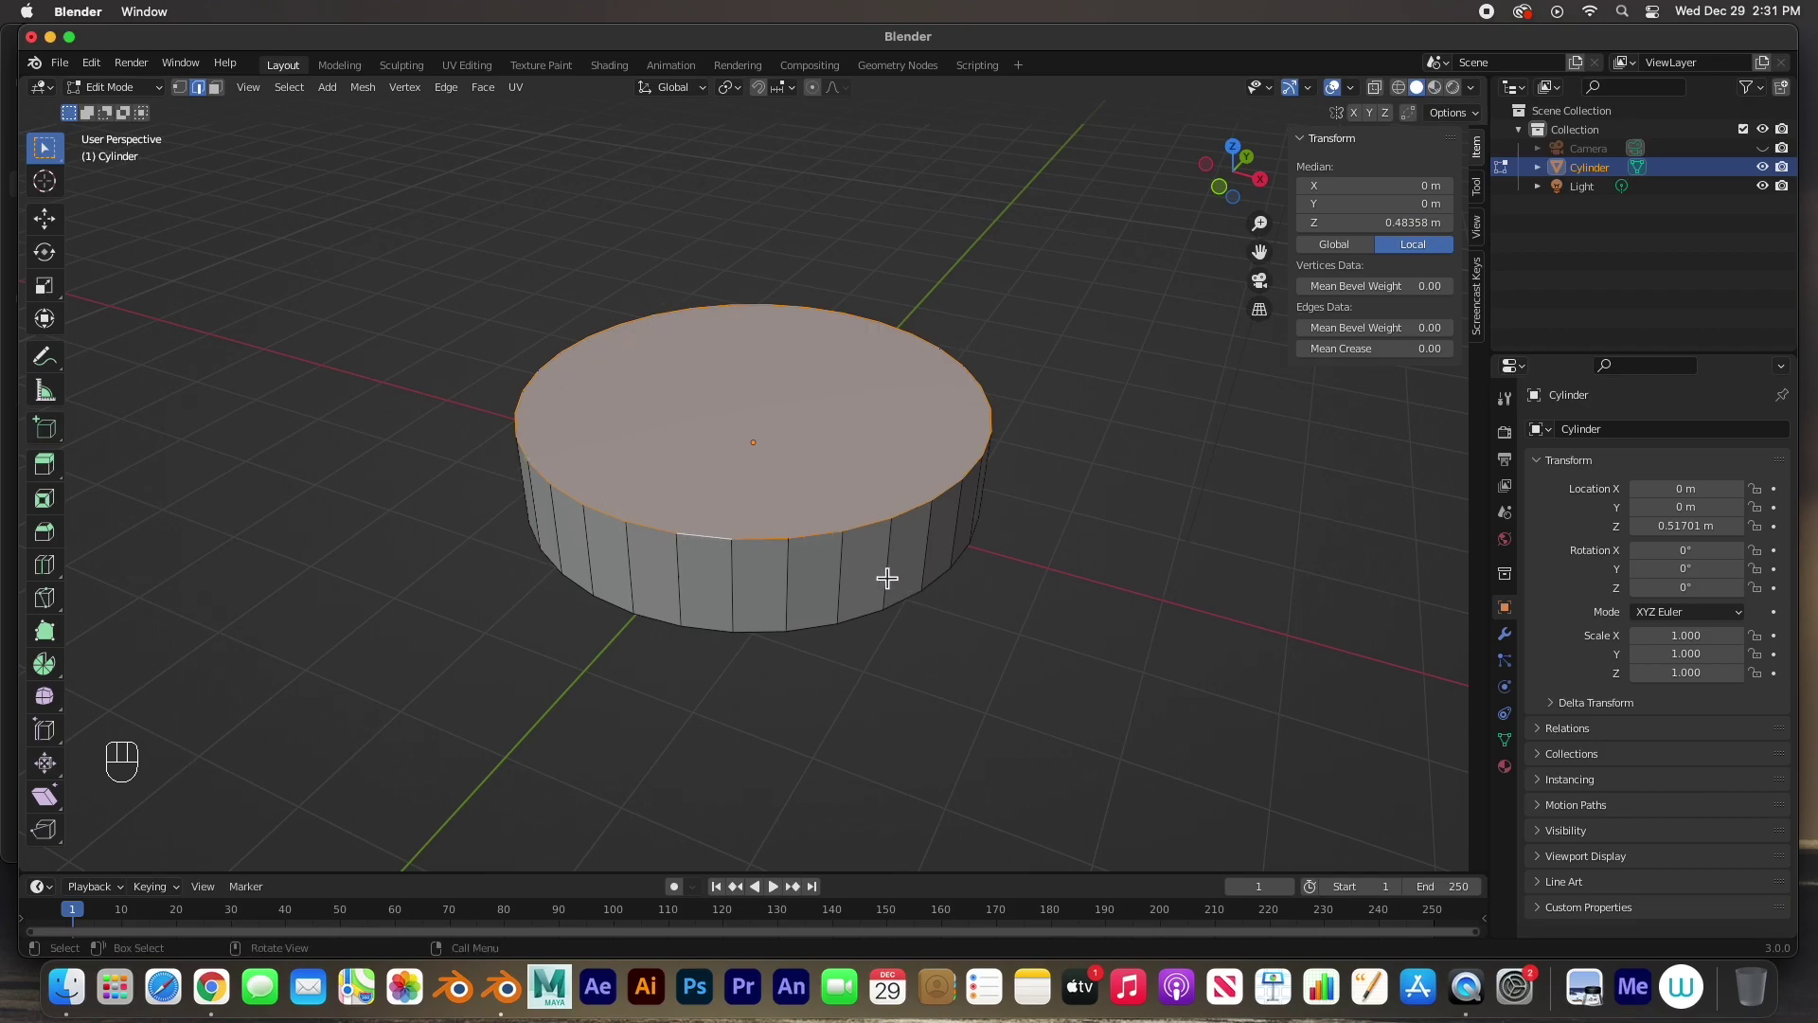
key(super+b)
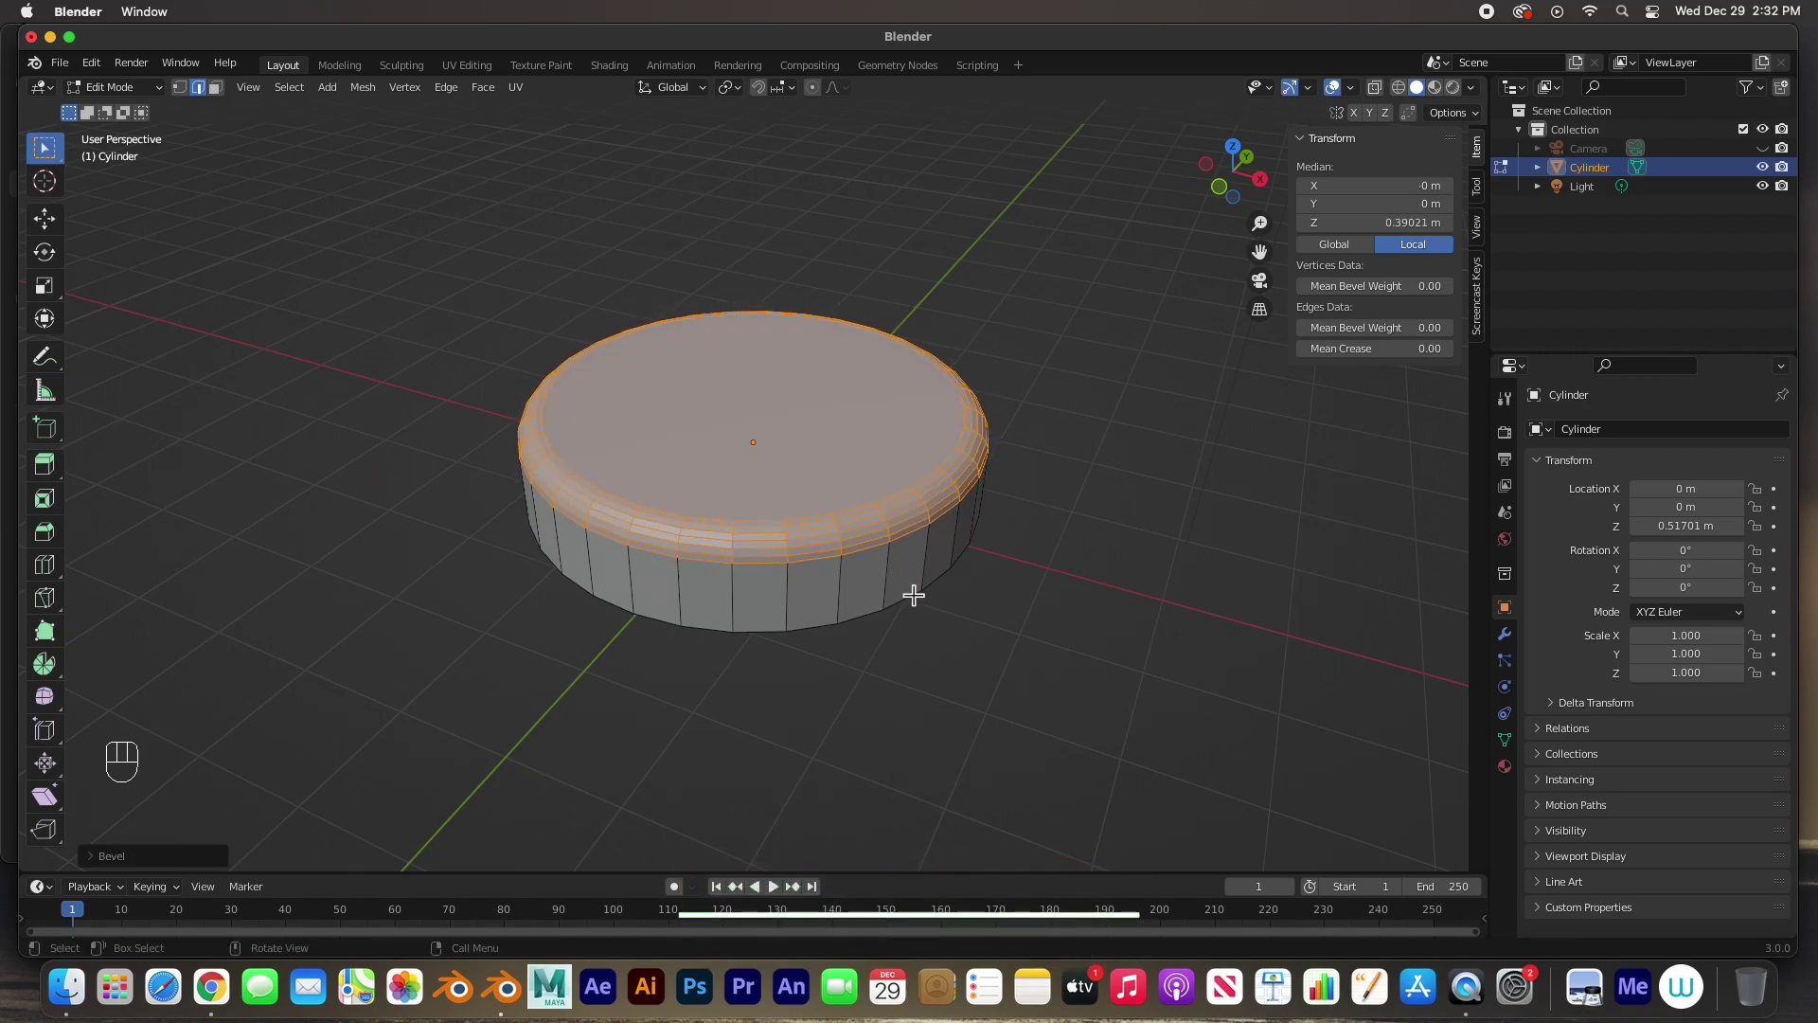
drag(863, 593, 727, 518)
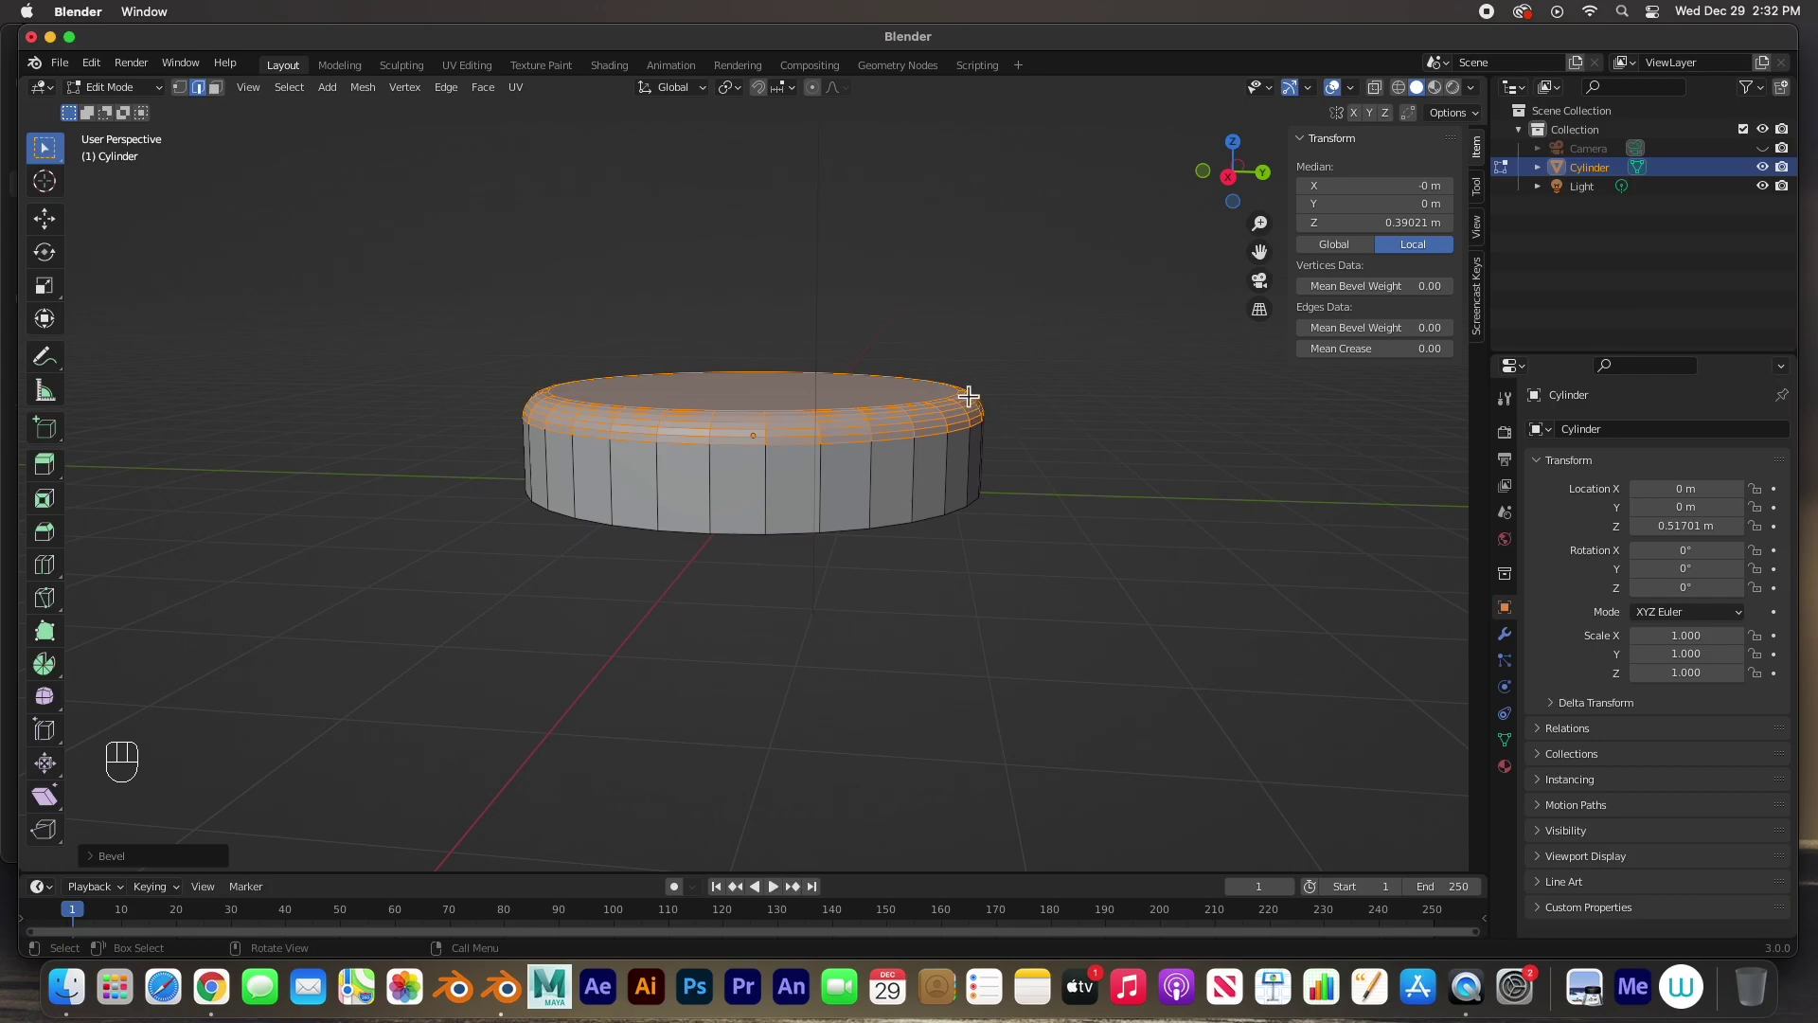
drag(805, 470, 818, 477)
drag(817, 493, 773, 517)
click(773, 517)
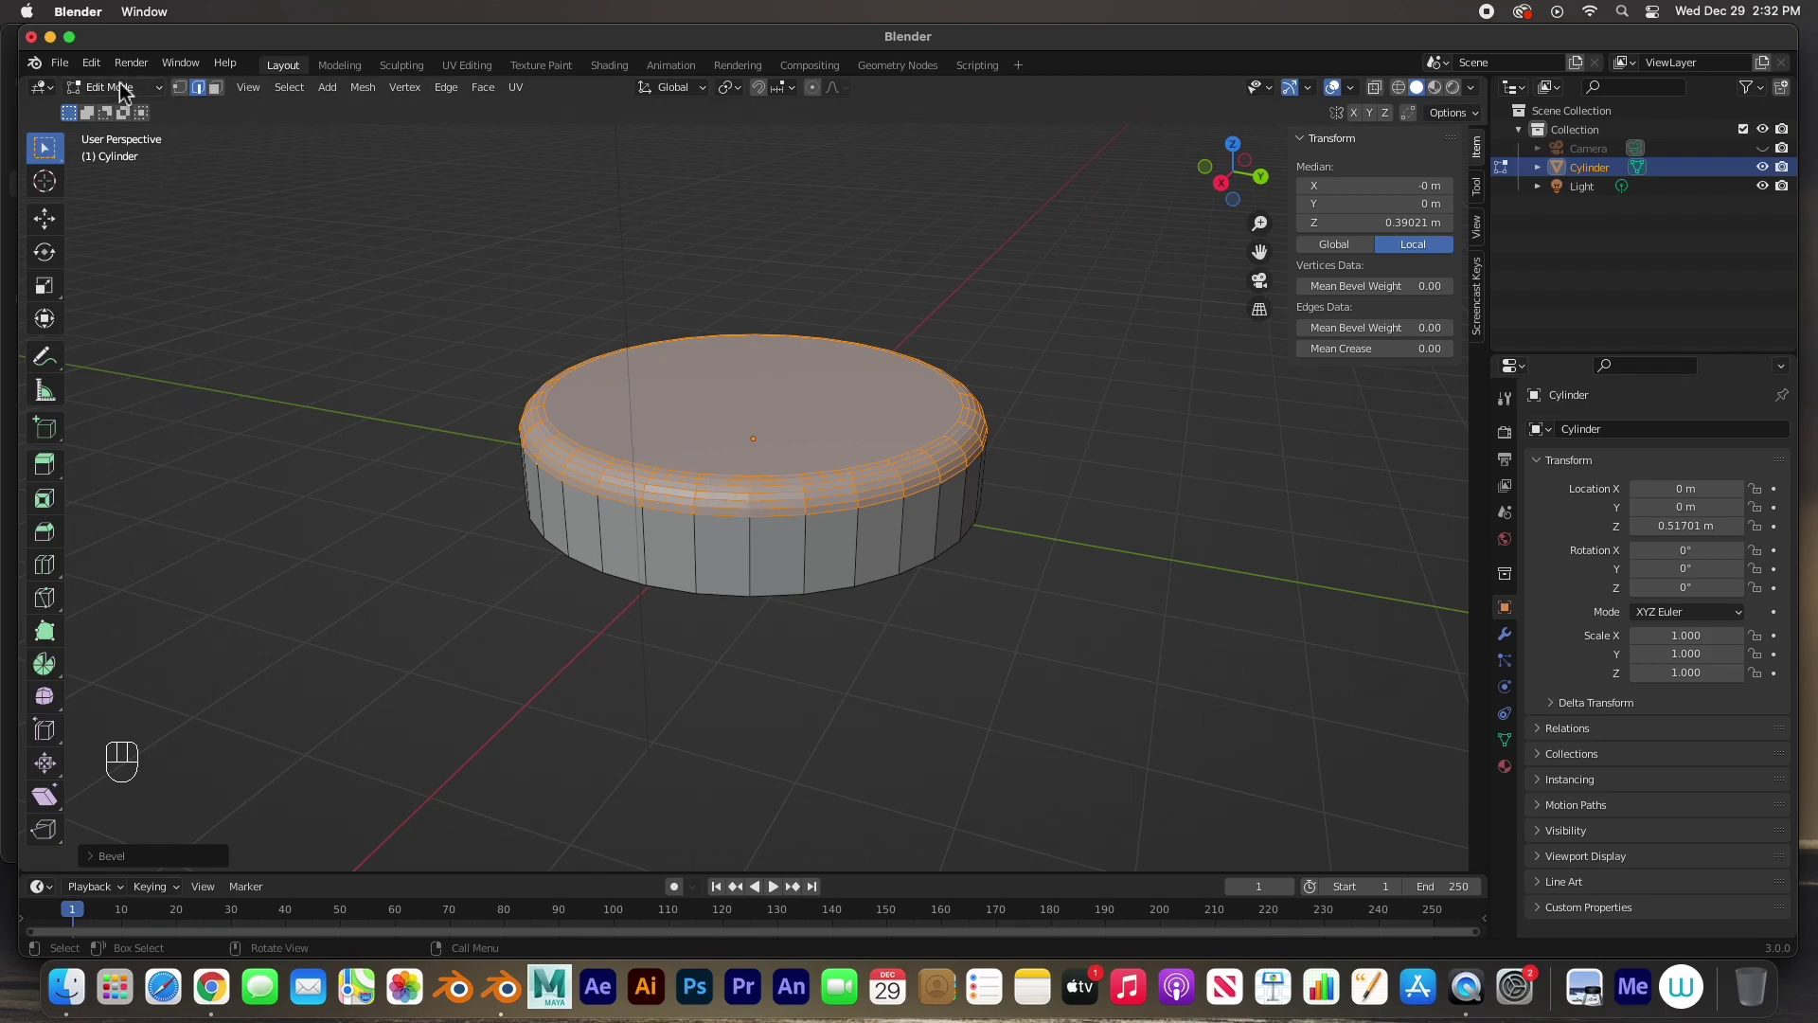
key(Tab)
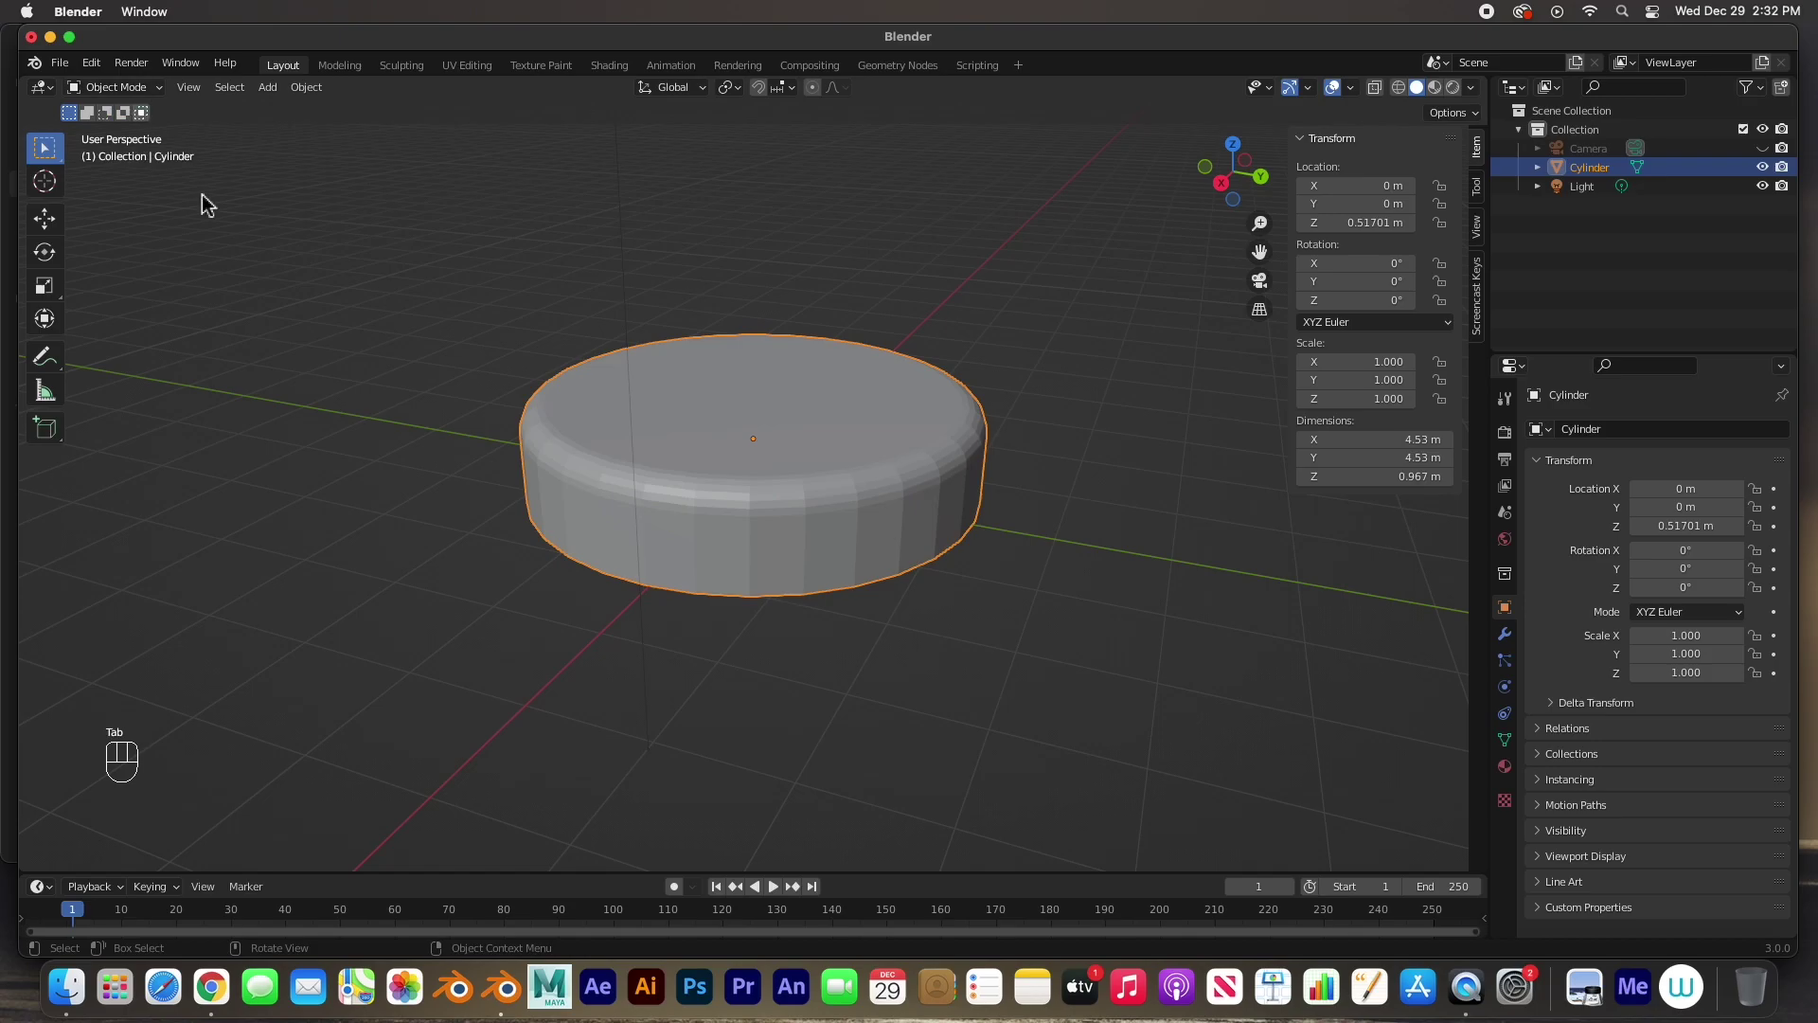
- Add a cylinder, shrink it to a short post, stretch it taller and seat it centred on the base
key(shift+a)
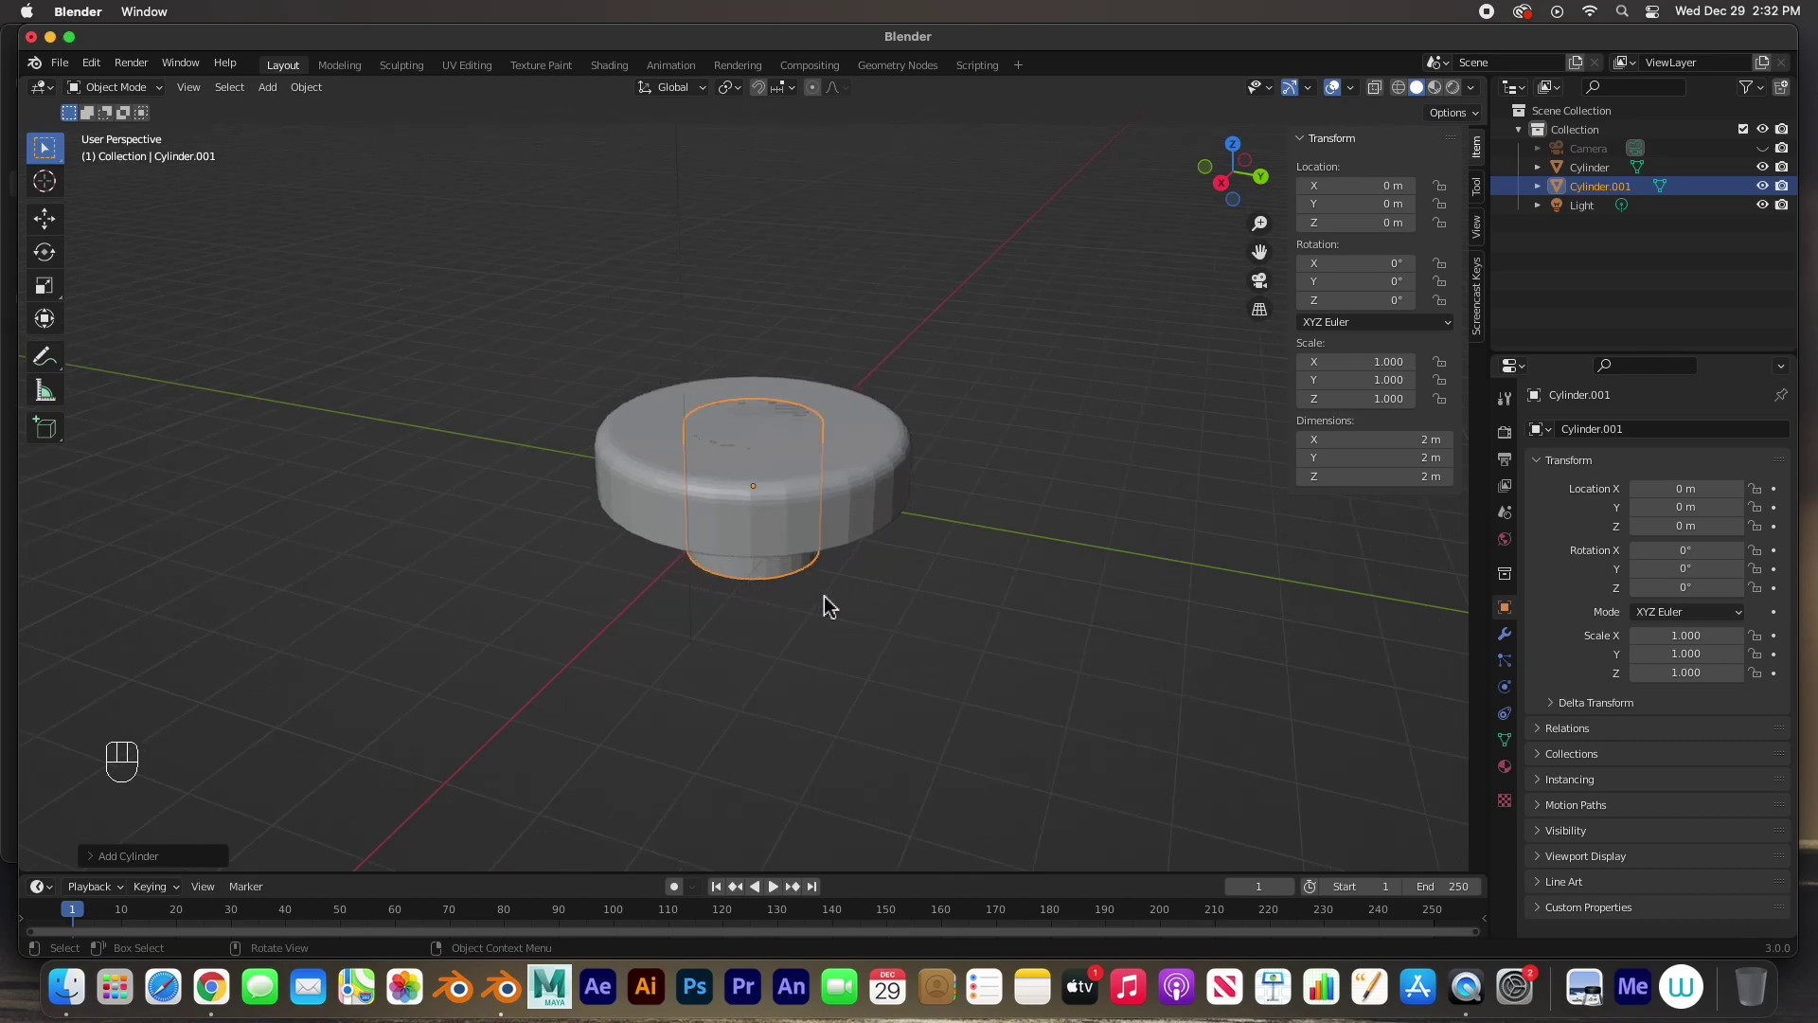
key(s)
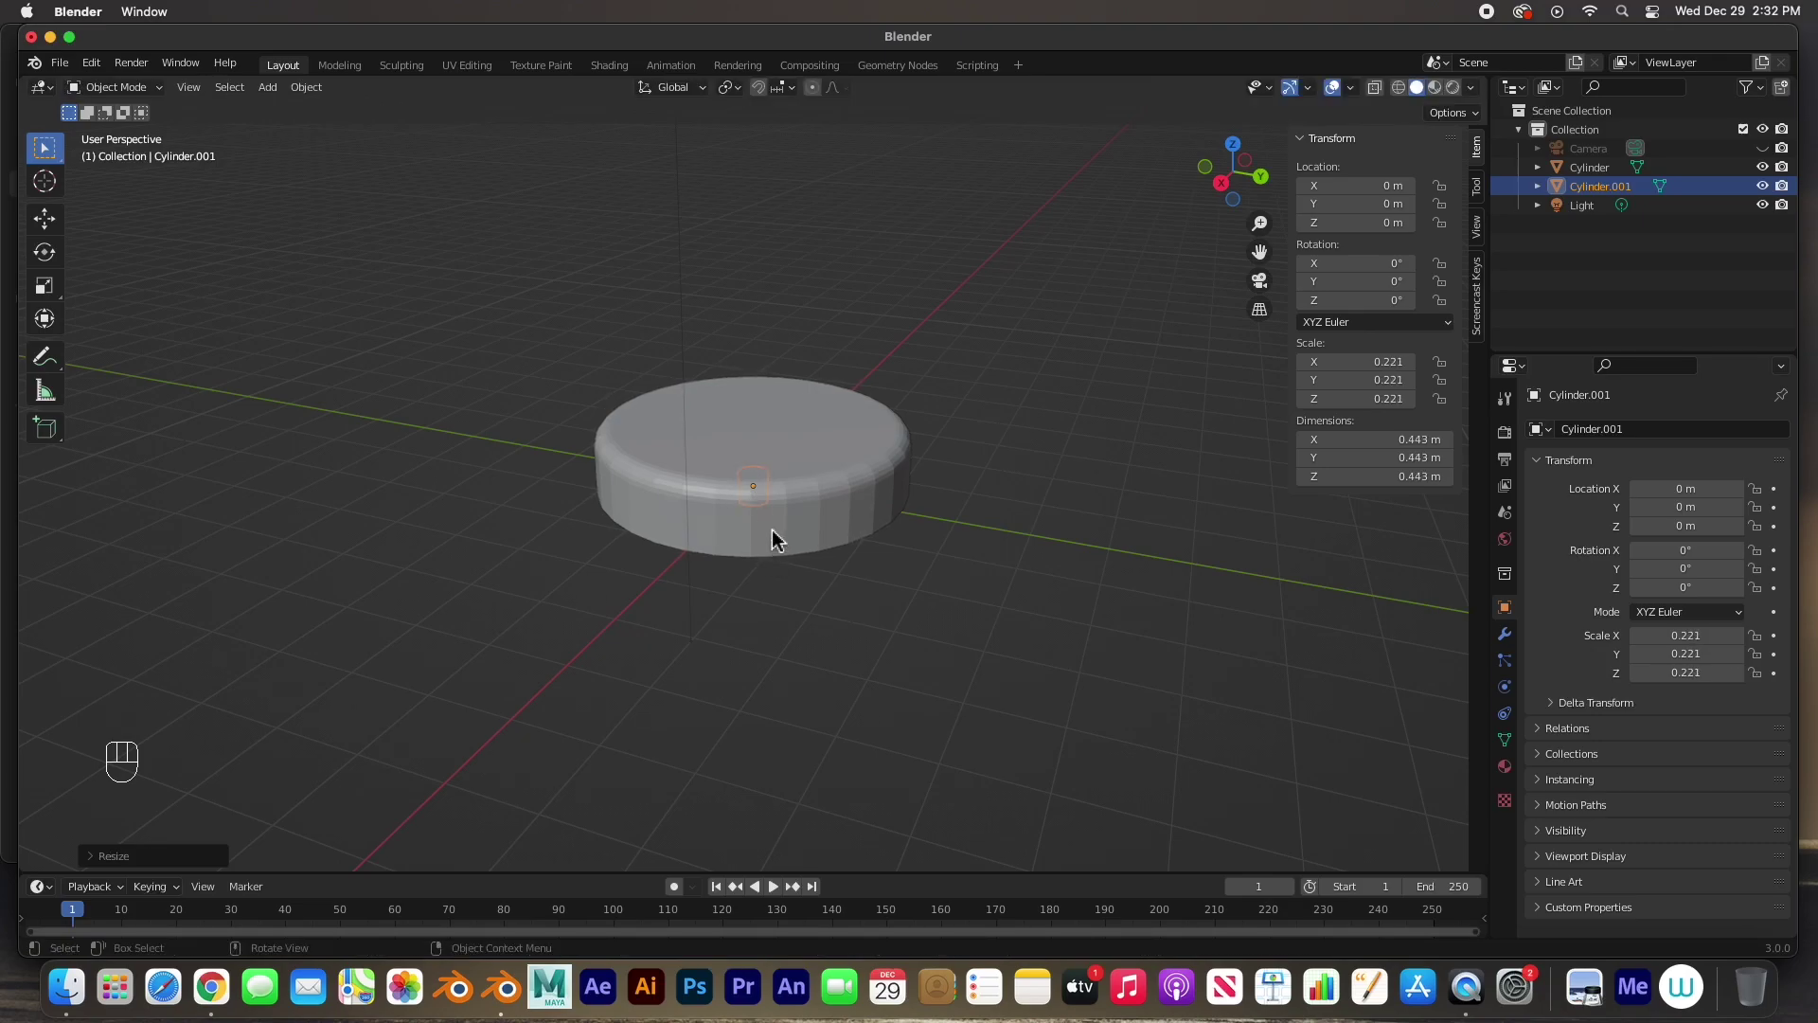
click(65, 230)
drag(763, 438, 763, 364)
key(KP_1)
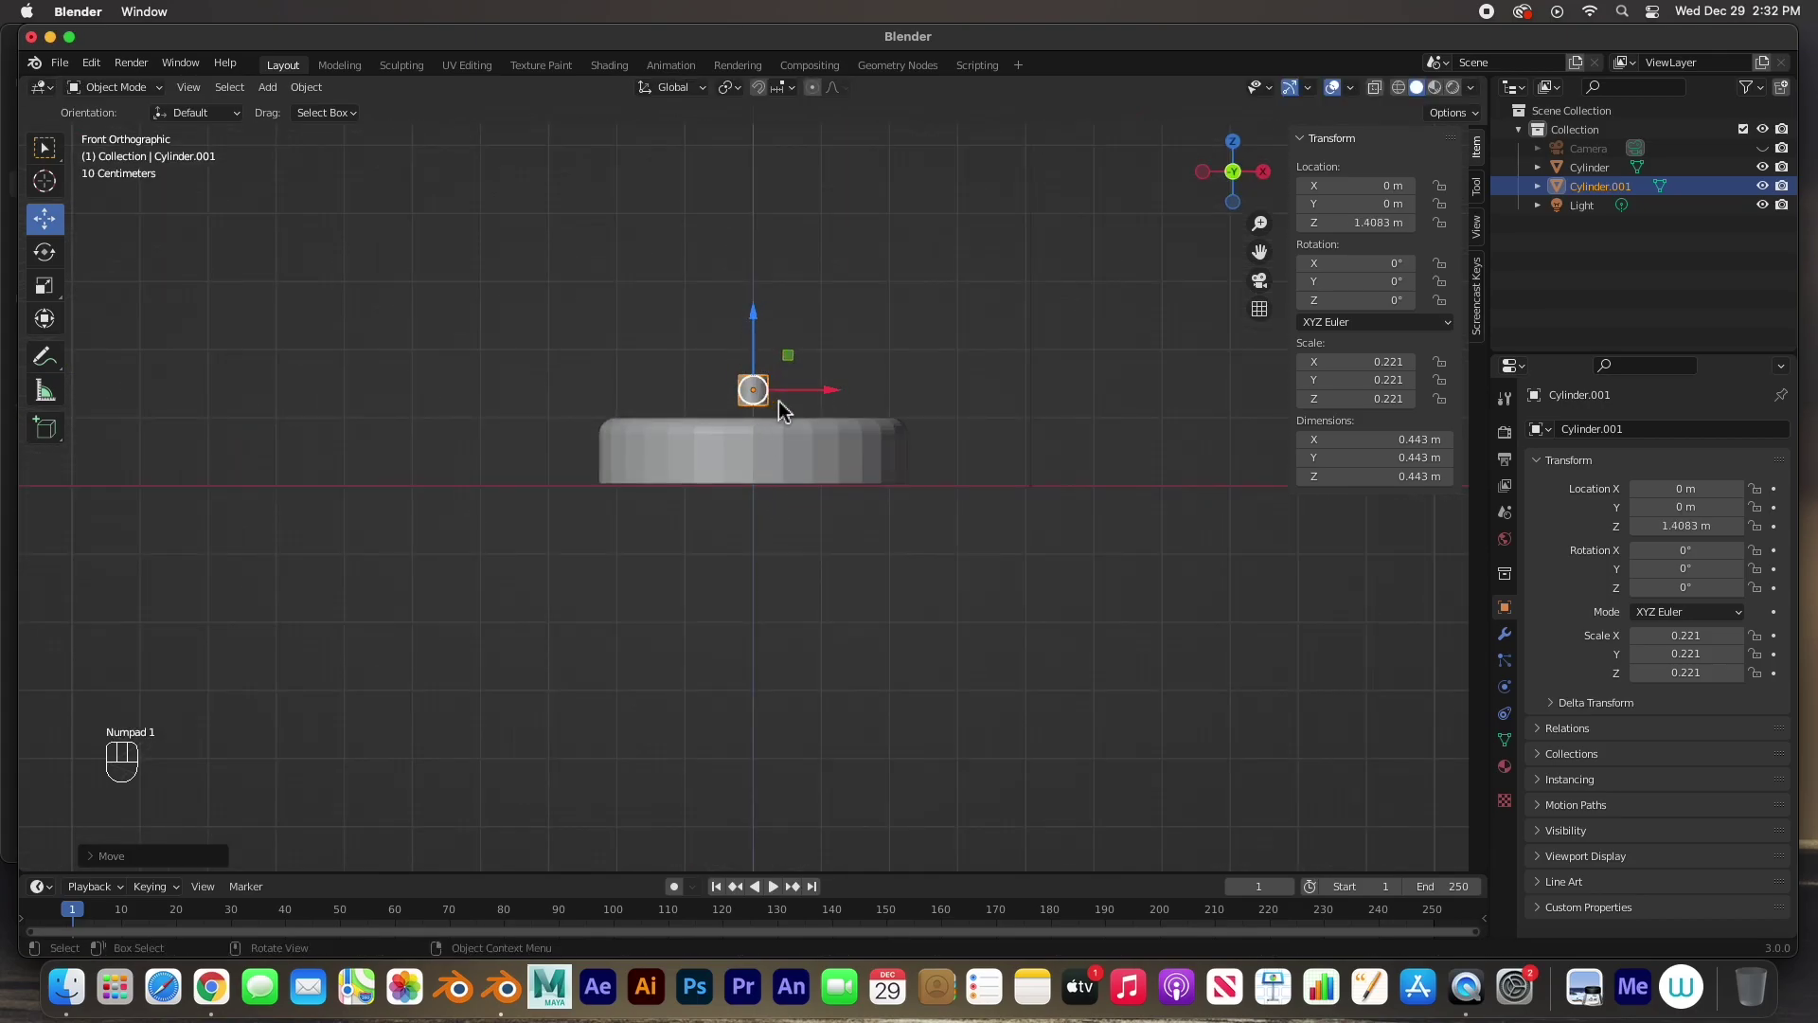
key(s)
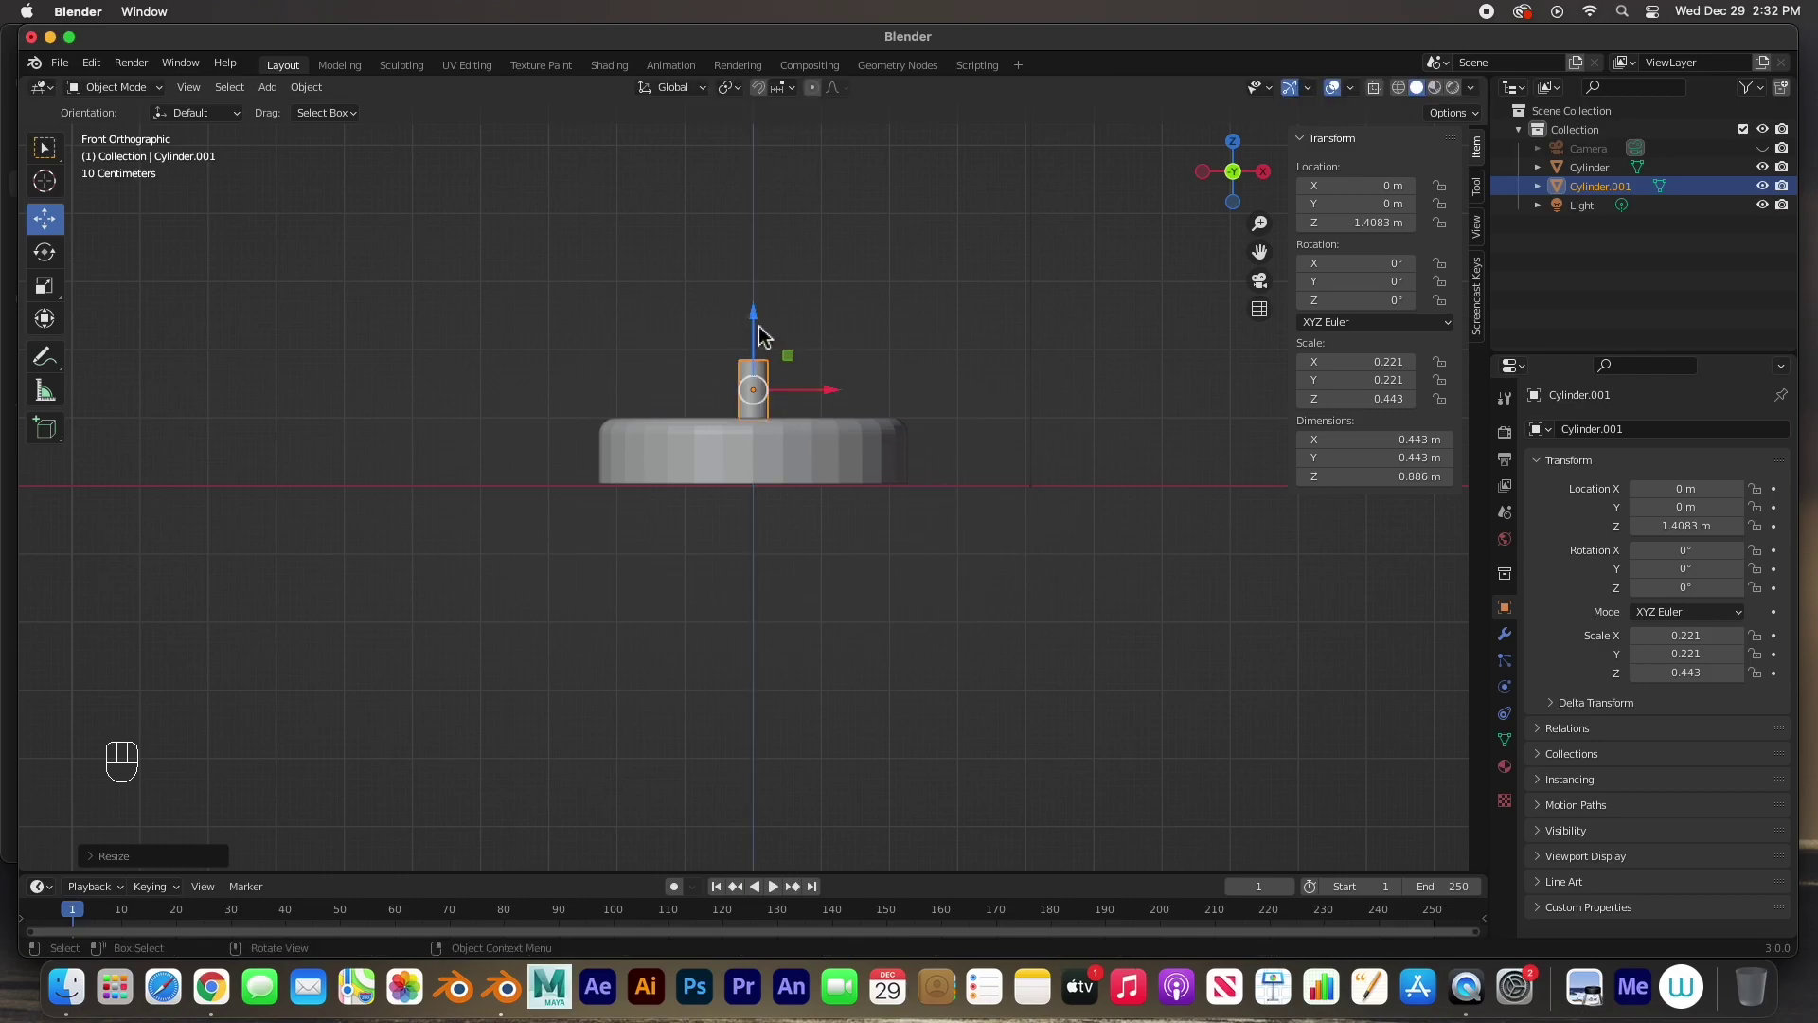
click(762, 327)
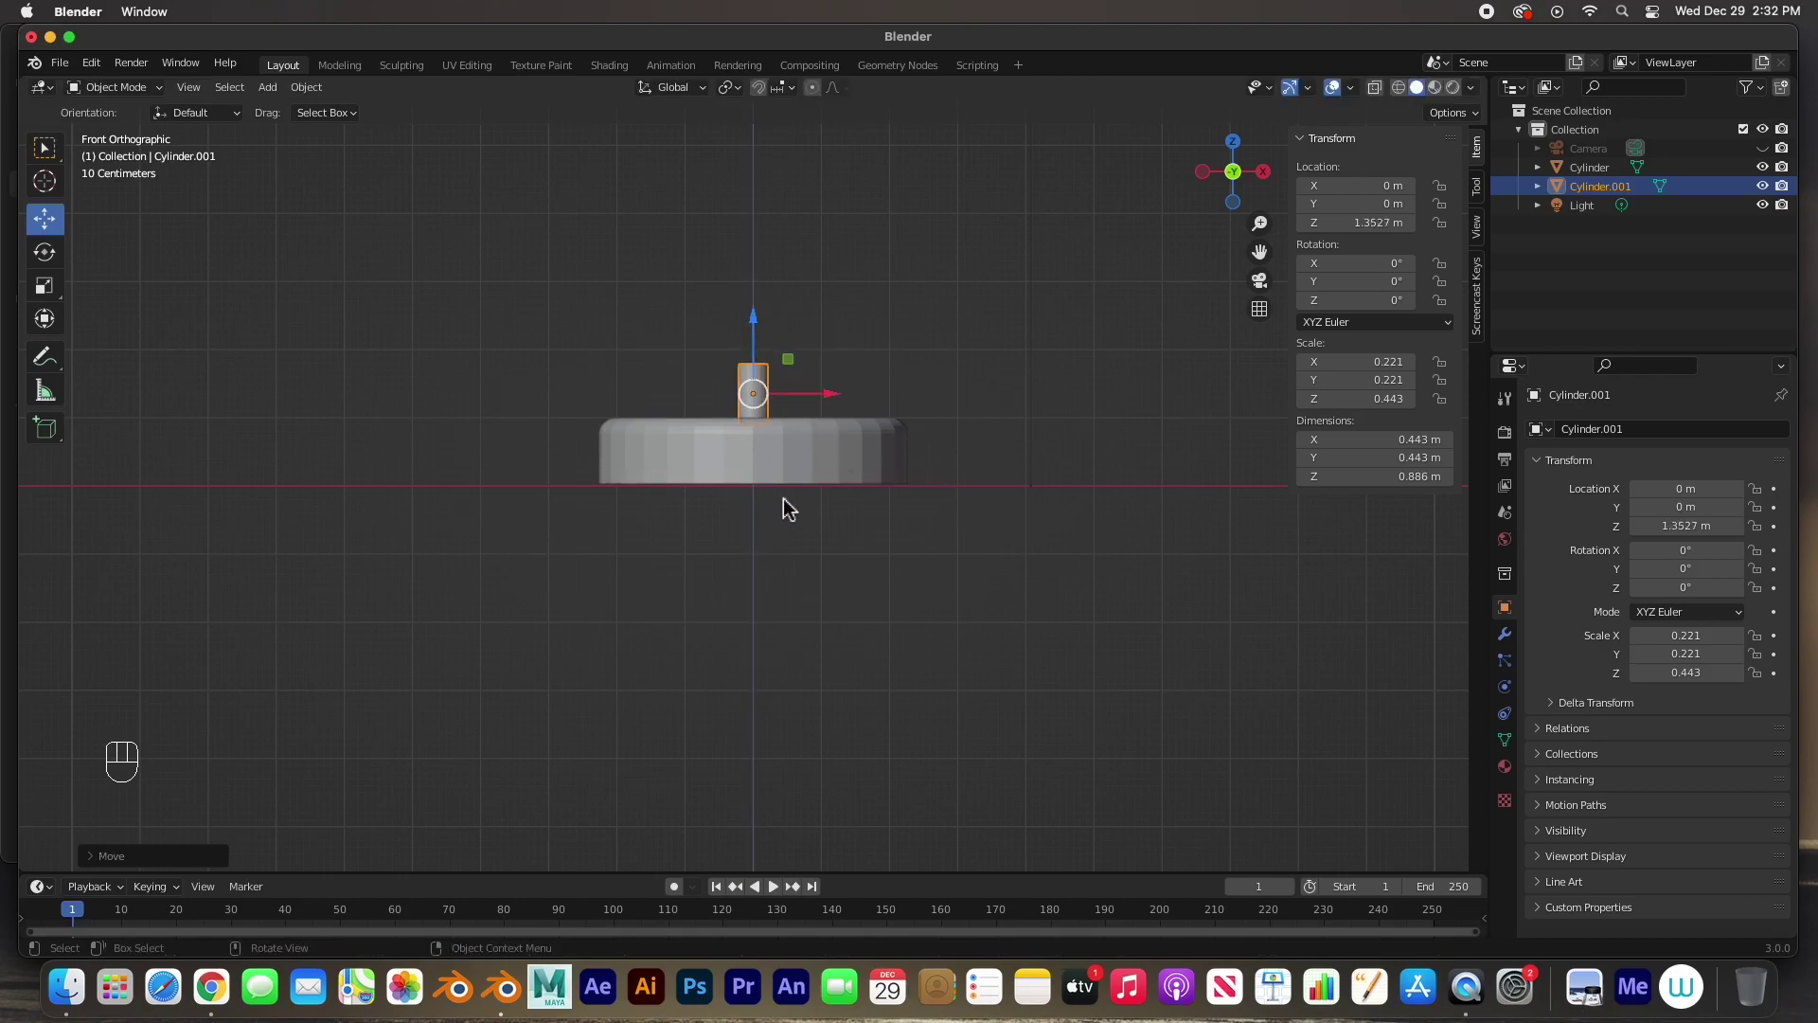
click(755, 347)
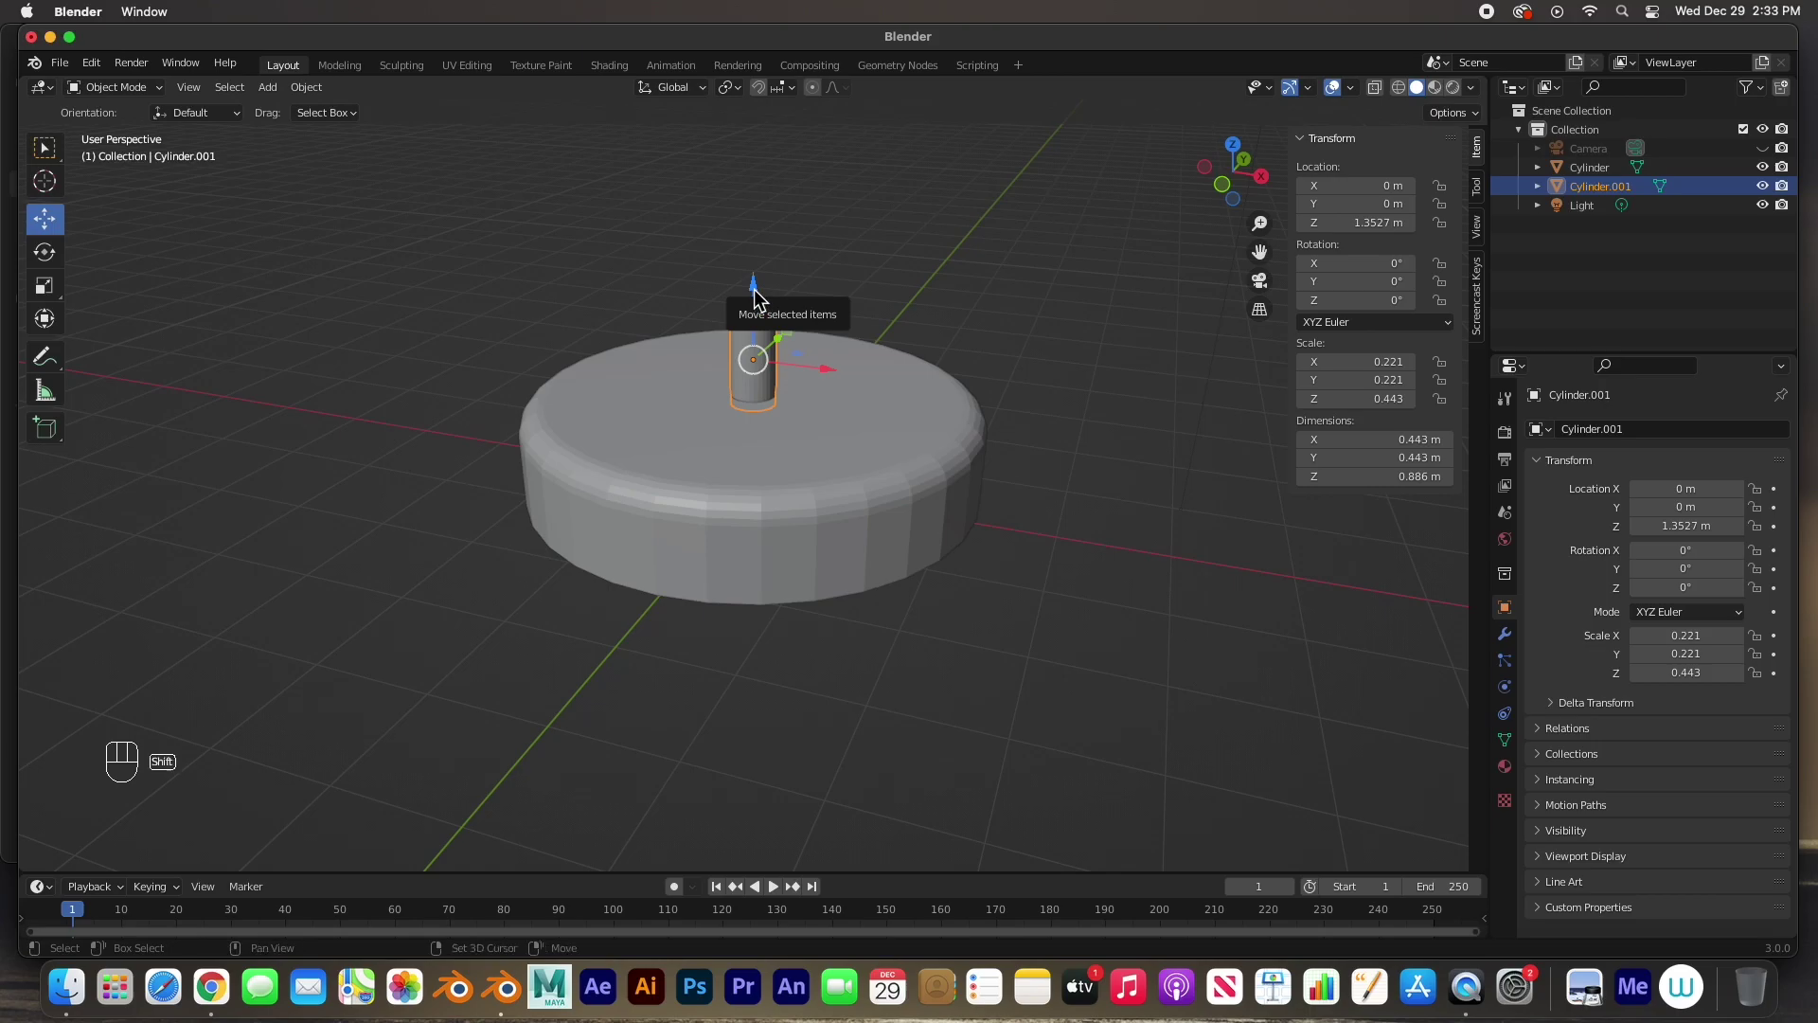
- Duplicate the post, rotate it 90° on Y and stretch it into a 1.67 m crossbar atop the post
key(shift+d)
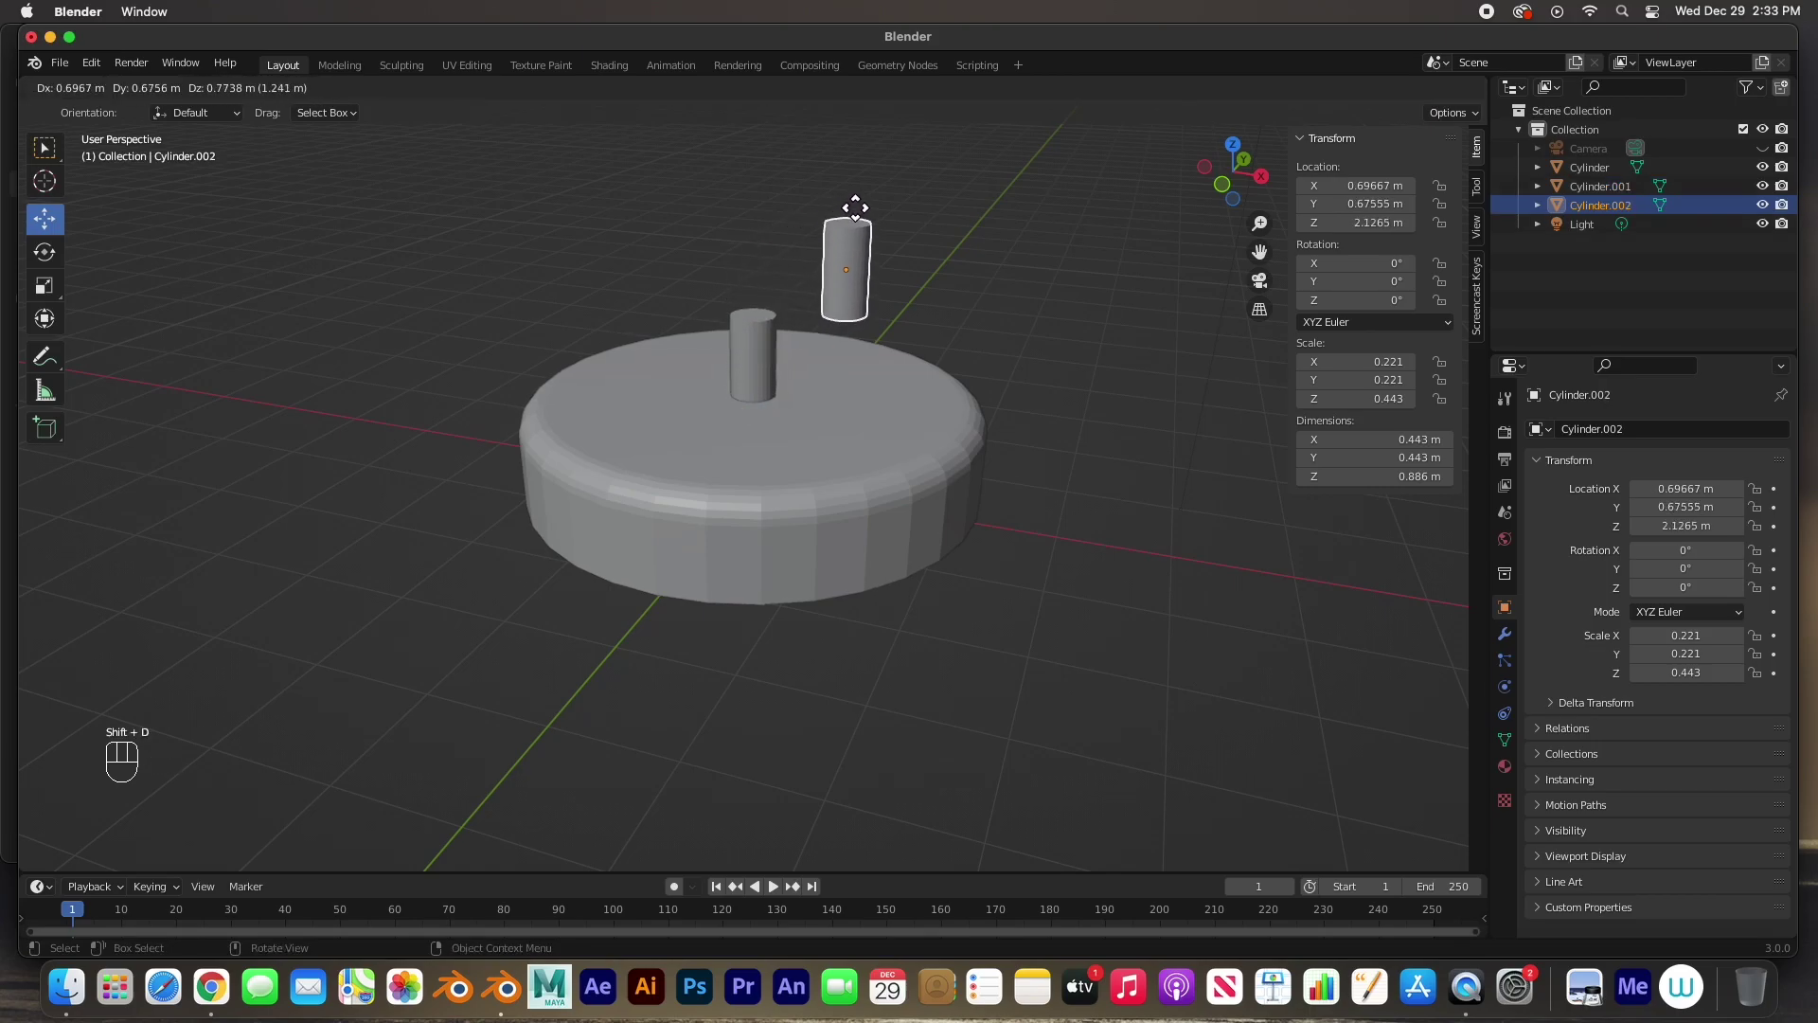
drag(683, 488, 685, 461)
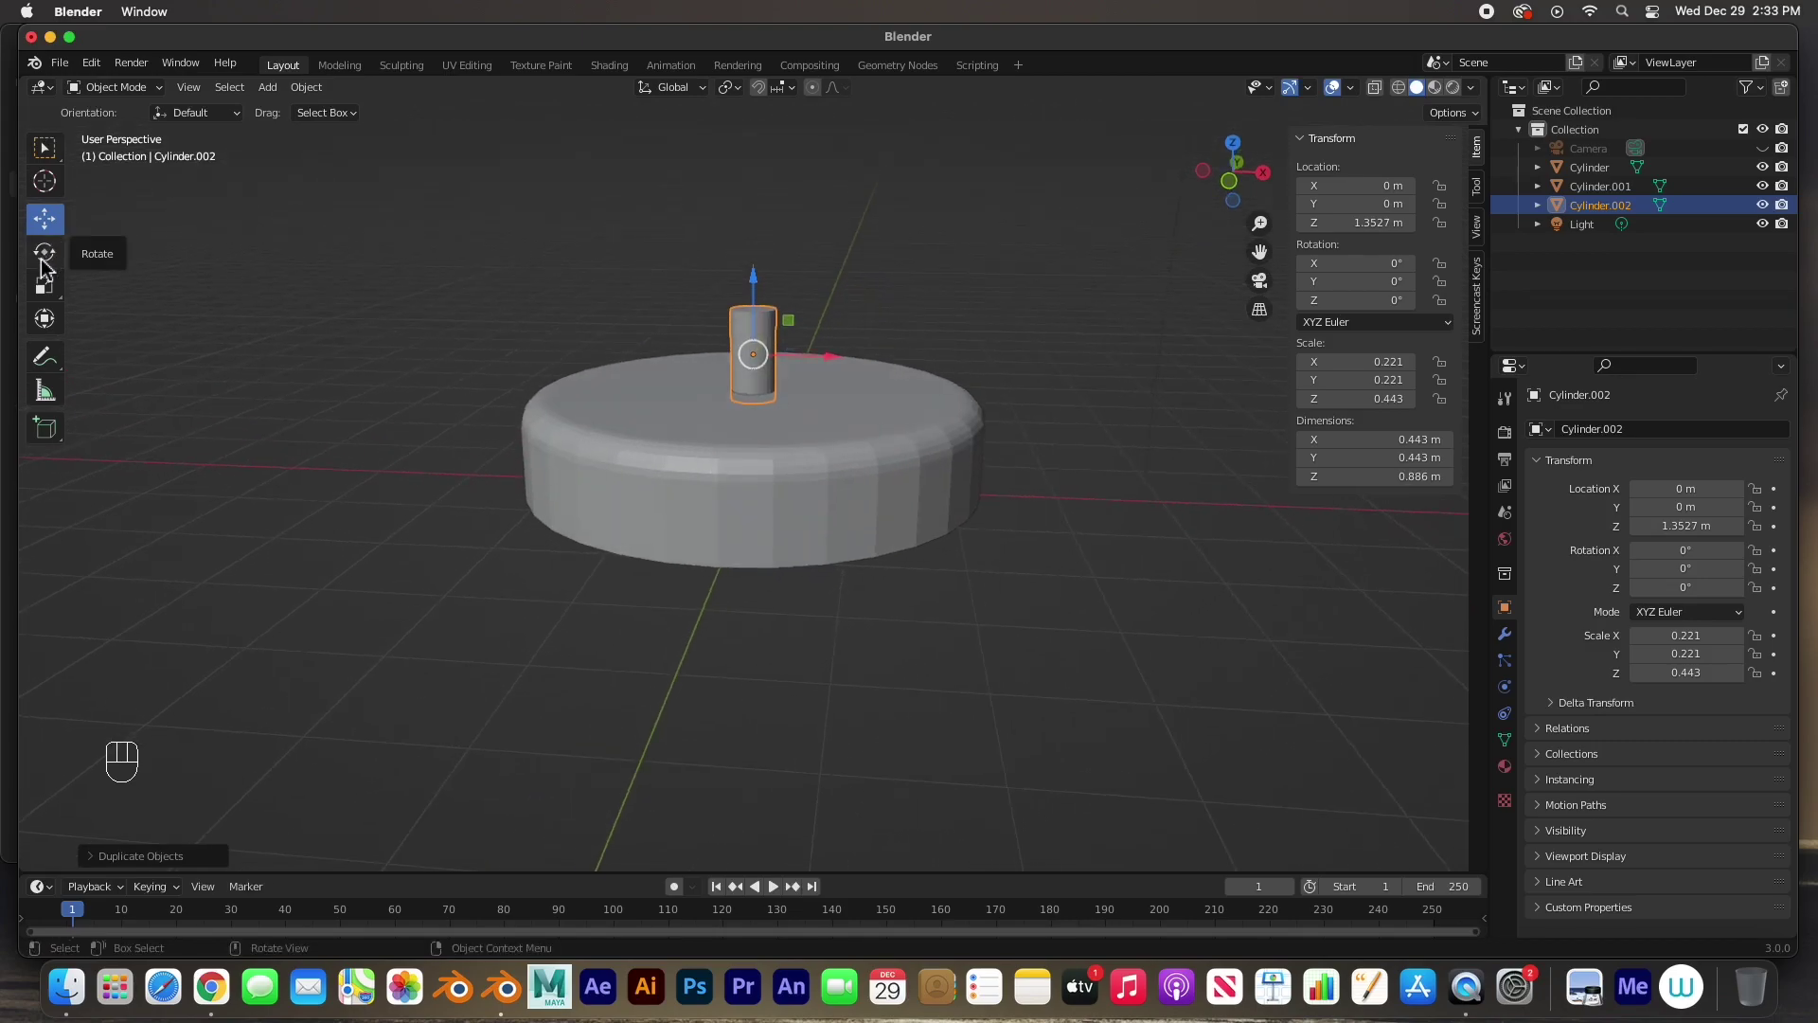
click(50, 264)
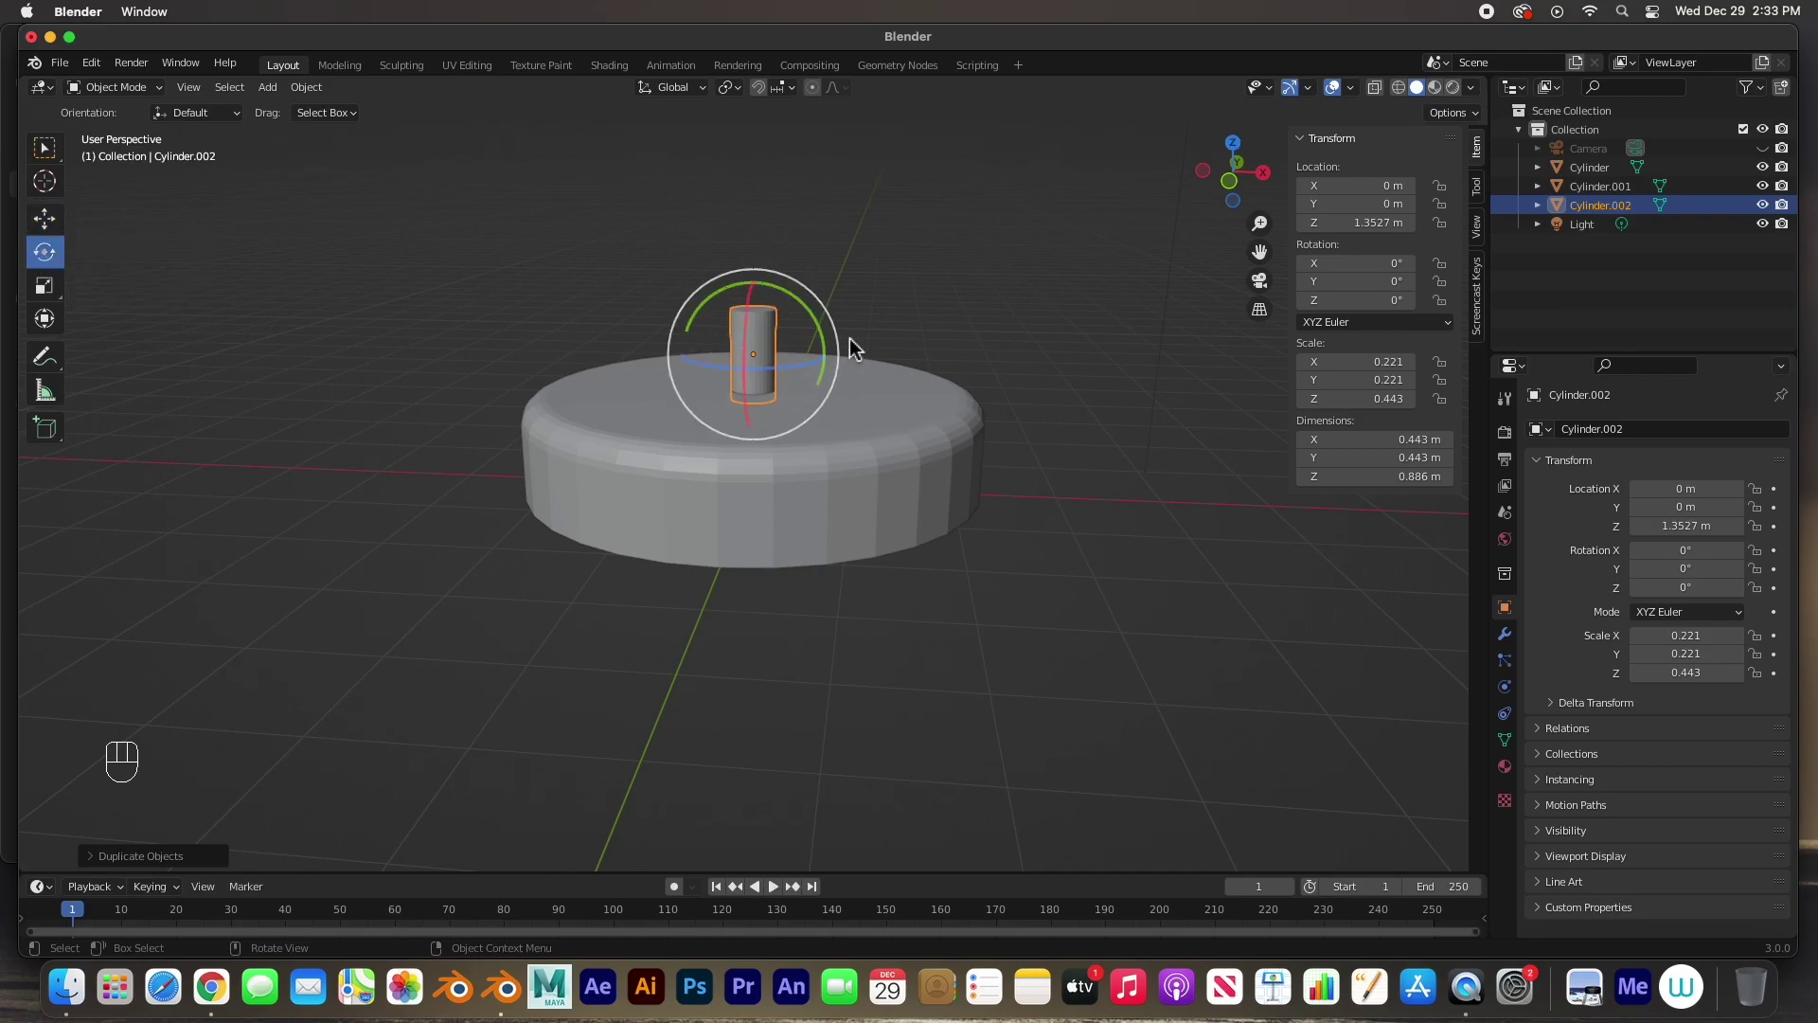
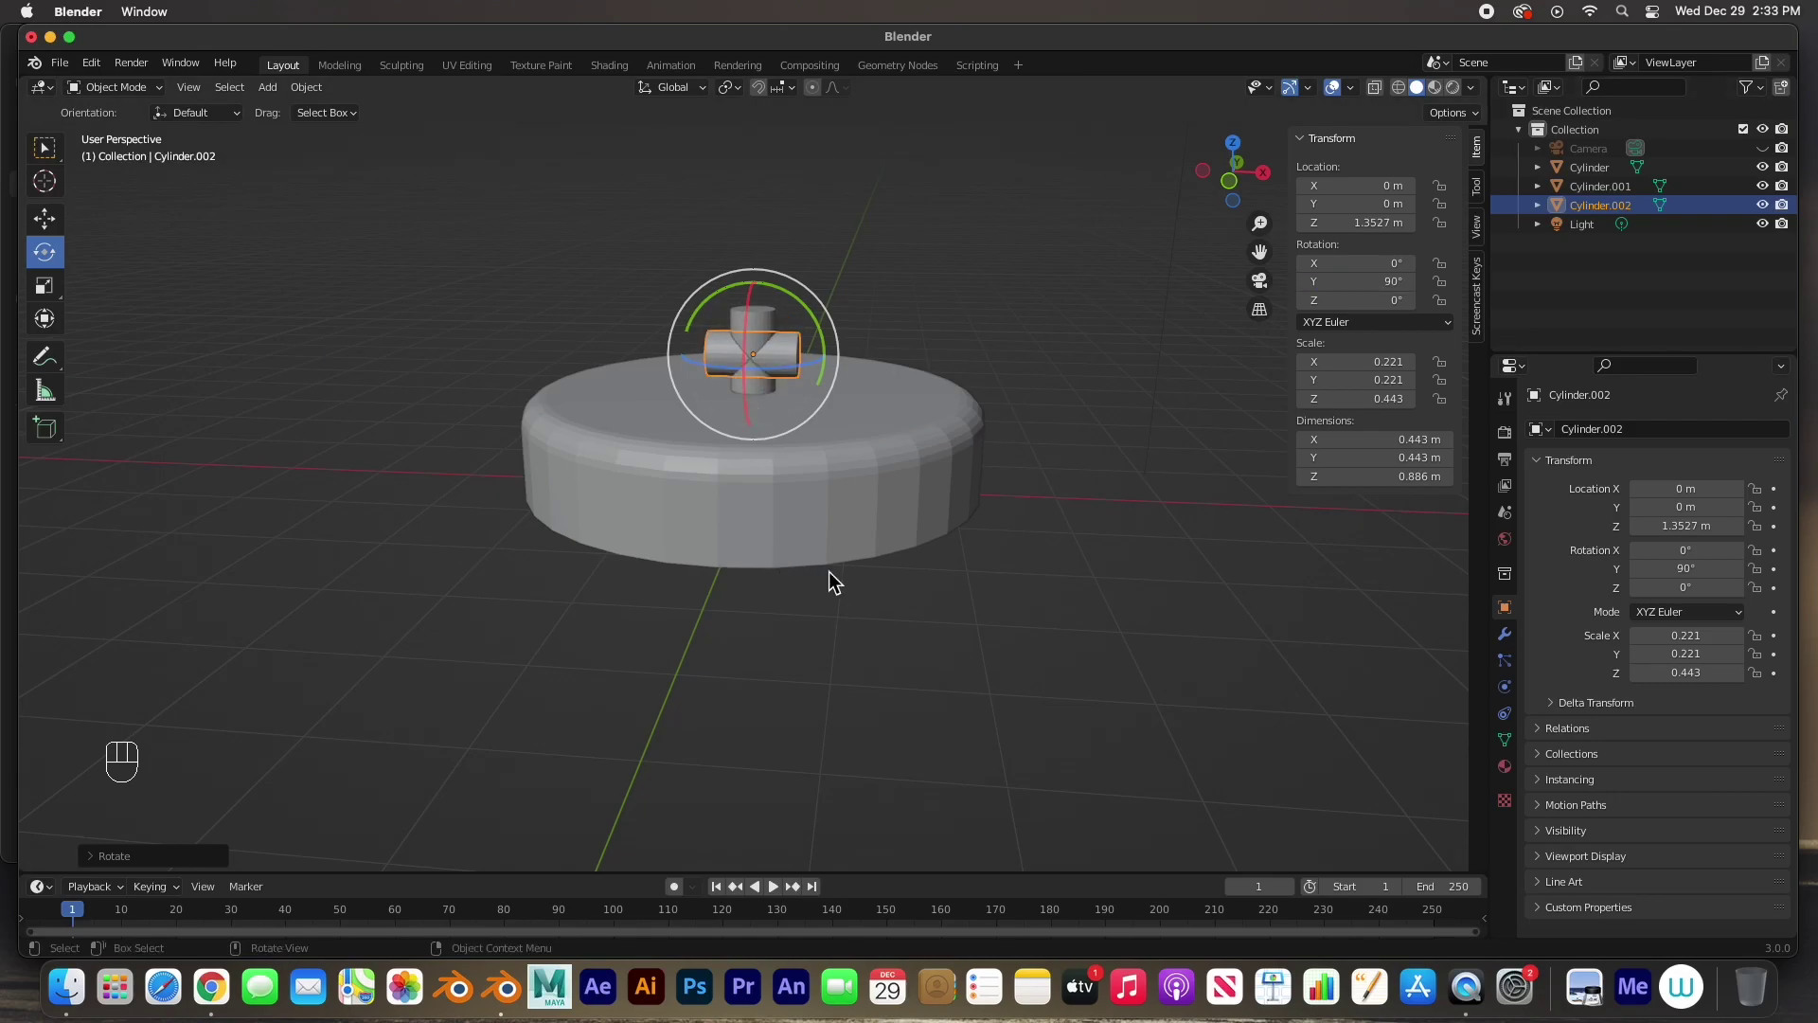
key(s)
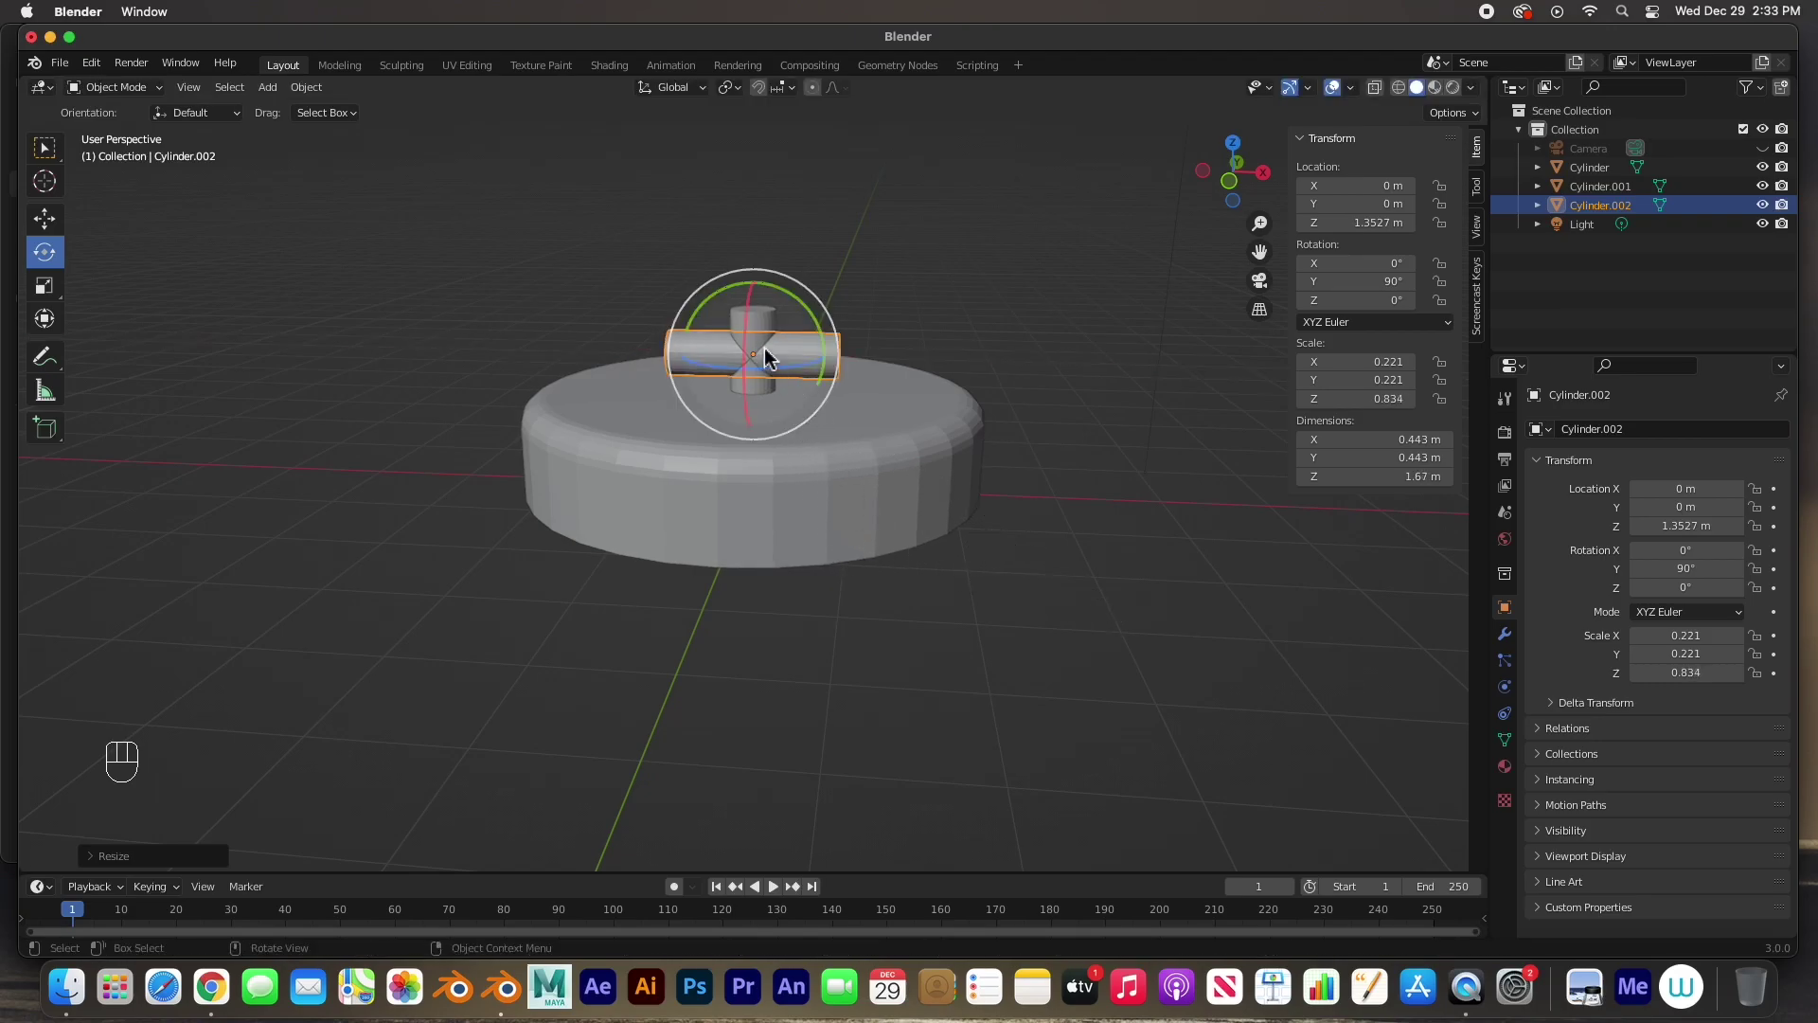
drag(51, 224, 126, 231)
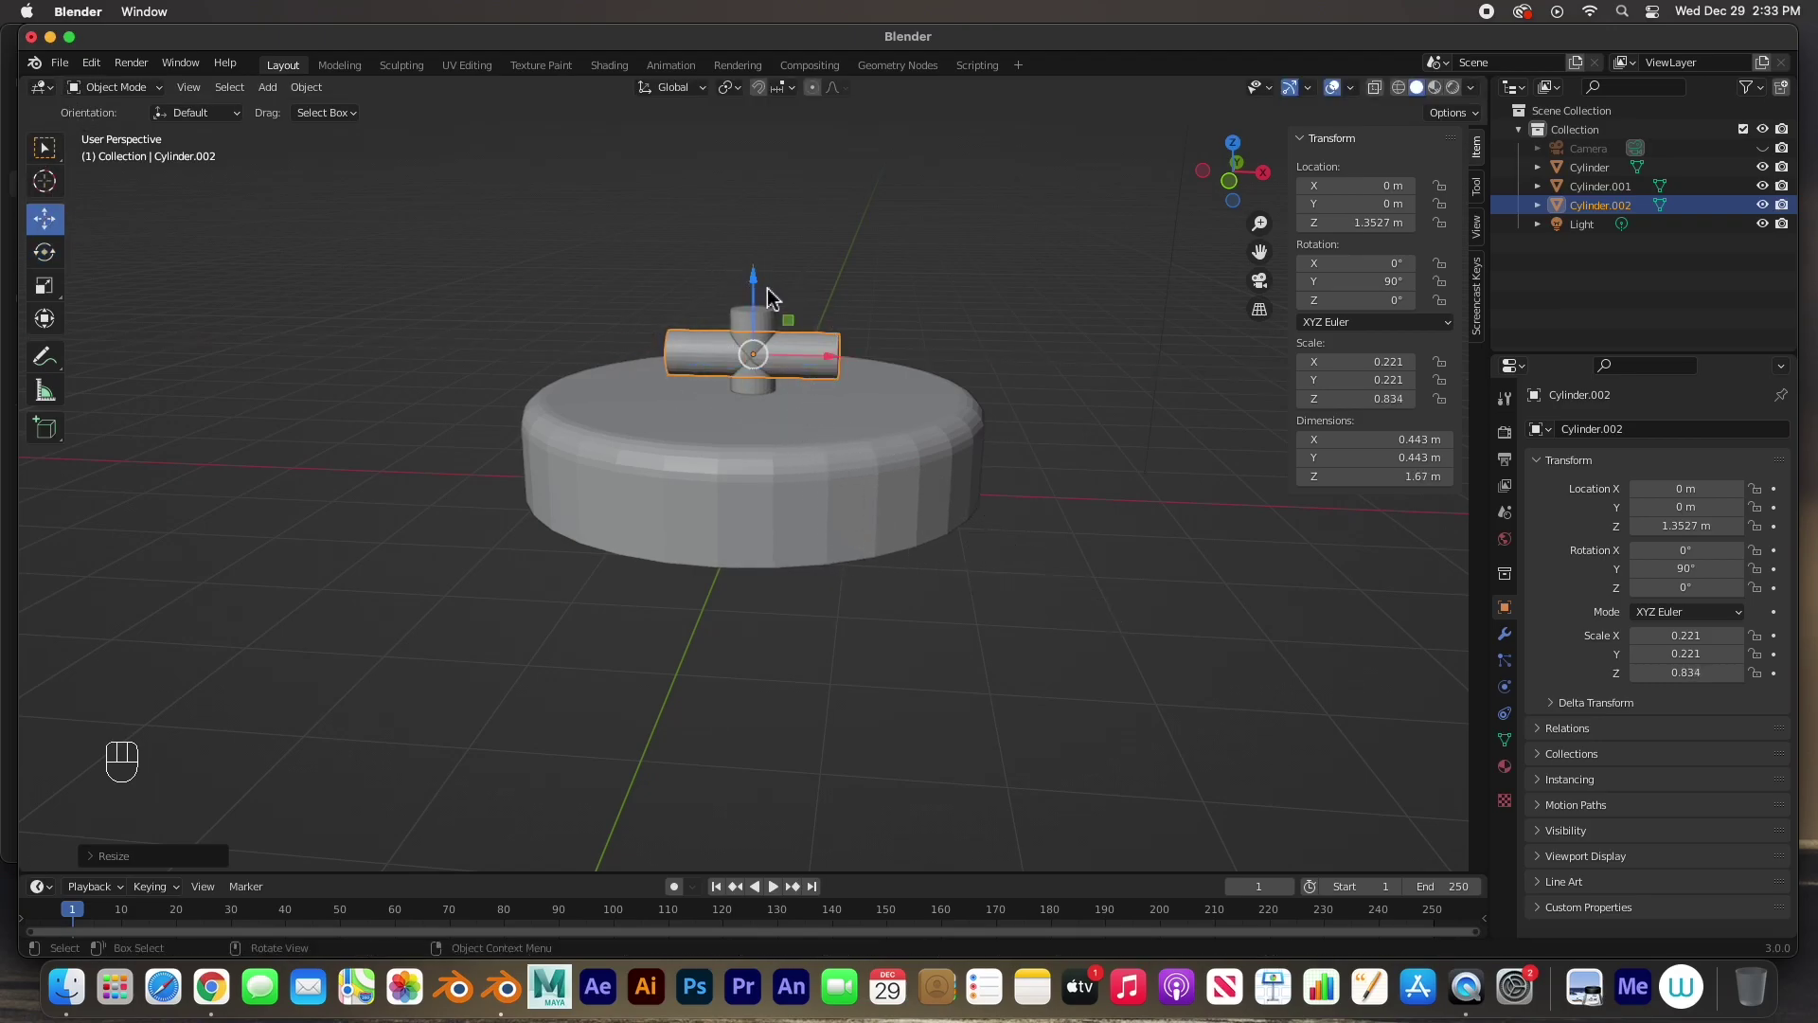
drag(768, 271, 765, 241)
click(1039, 357)
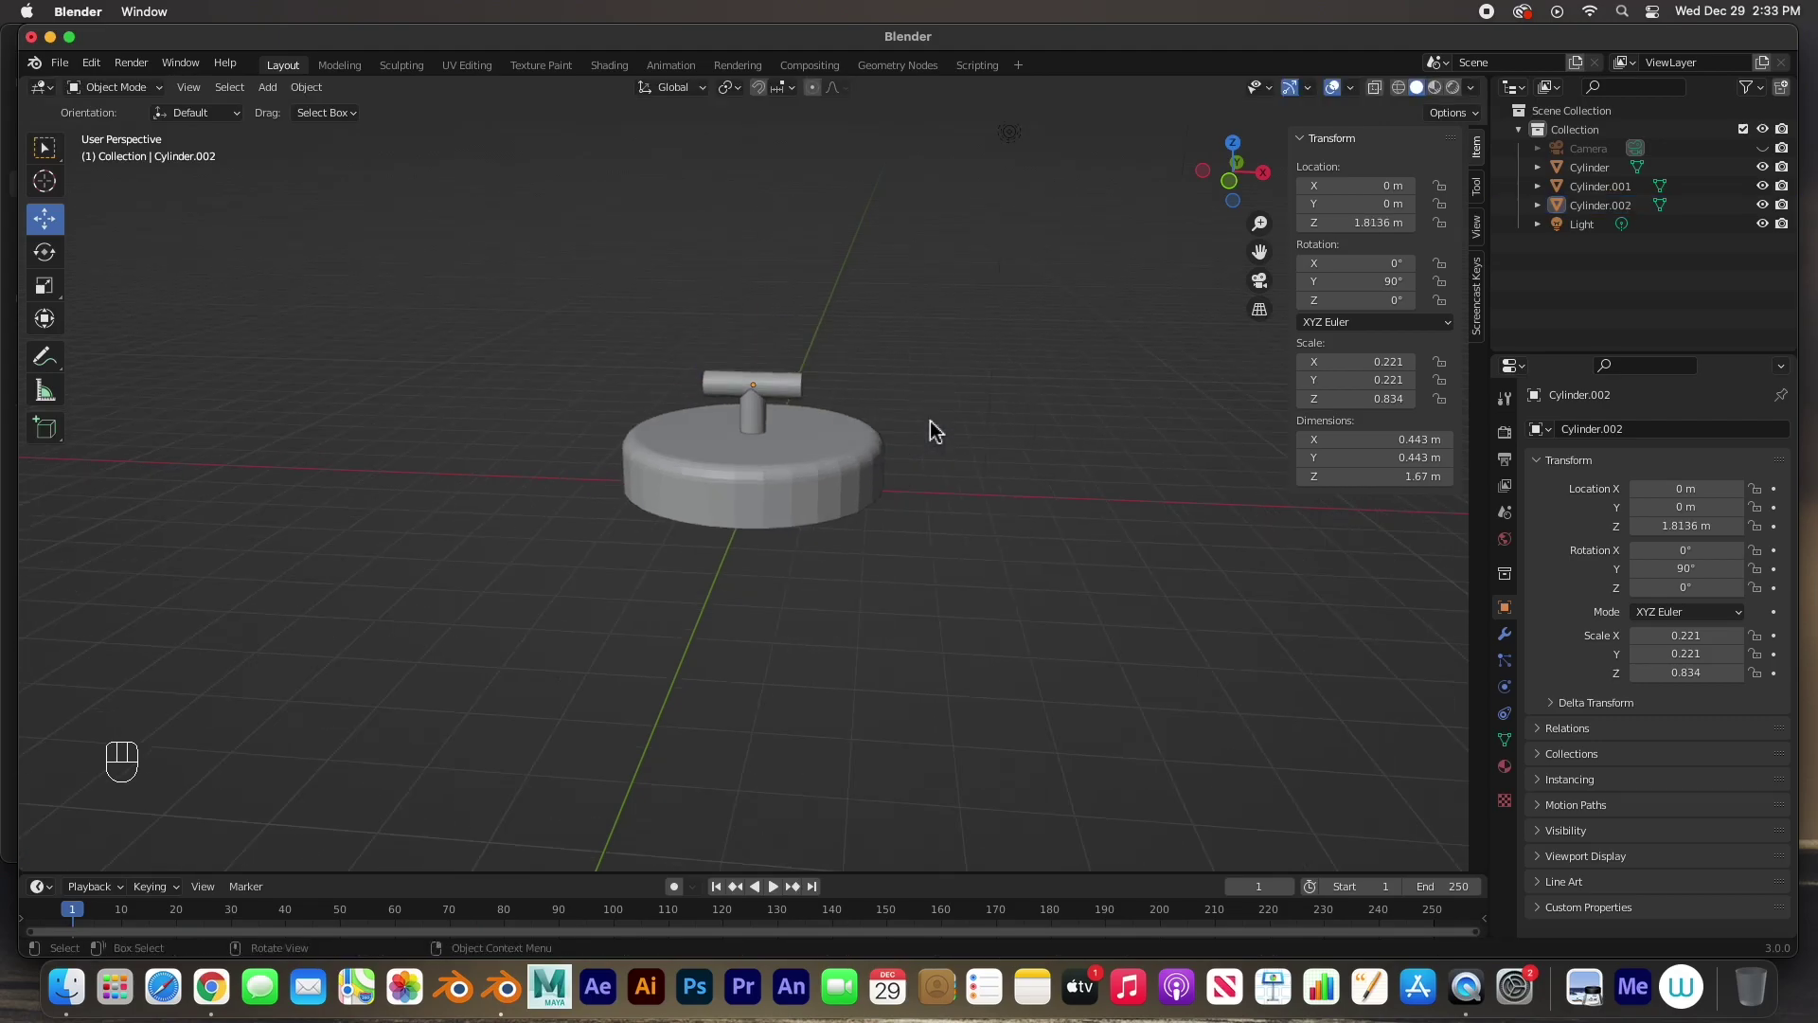
- Orbit around the lamp base, select the short post and pull the view back for room above
drag(872, 456, 839, 422)
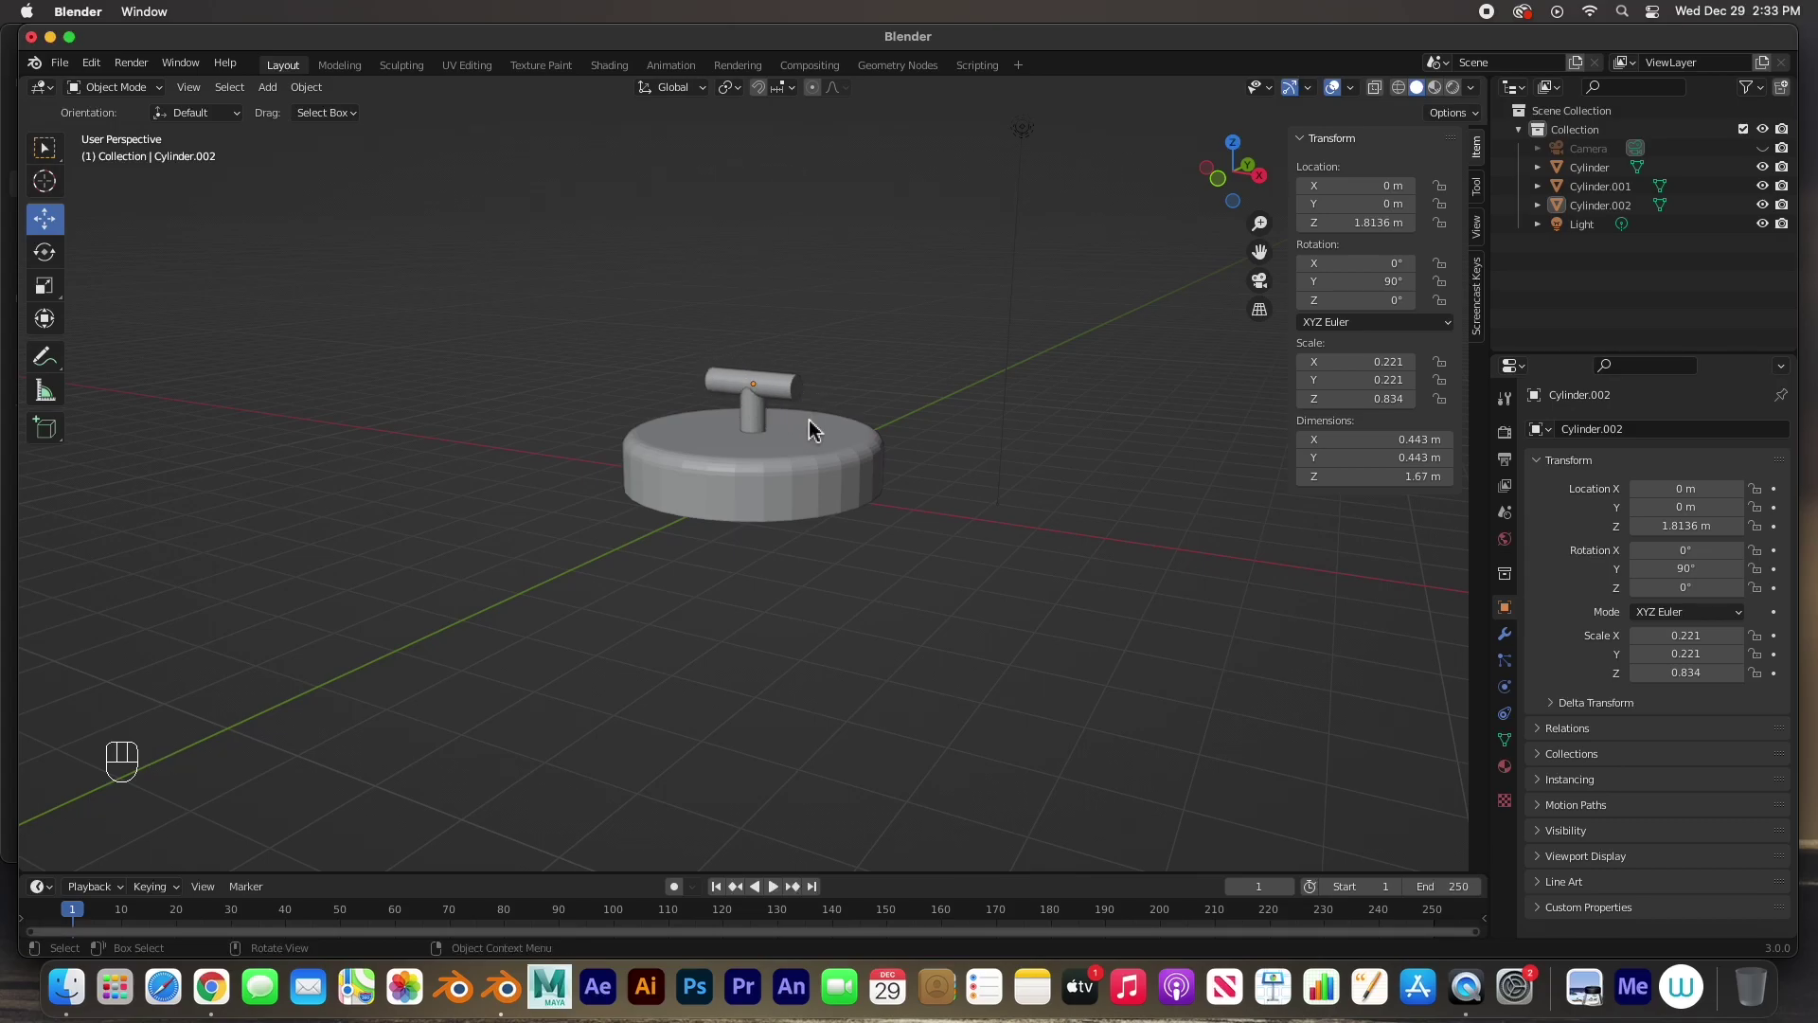
click(805, 402)
click(758, 428)
drag(798, 457, 771, 627)
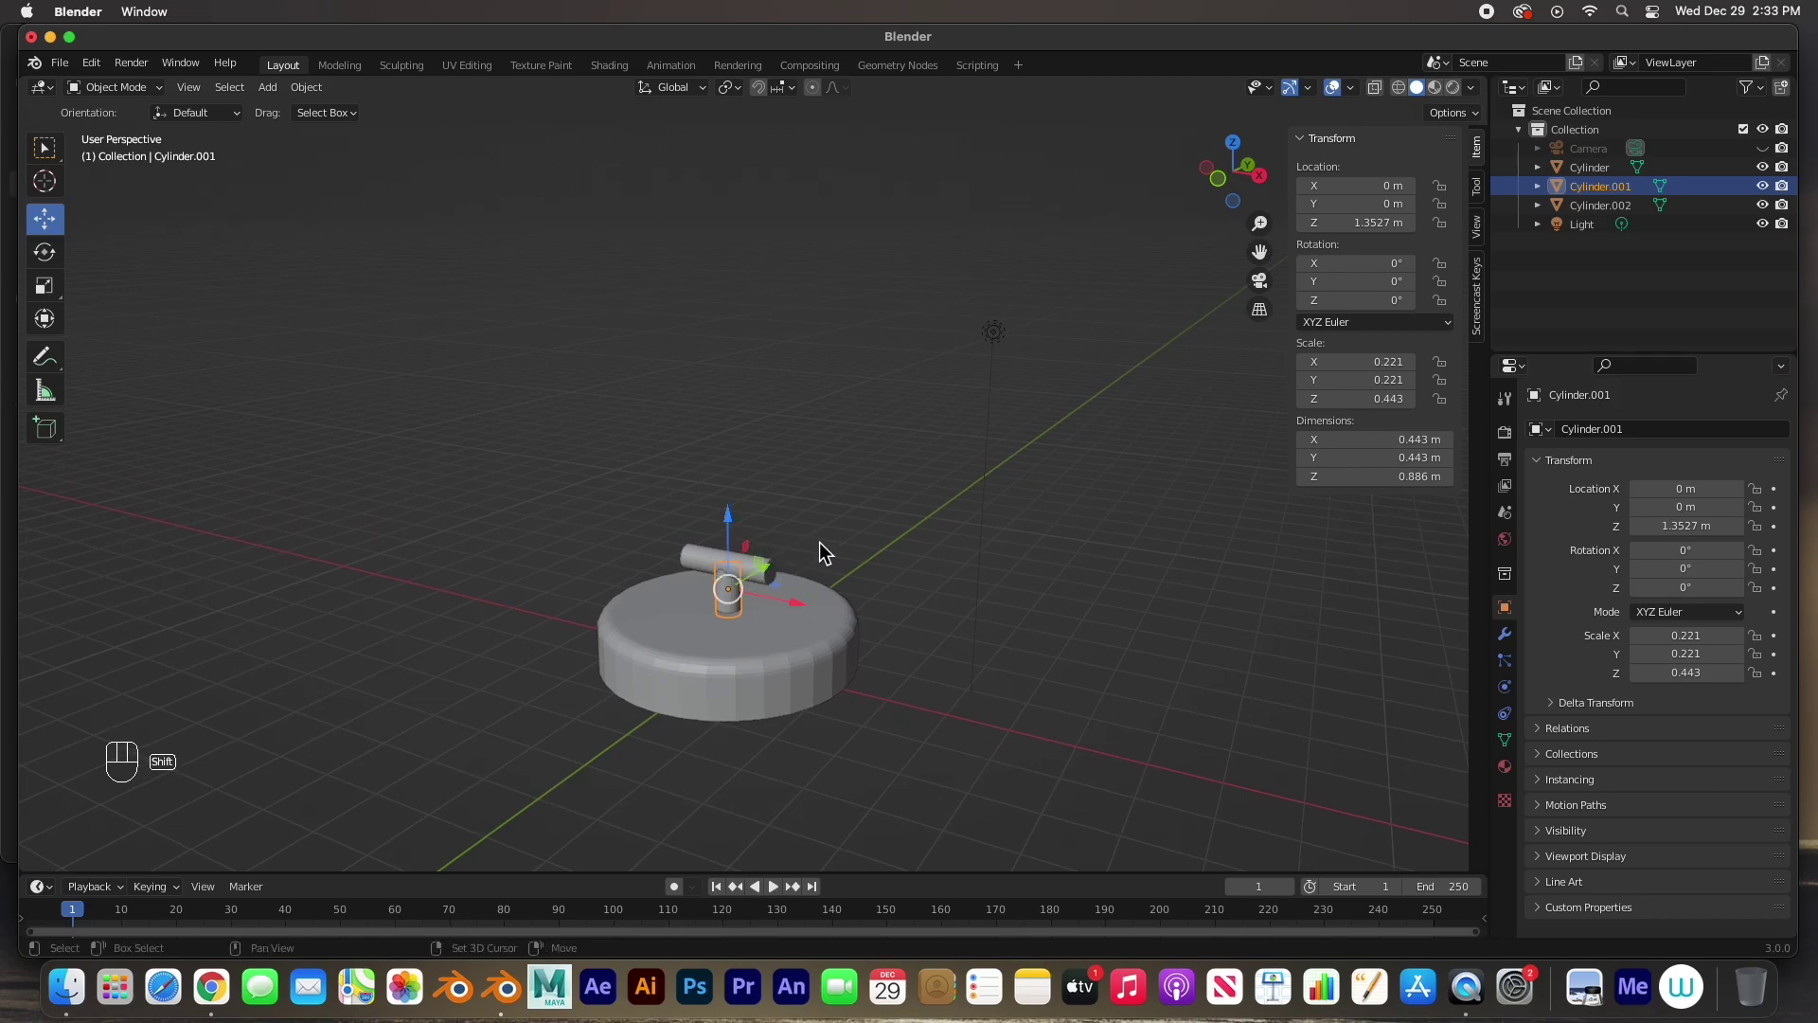
- Duplicate the post and scale the copy into a tall, thin pole, viewed from the front
key(shift+d)
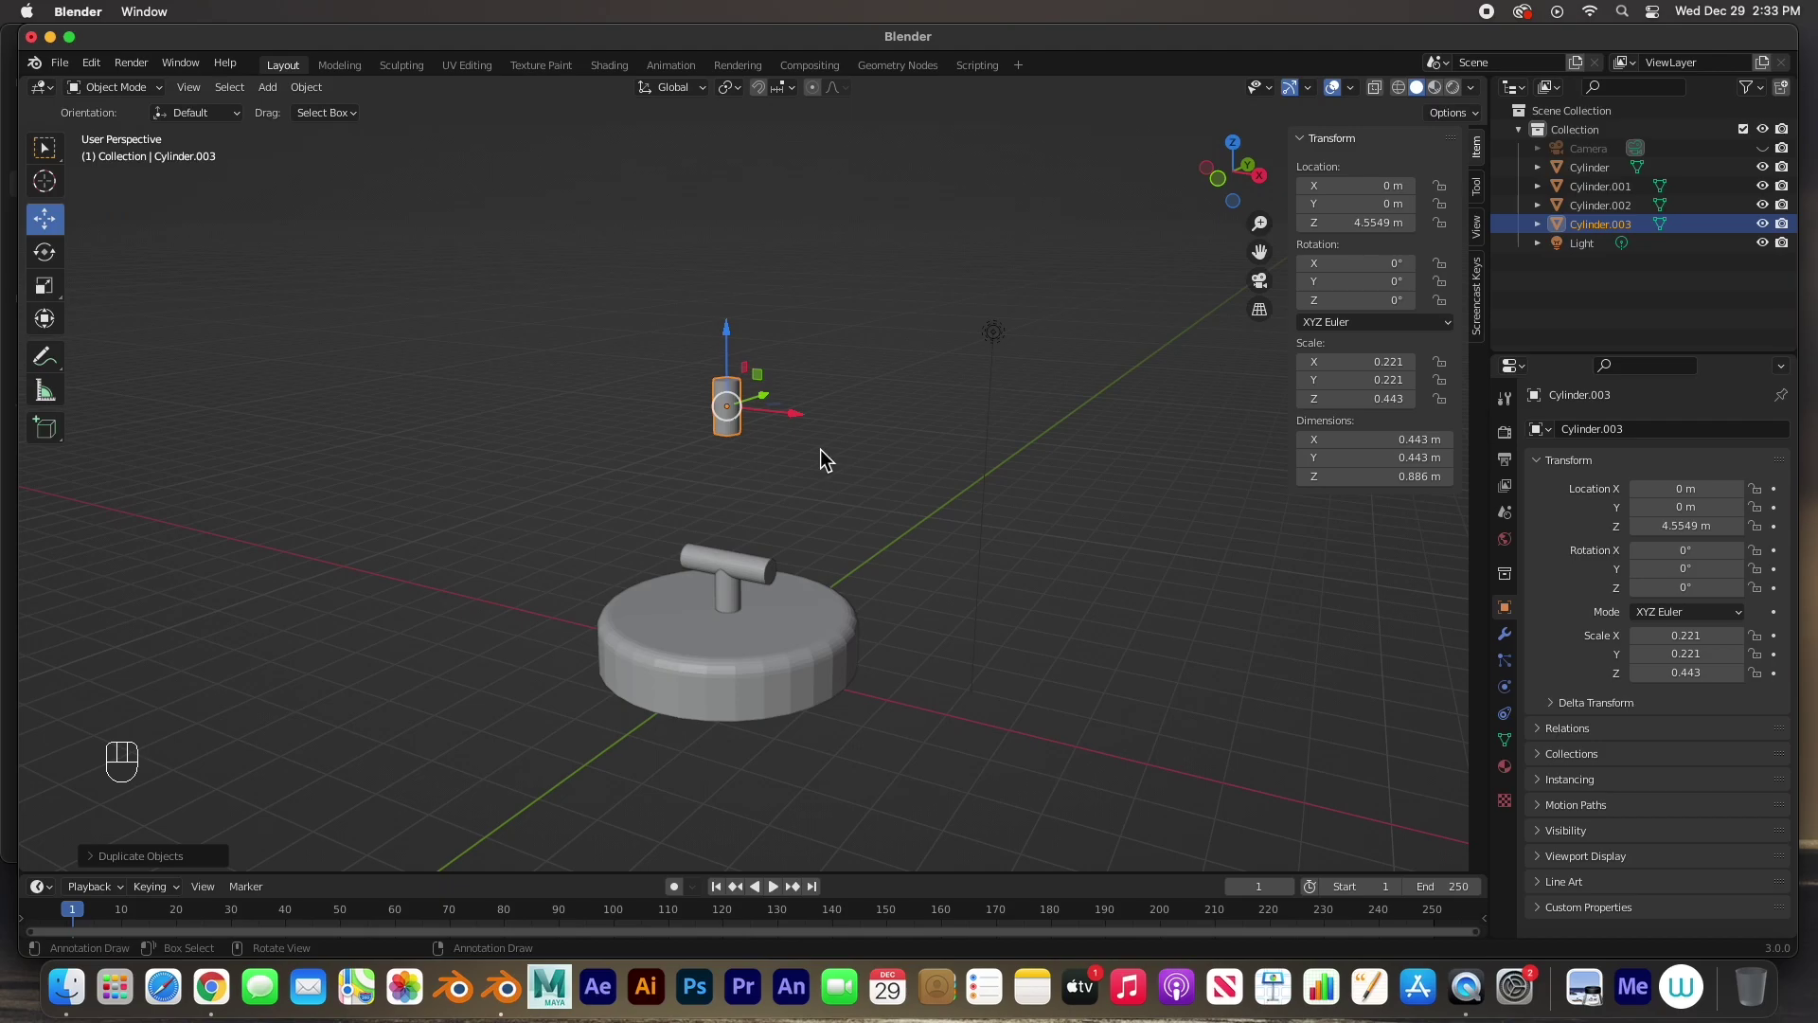
key(s)
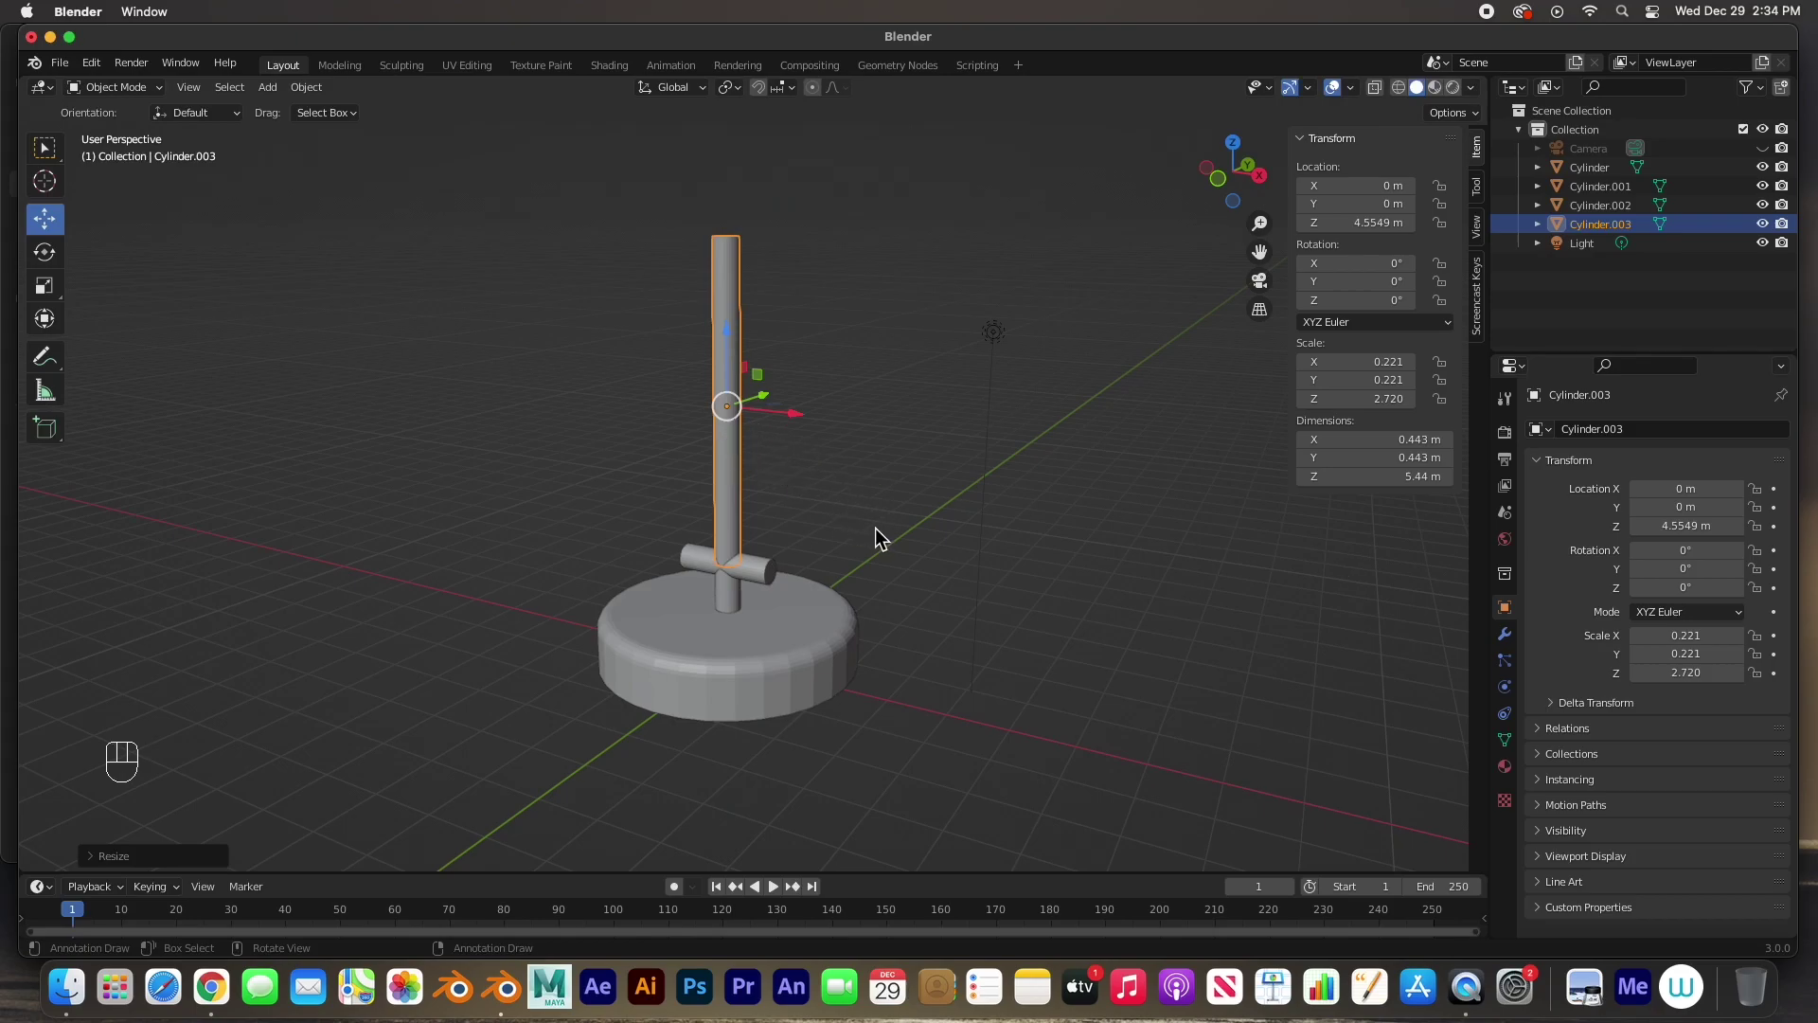
key(s)
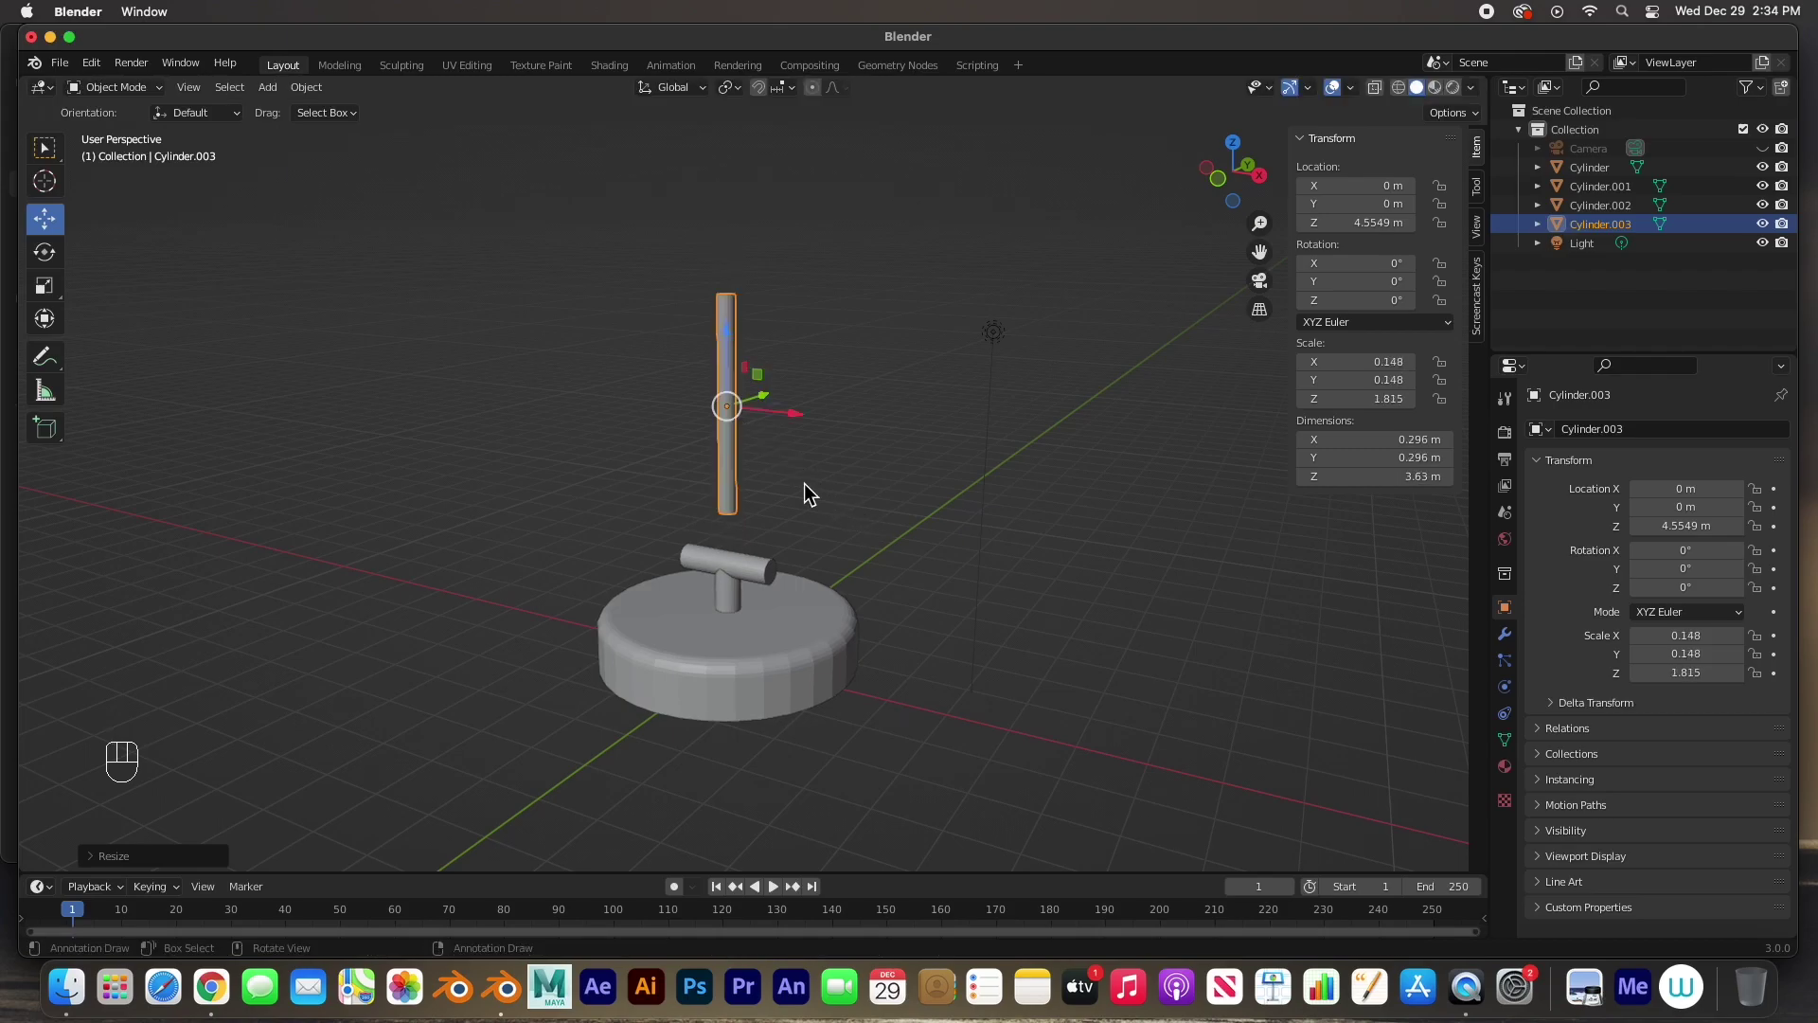
key(s)
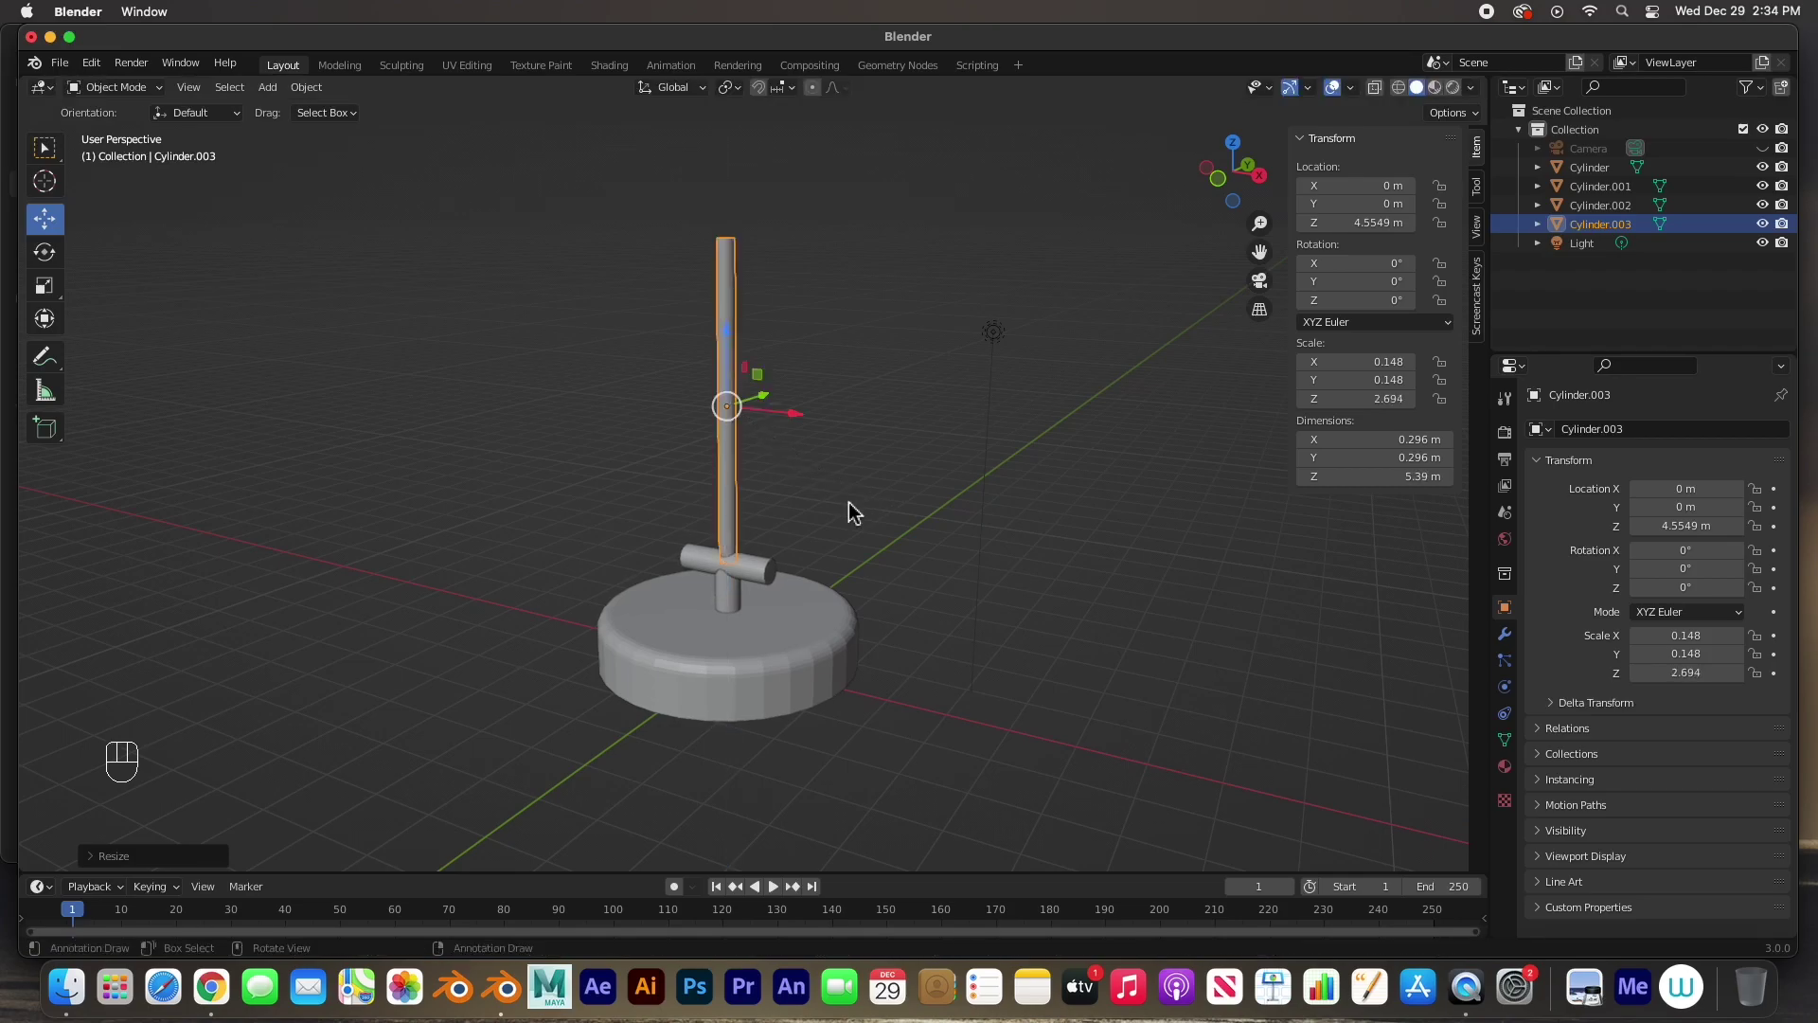
key(KP_1)
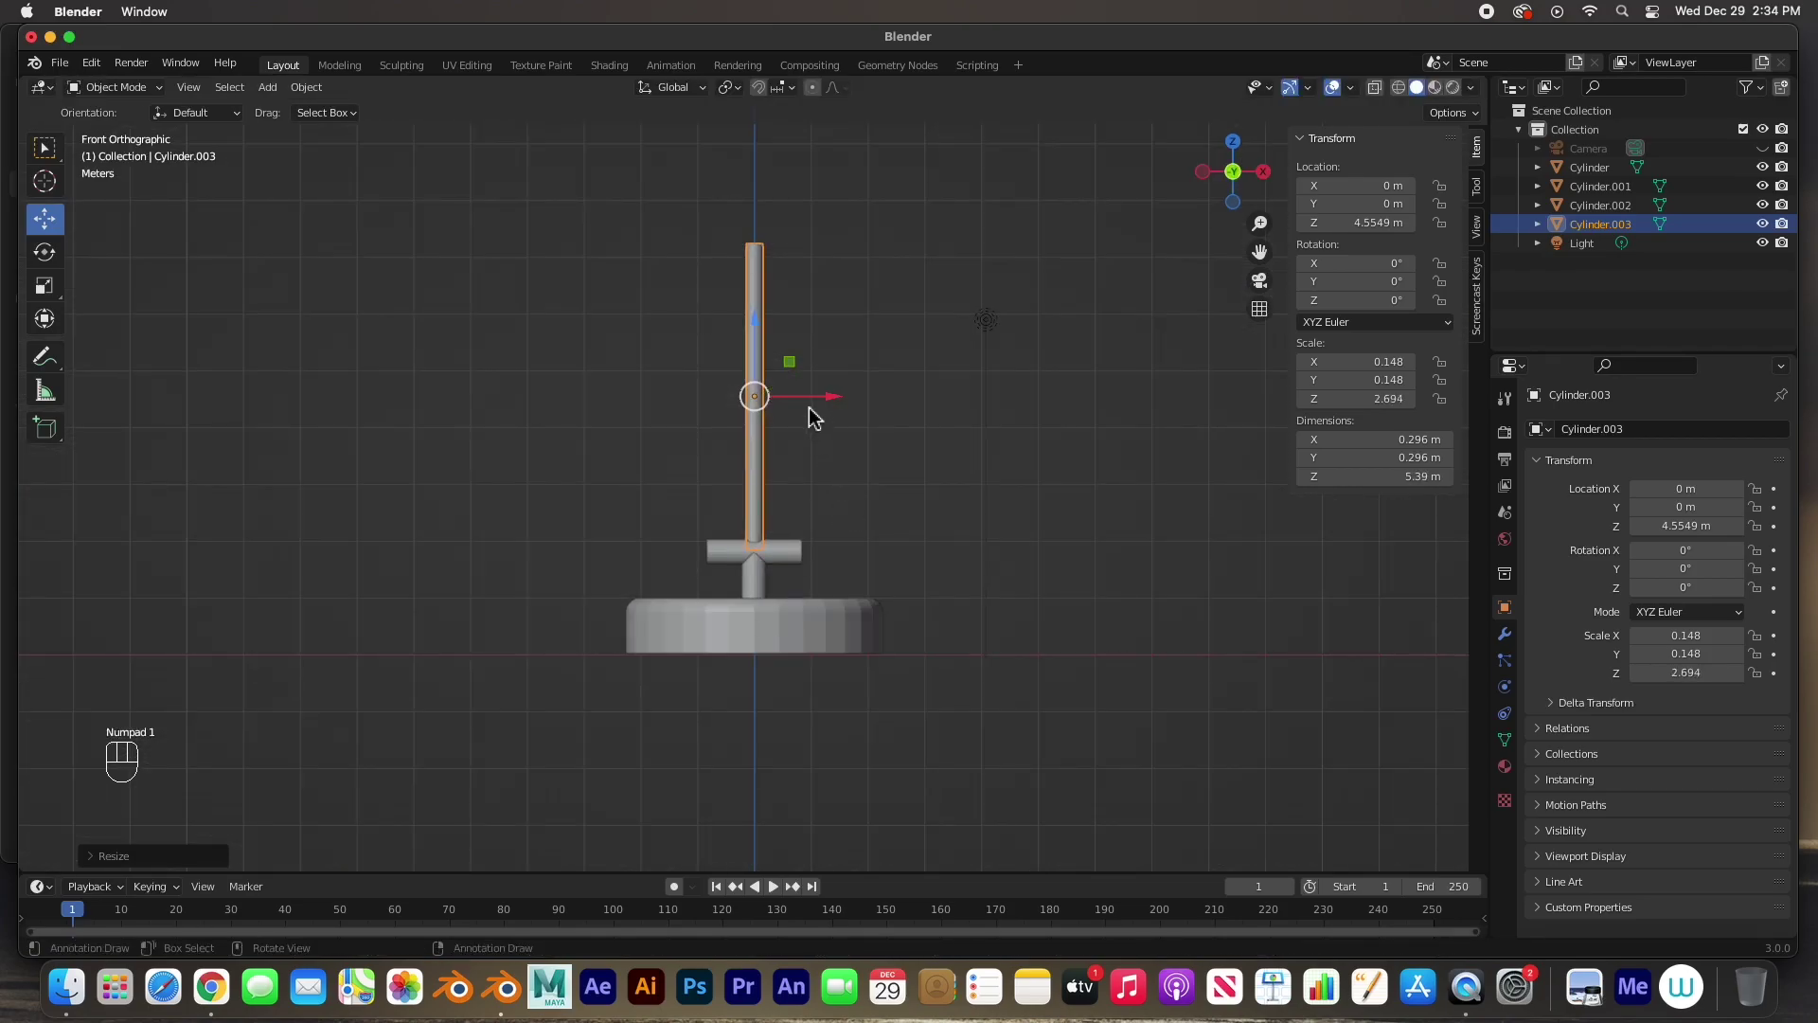
- Stretch the pole to about 8.19 m and stand it on the crossbar's right end
drag(824, 395, 837, 407)
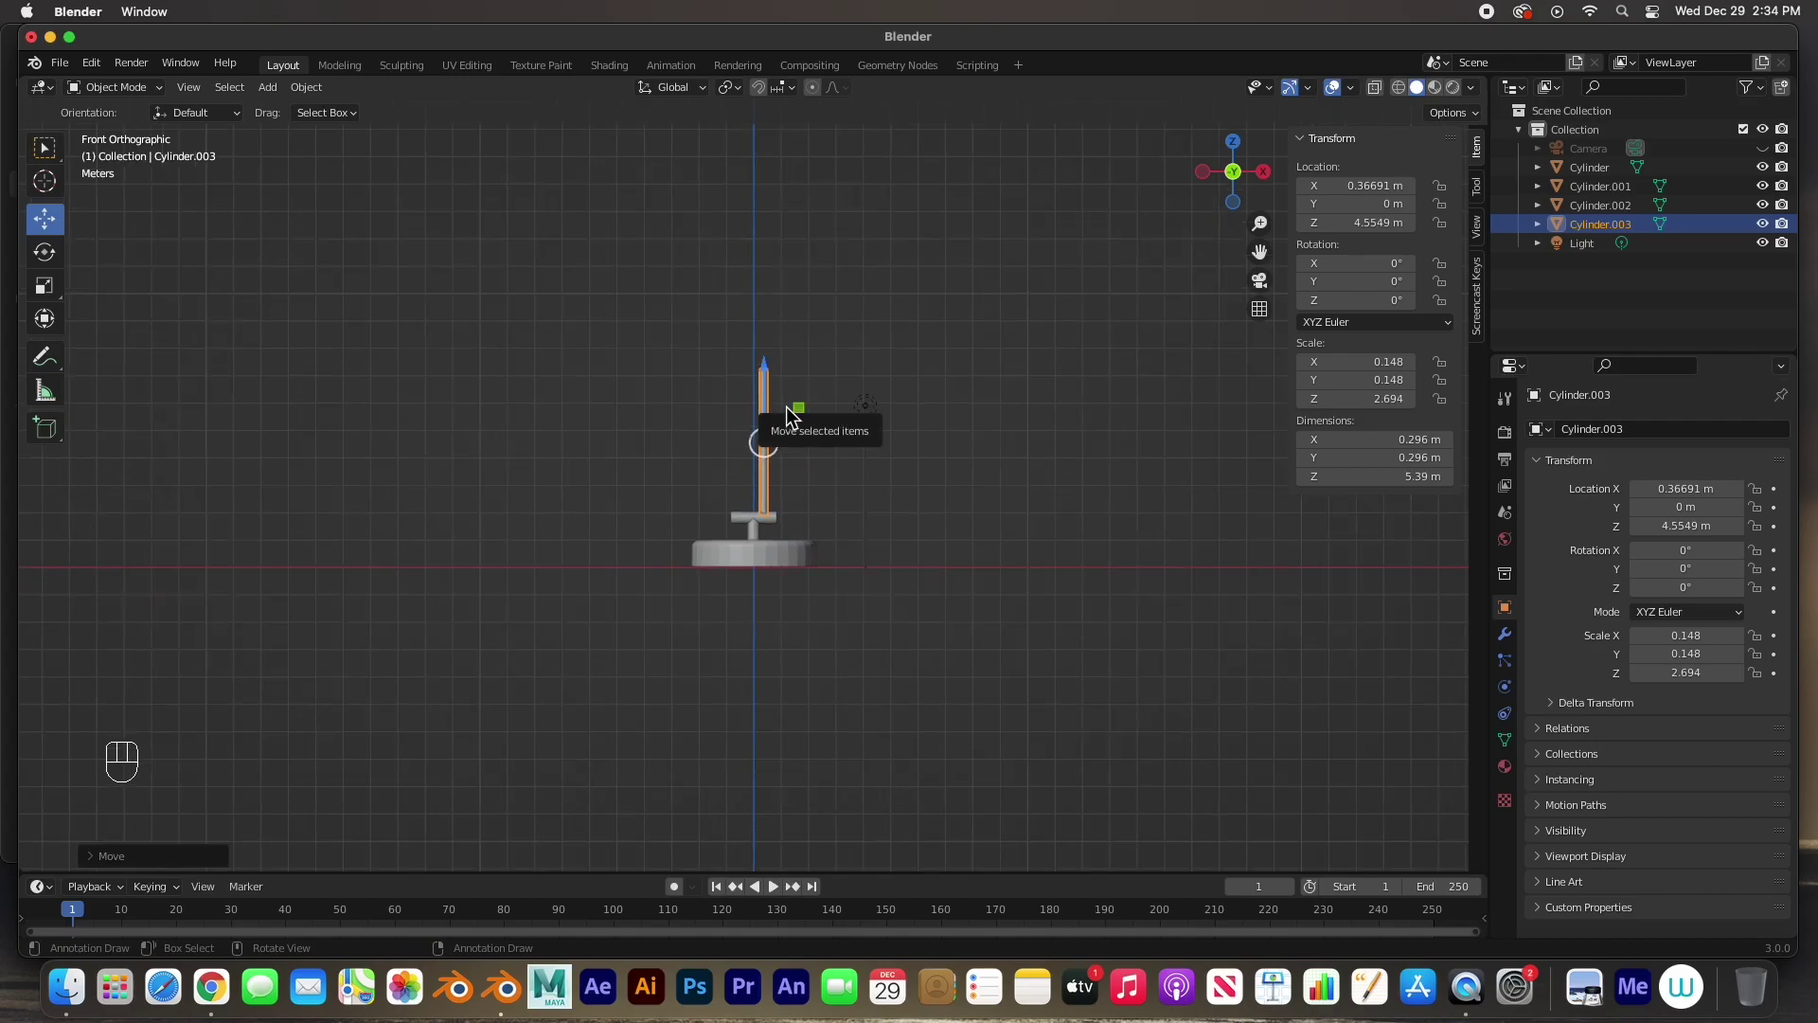
key(s)
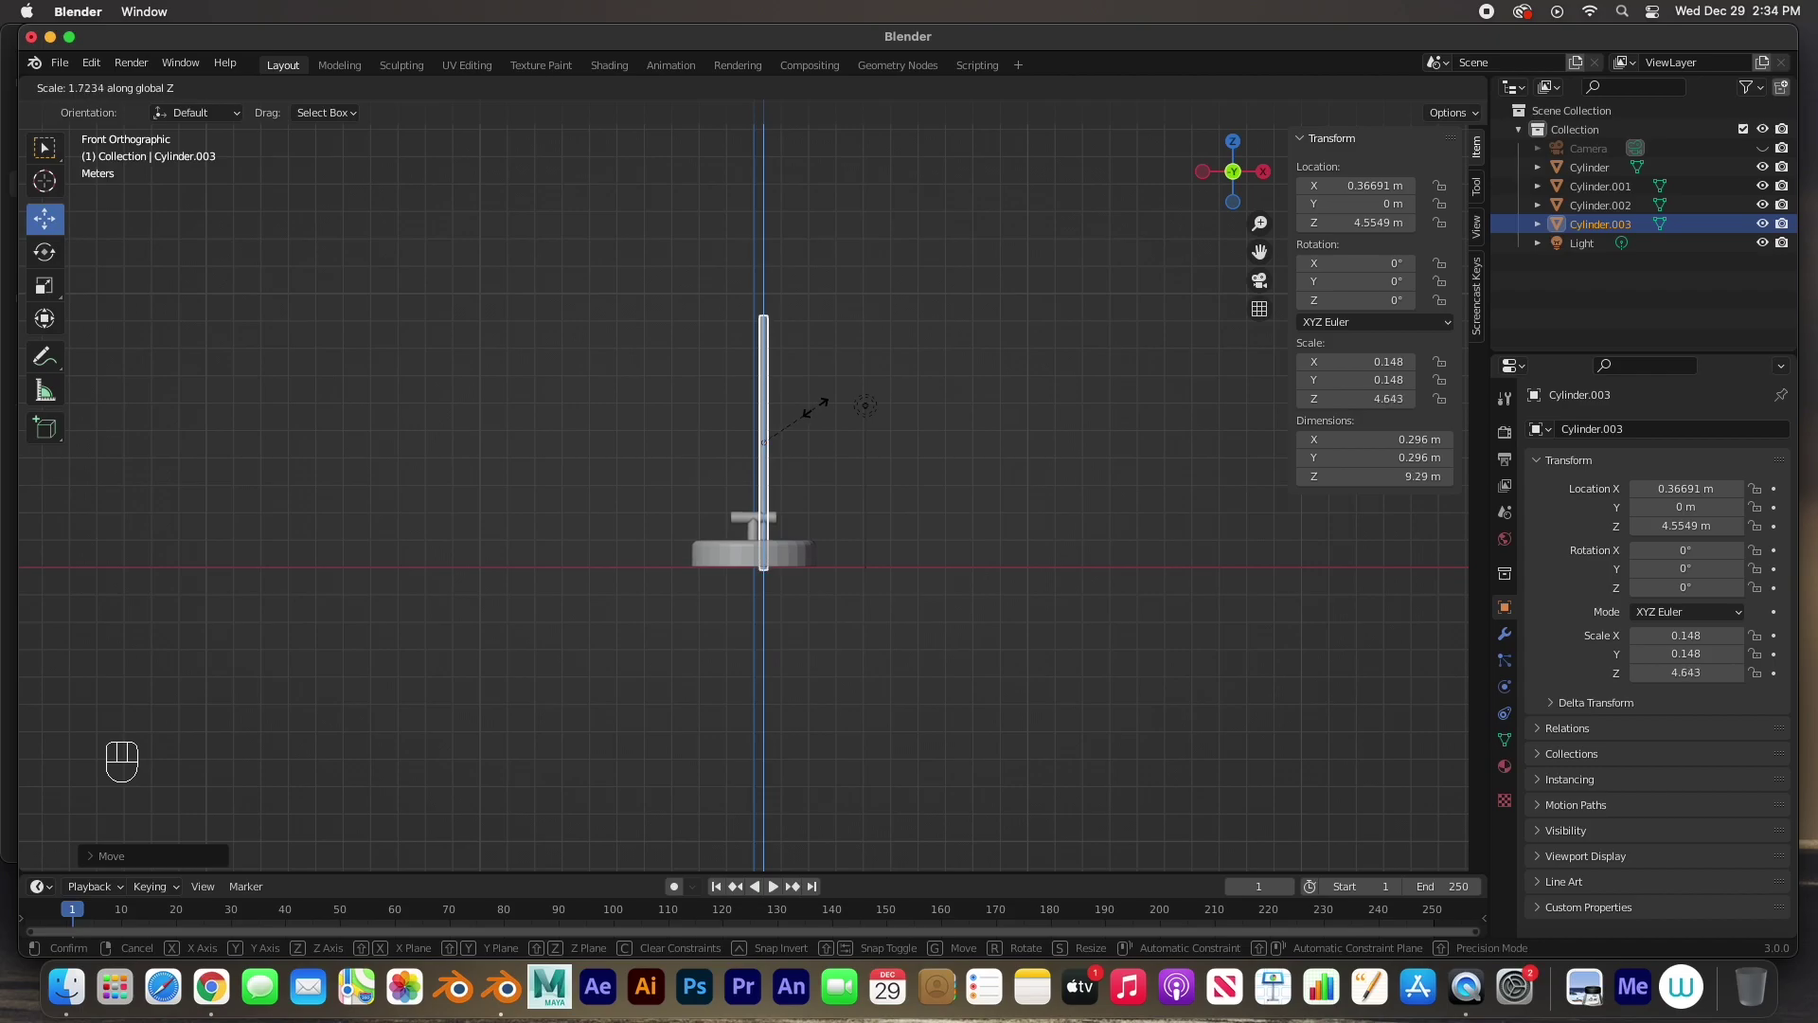
drag(778, 378, 771, 345)
key(s)
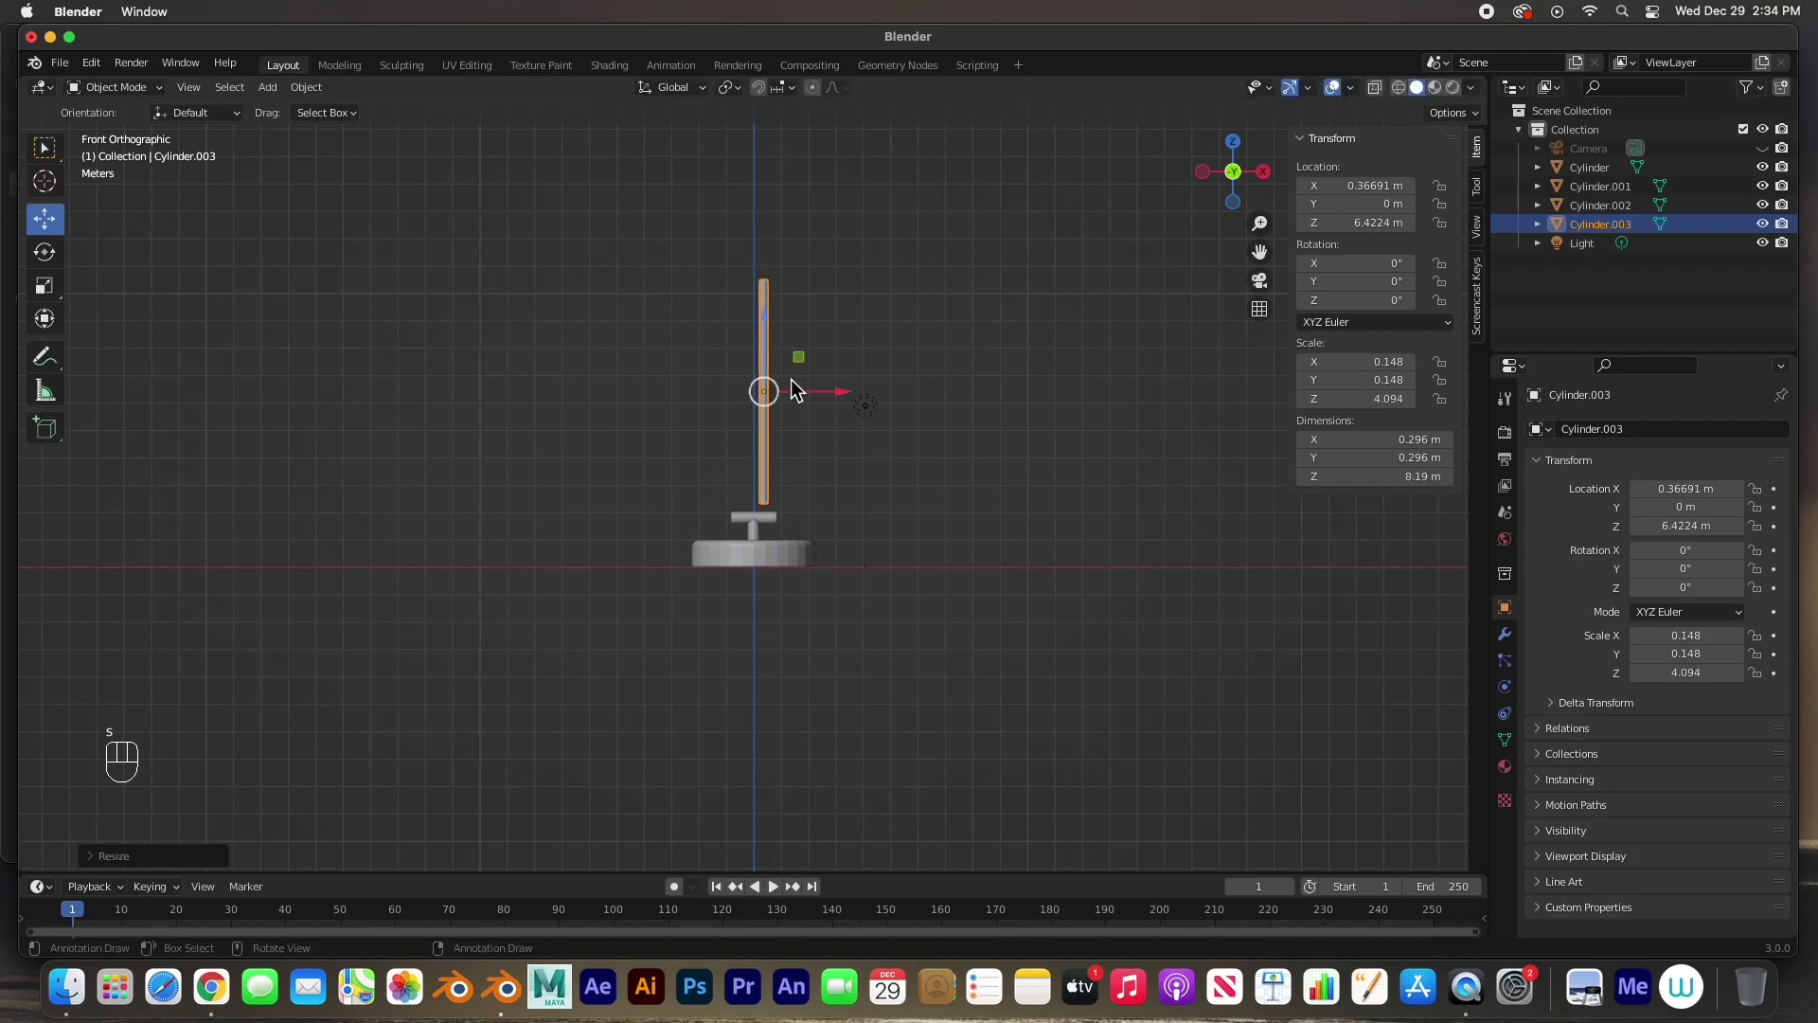
click(773, 349)
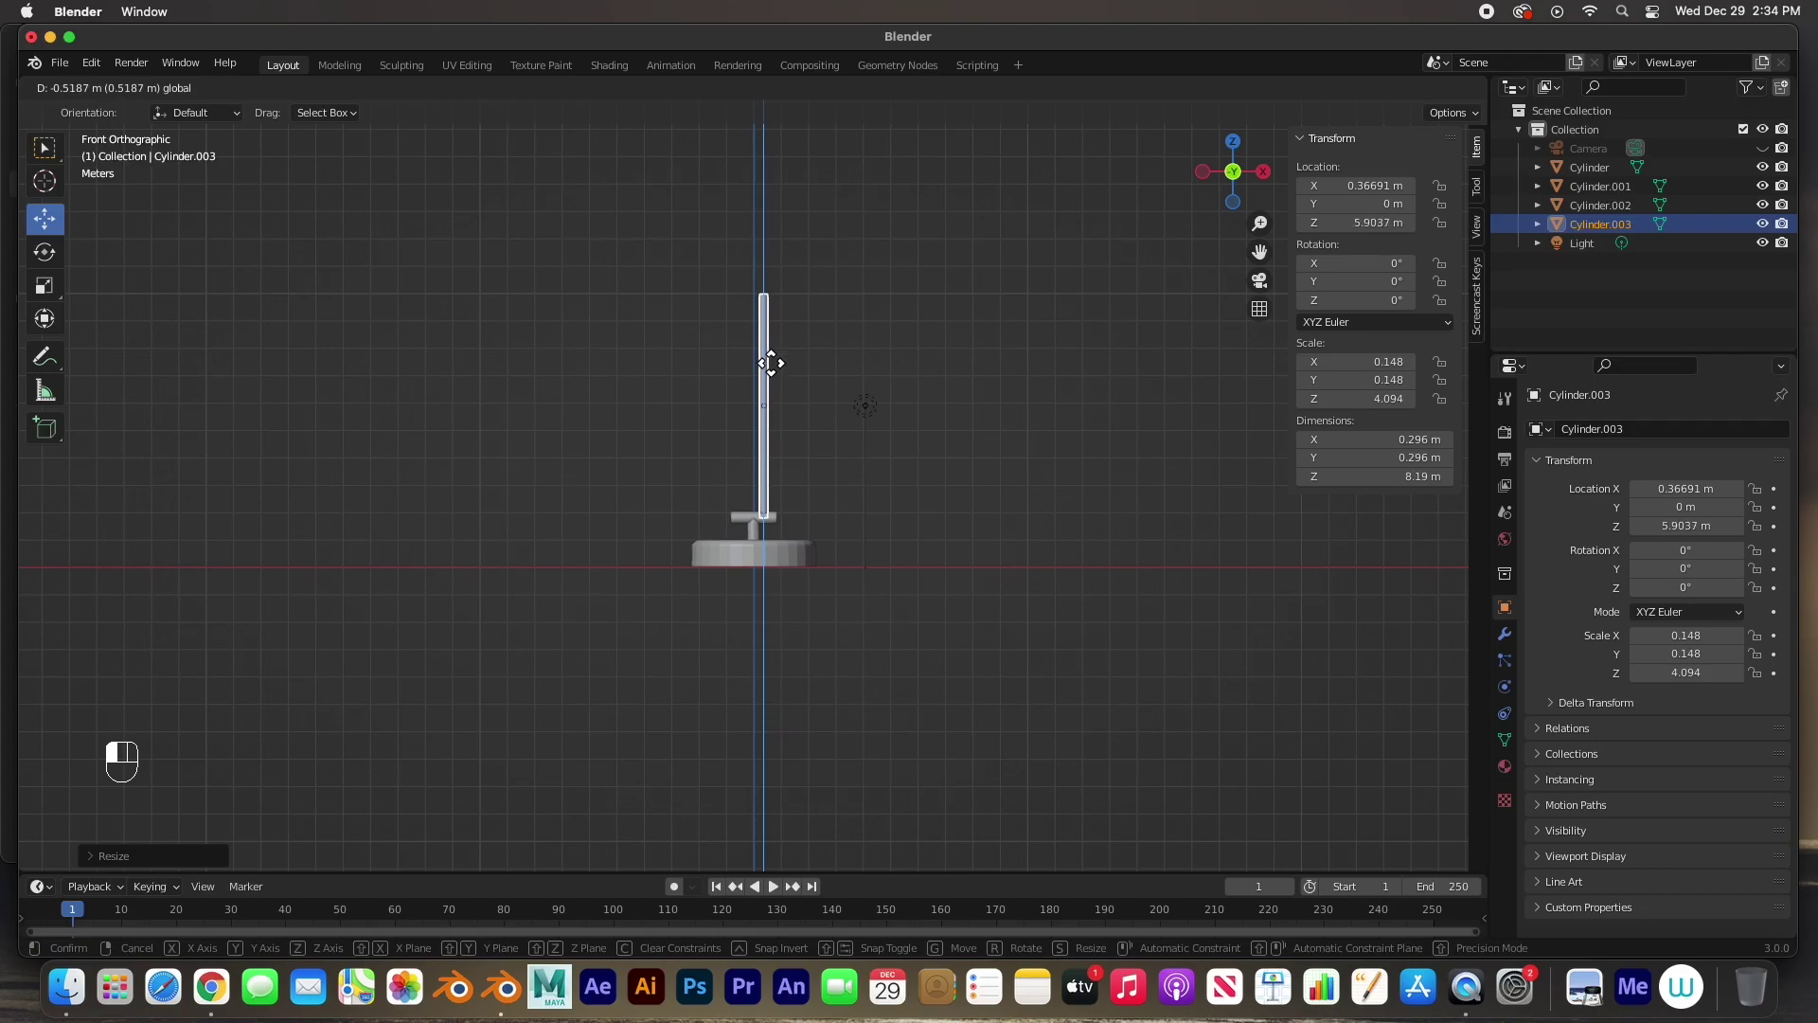
click(821, 411)
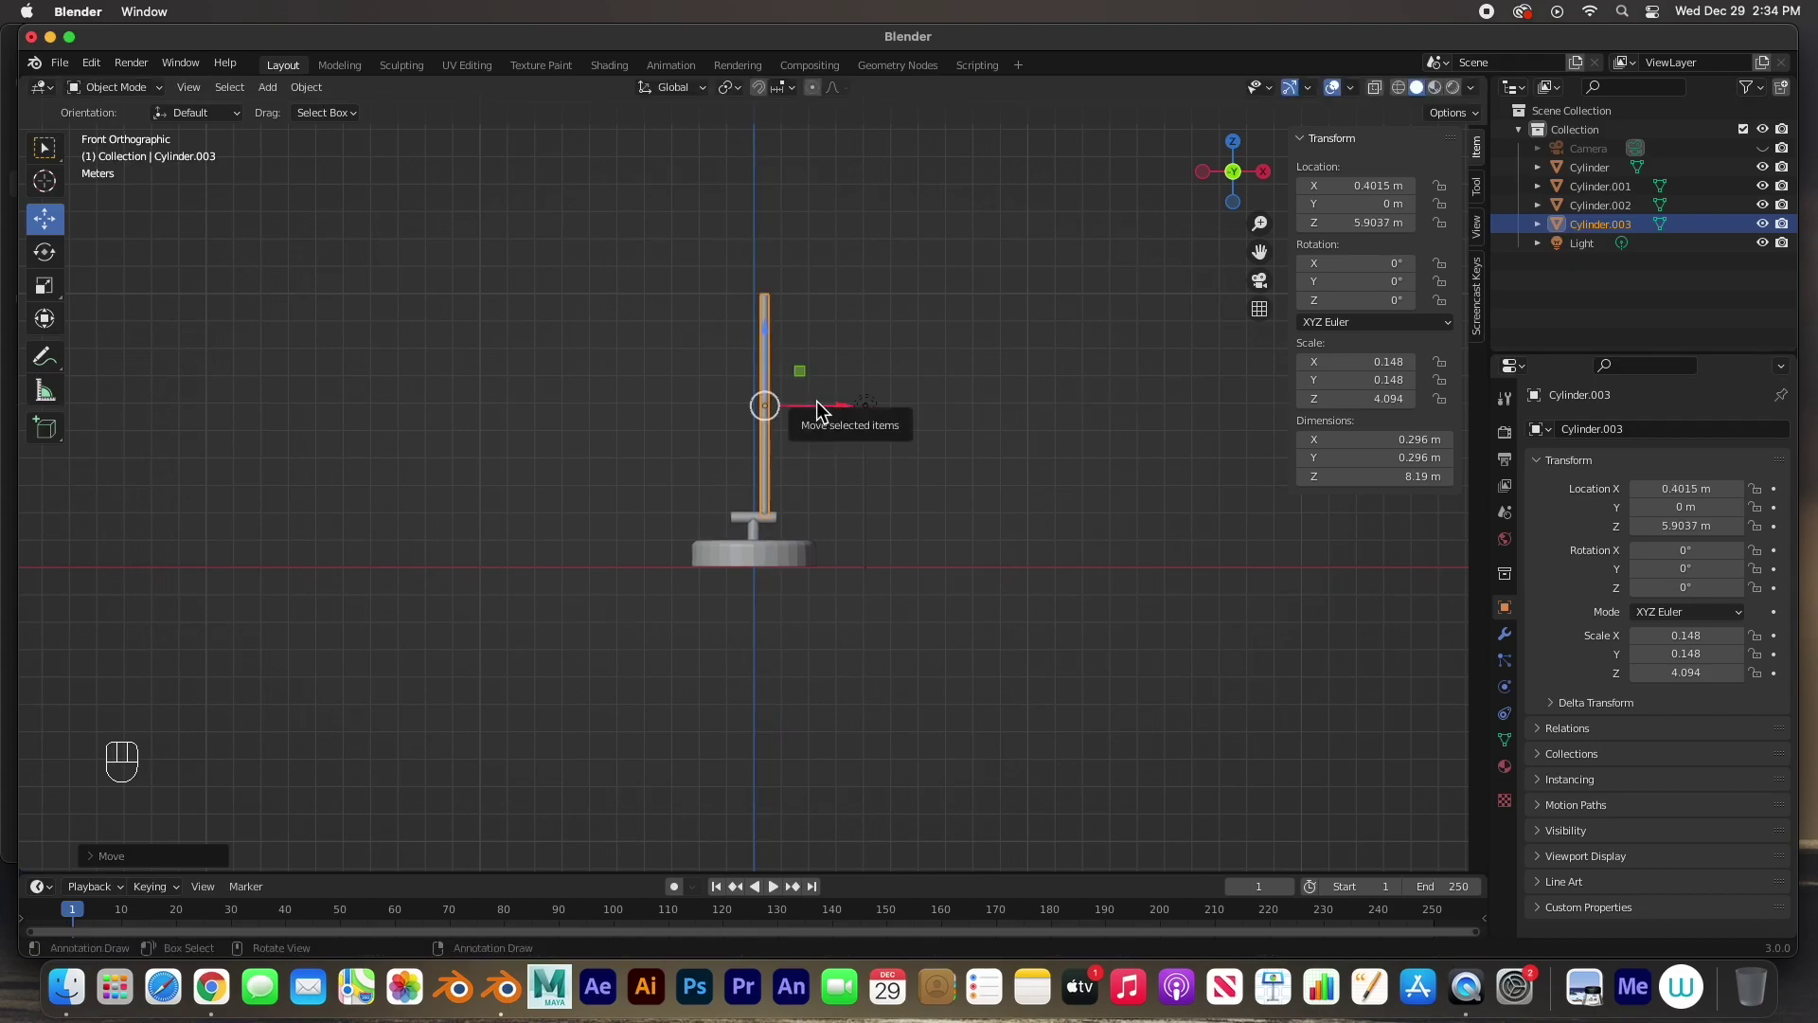
- Copy the pole to the crossbar's left end, then duplicate poles and collar upward as a second tier
key(shift+d)
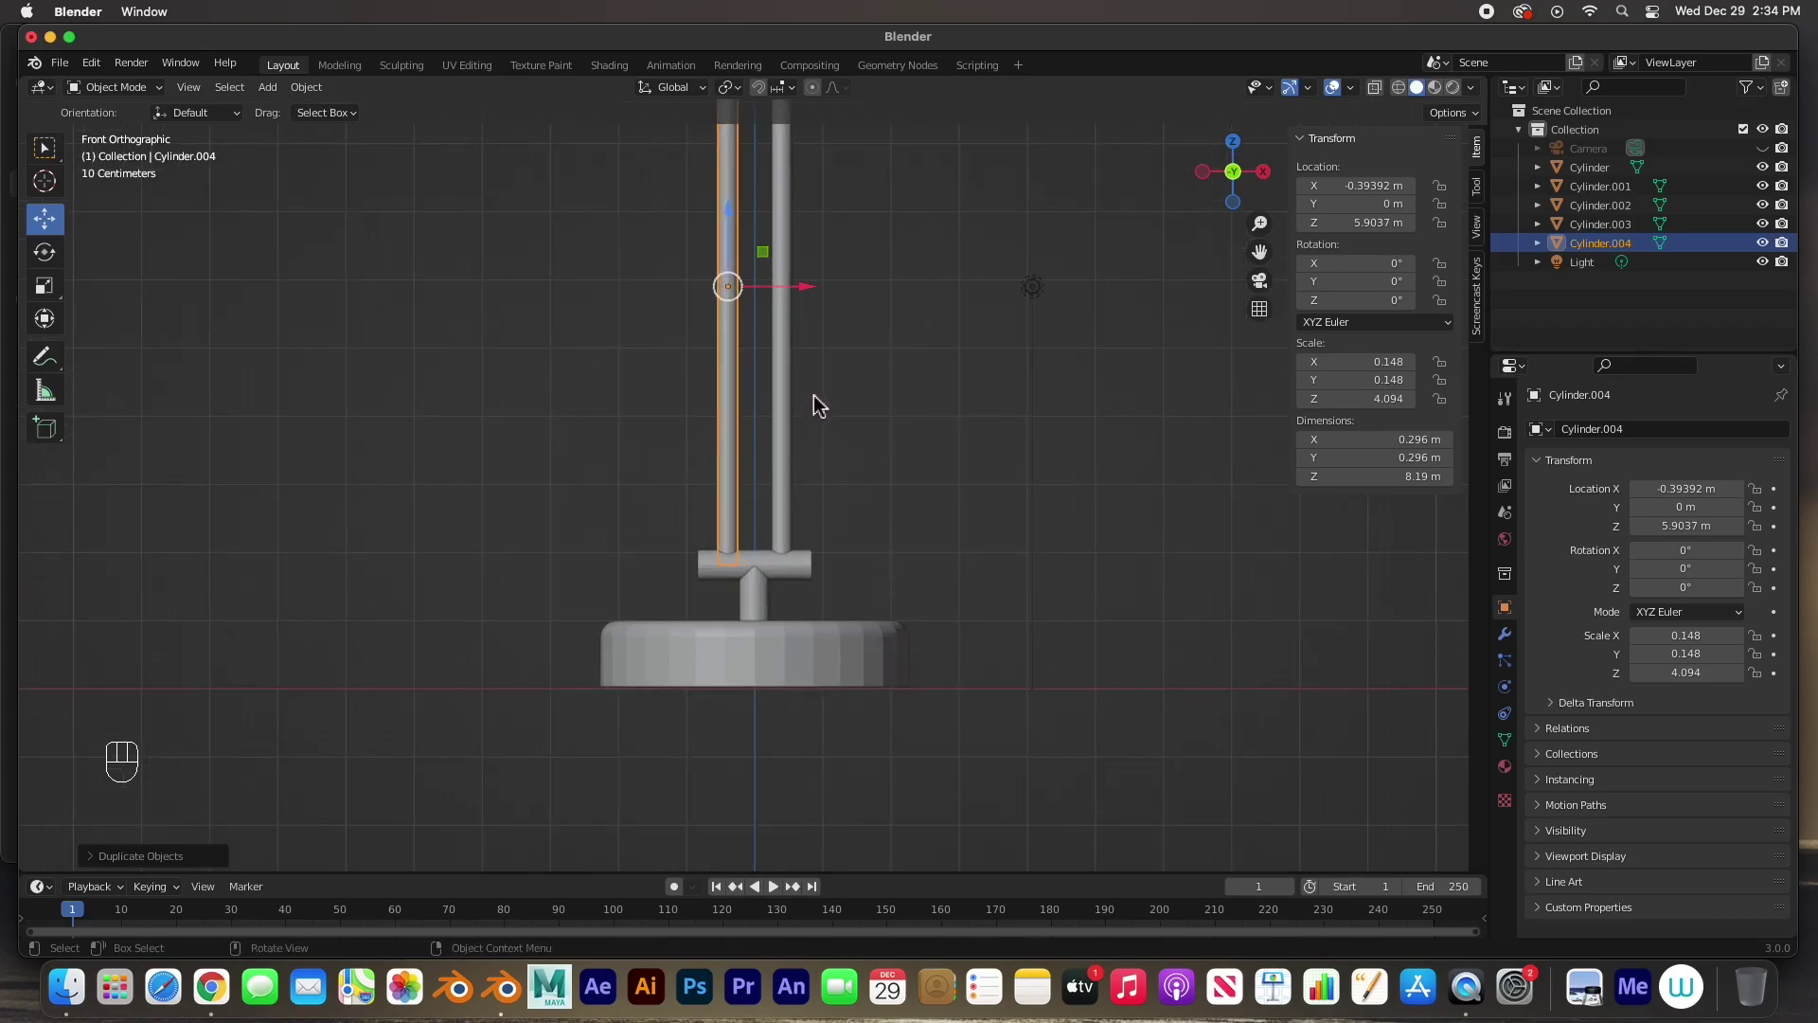
drag(819, 423, 772, 668)
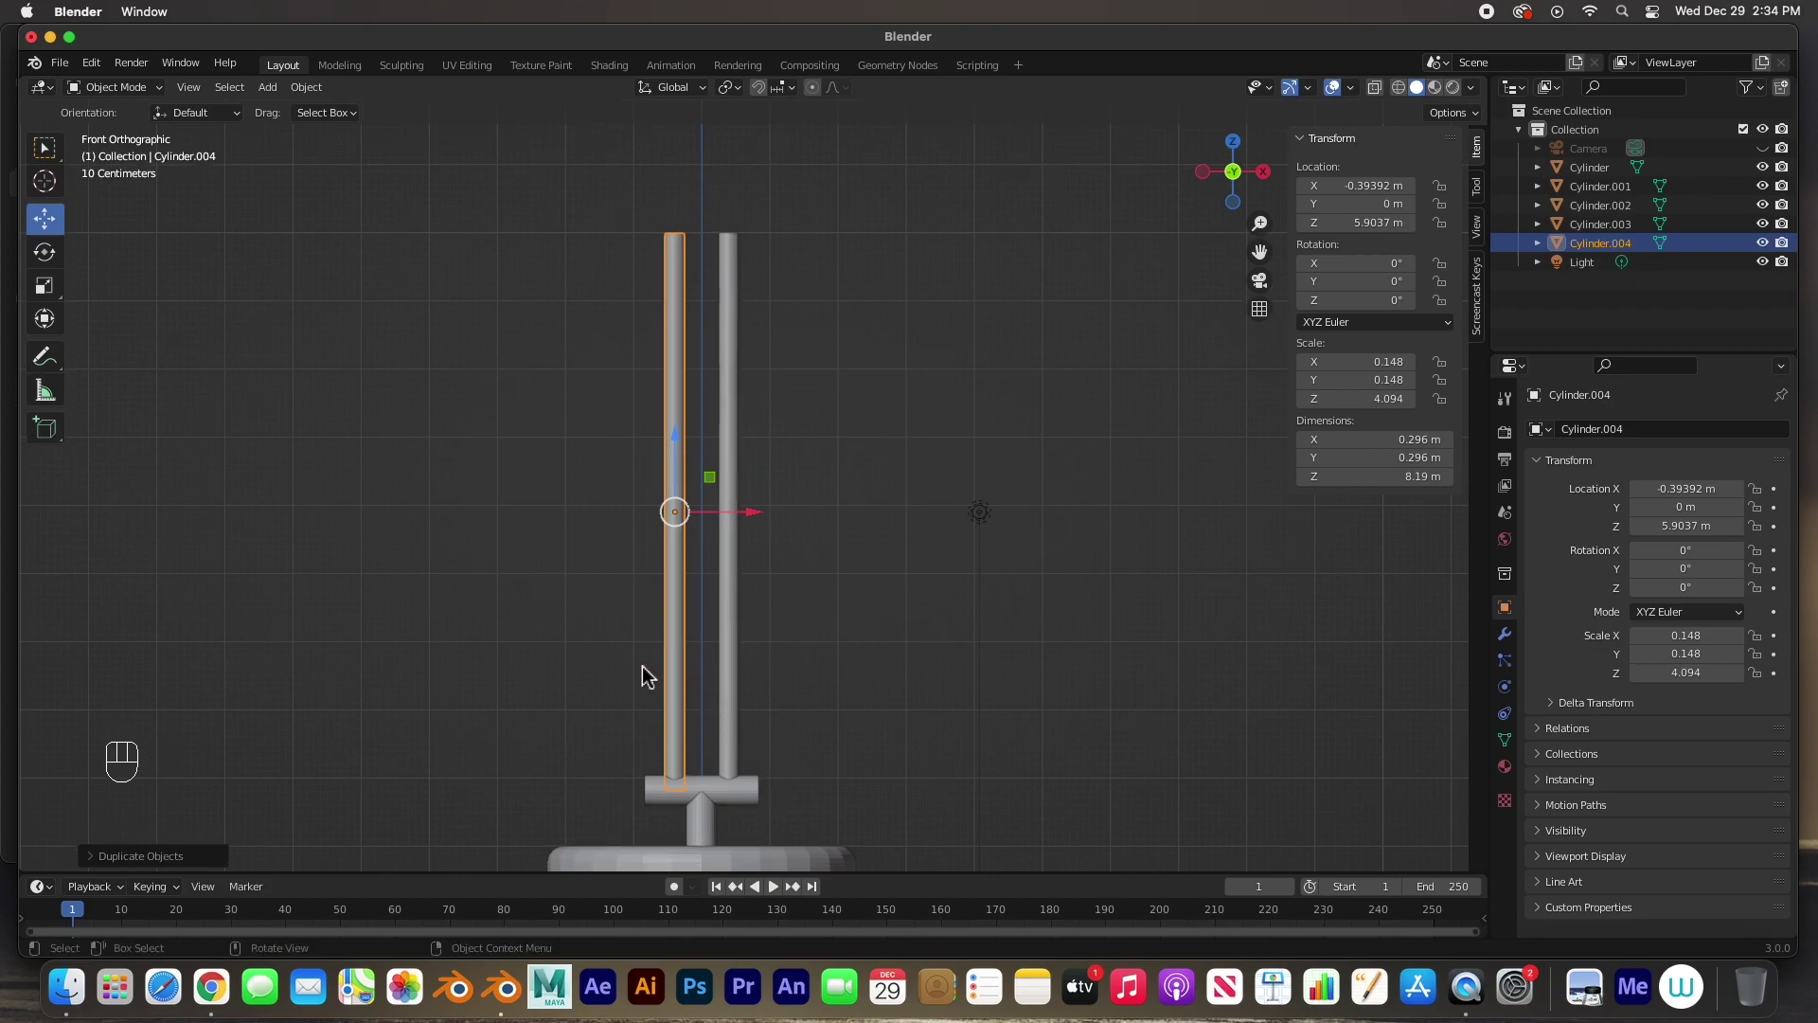
drag(650, 683, 758, 770)
click(761, 798)
key(shift+d)
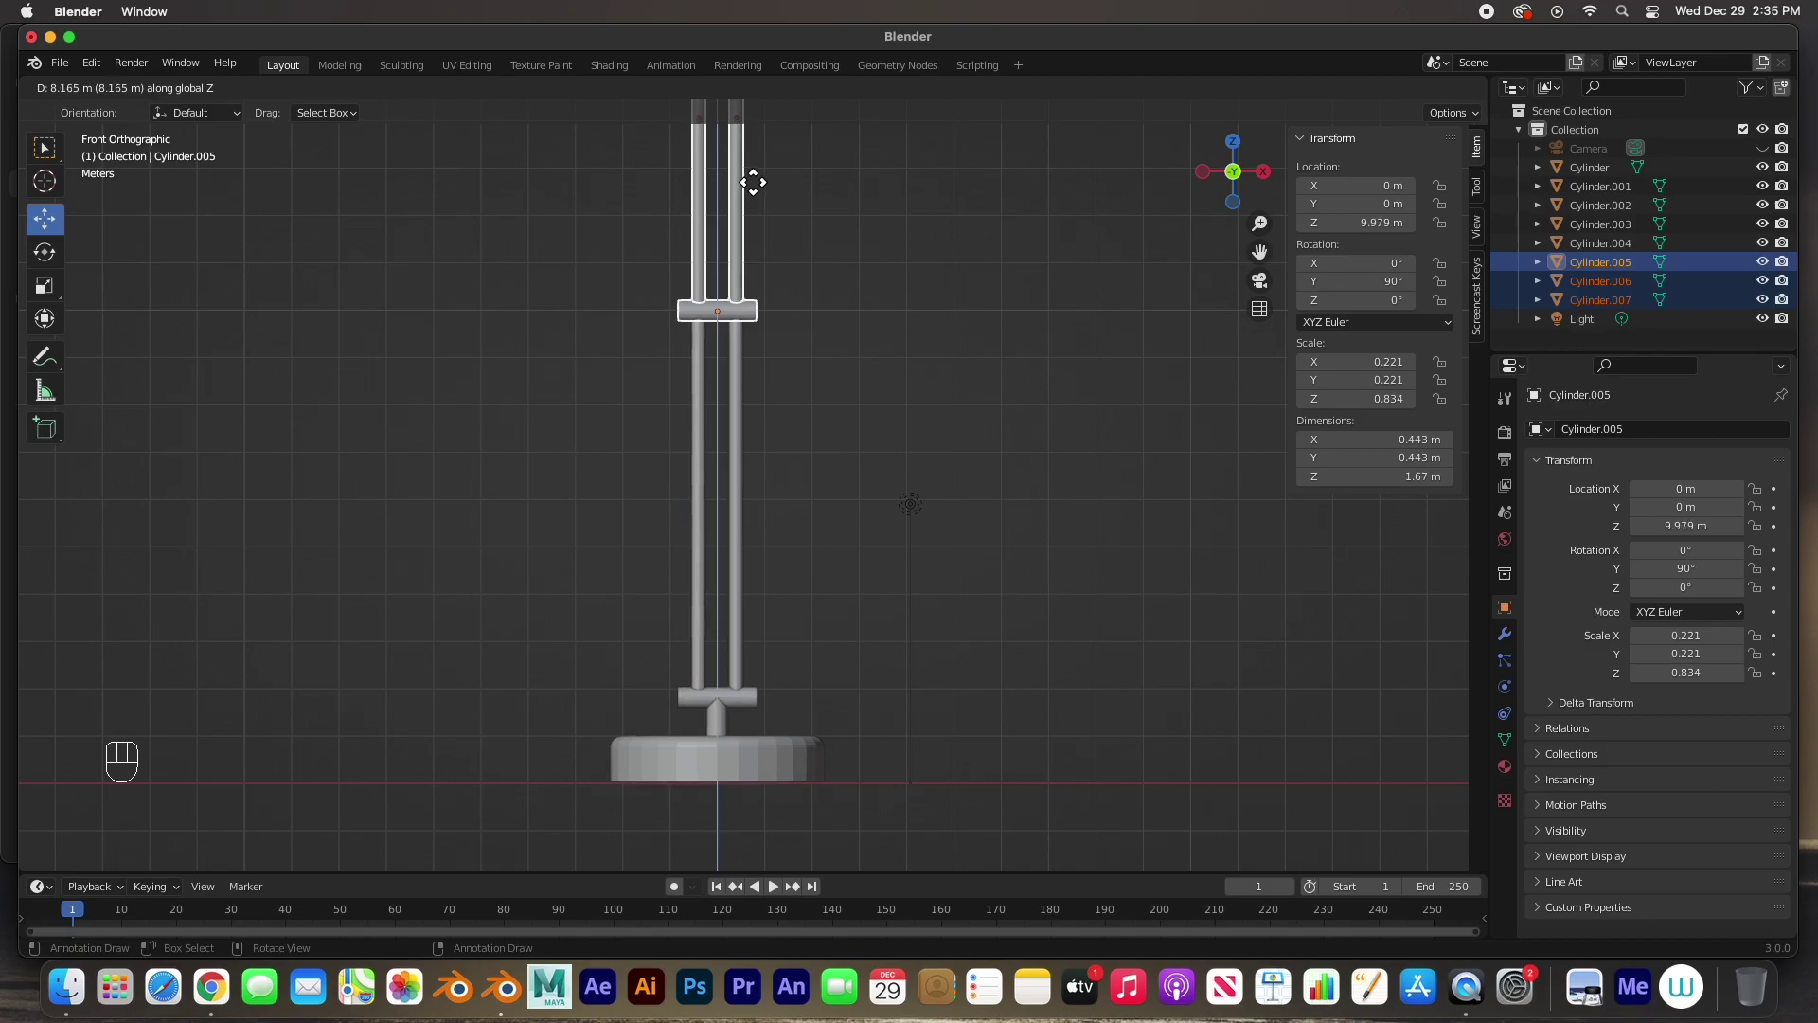
- Inspect the stacked poles, select the middle collar on its own and face the lamp from the front
middle_click(884, 258)
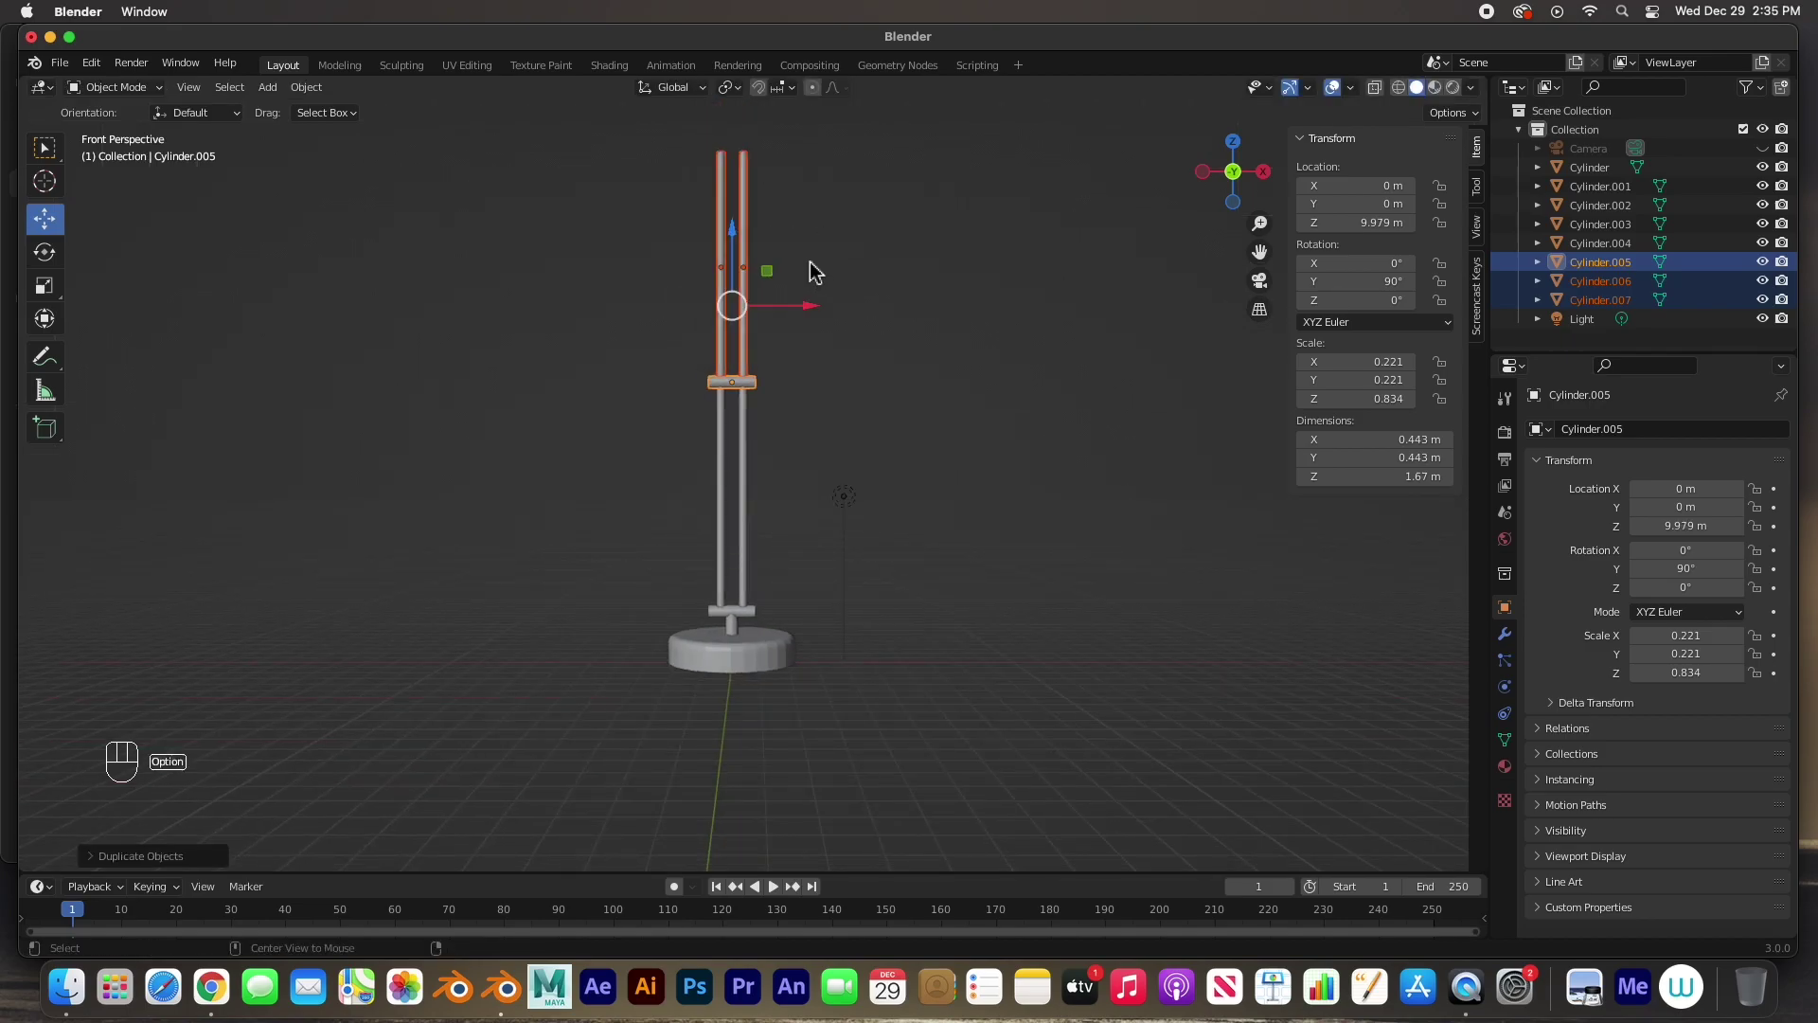
drag(858, 361, 852, 382)
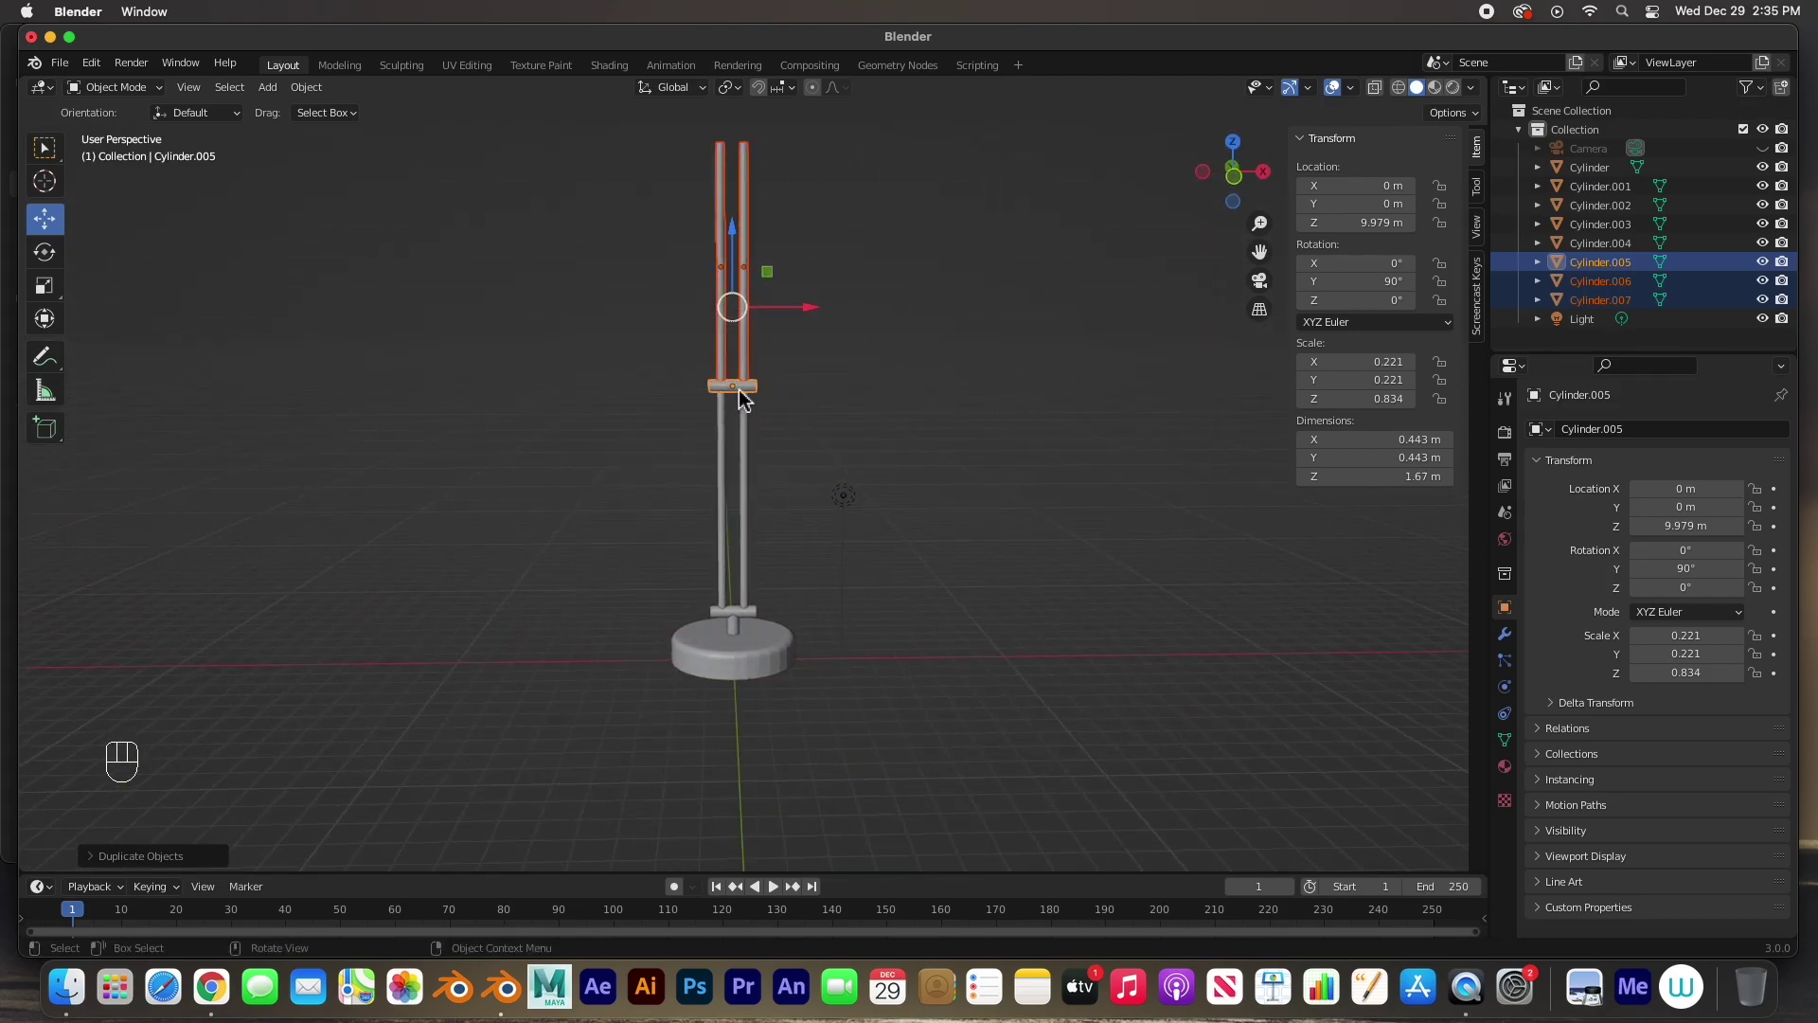
click(765, 395)
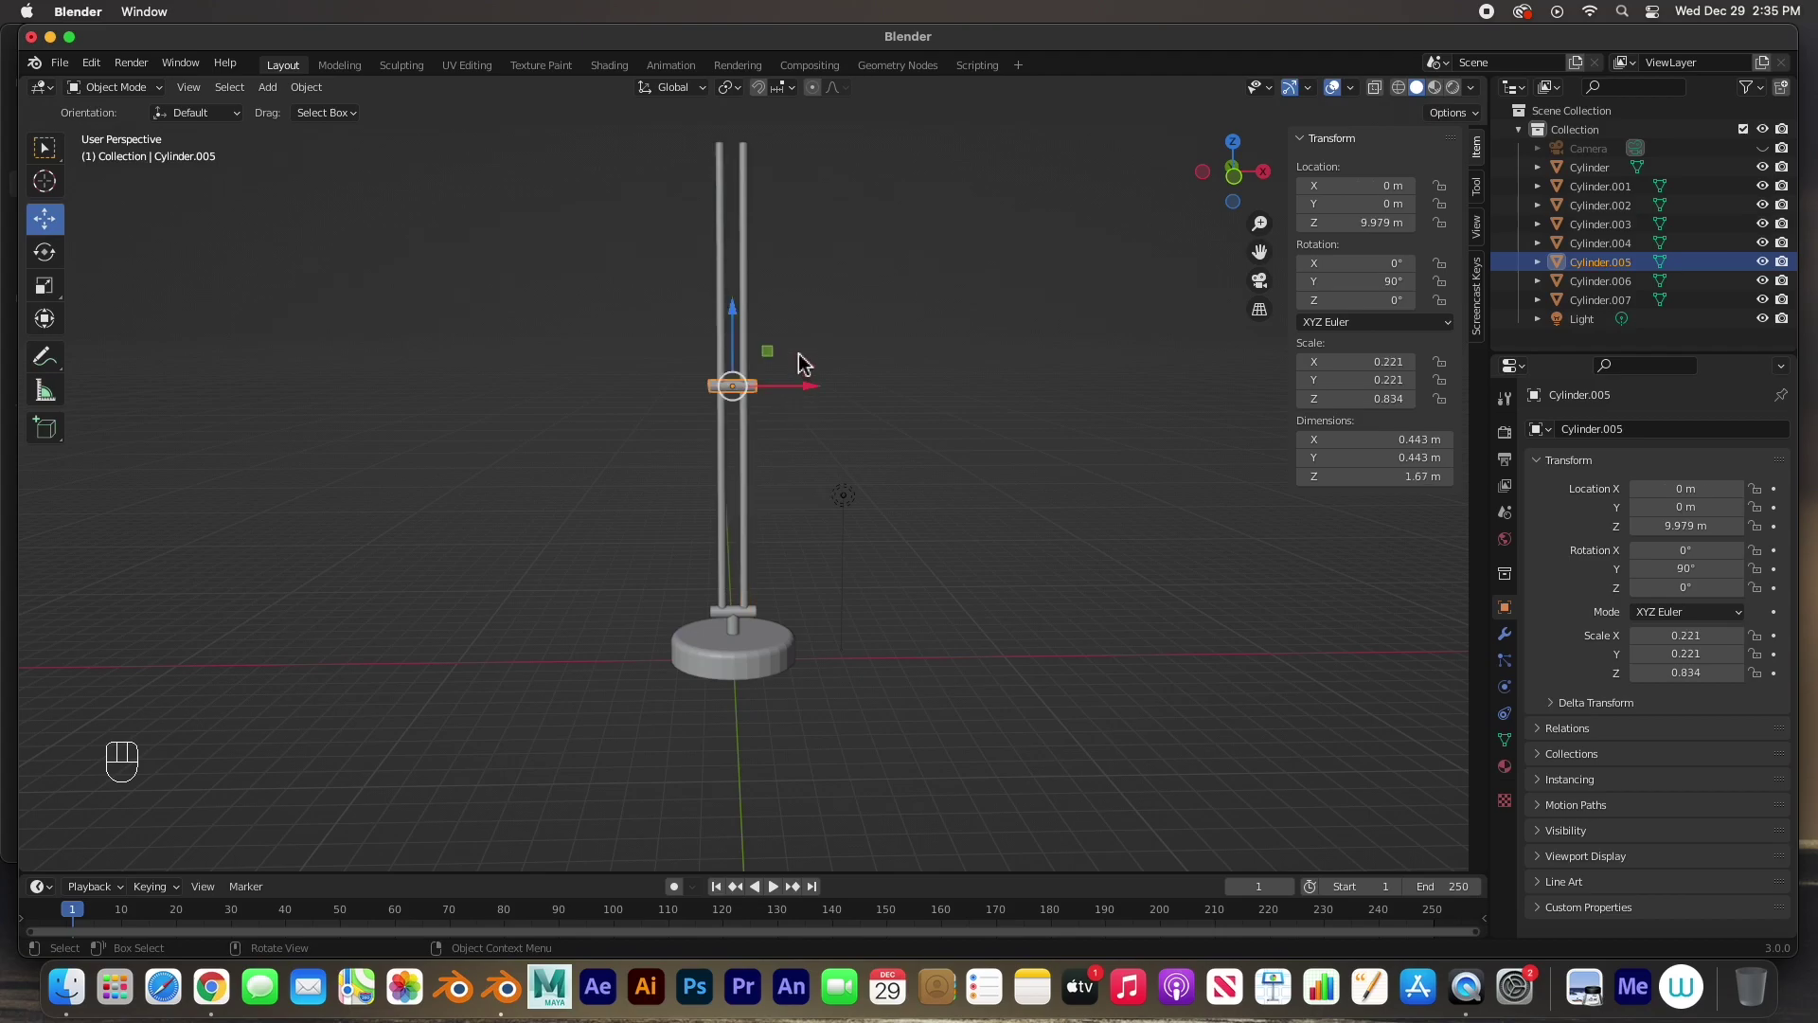
drag(810, 367, 812, 409)
key(KP_1)
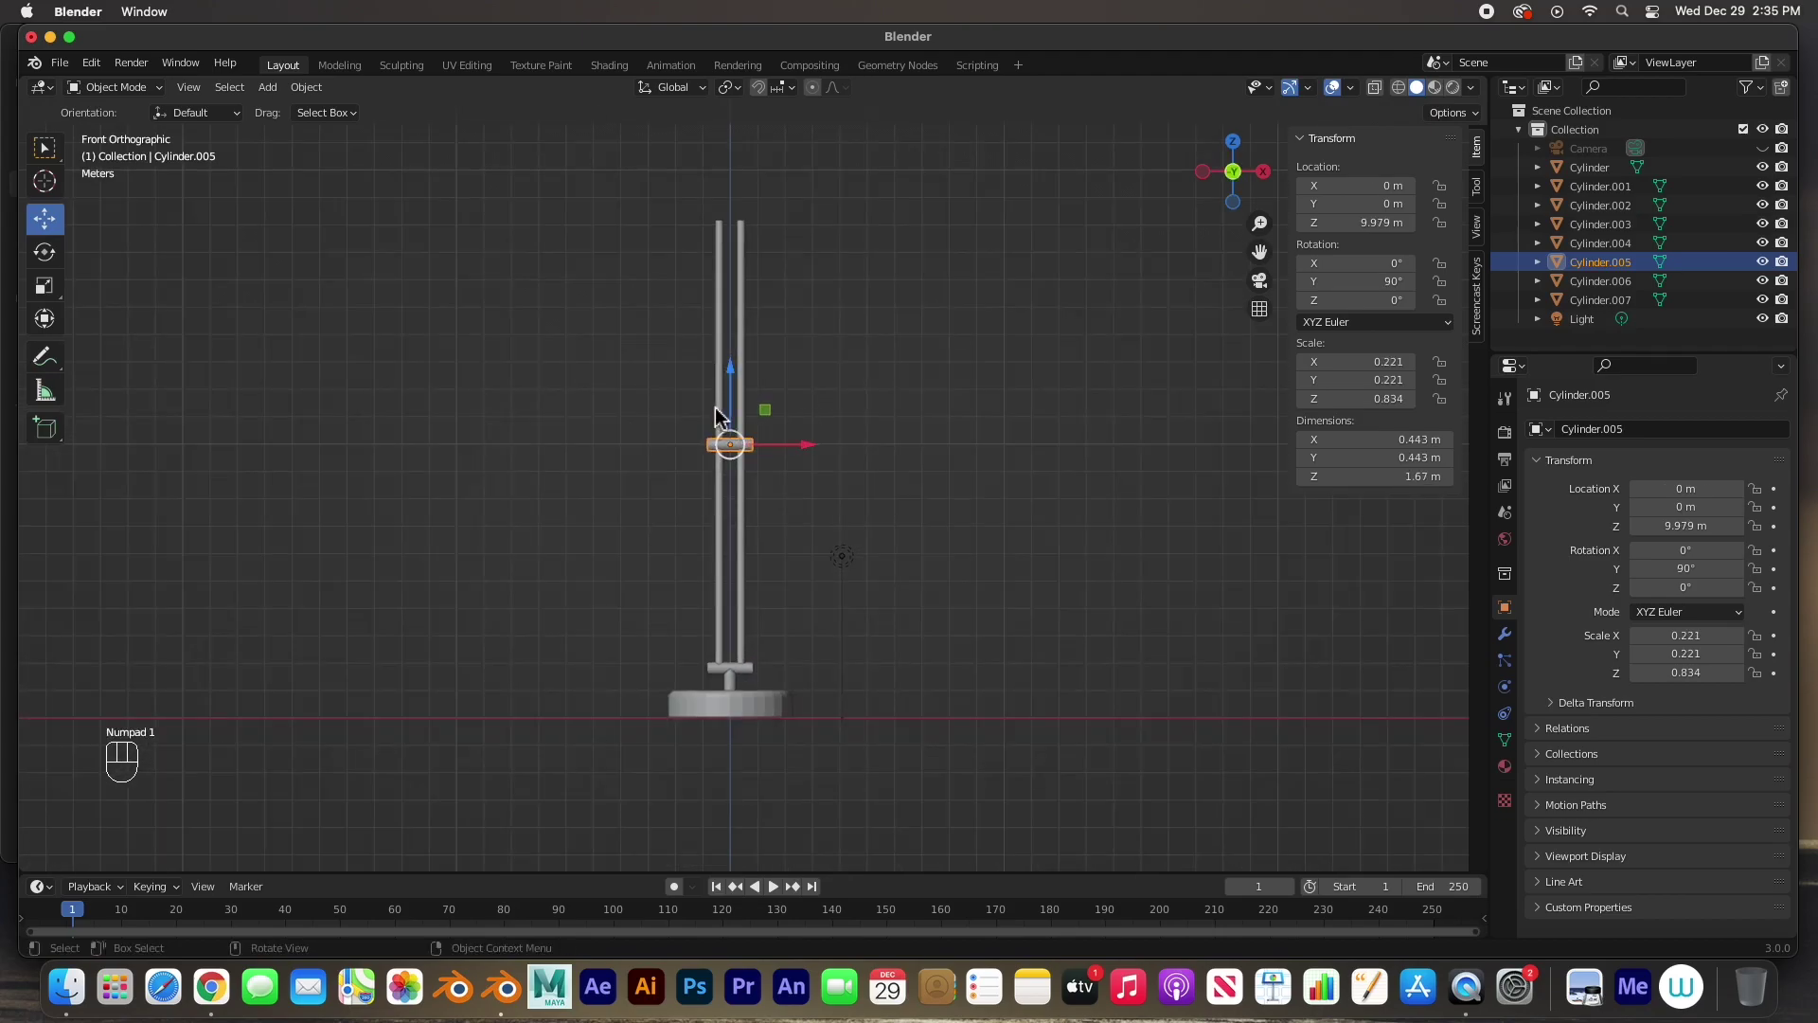
- Cap the poles with a copied collar, stand a lengthened stem on it and duplicate it upward for the shade
key(shift+d)
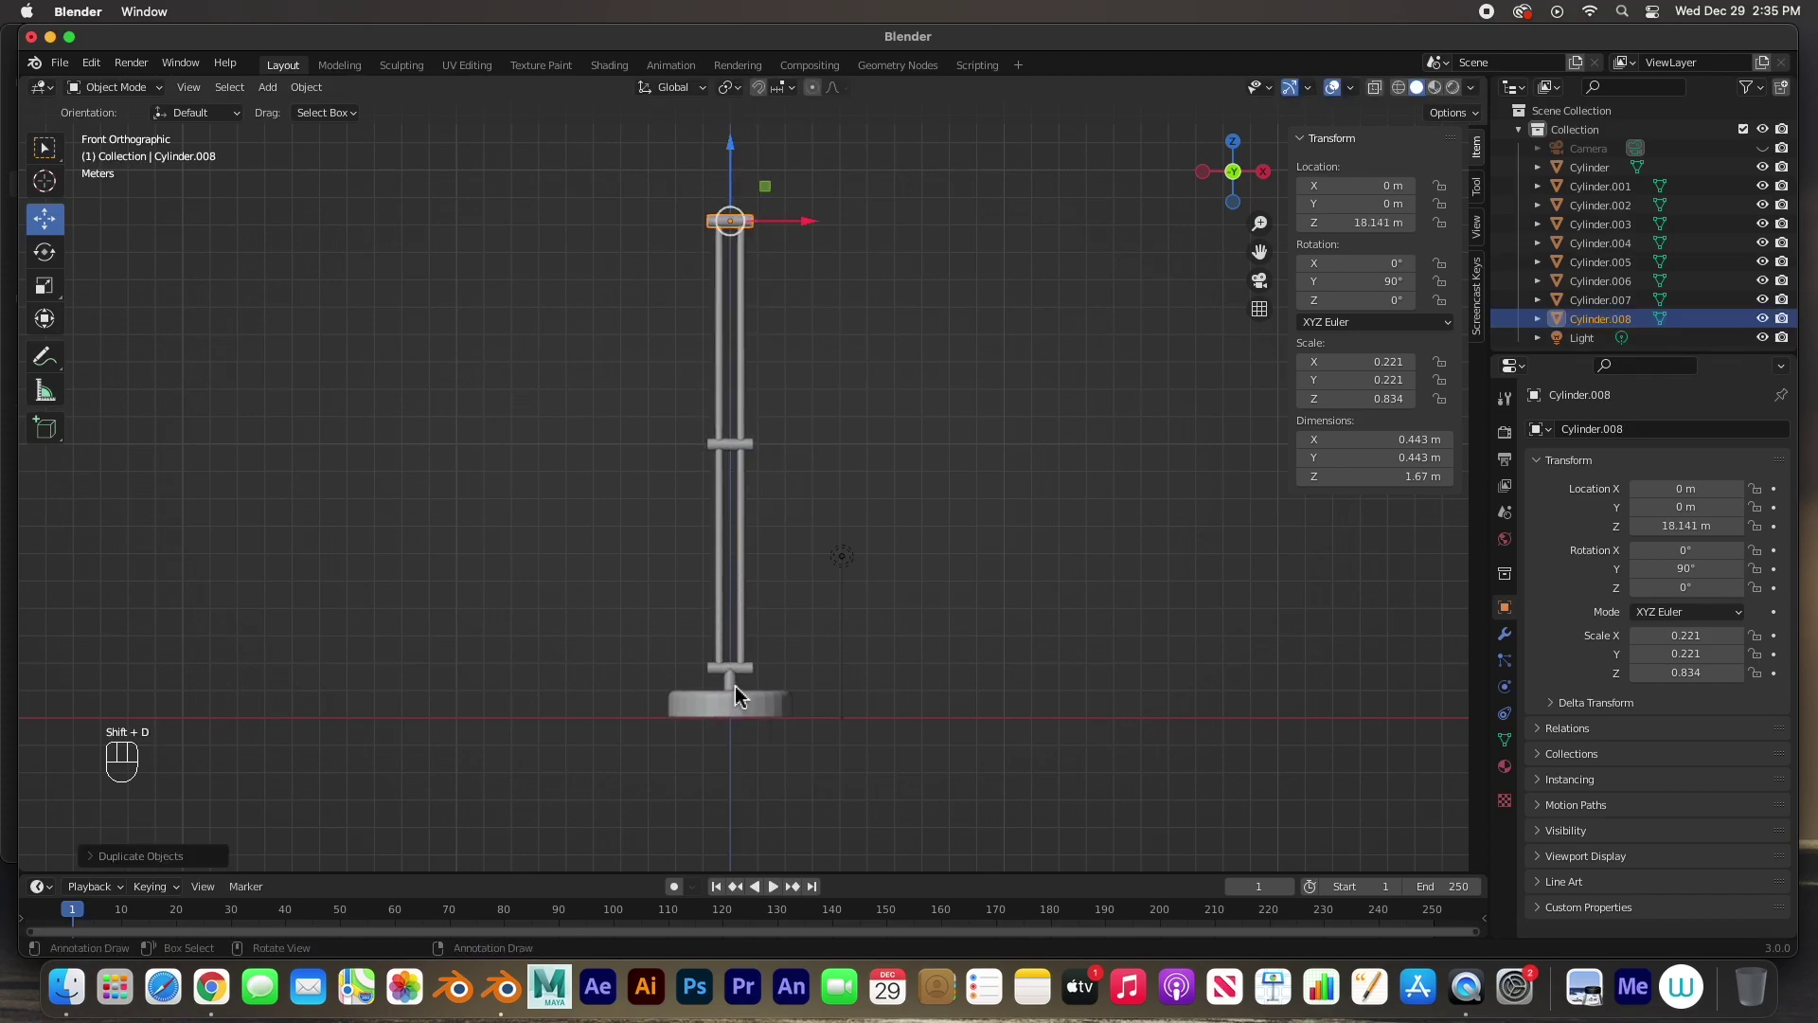
click(740, 696)
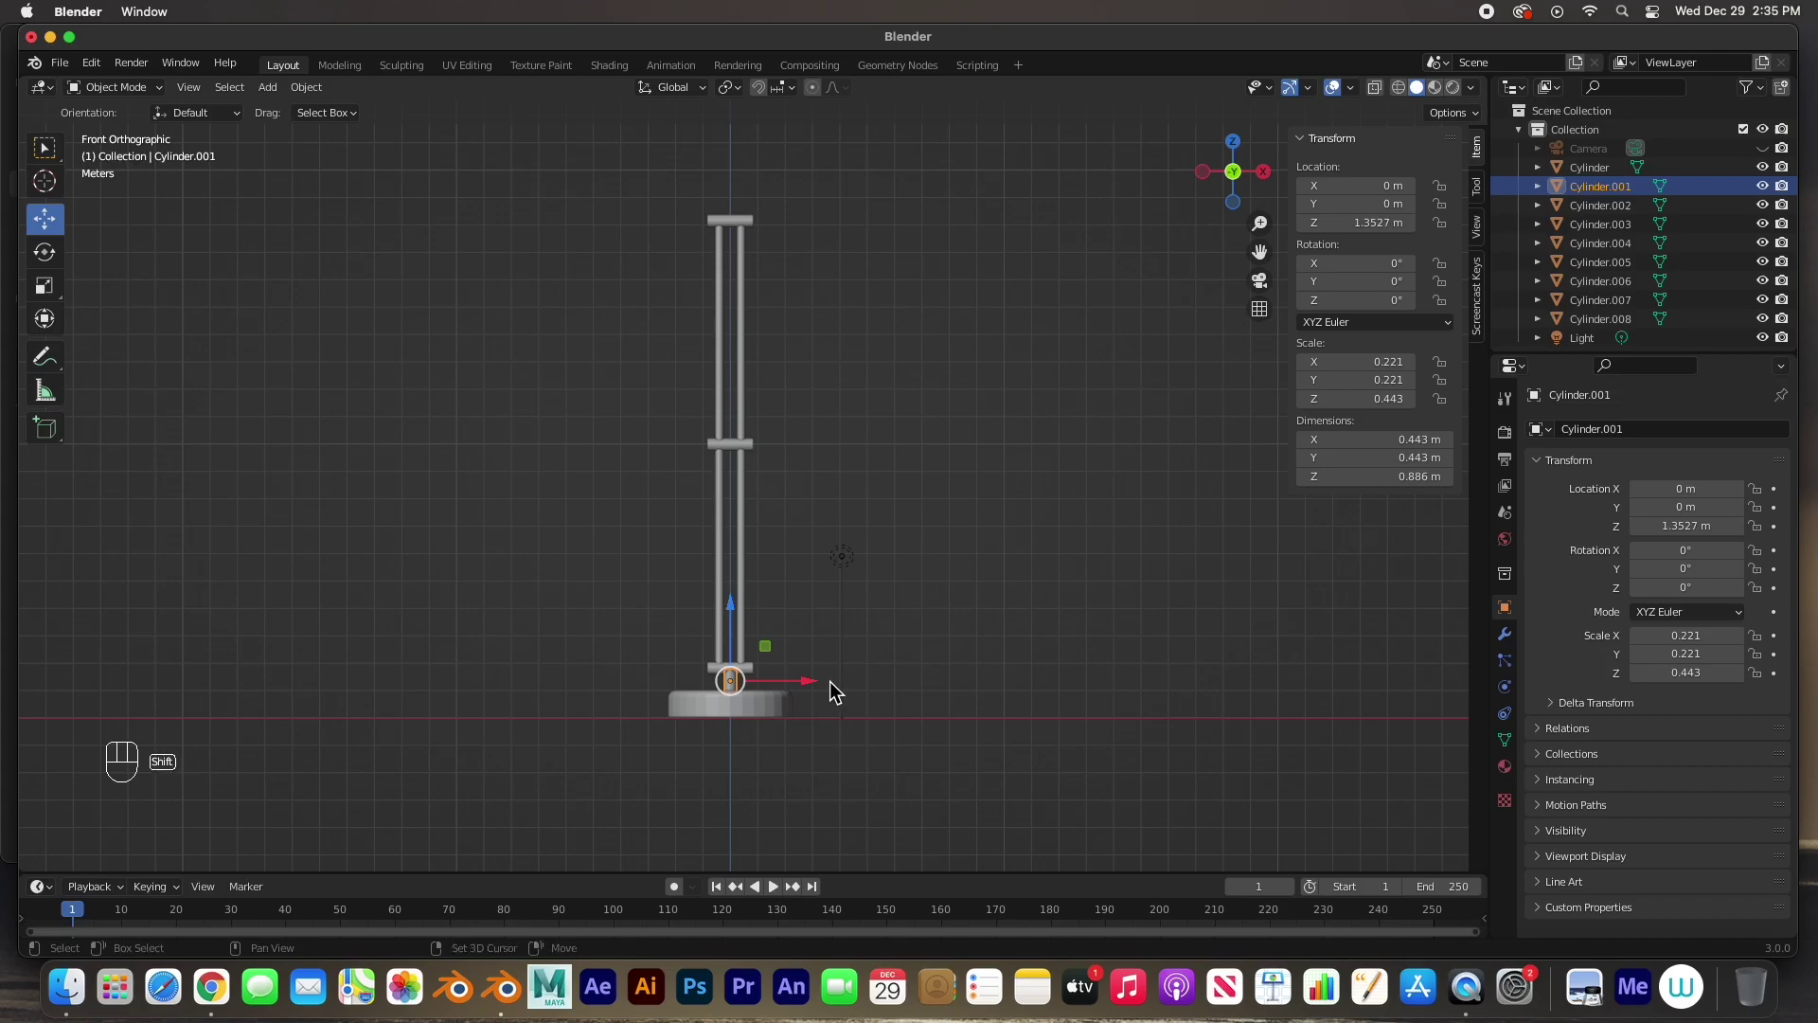
key(shift+d)
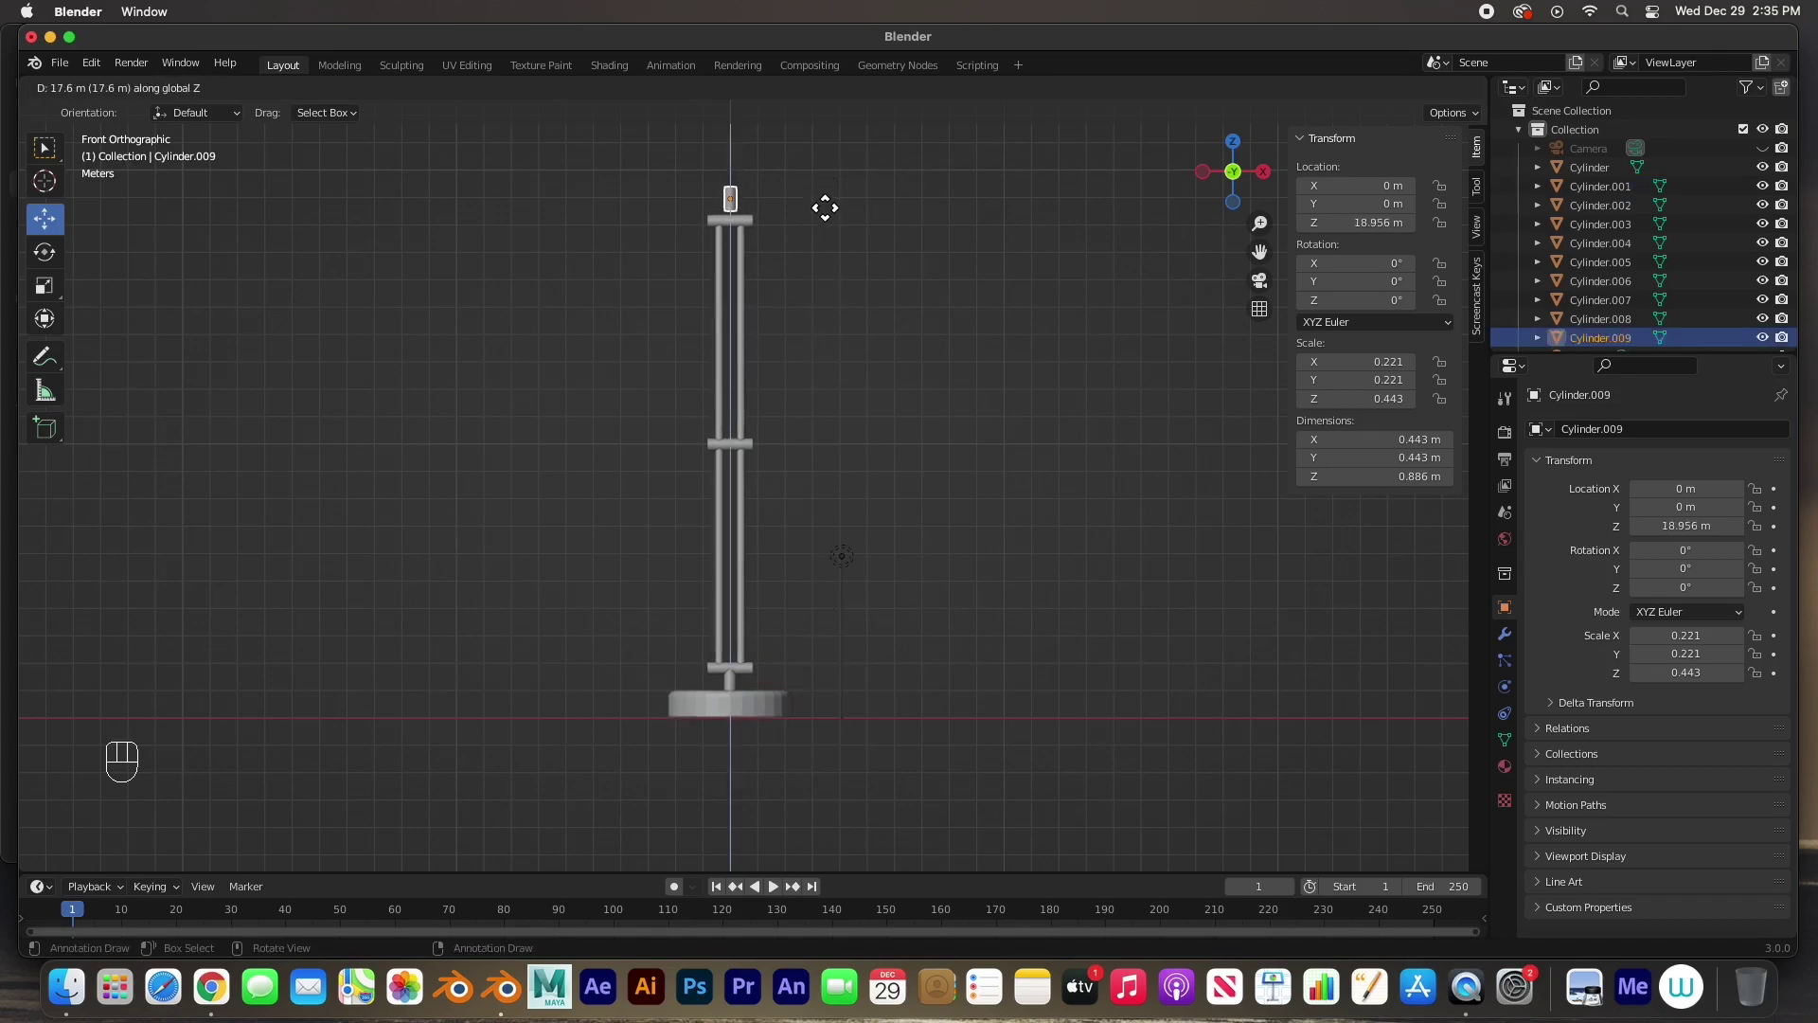
key(s)
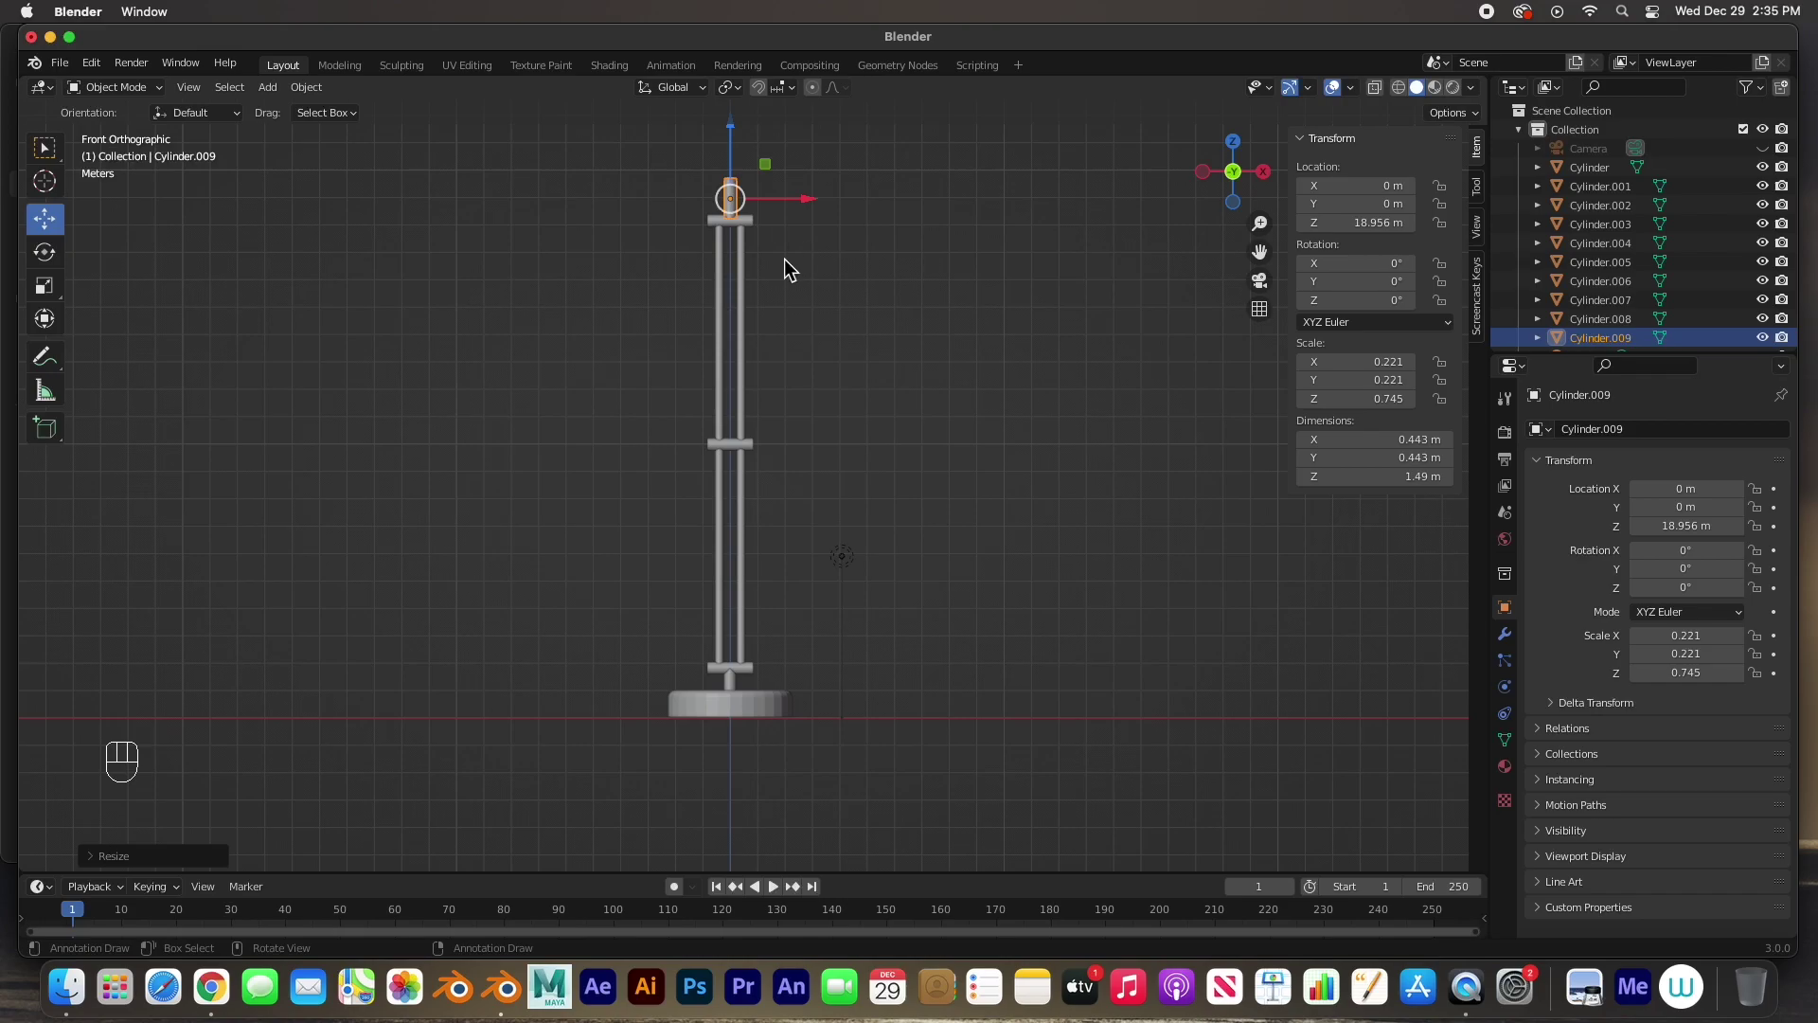
key(KP_Decimal)
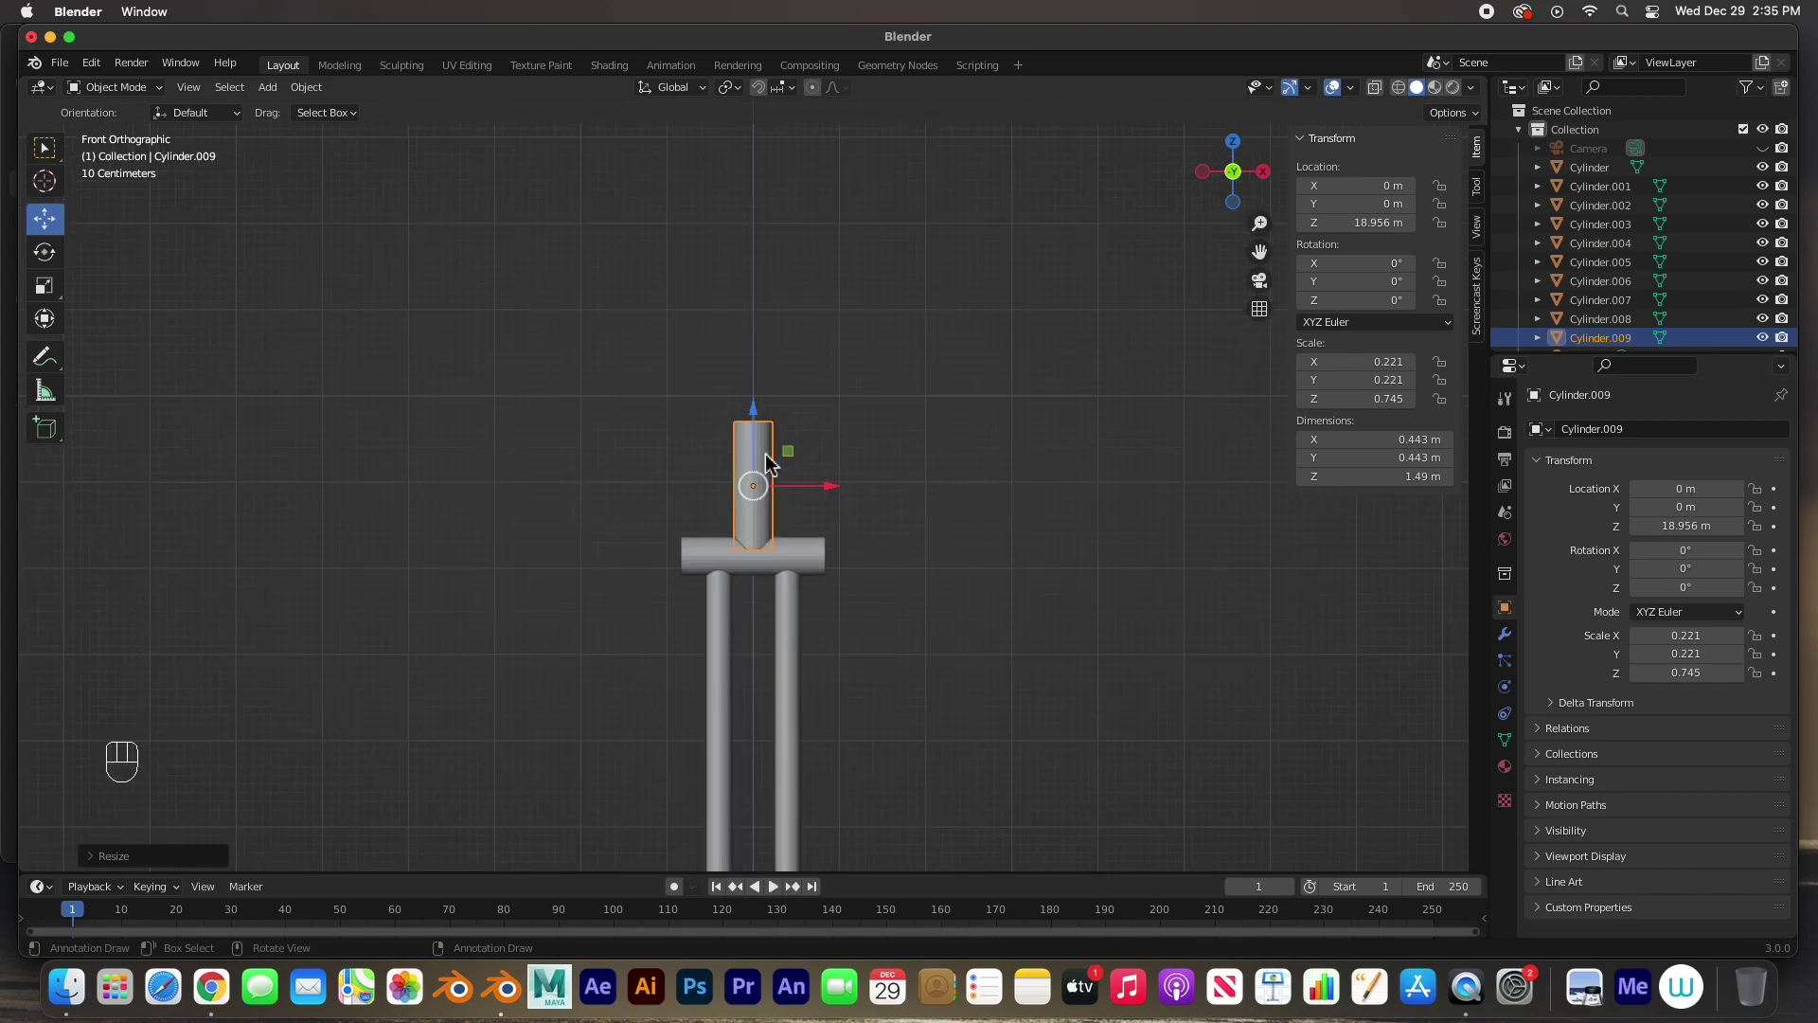
drag(783, 488, 714, 546)
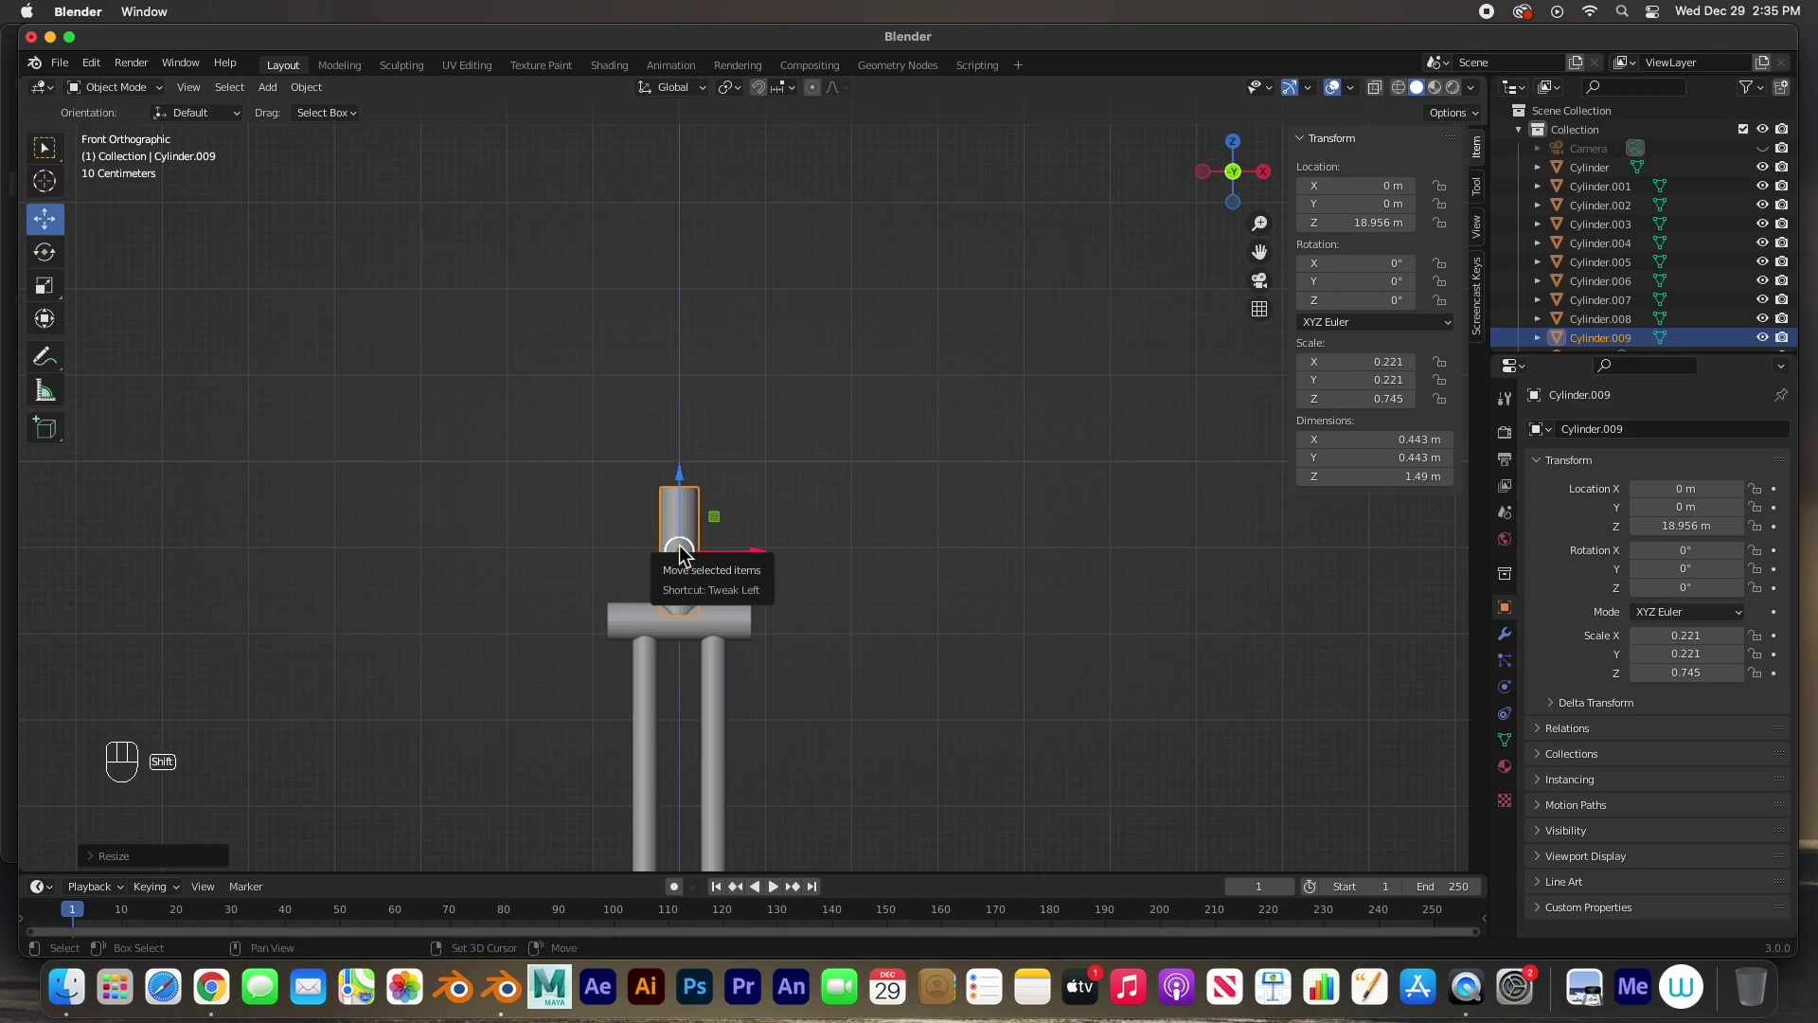
key(shift+d)
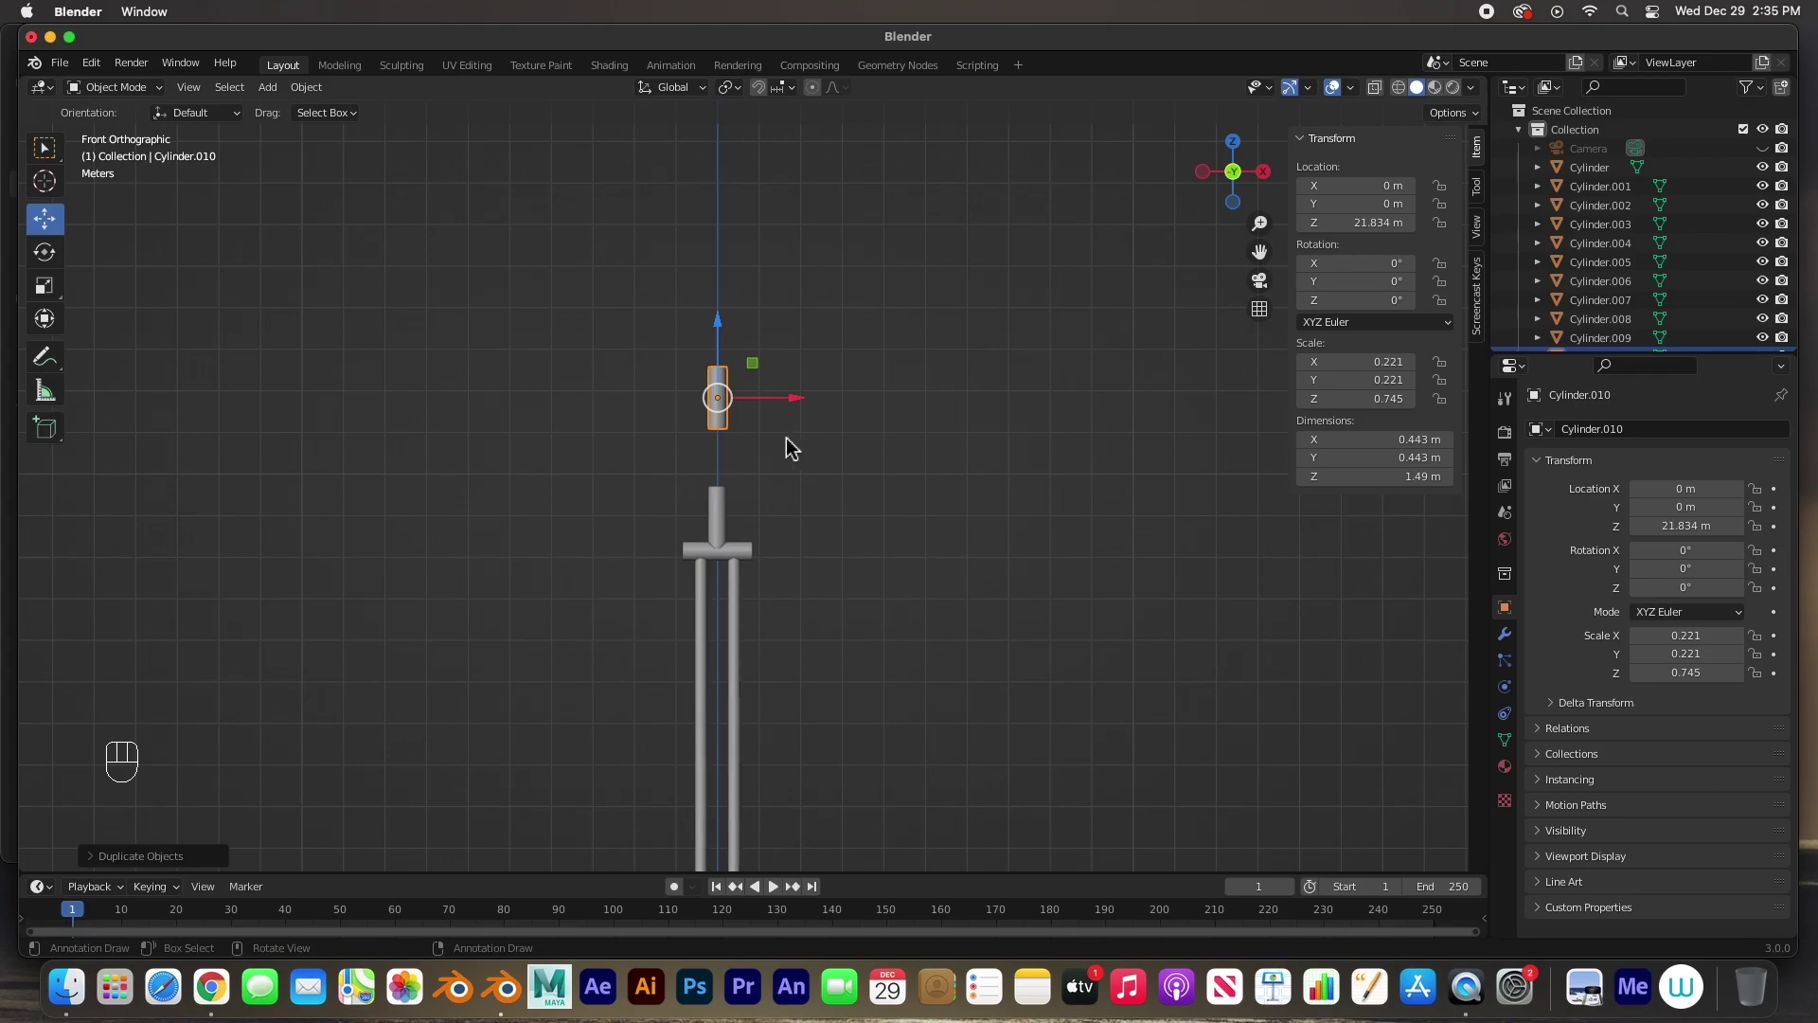
- In X-ray vertex editing, select the cylinder's top ring and scale it out into a wide flare
key(s)
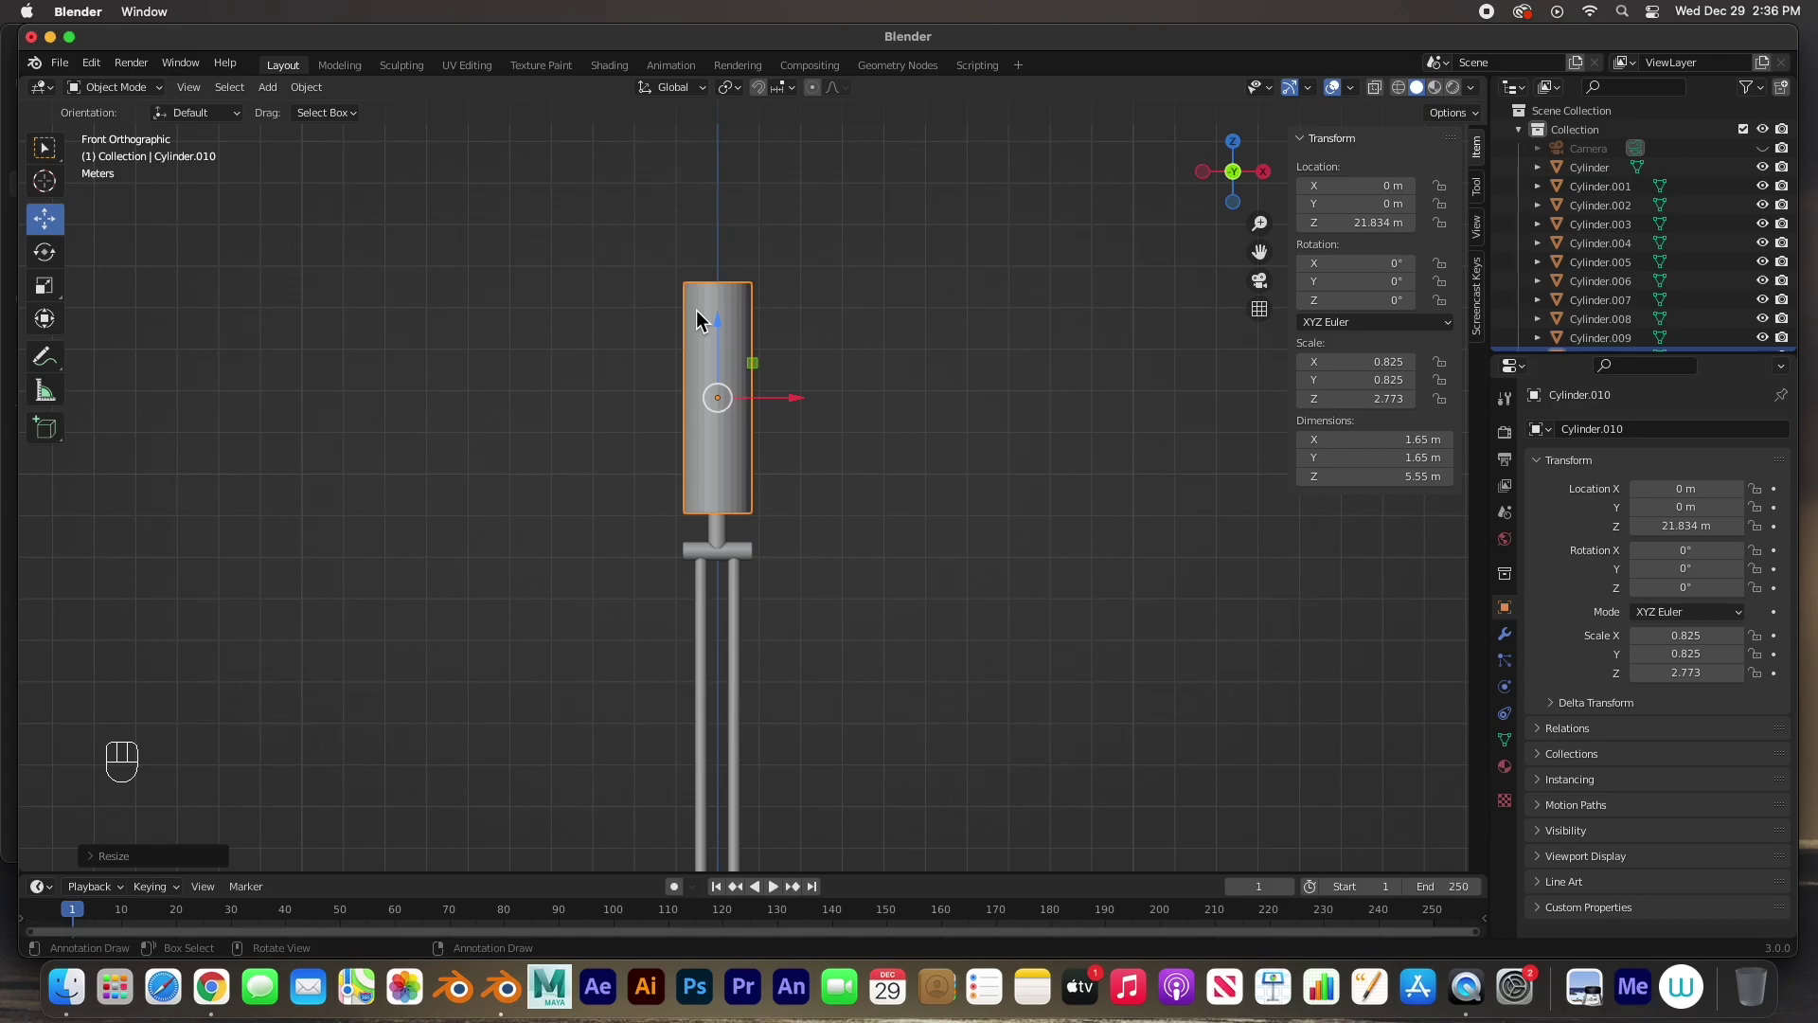
key(Tab)
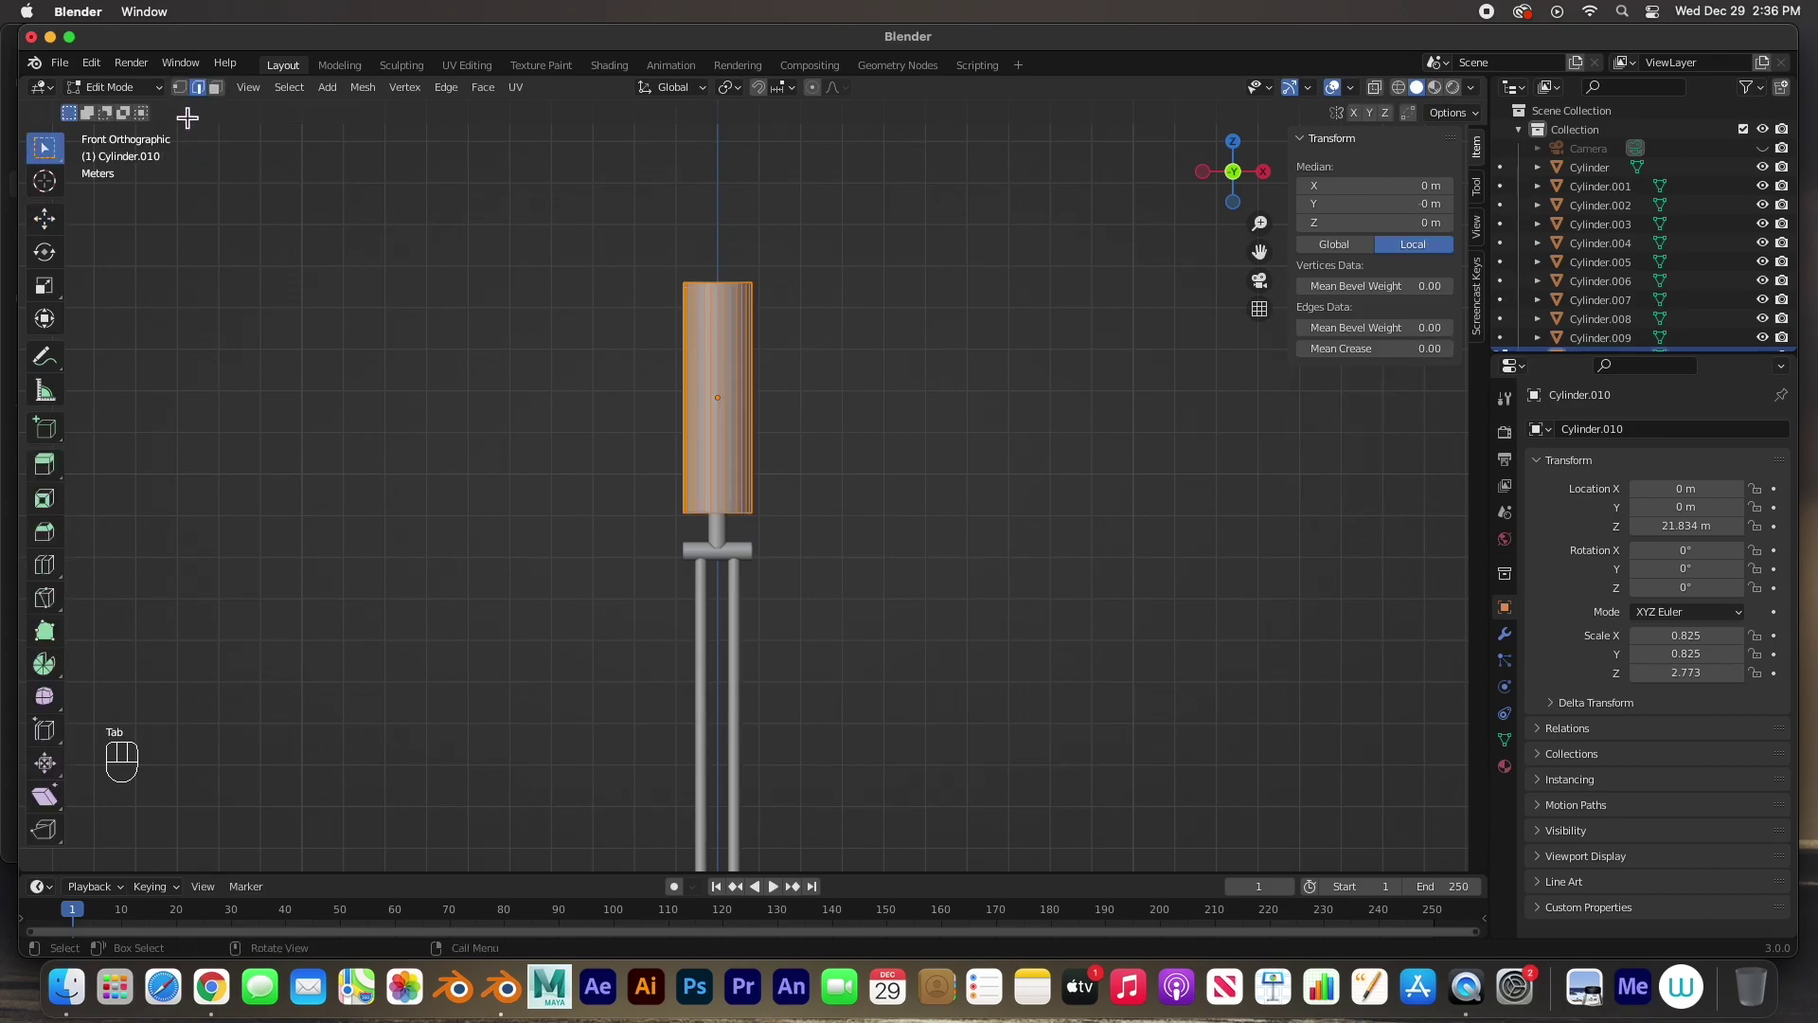
key(1)
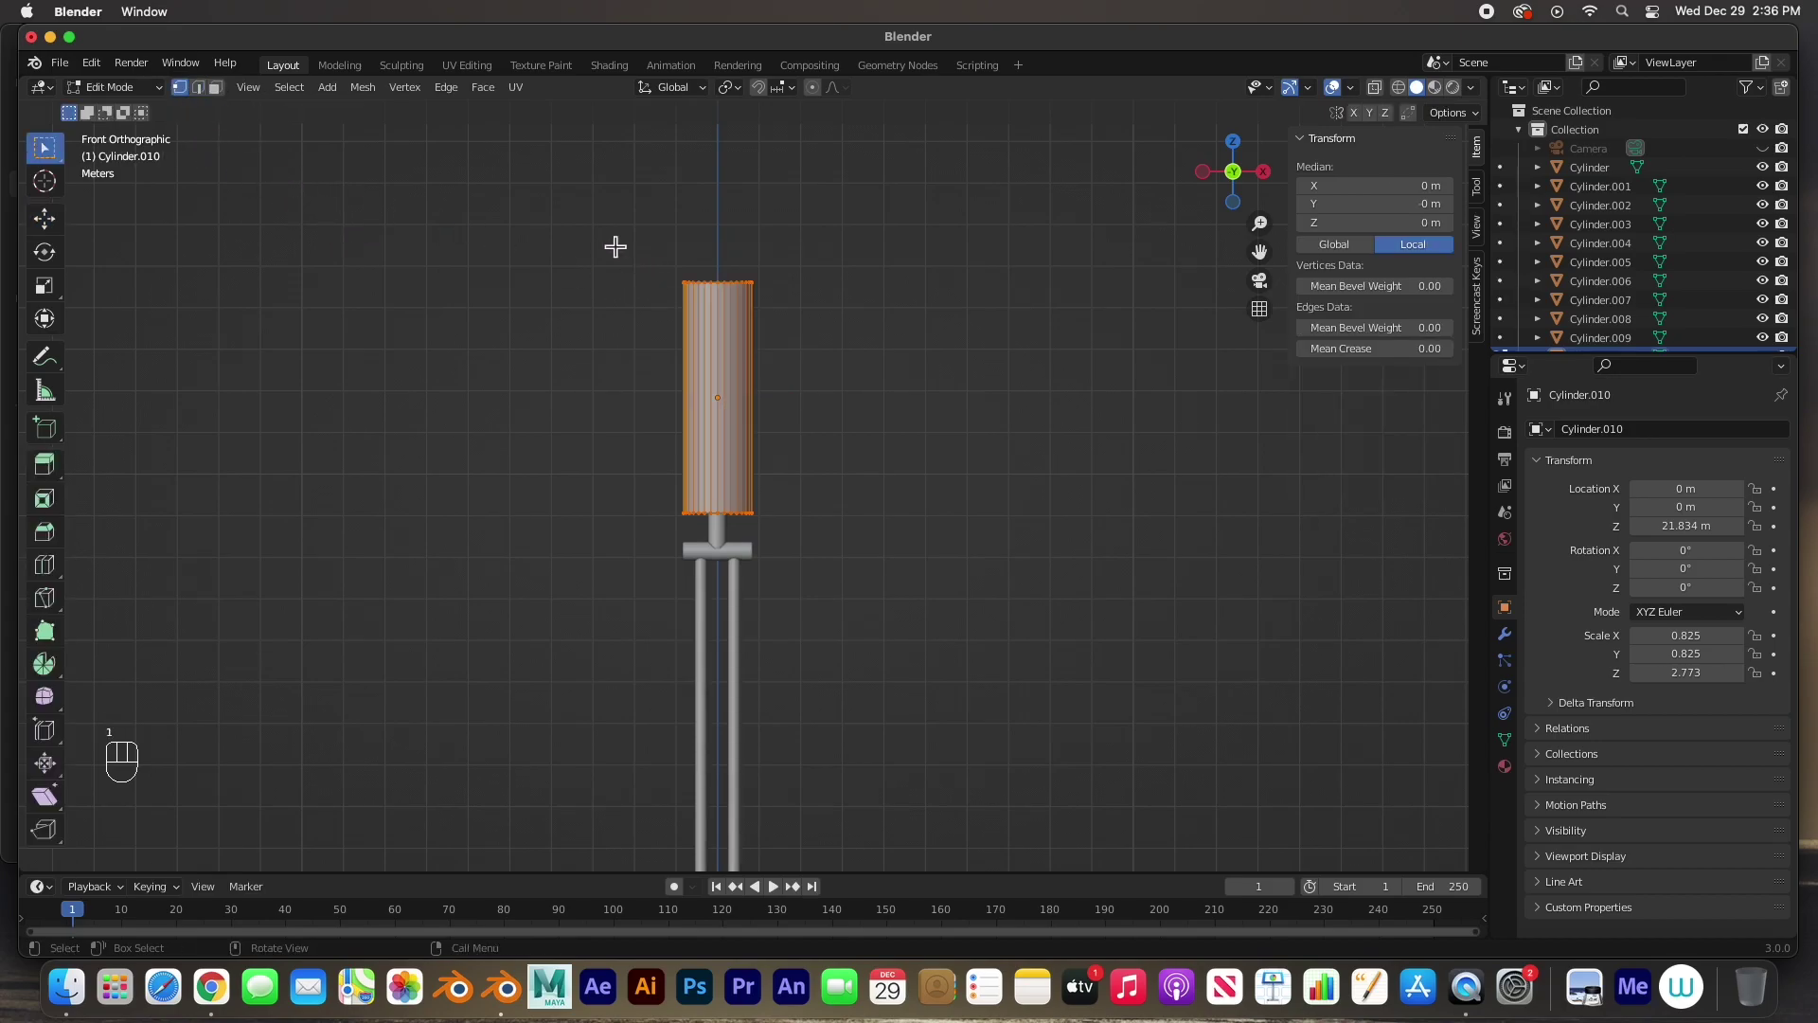
drag(627, 252, 842, 320)
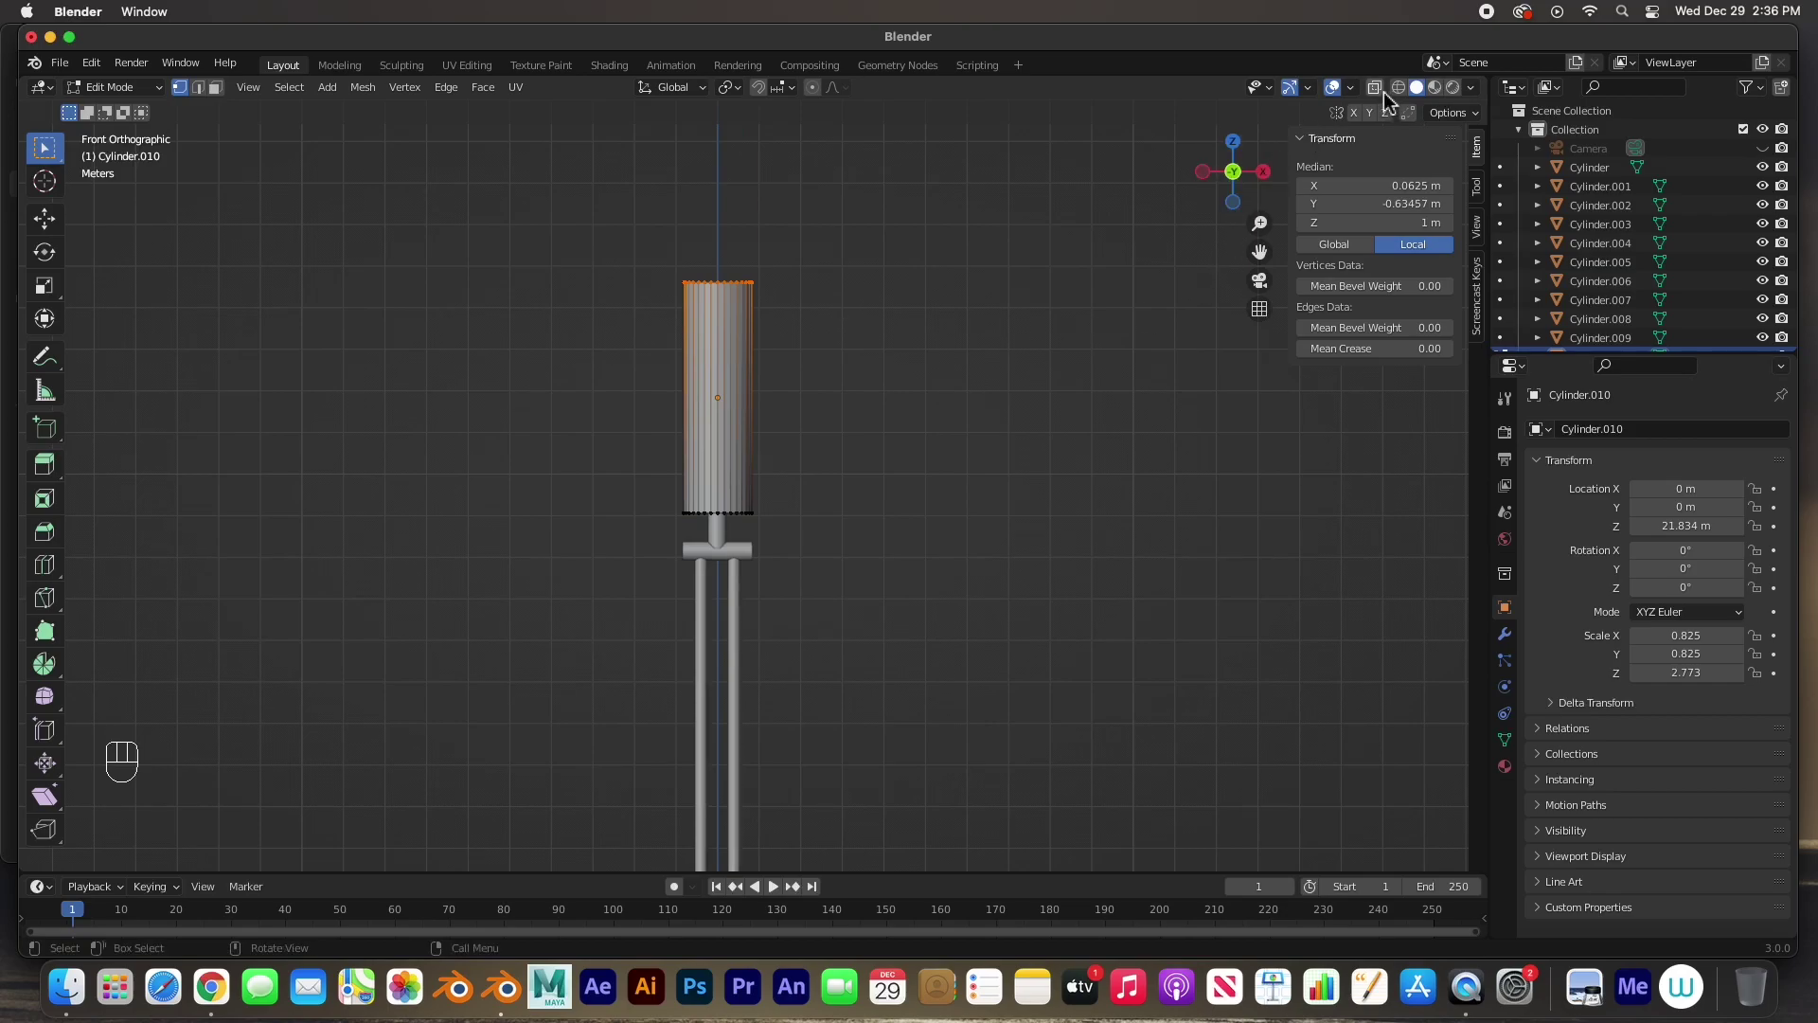
click(1382, 100)
click(1402, 97)
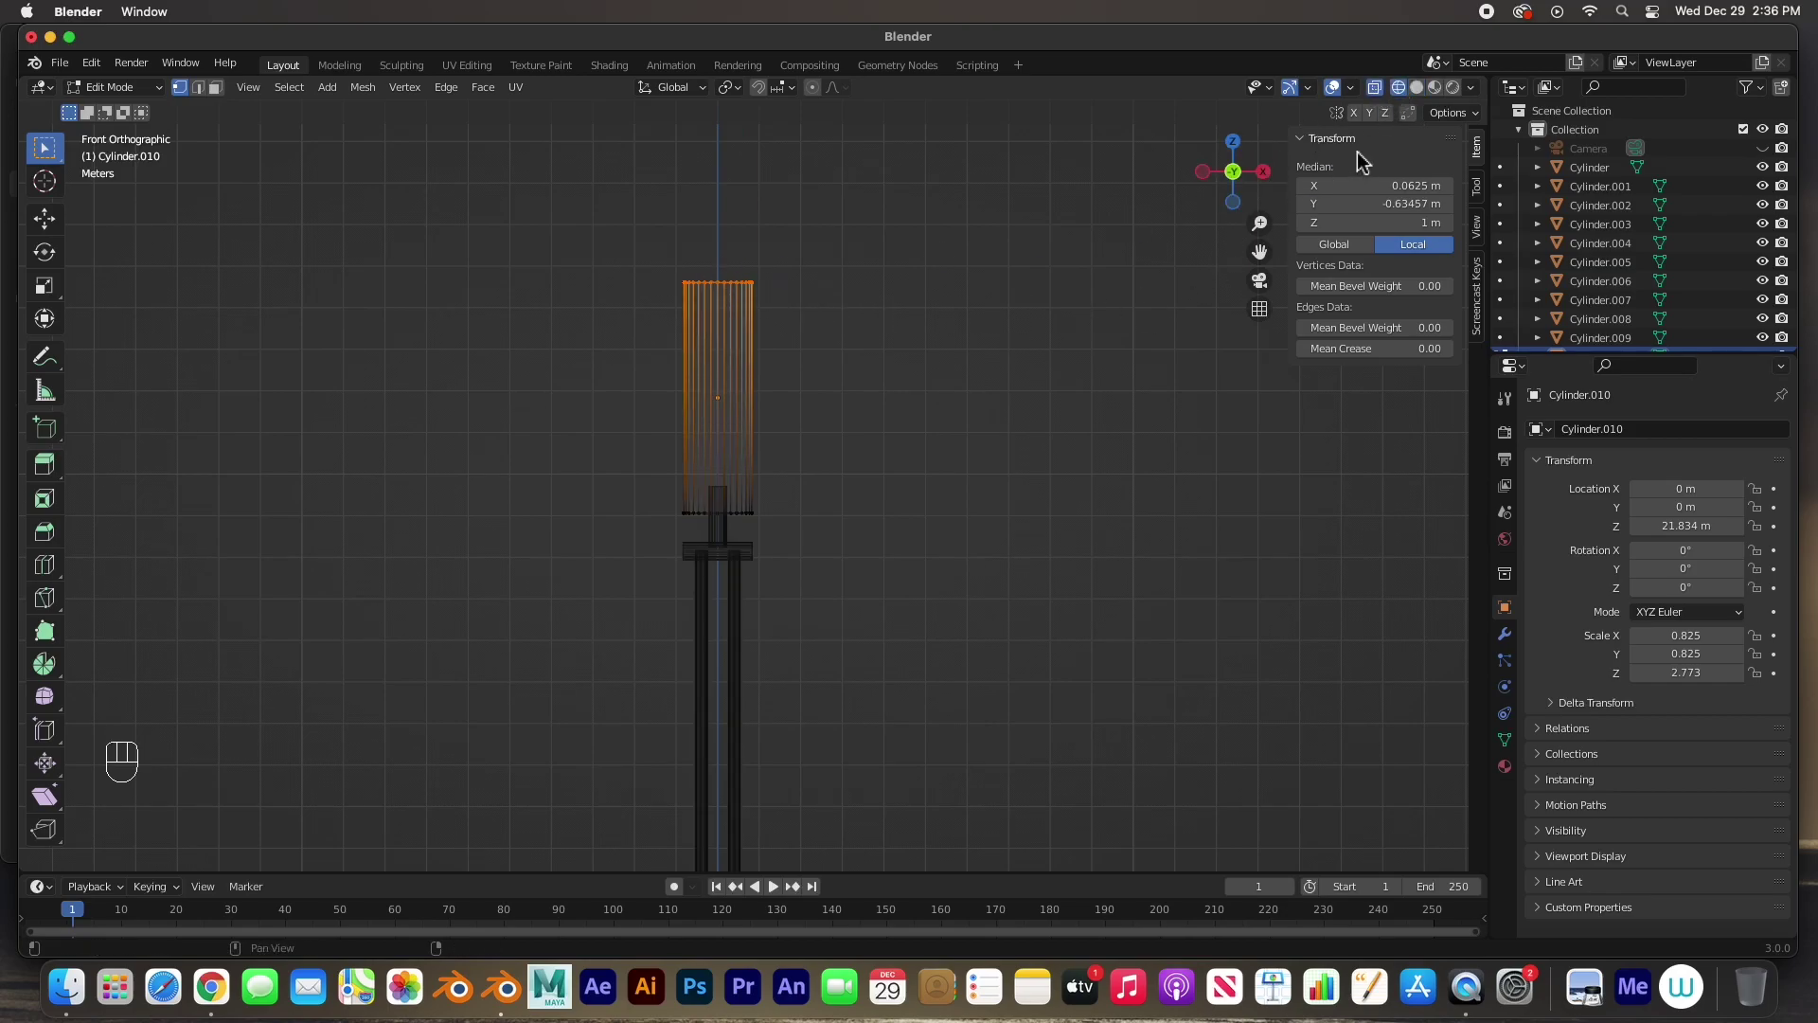
drag(656, 261, 823, 324)
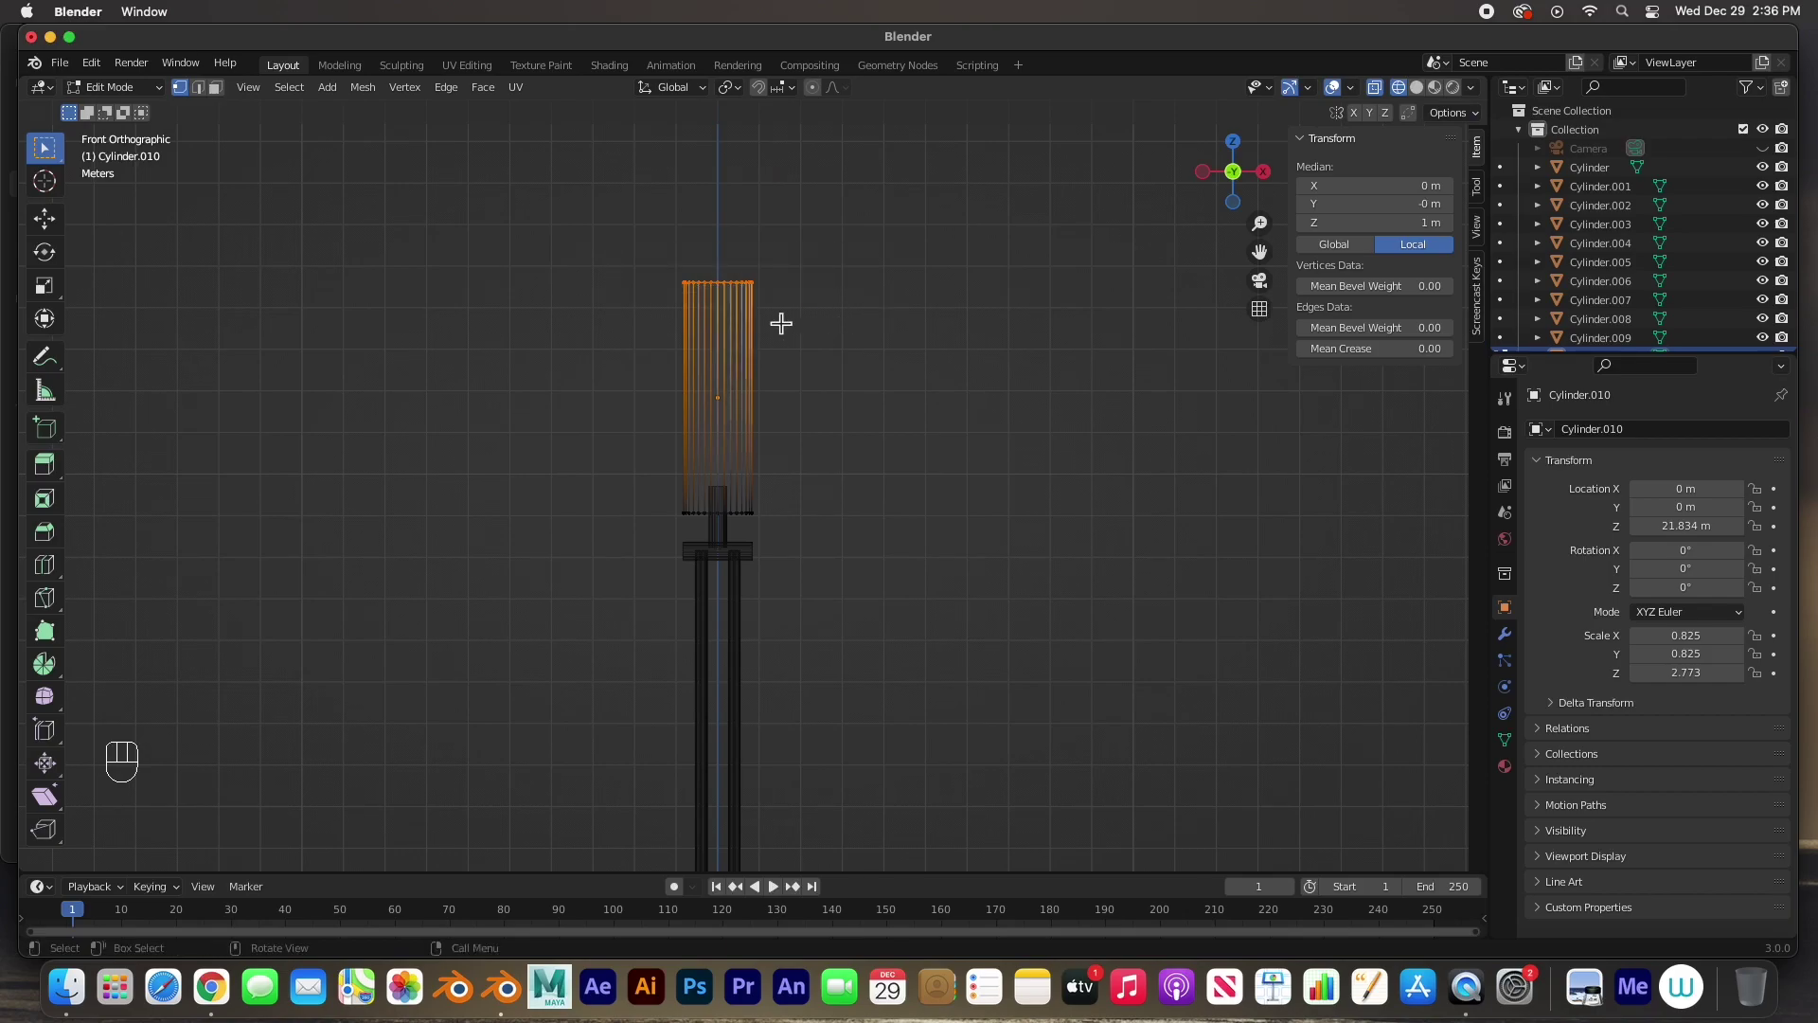
key(s)
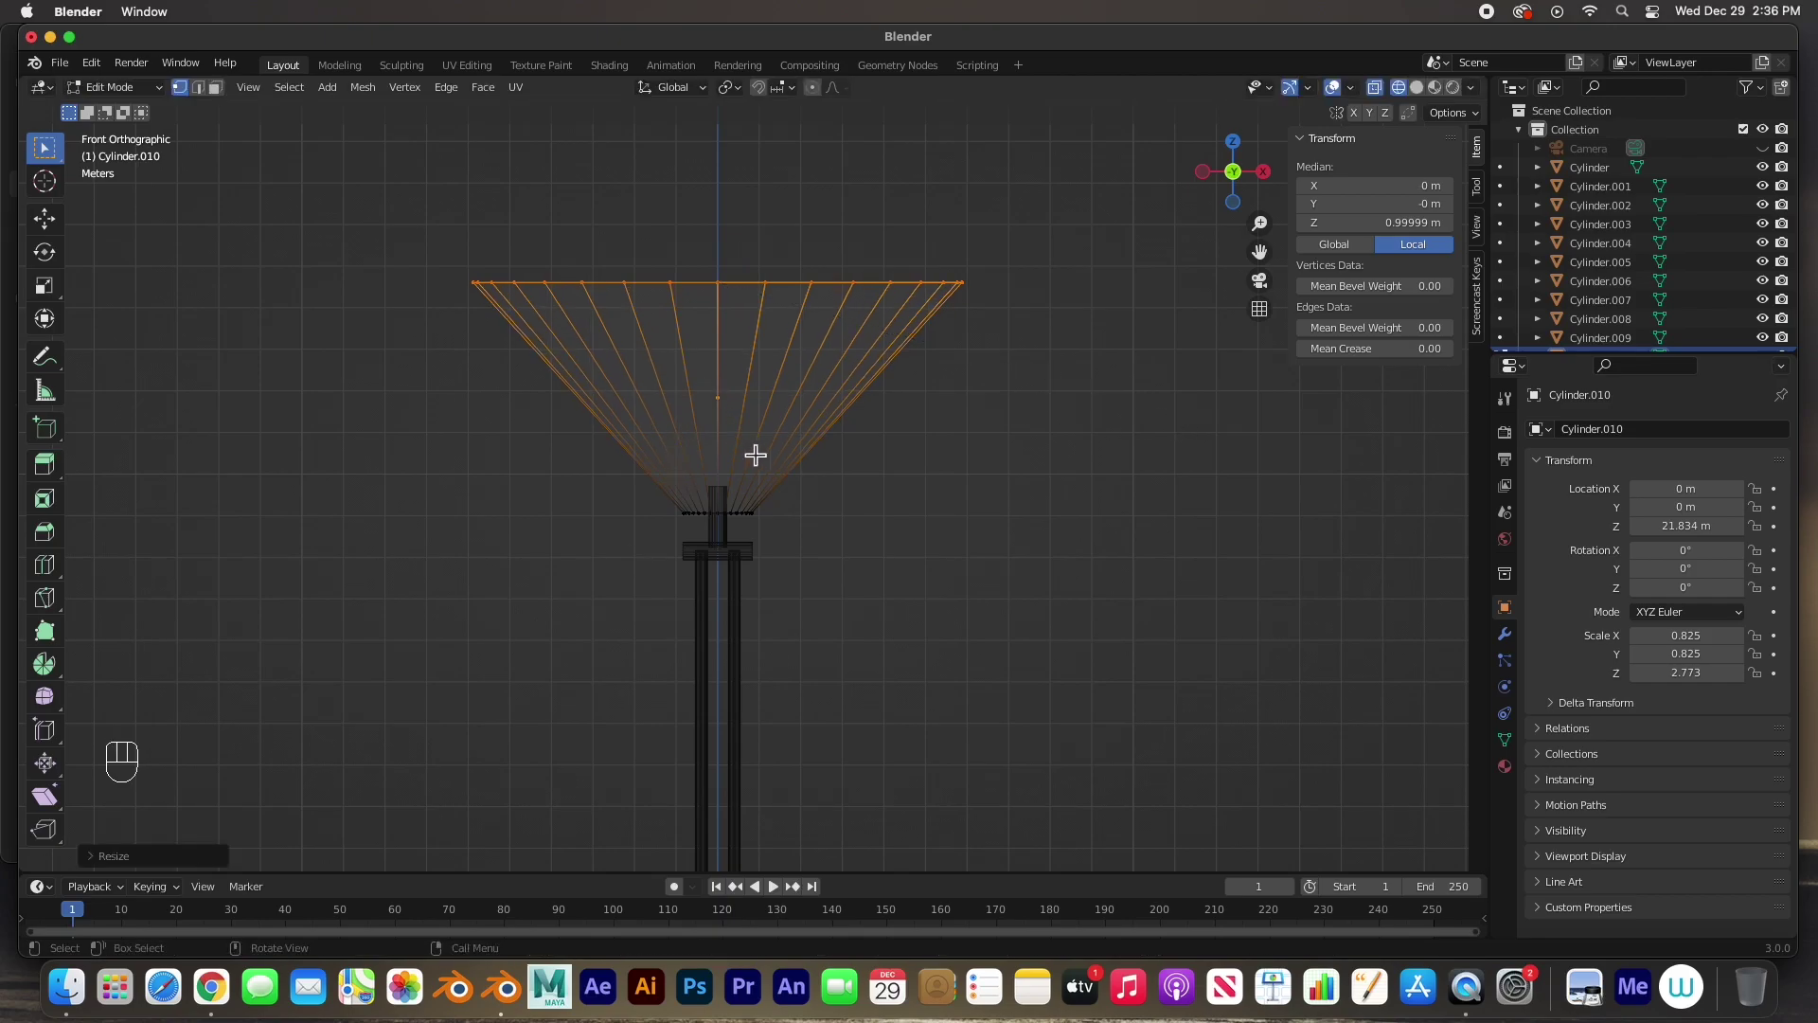
- Adjust the top rim's height and width, then pinch the bottom ring inward to form the funnel shade
key(g)
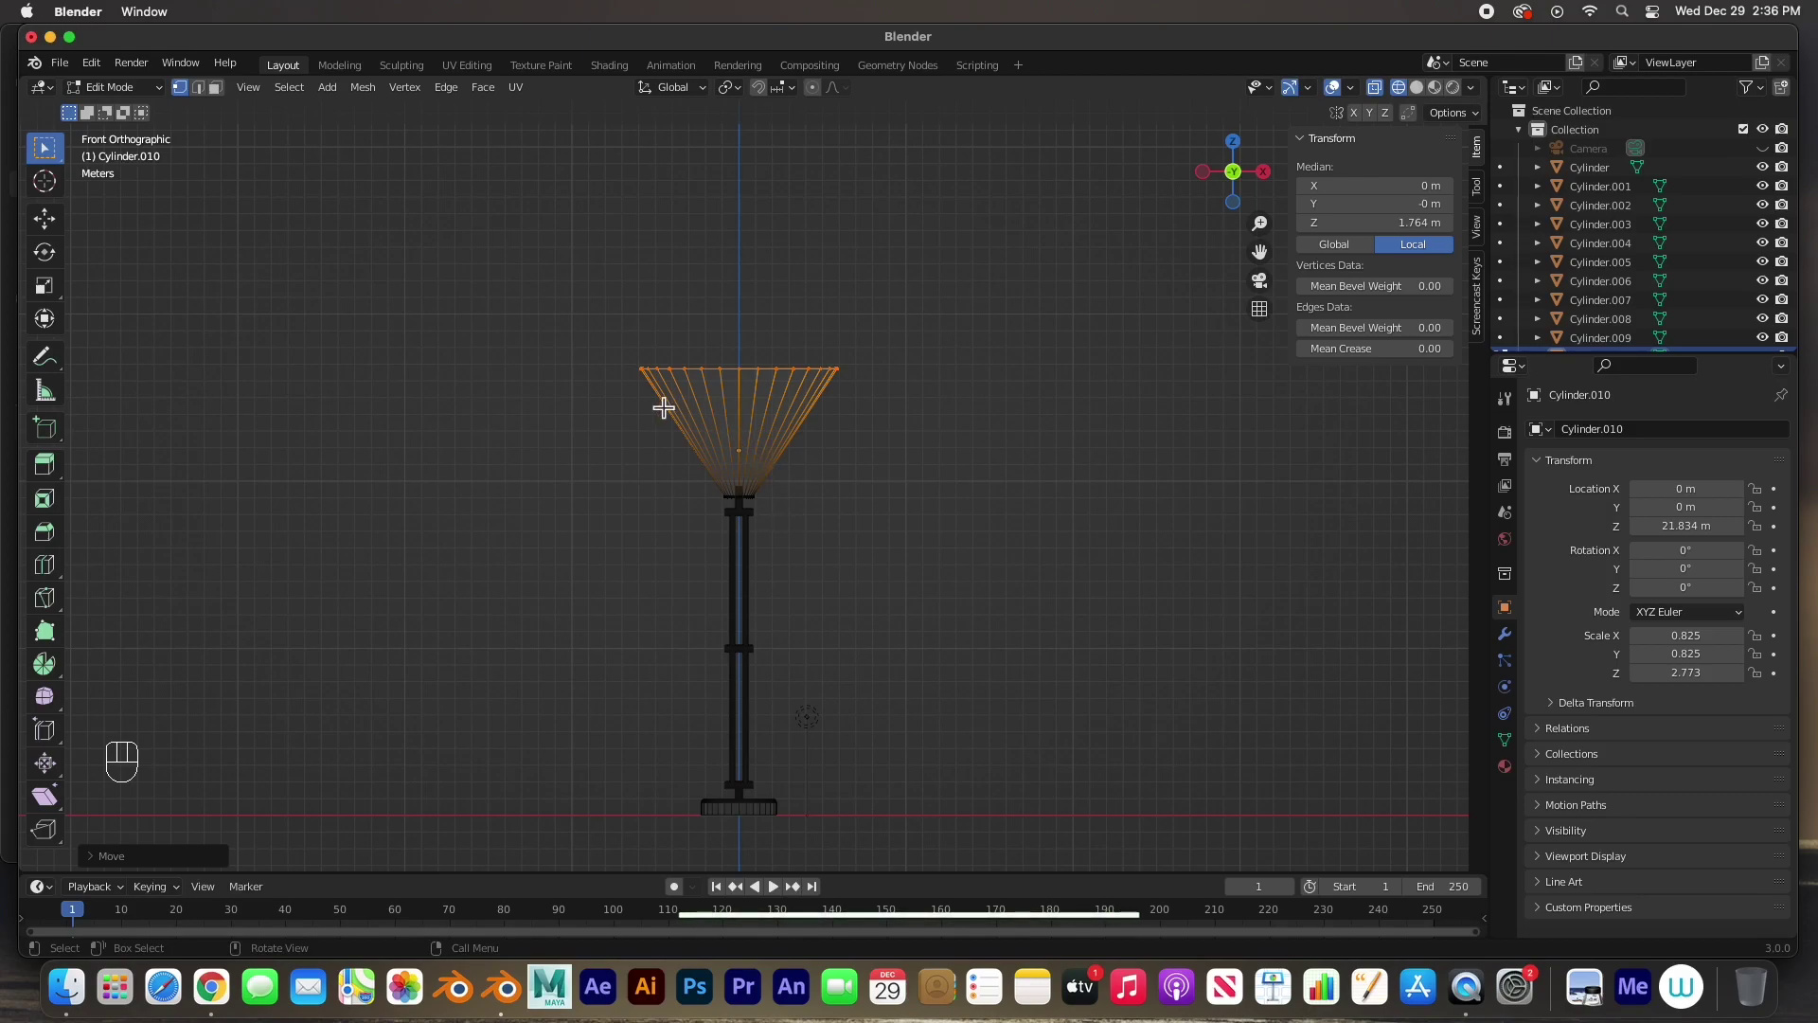
key(s)
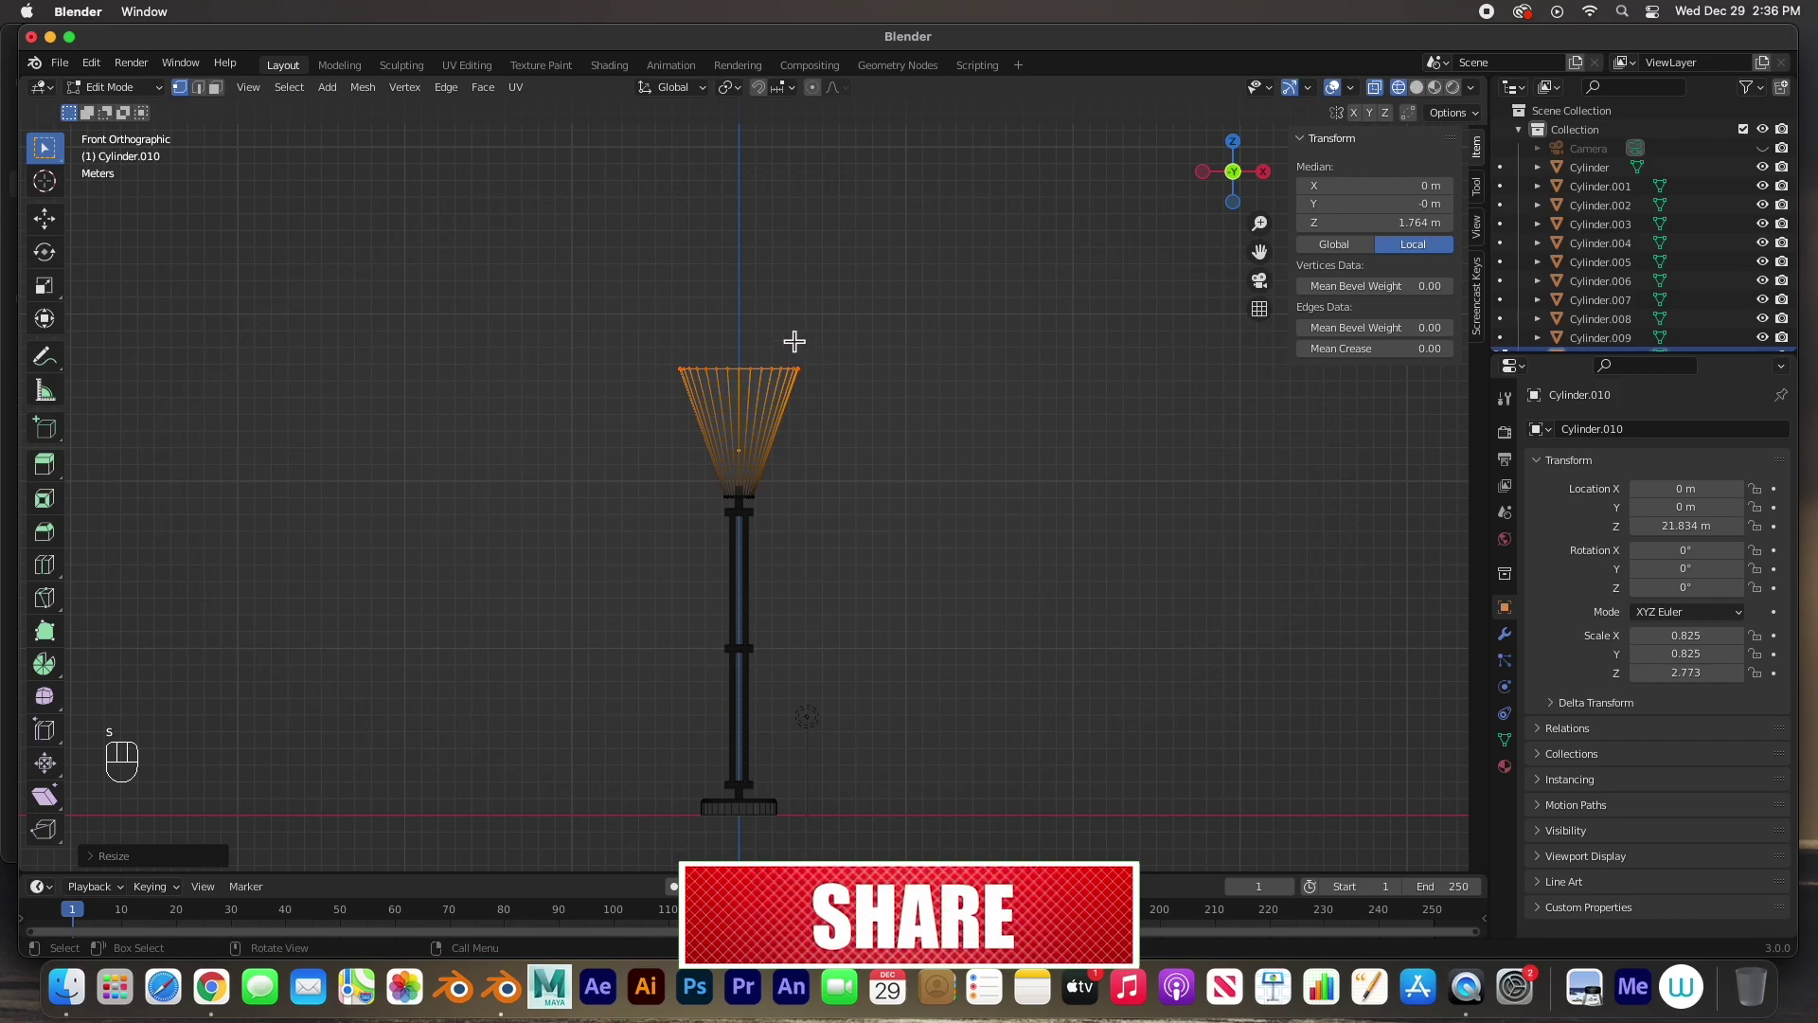
key(g)
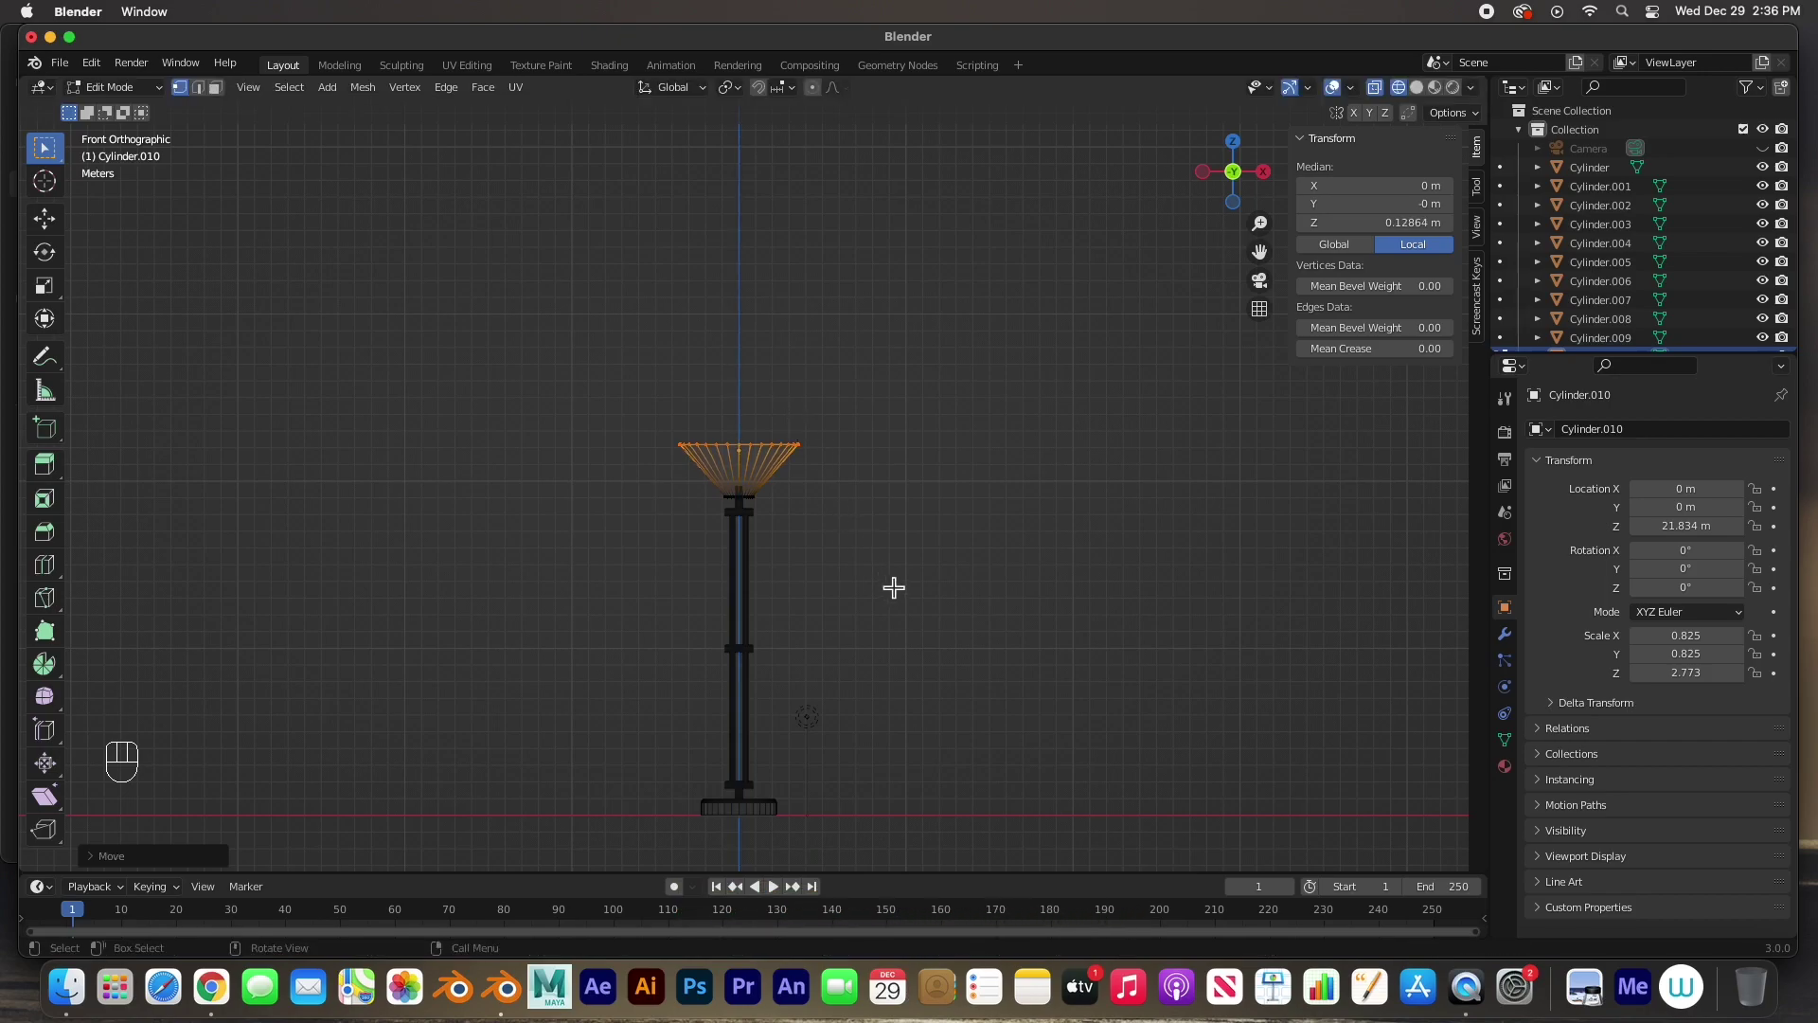
key(s)
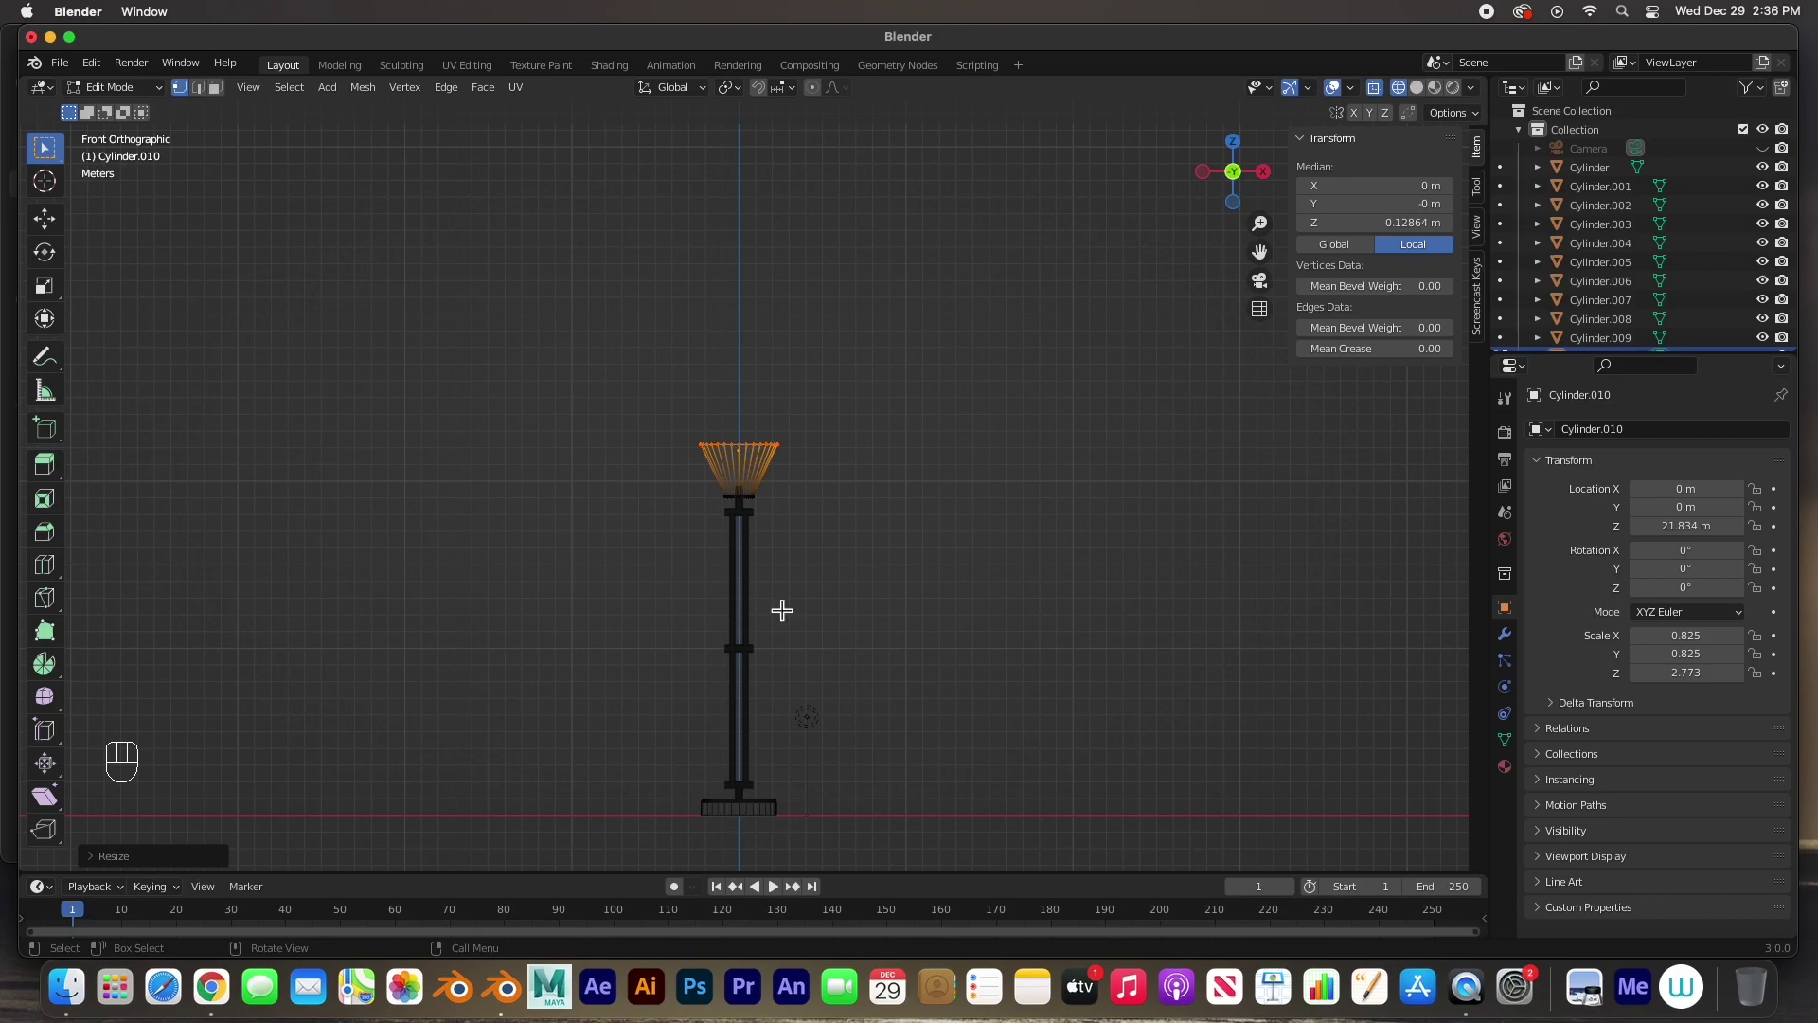
drag(819, 583, 845, 573)
key(s)
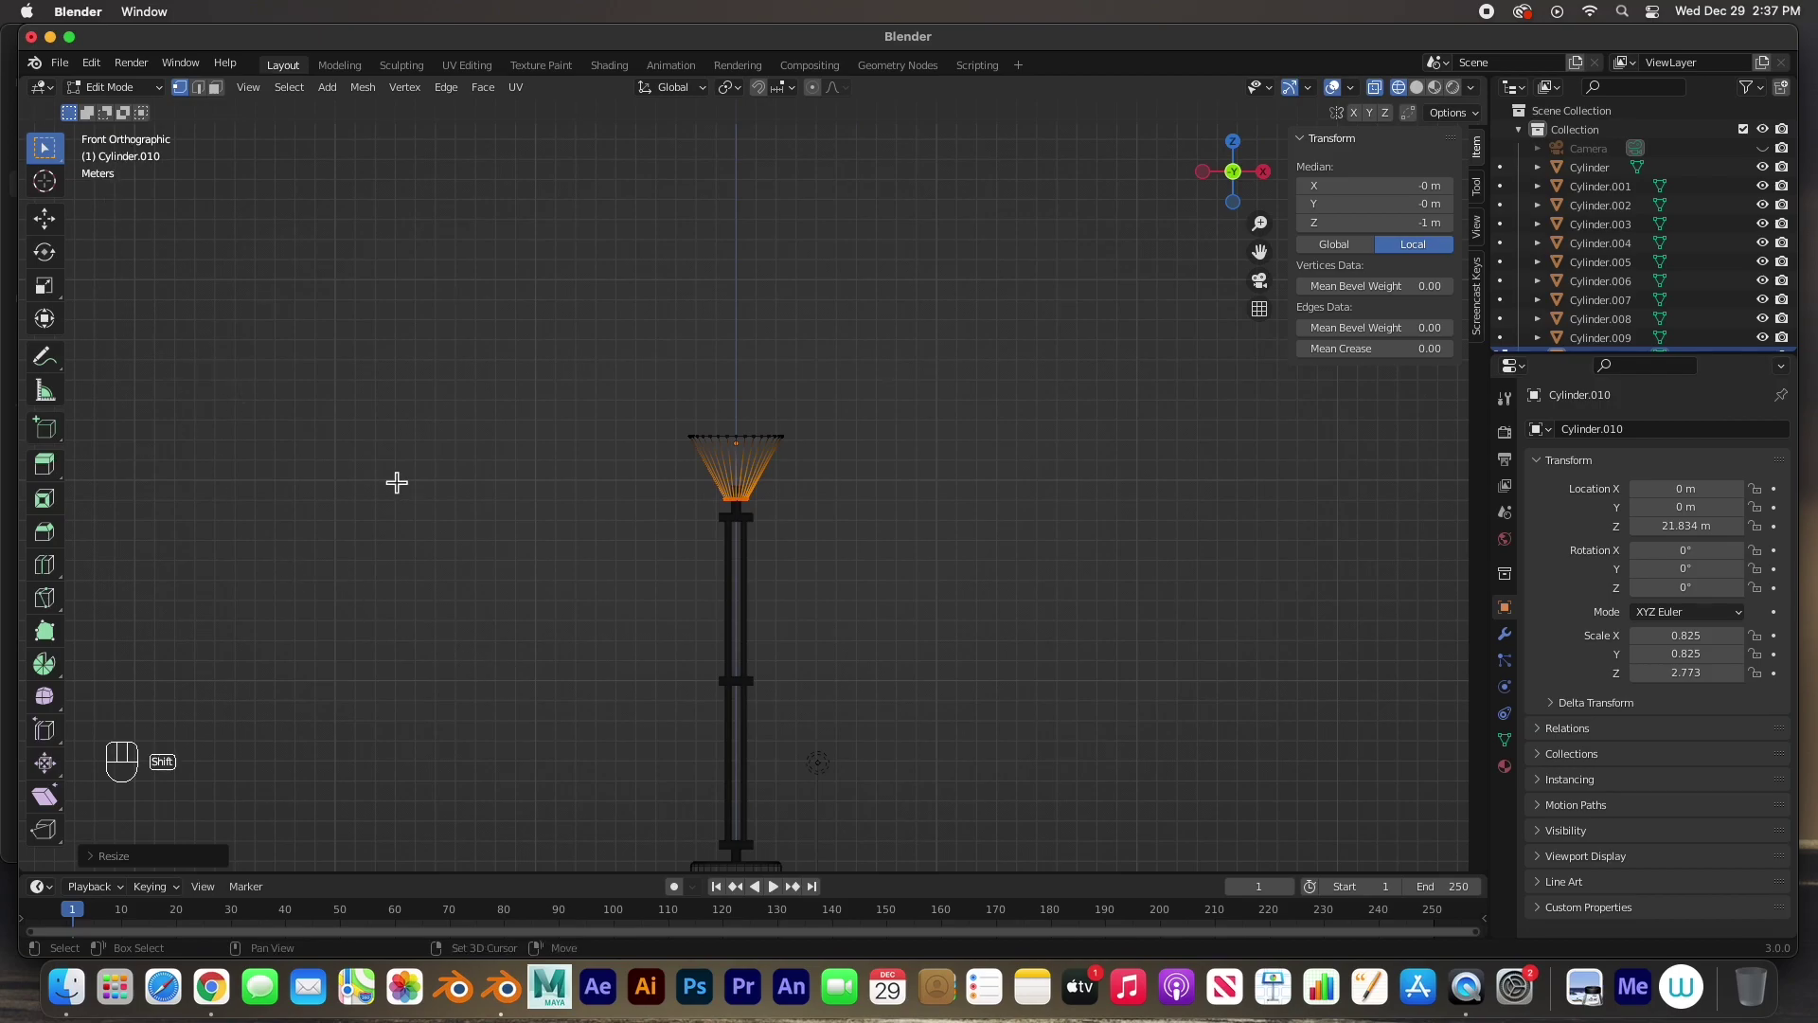
- Add a UV sphere and move it up above the lamp shade
key(shift+a)
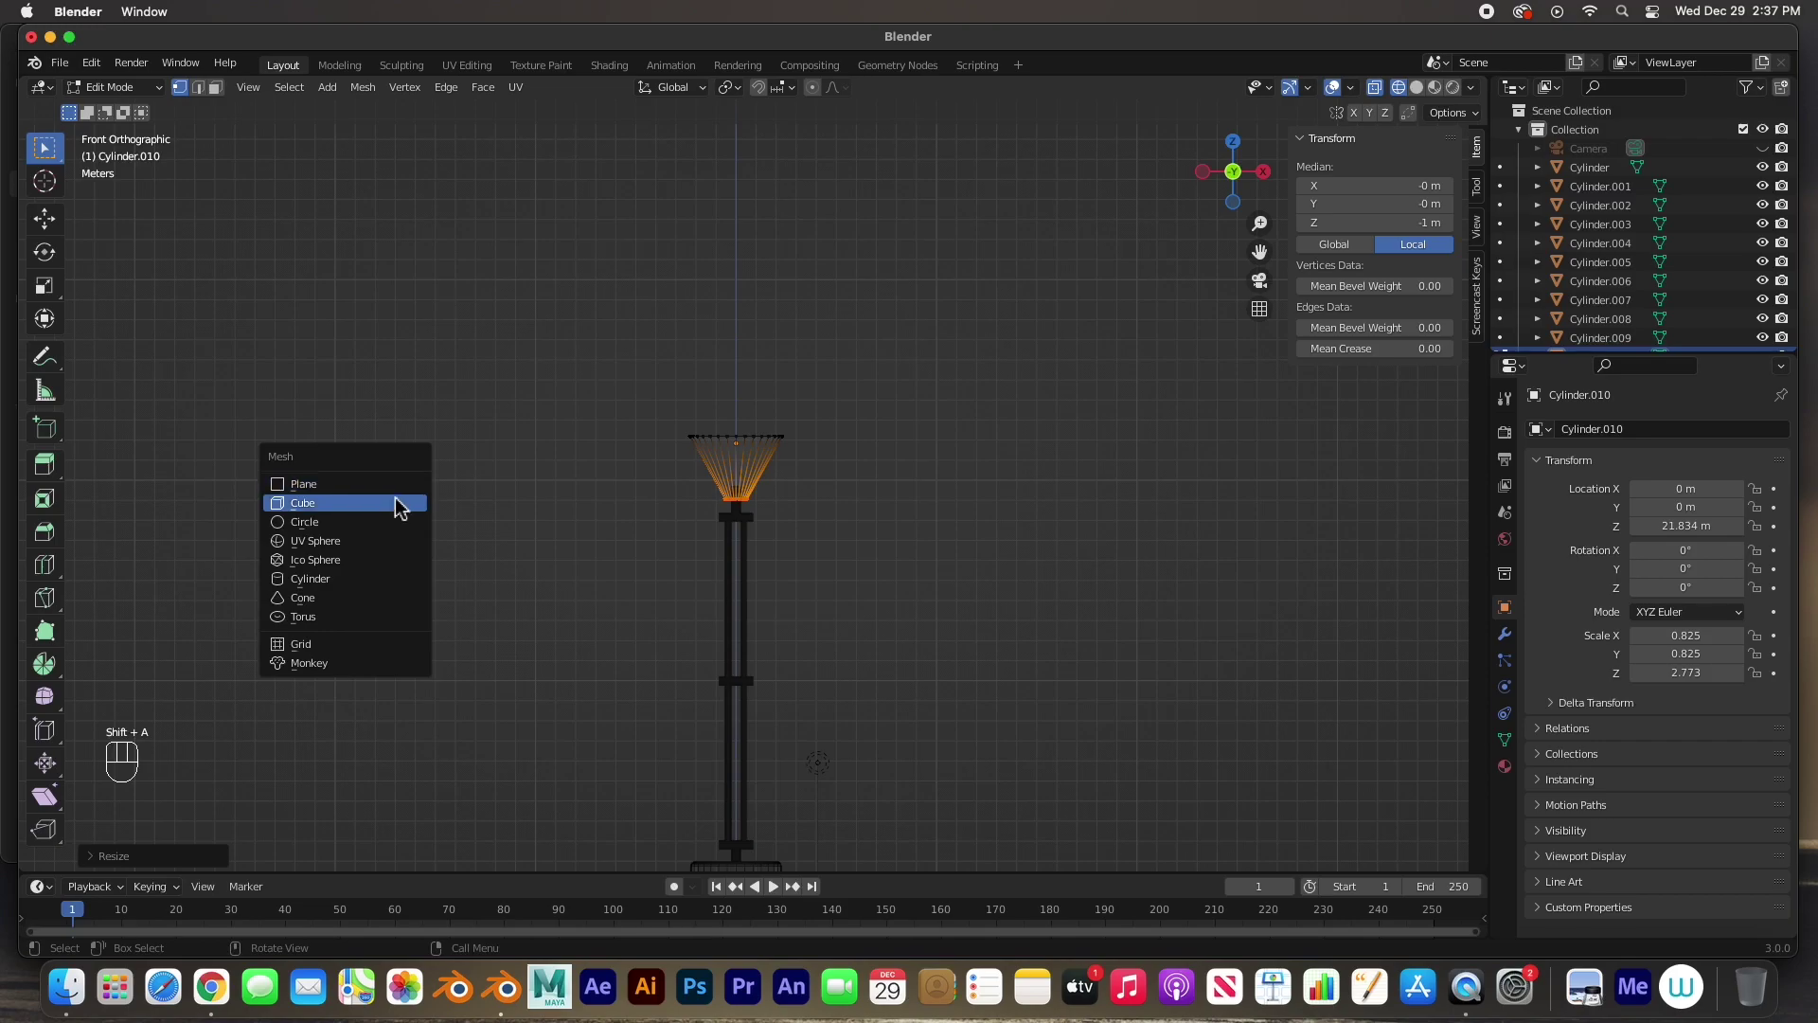
click(463, 363)
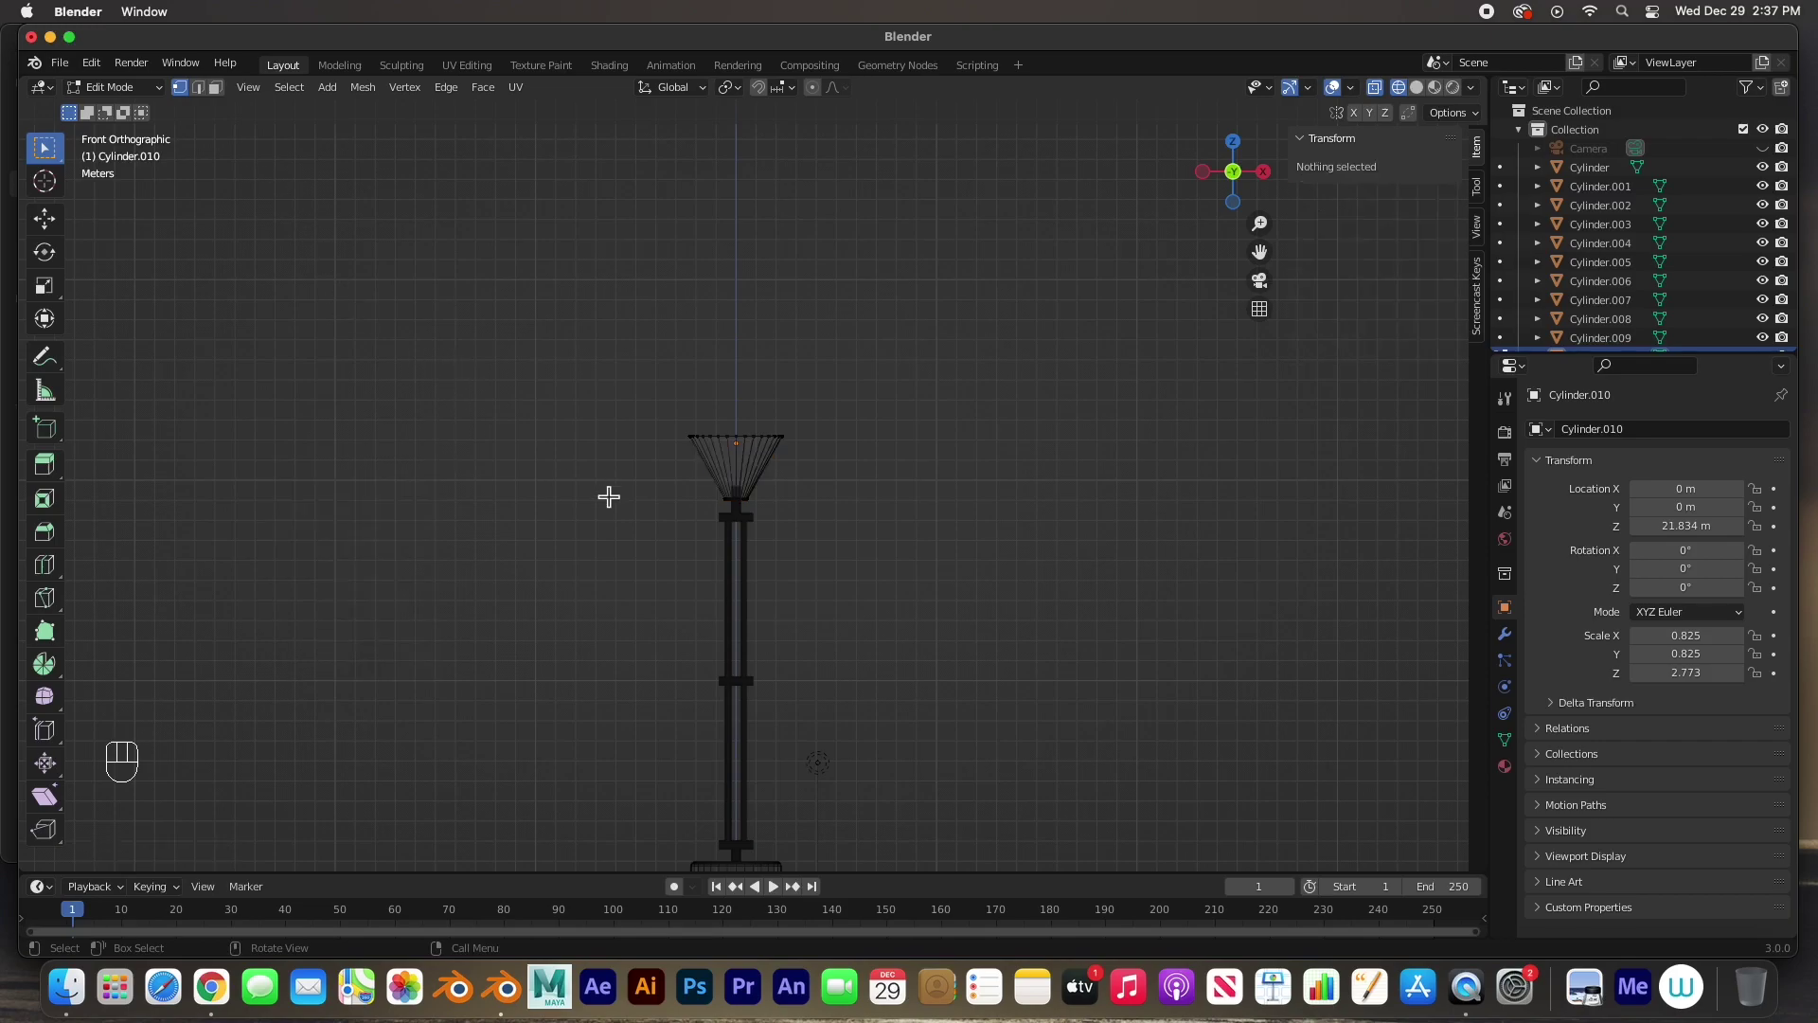
key(Tab)
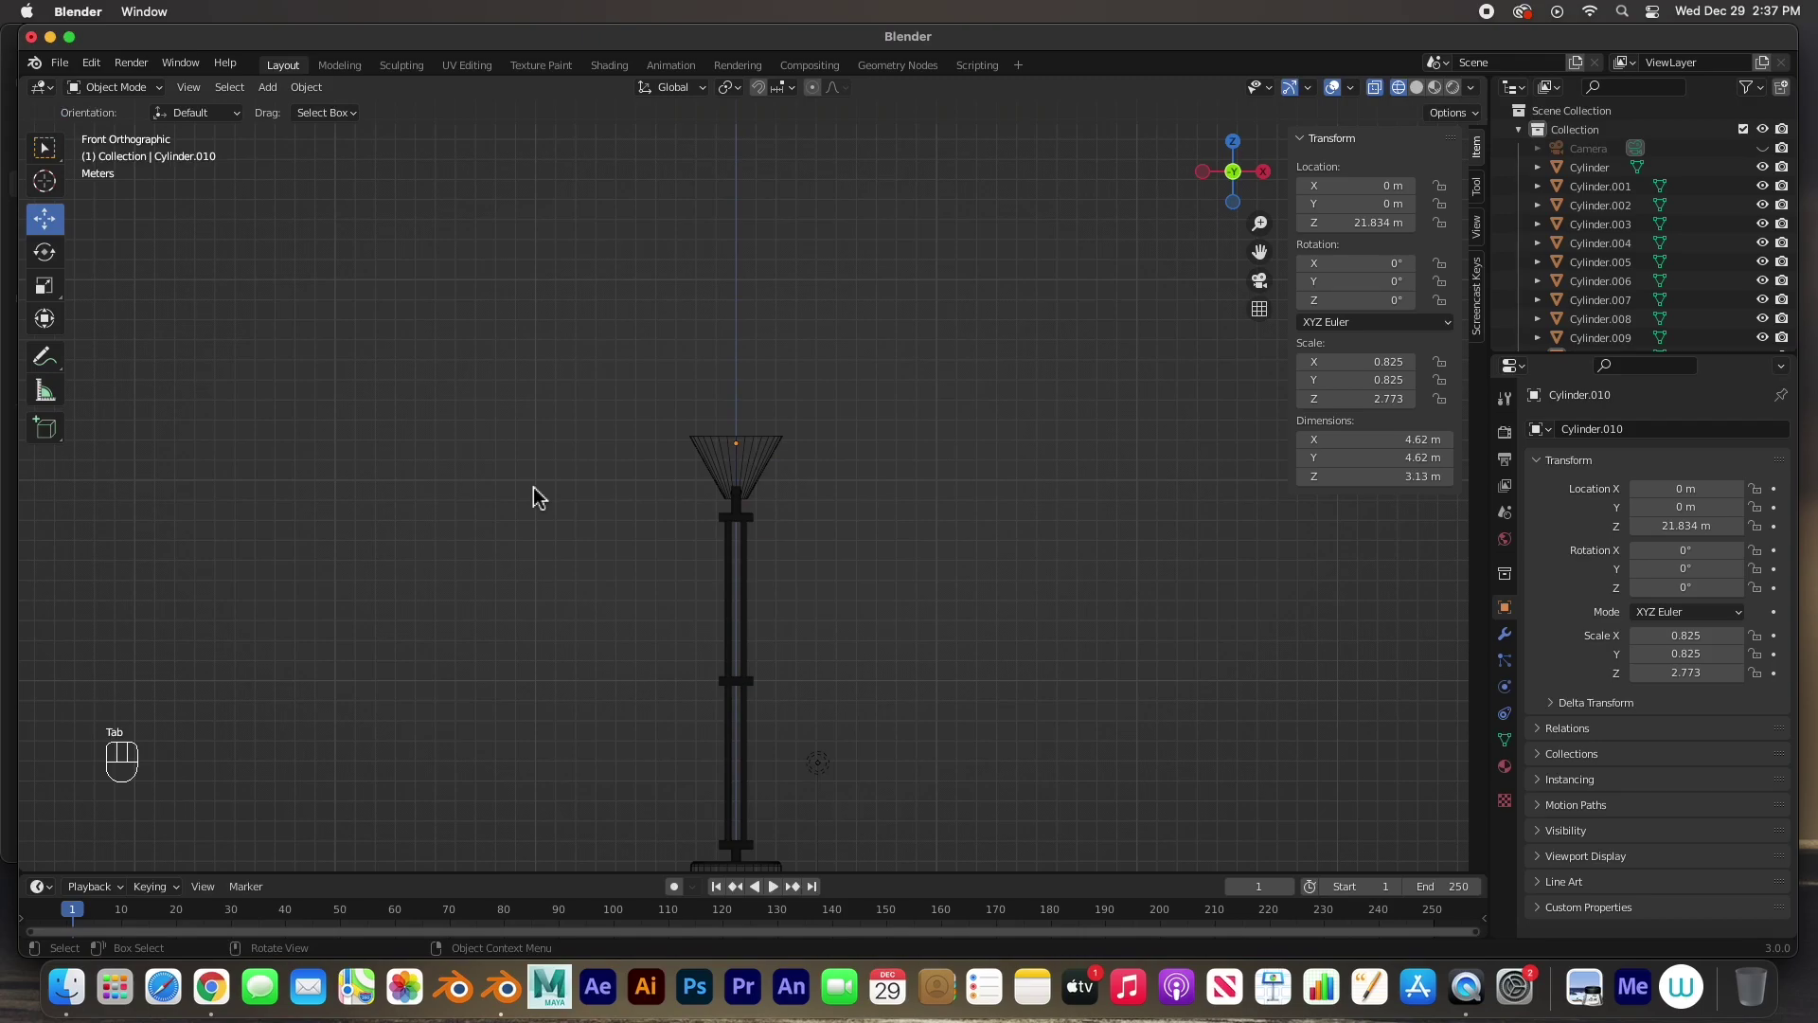
key(shift+a)
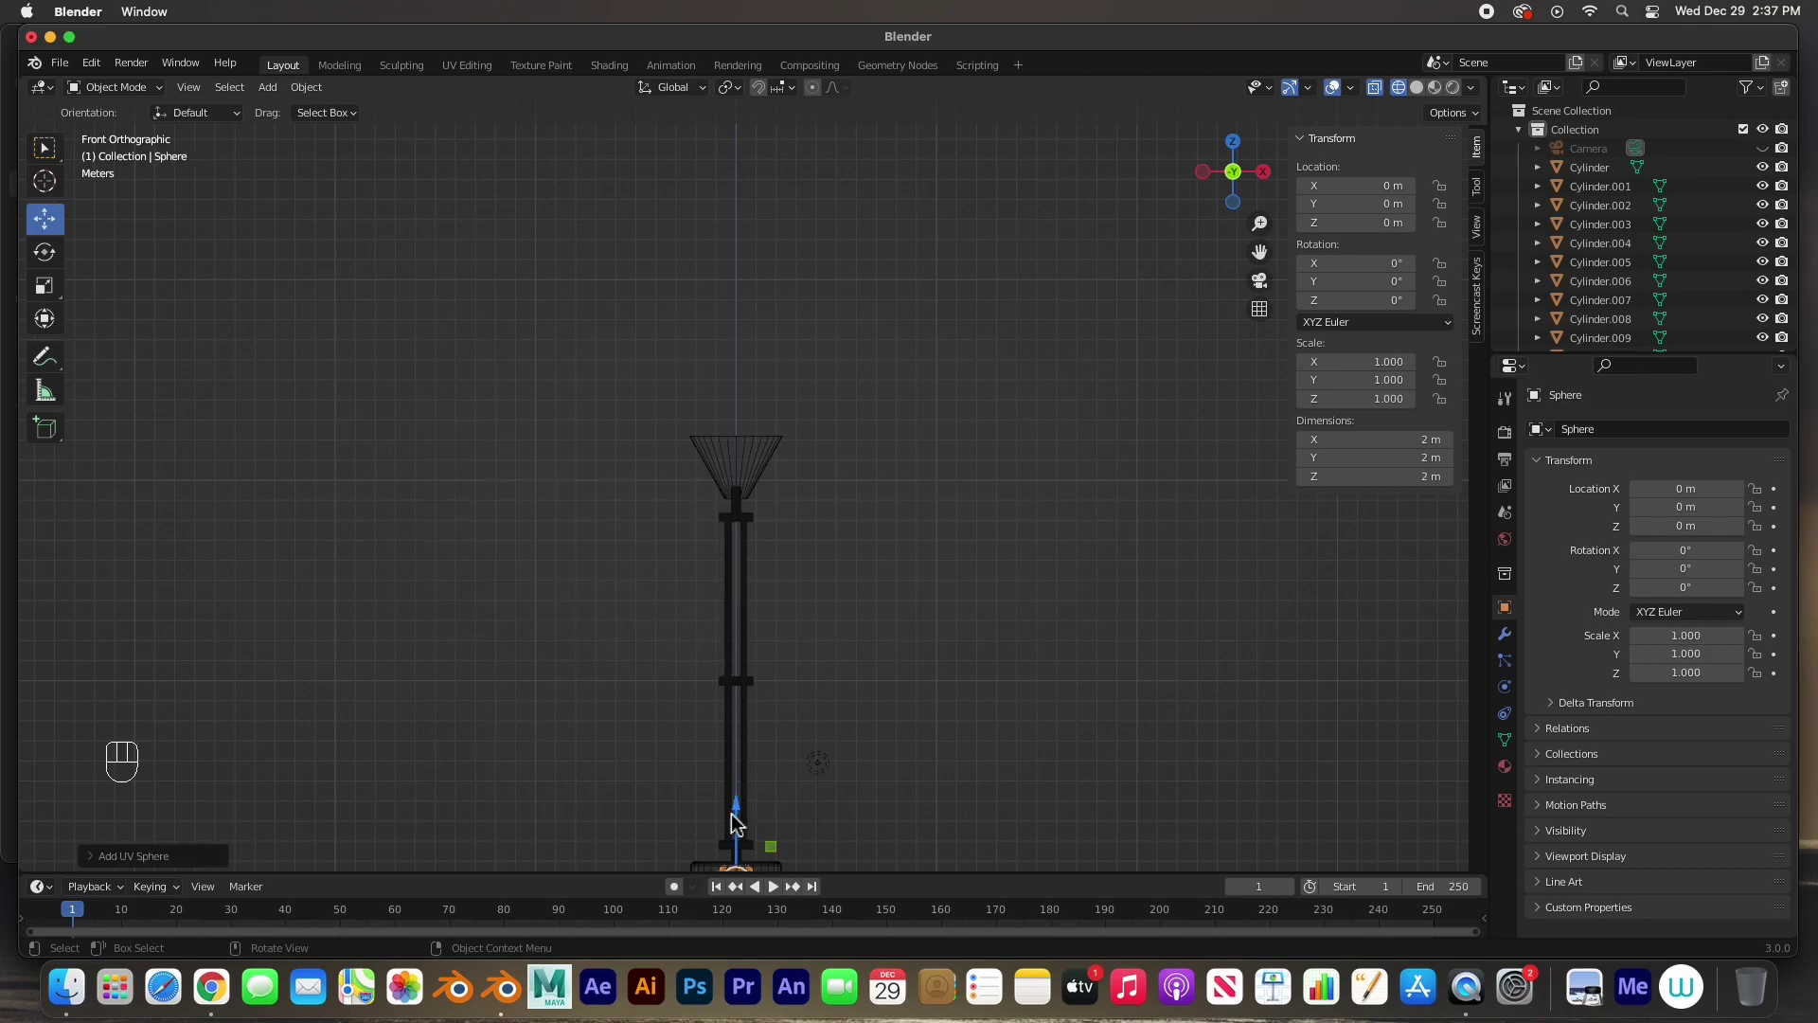
drag(749, 794, 772, 356)
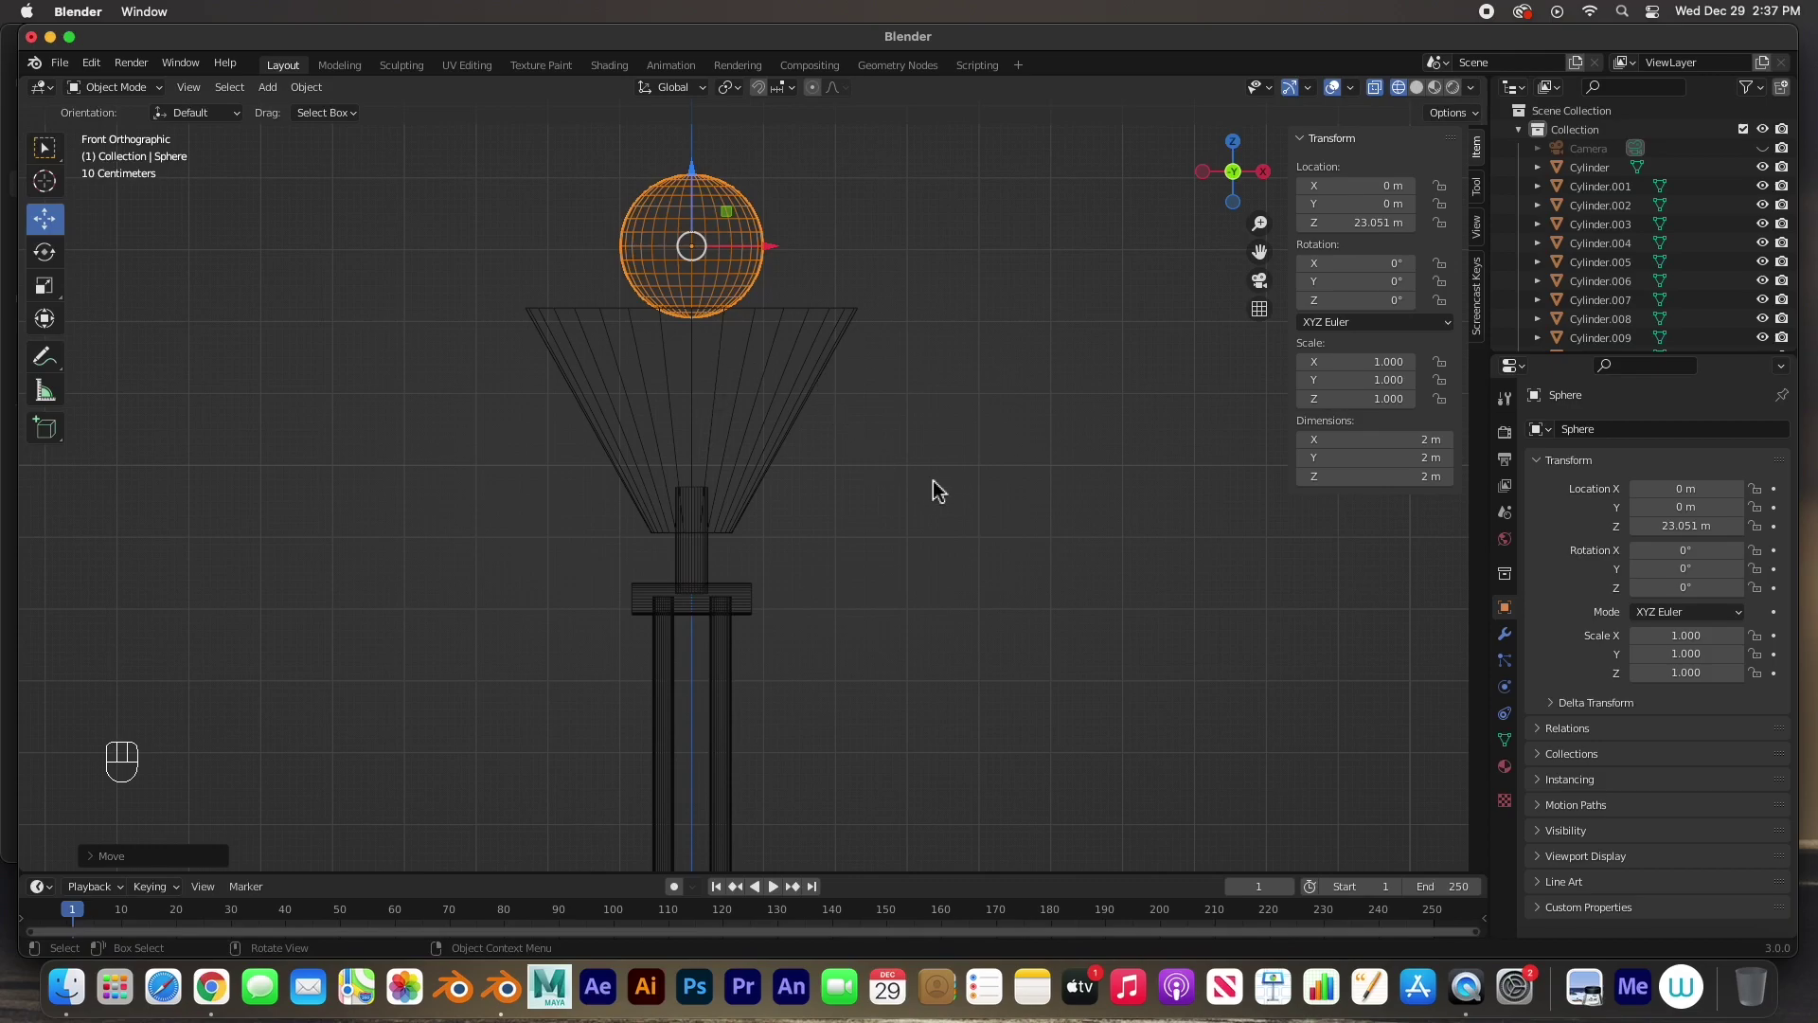
- Shrink the sphere to 0.83 scale (1.66 m across) and raise it a little higher
key(s)
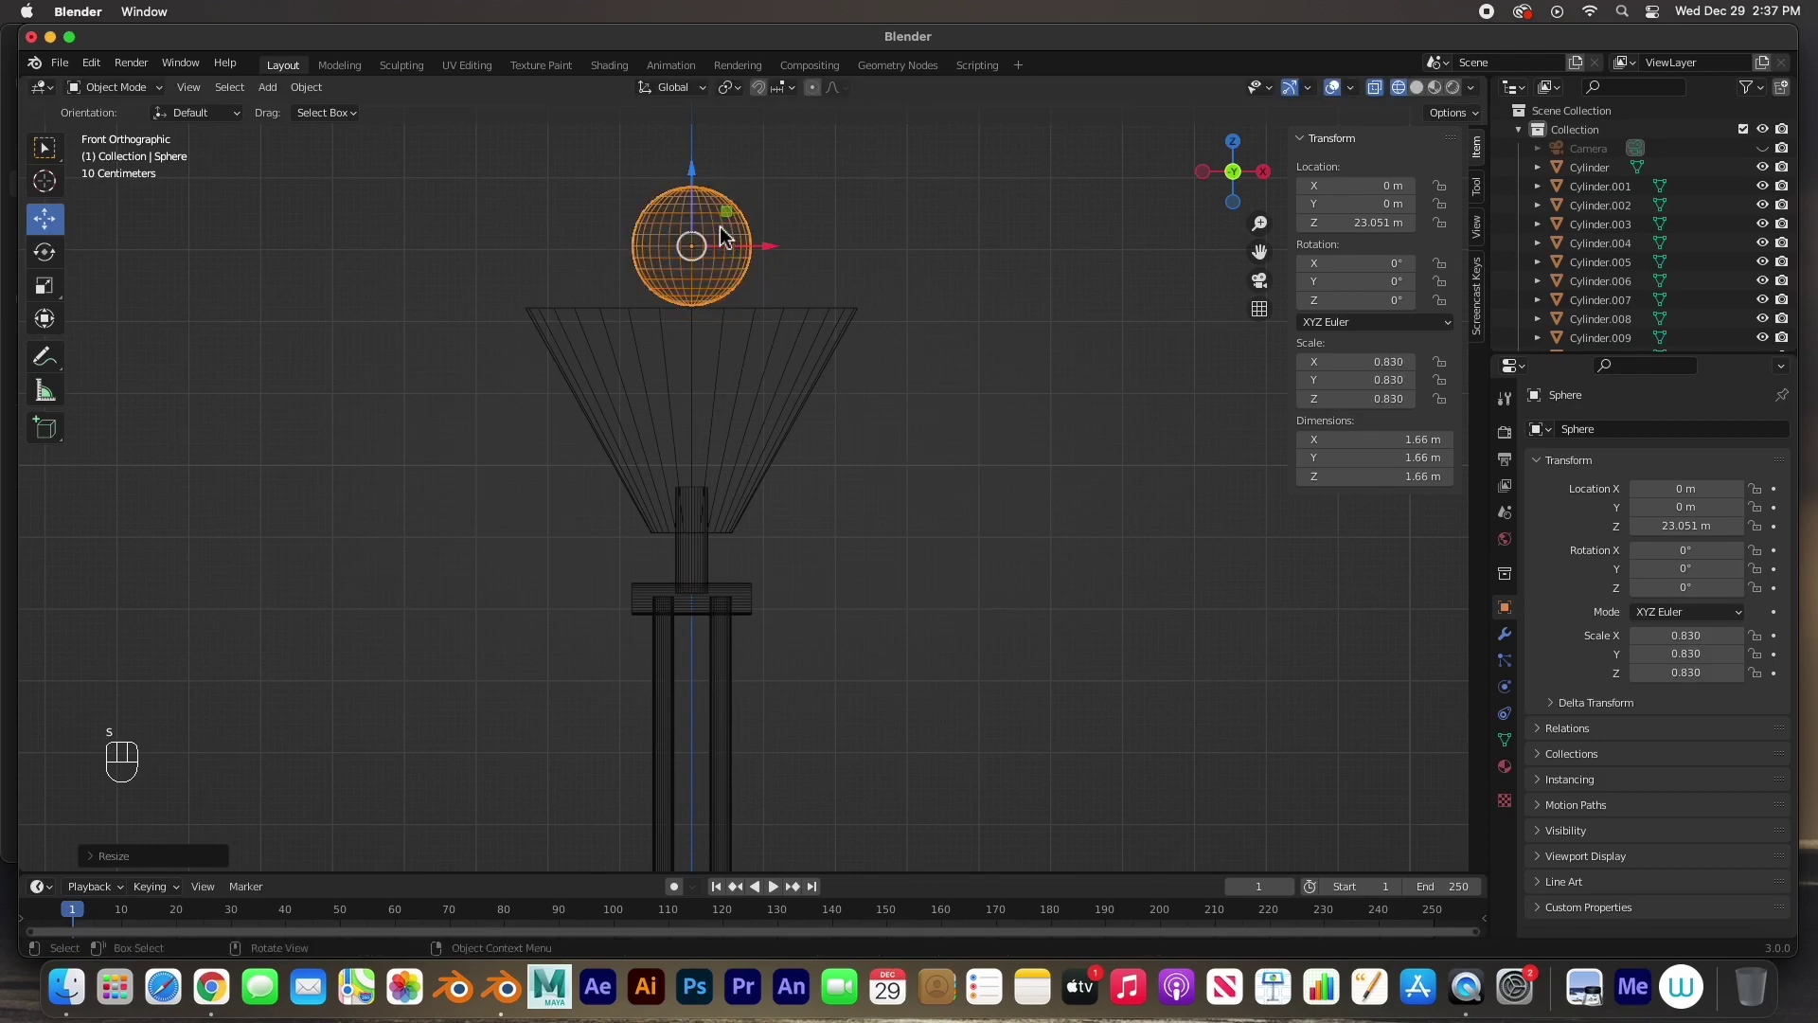
drag(701, 184, 711, 153)
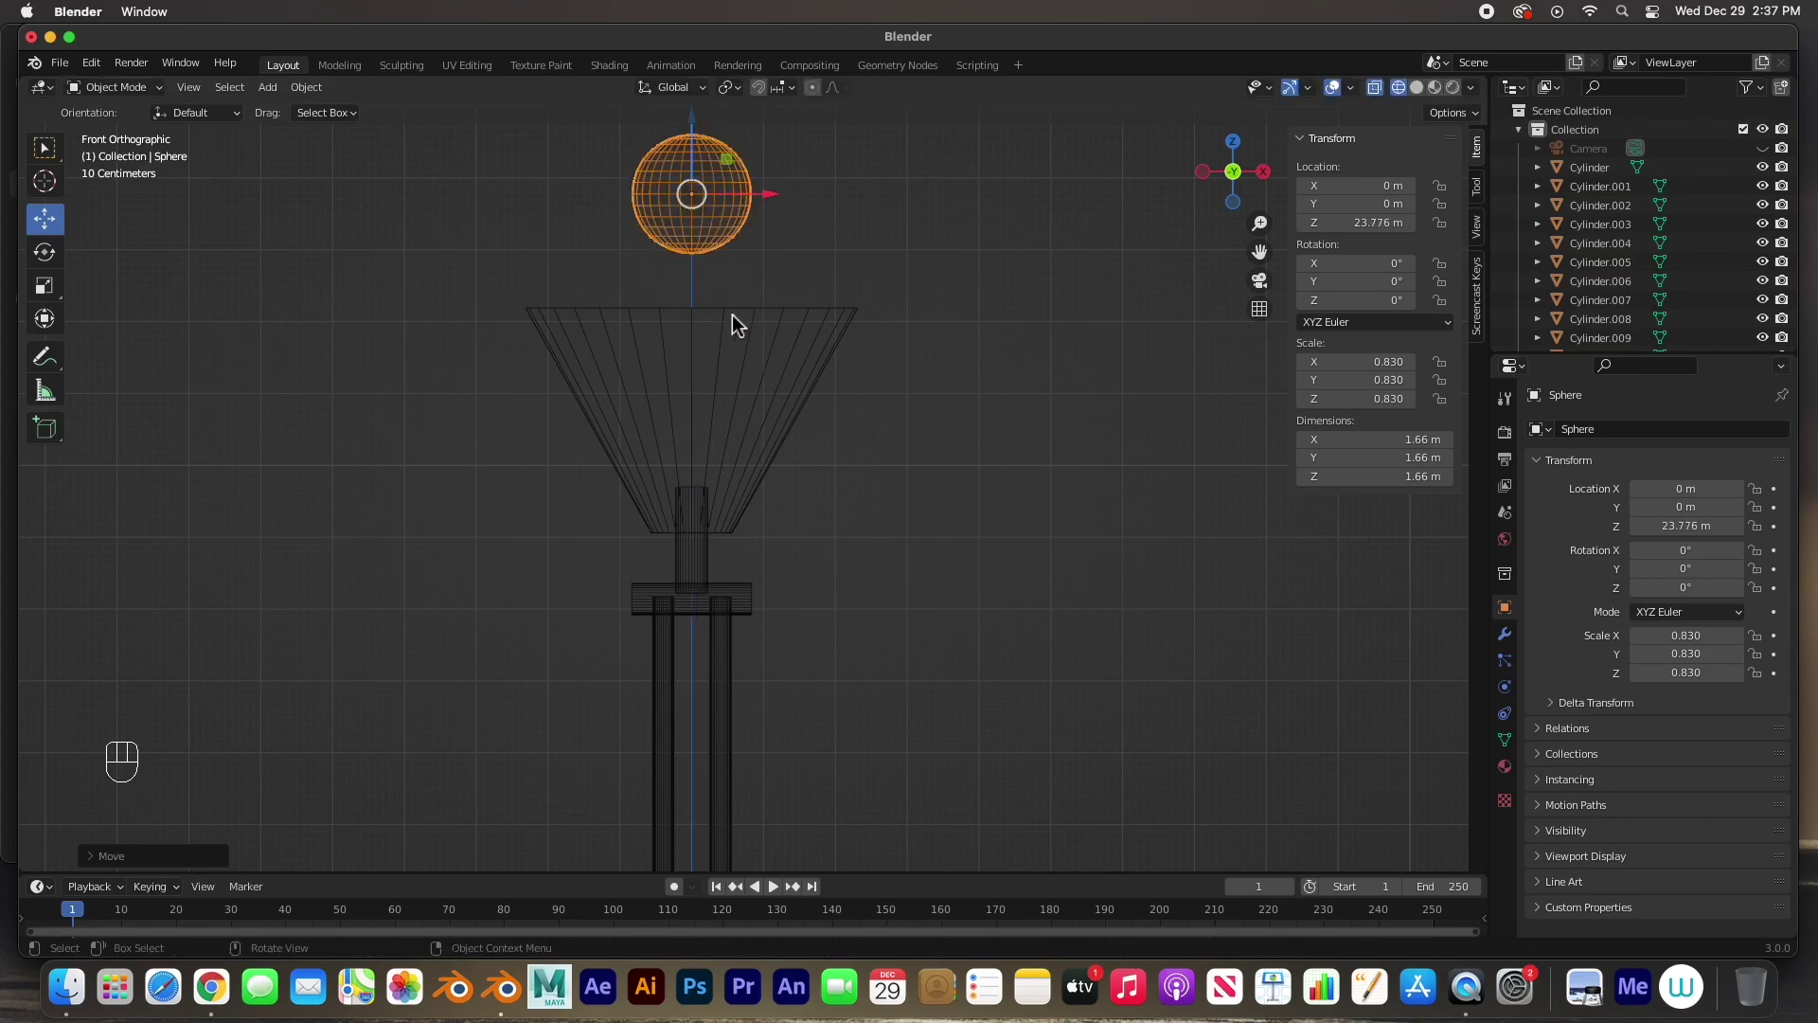
drag(738, 343, 746, 489)
drag(752, 492, 835, 547)
- Select the sphere's bottom vertices and try extruding a neck, then undo it
key(Tab)
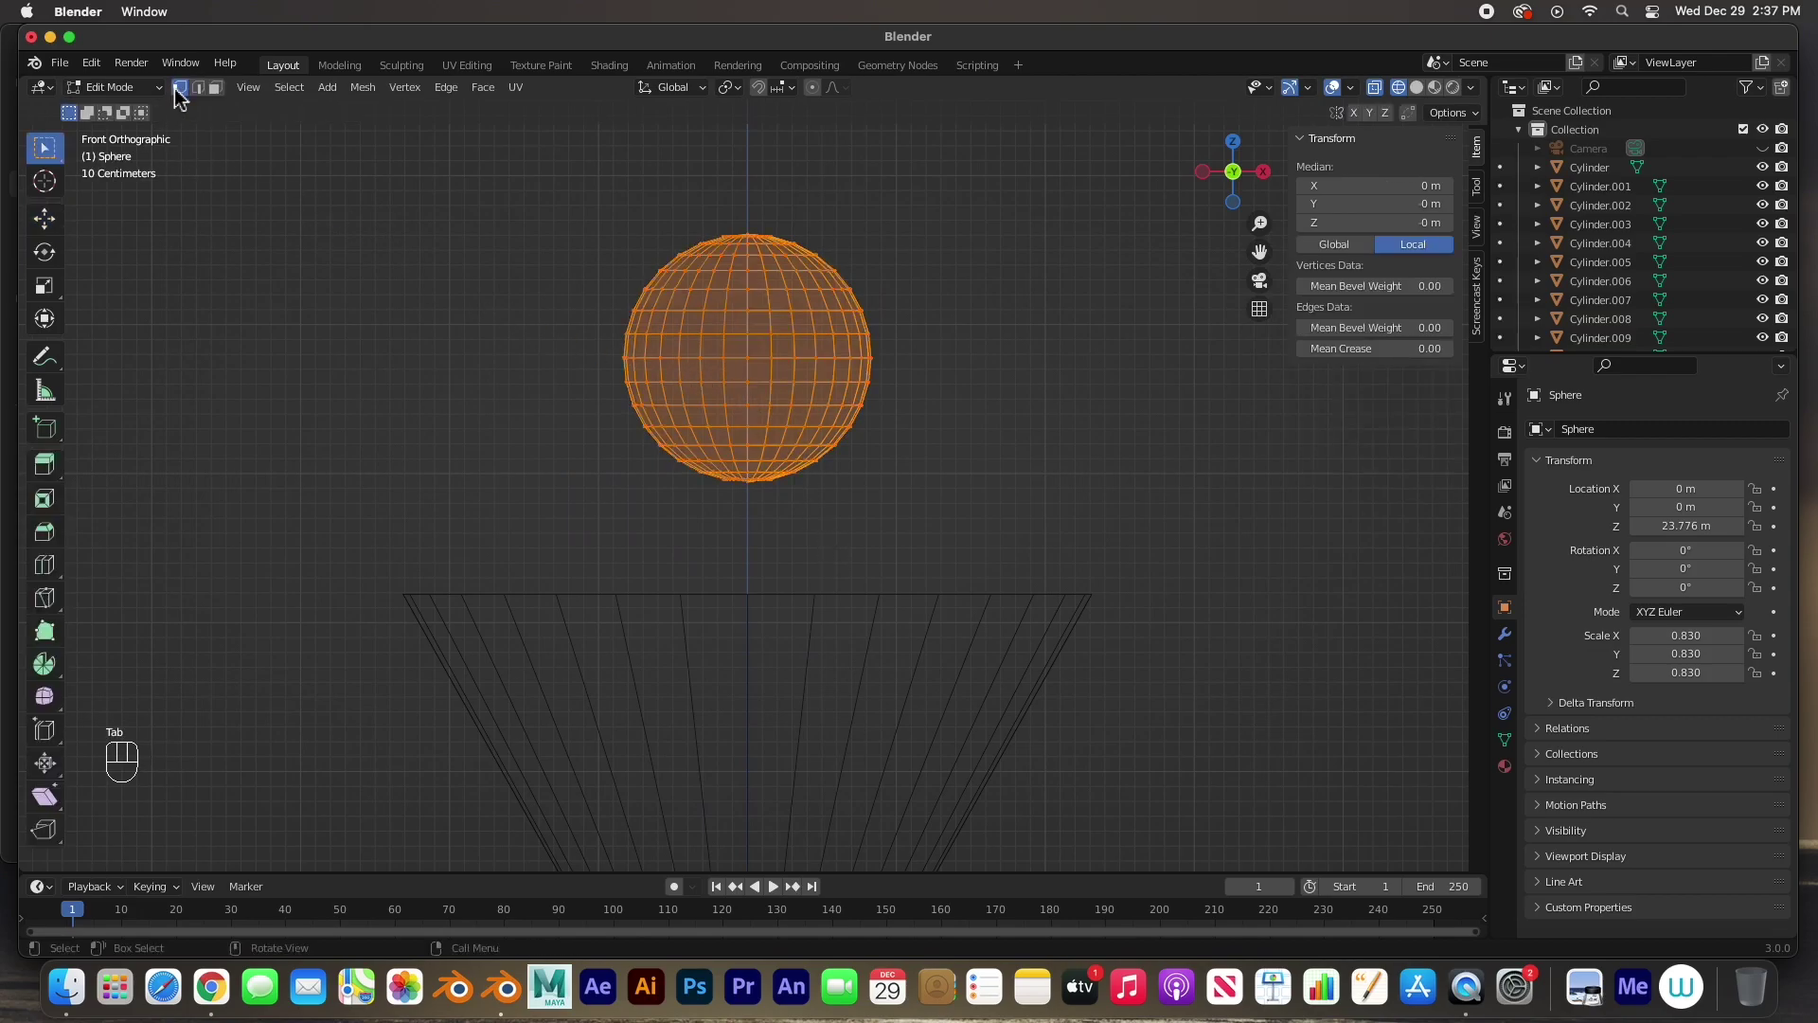
drag(654, 530, 829, 477)
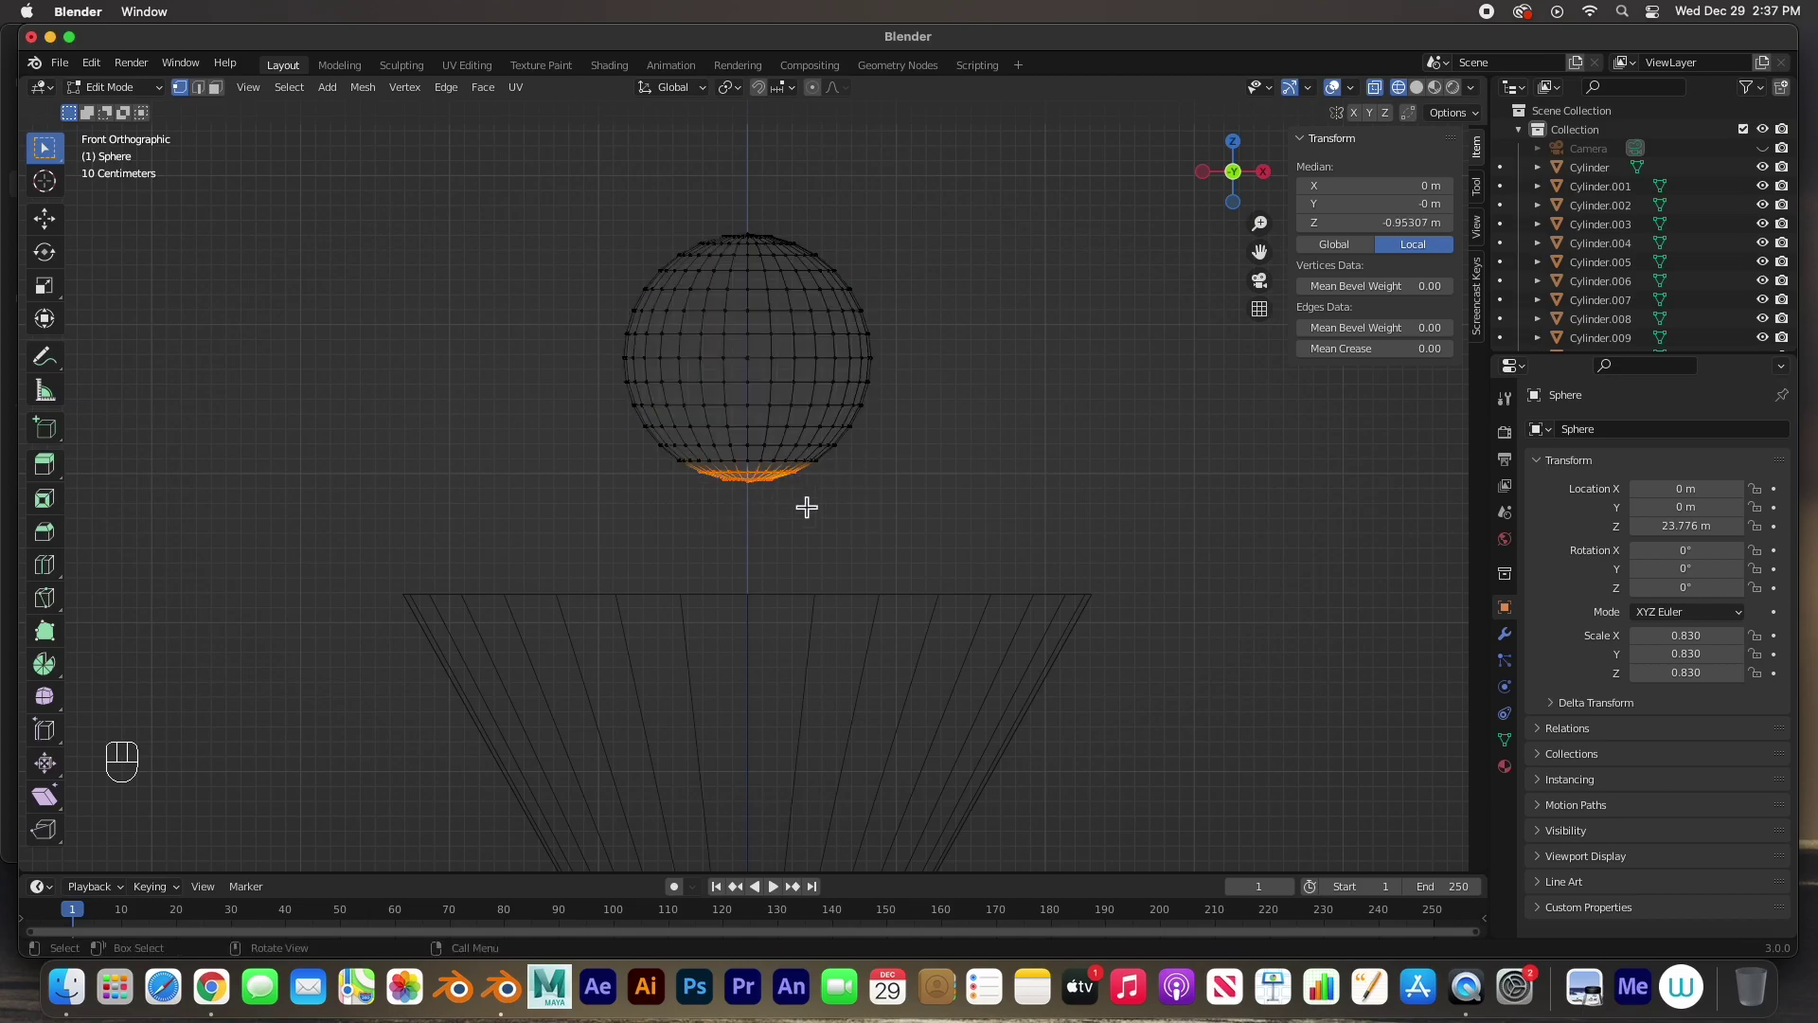
drag(765, 476, 749, 570)
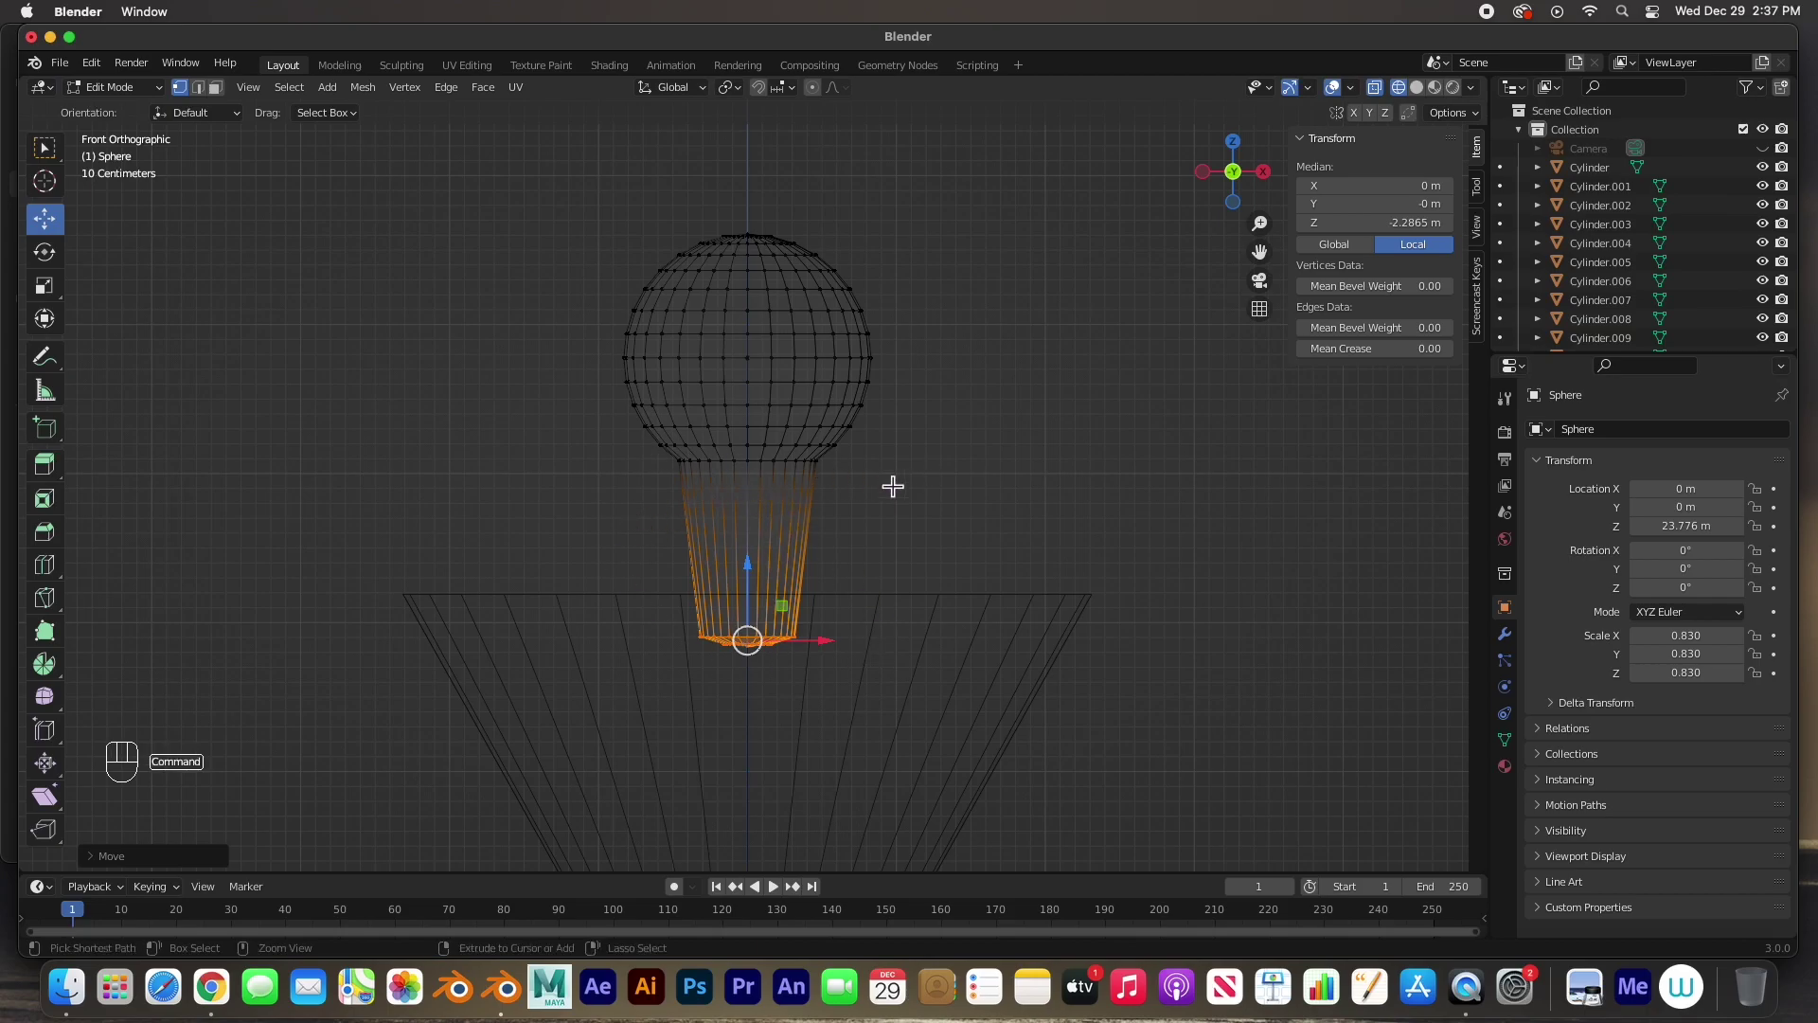
key(super+z)
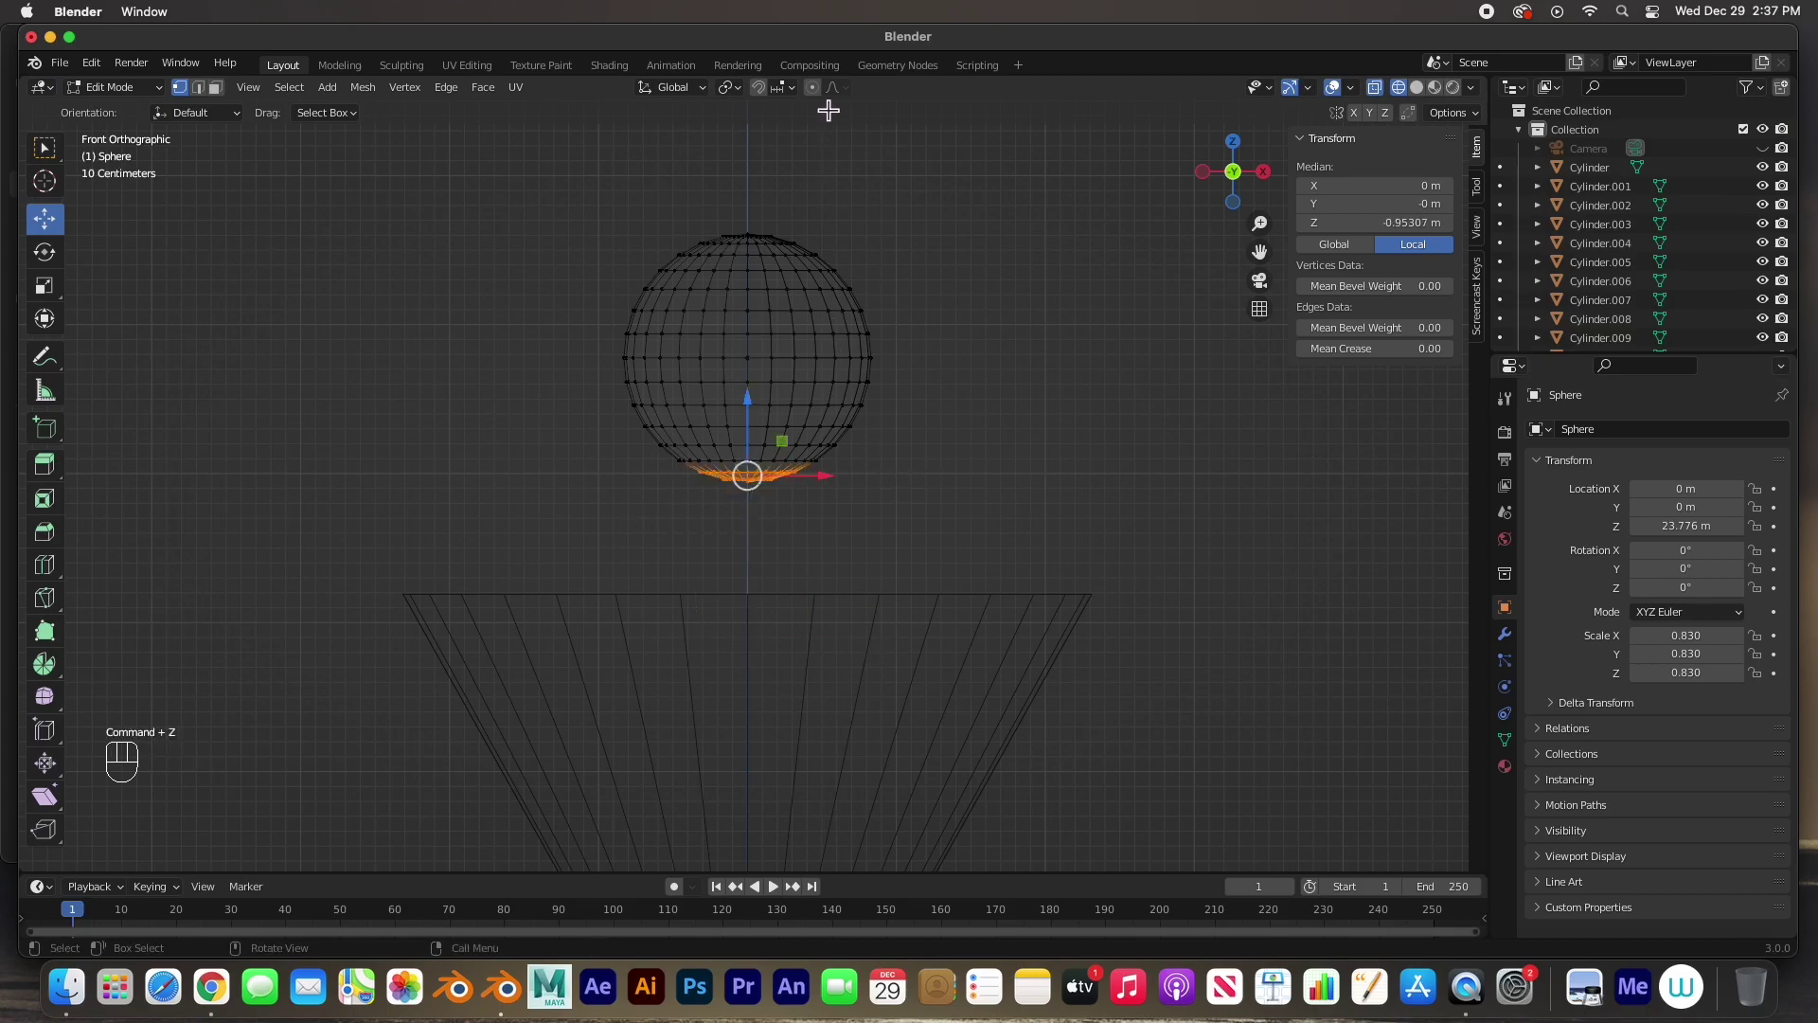
- With proportional editing on, pull the bottom down into a tapered 2.29 m tall bulb
click(820, 101)
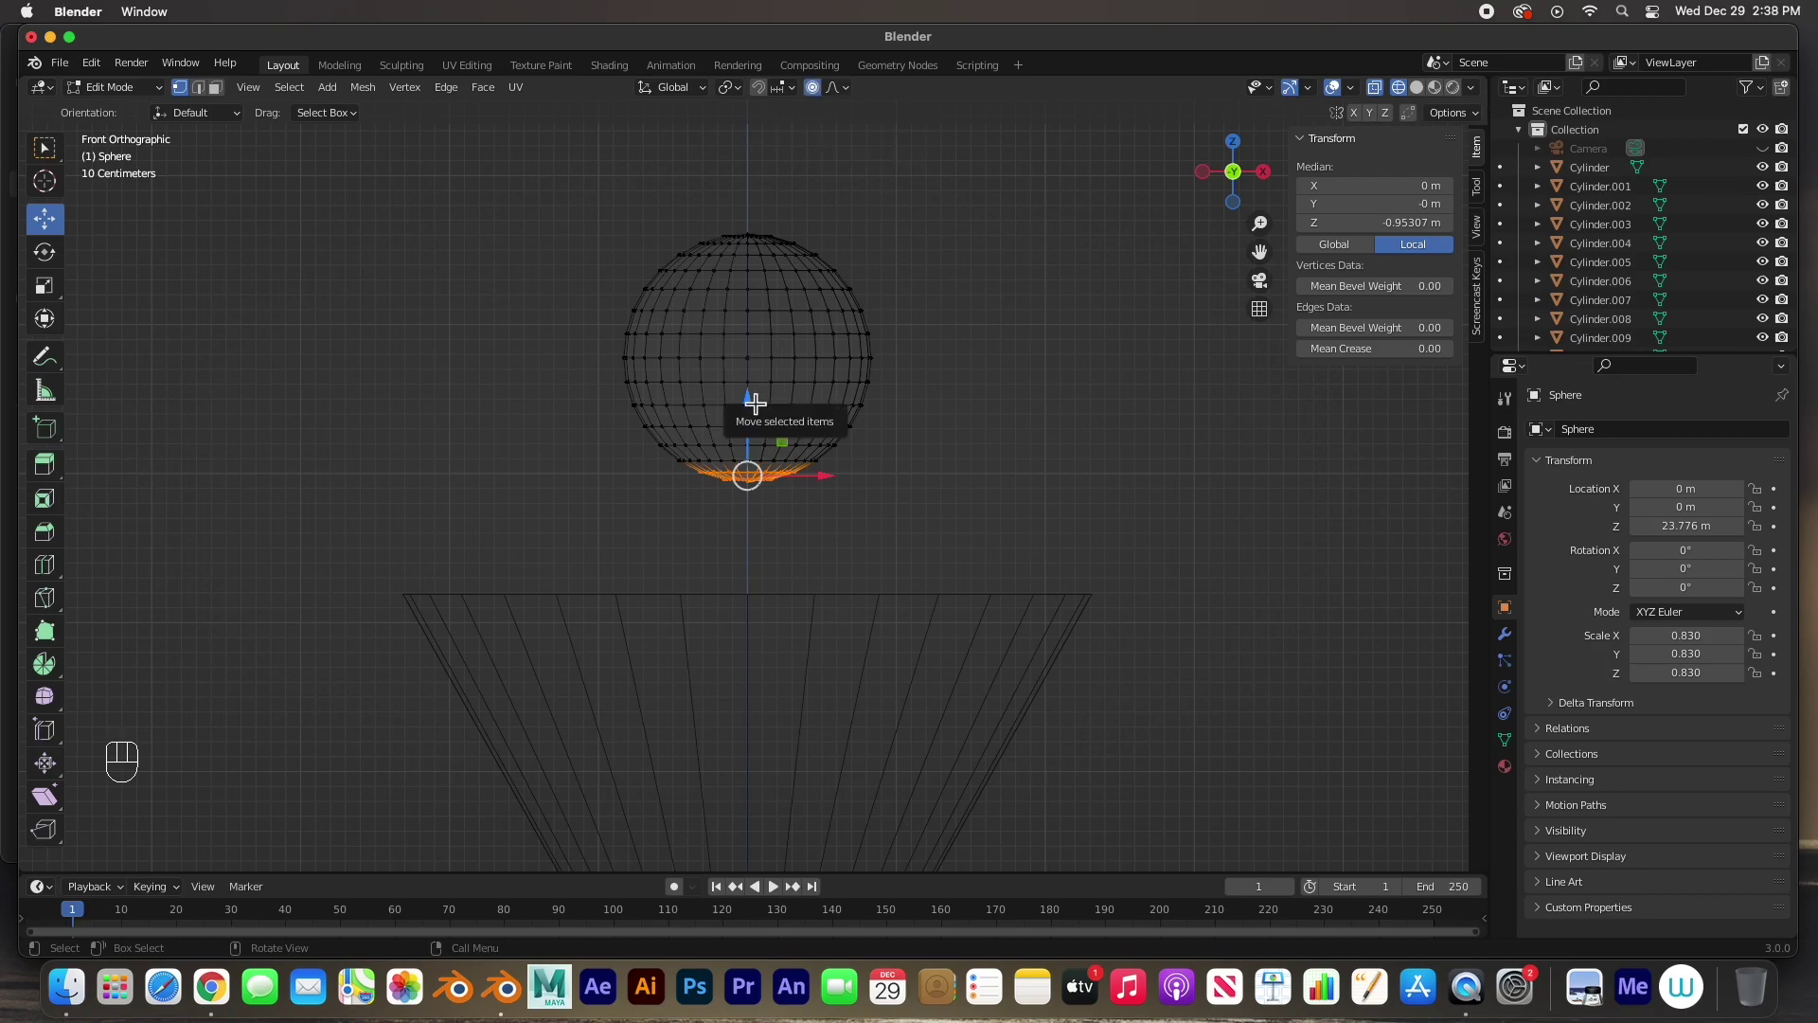
drag(754, 397, 756, 498)
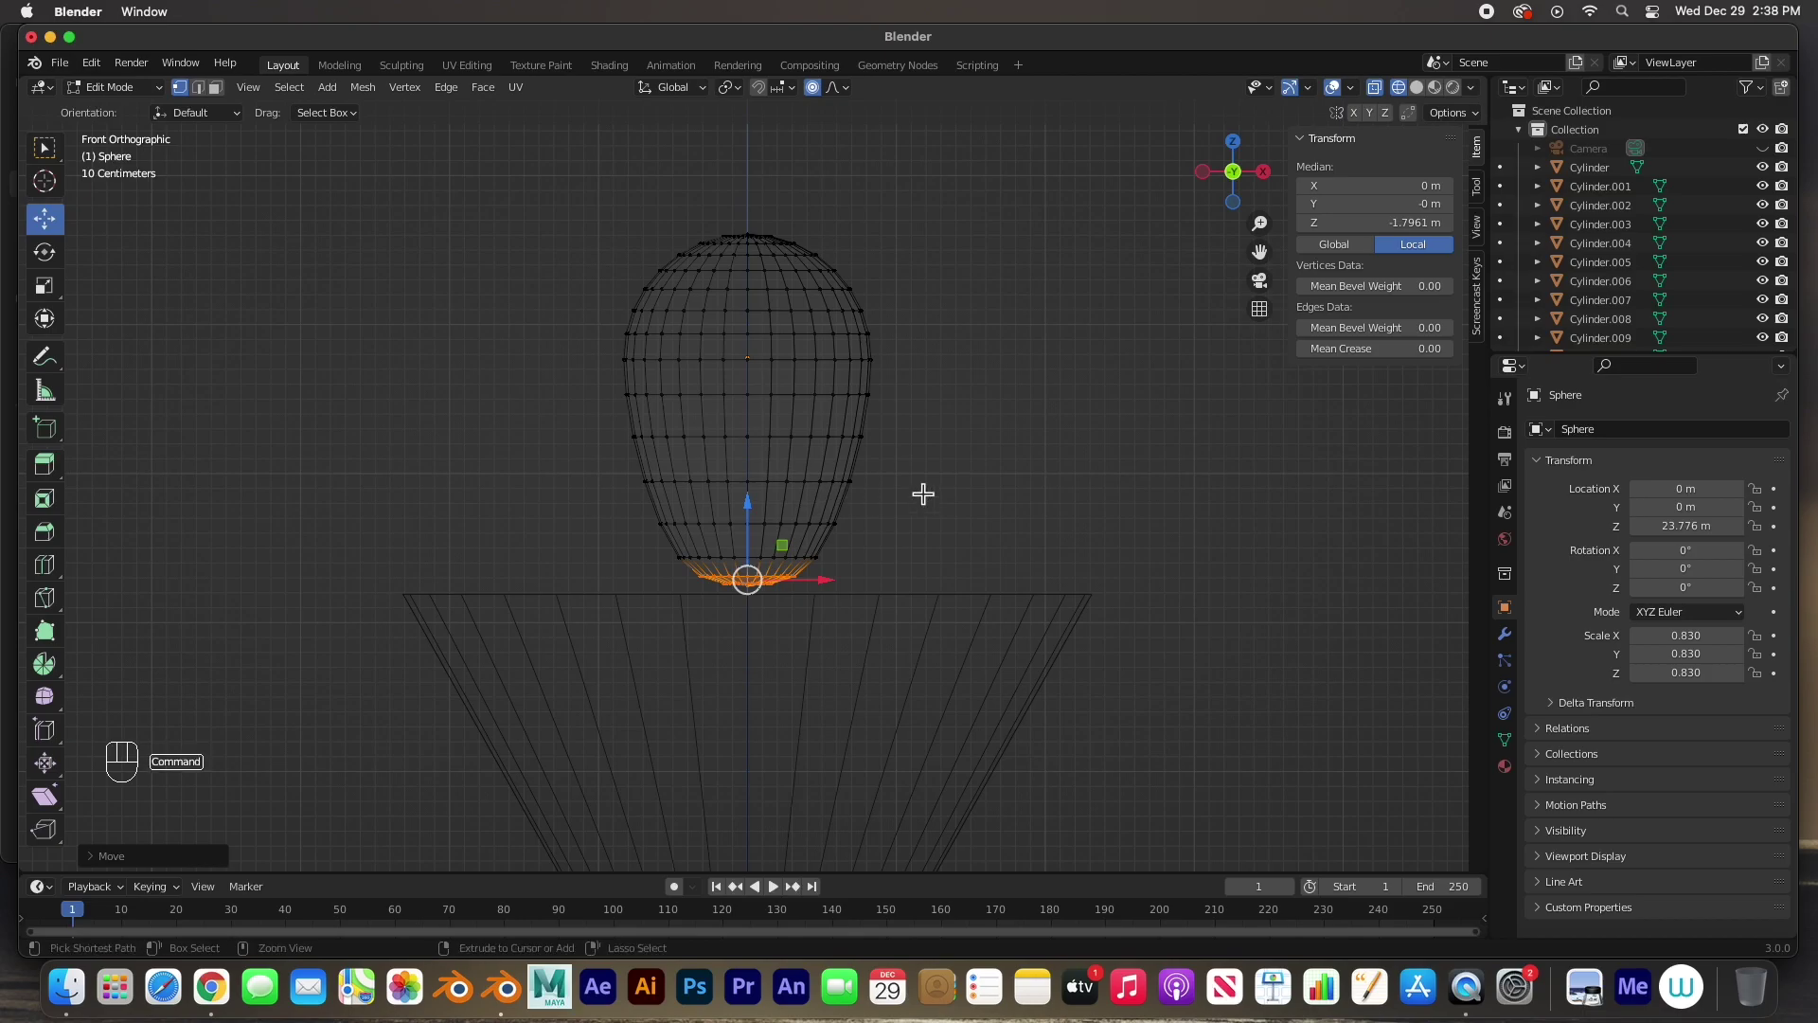
key(super+z)
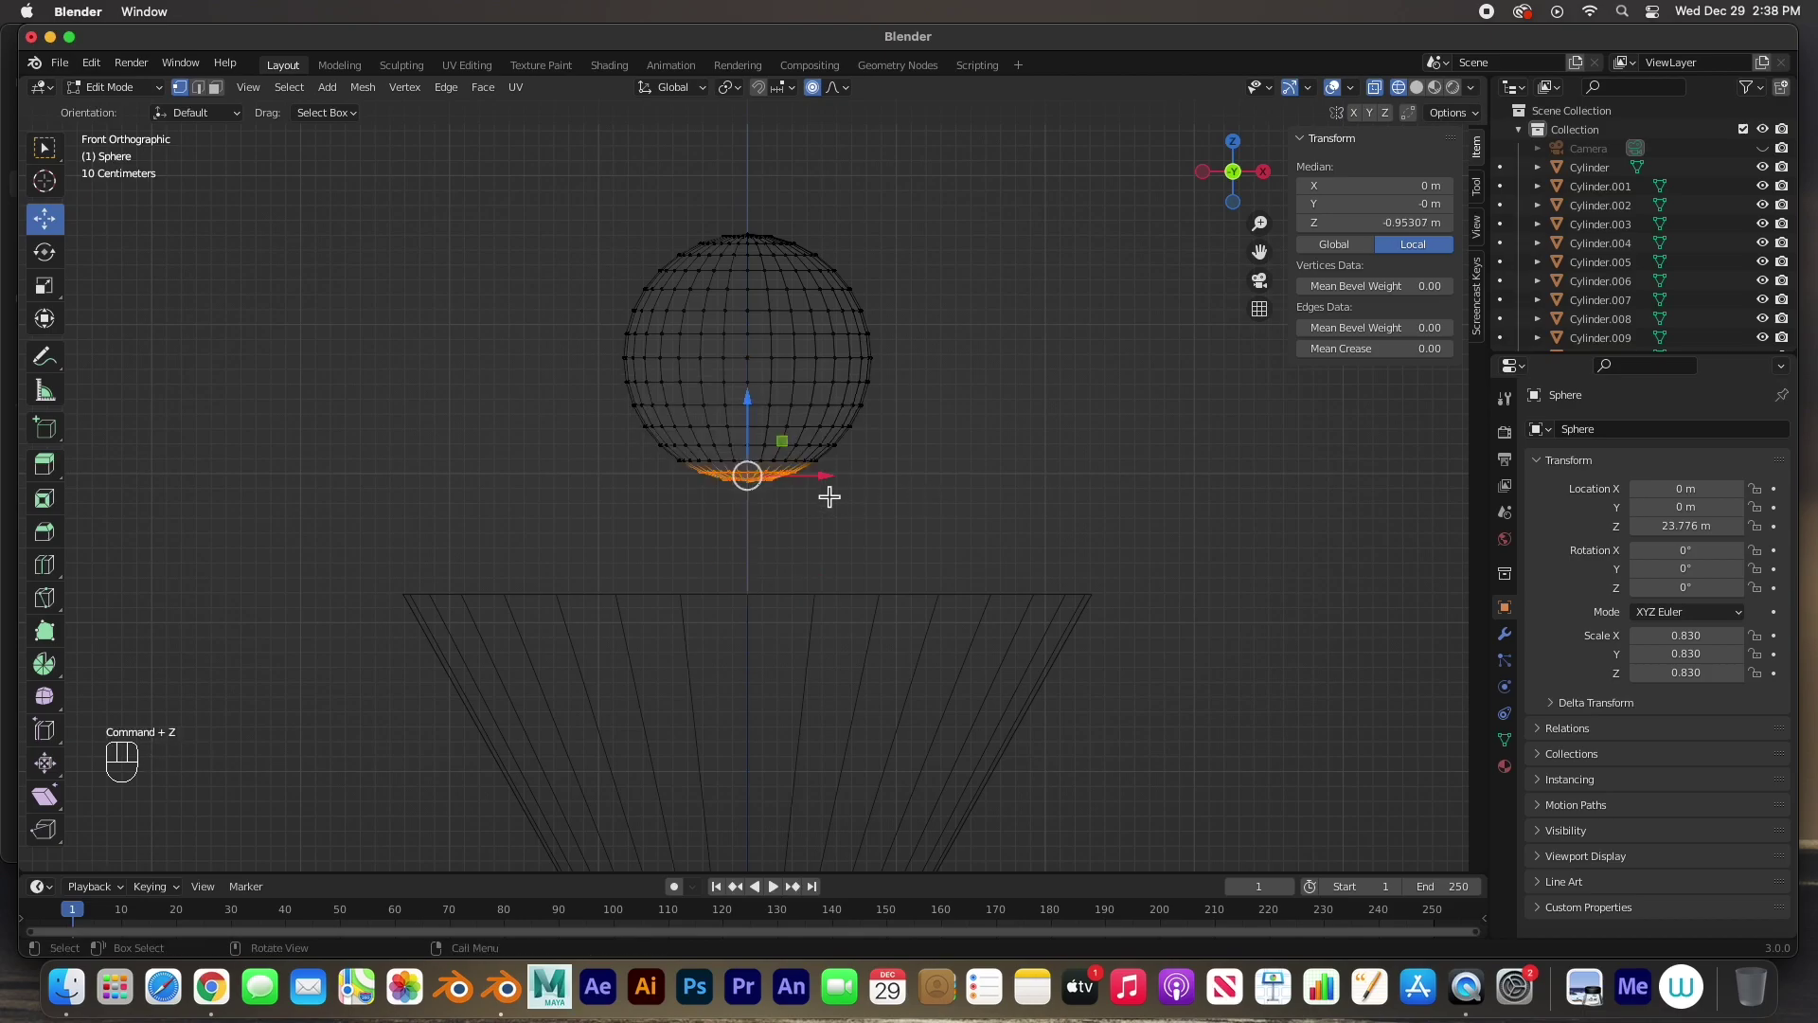
key(g)
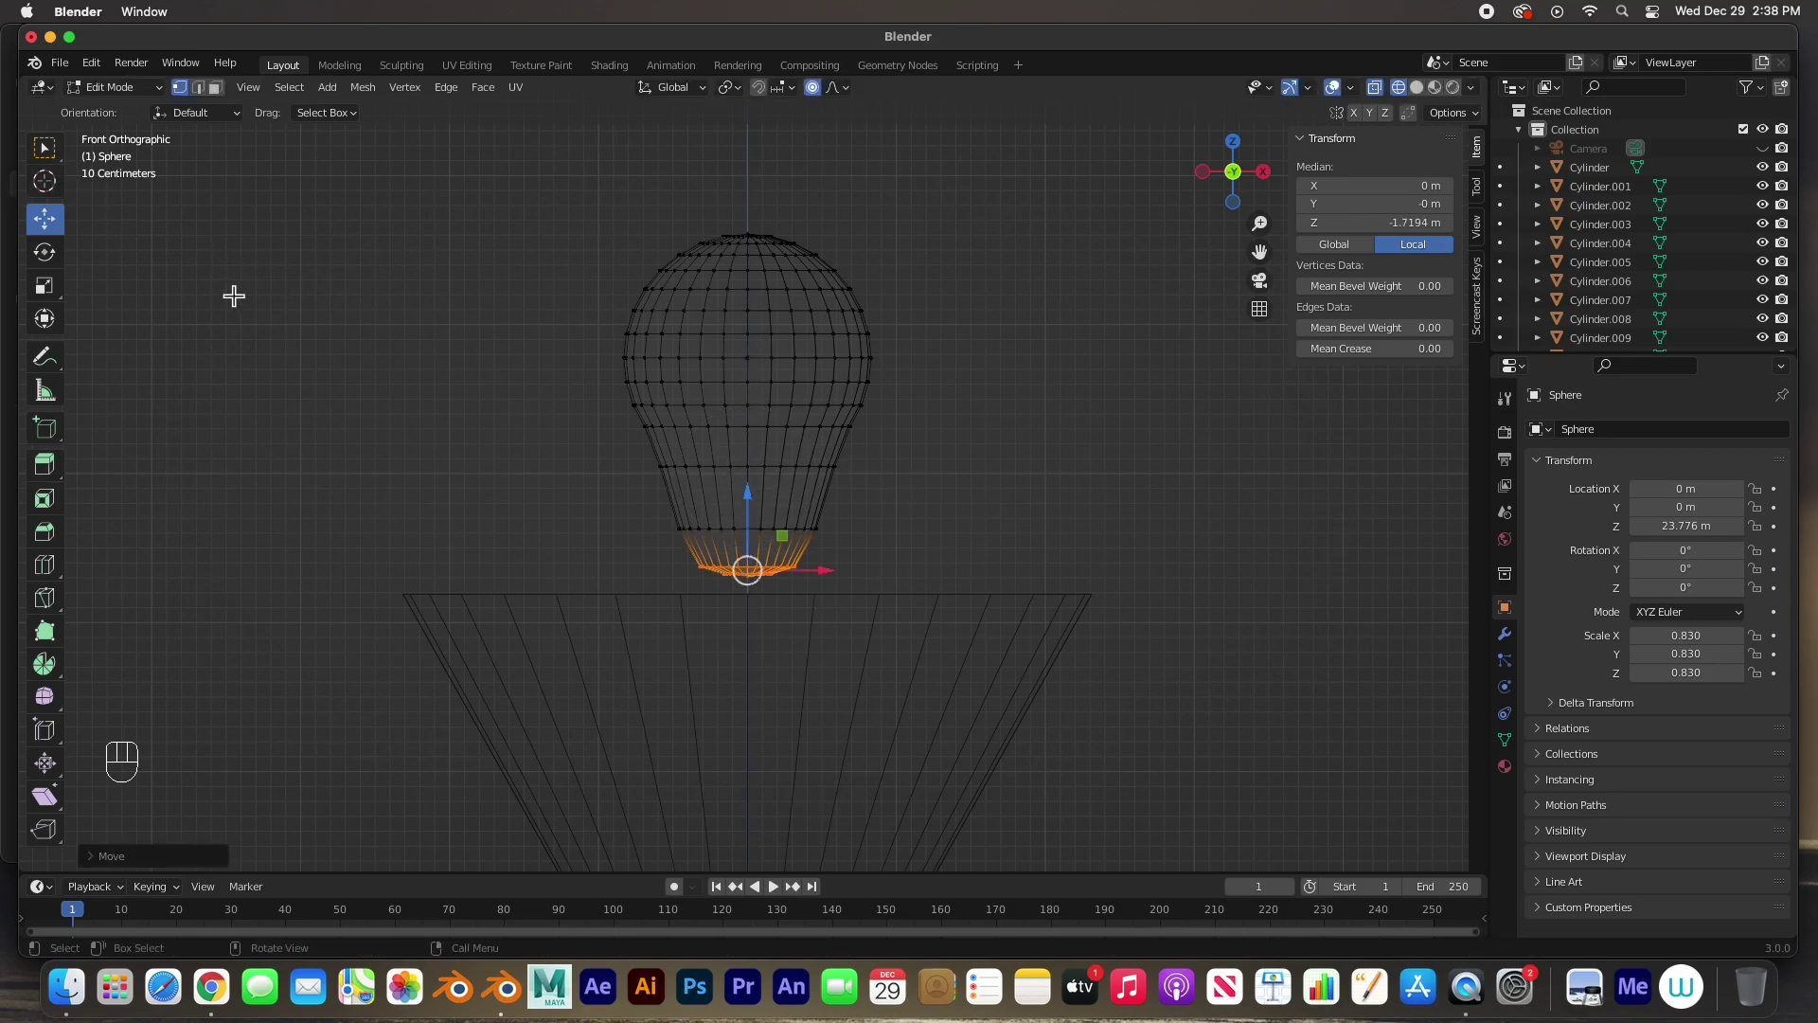
key(Tab)
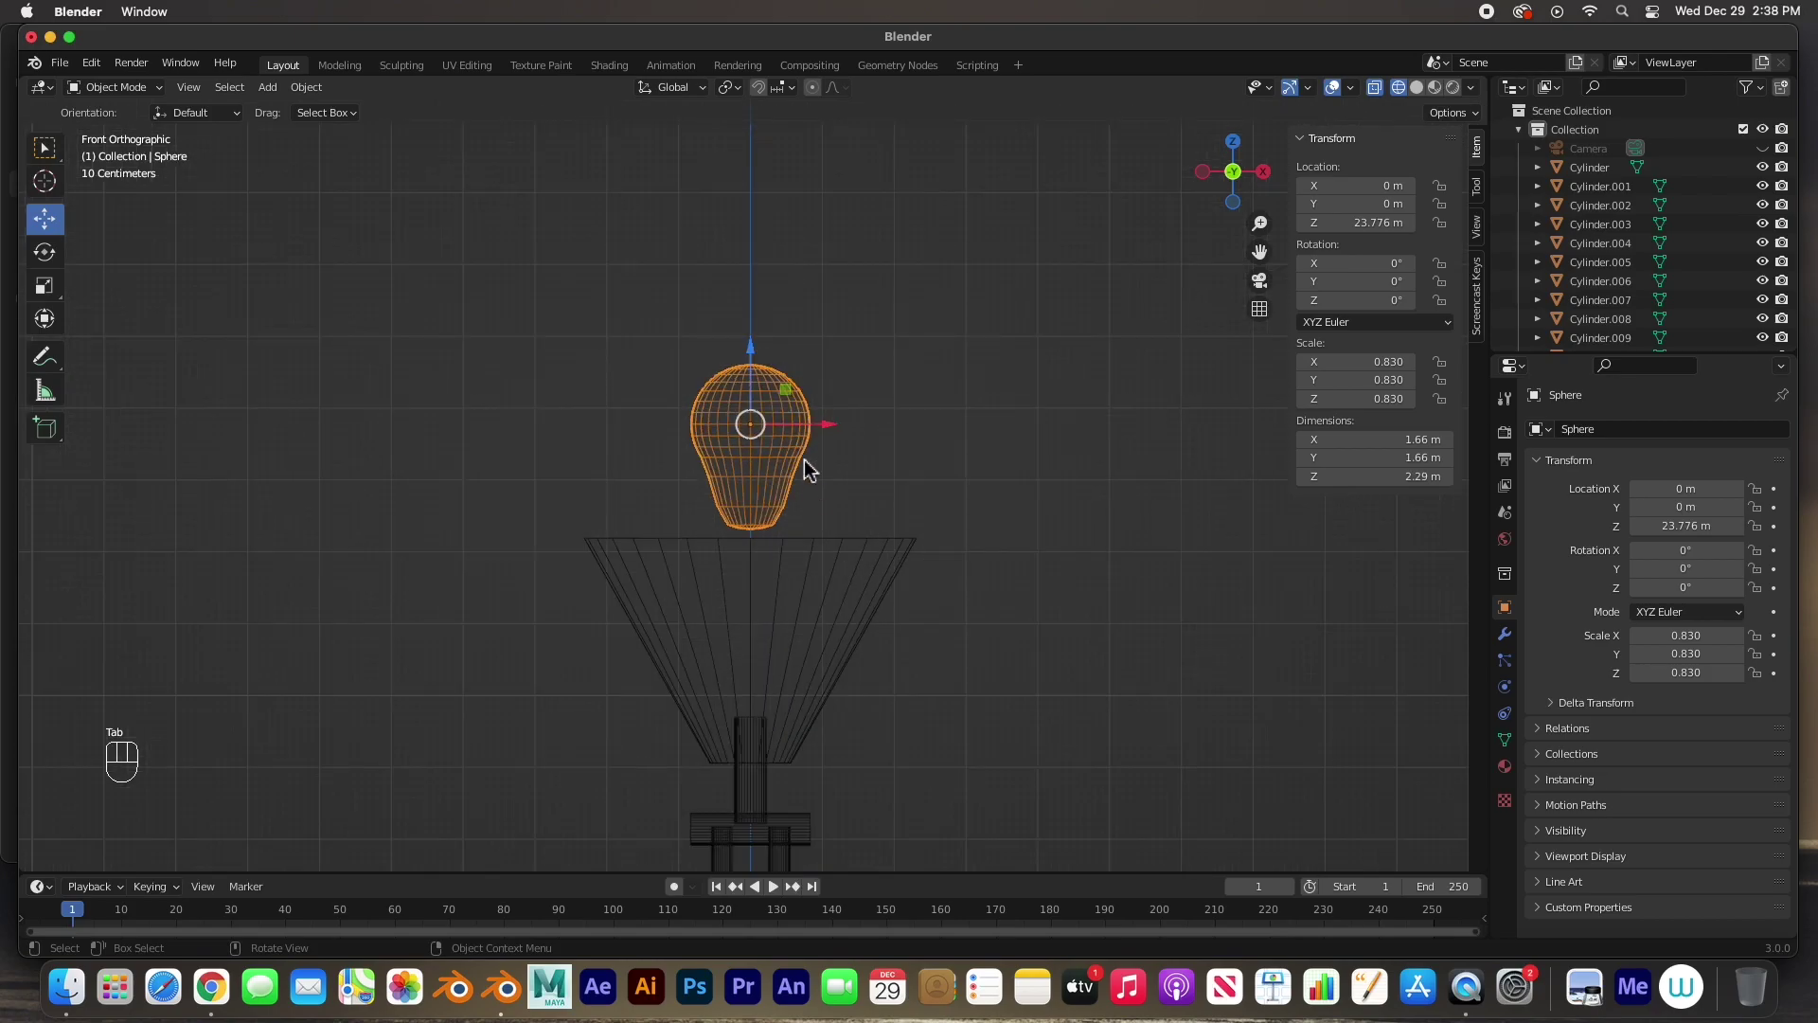
- Lower the bulb into the shade and duplicate the thin stem cylinder, widening the copy
drag(762, 374, 753, 540)
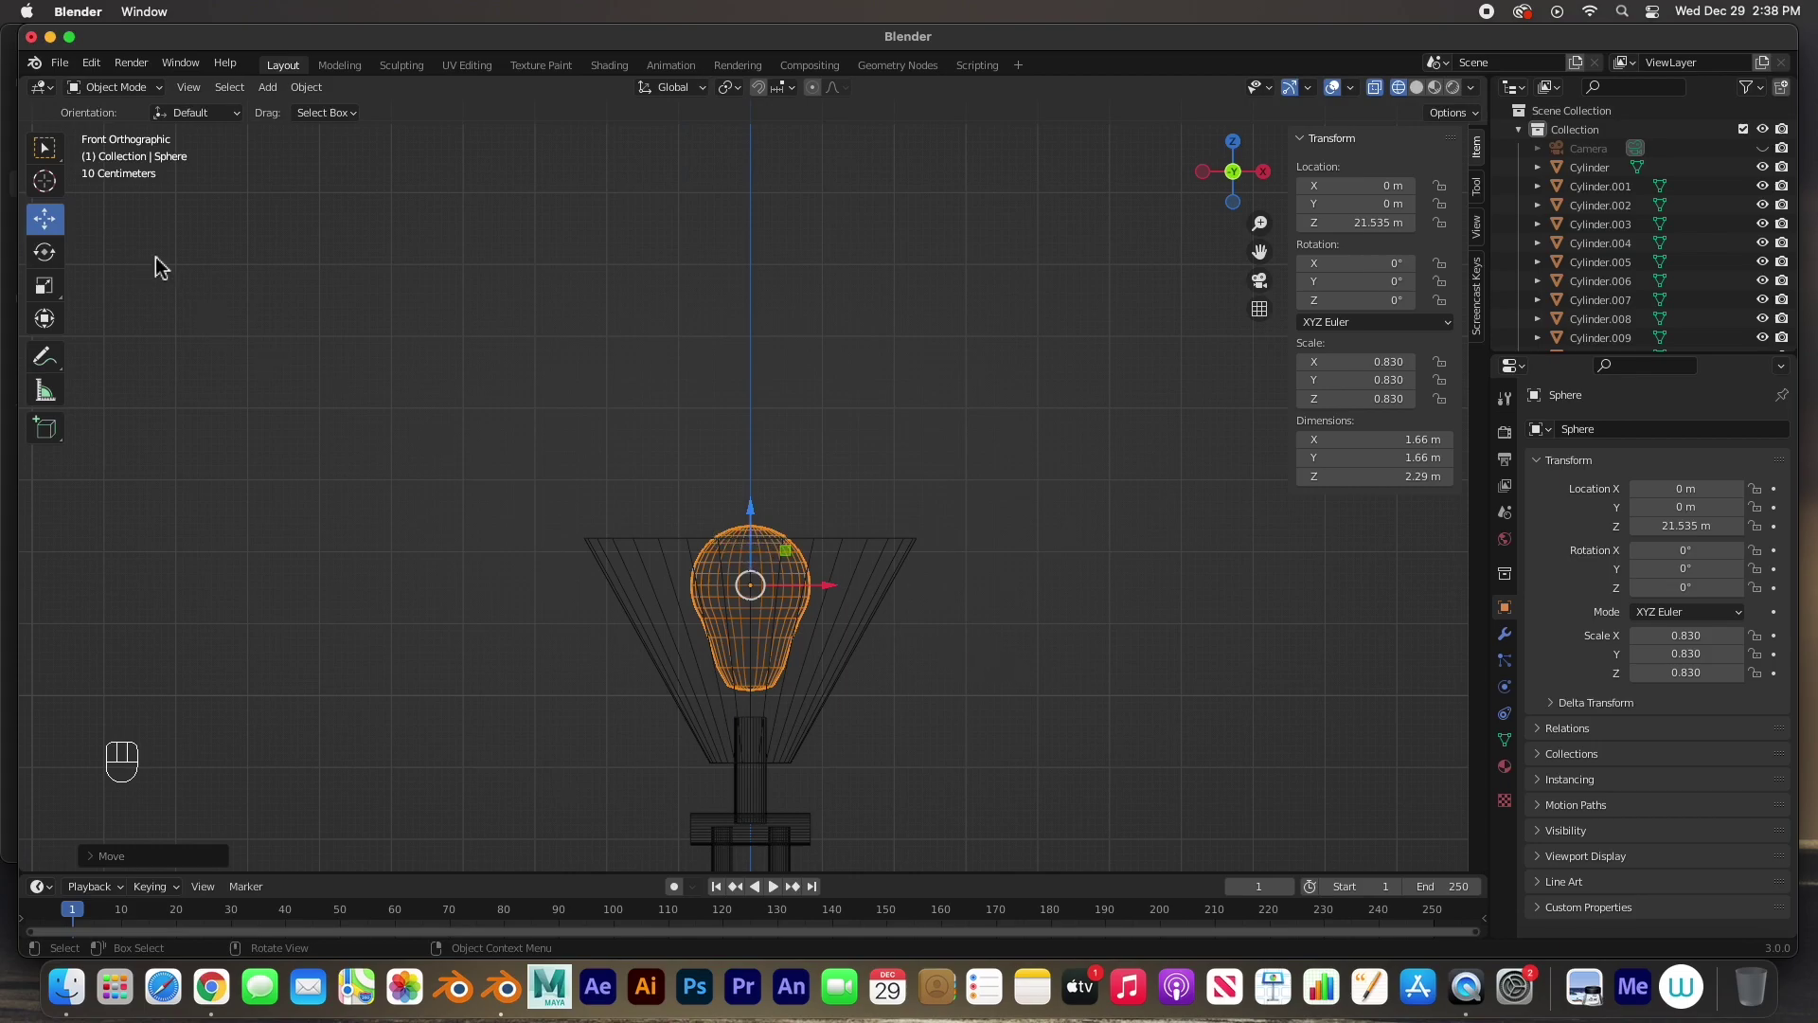
click(761, 801)
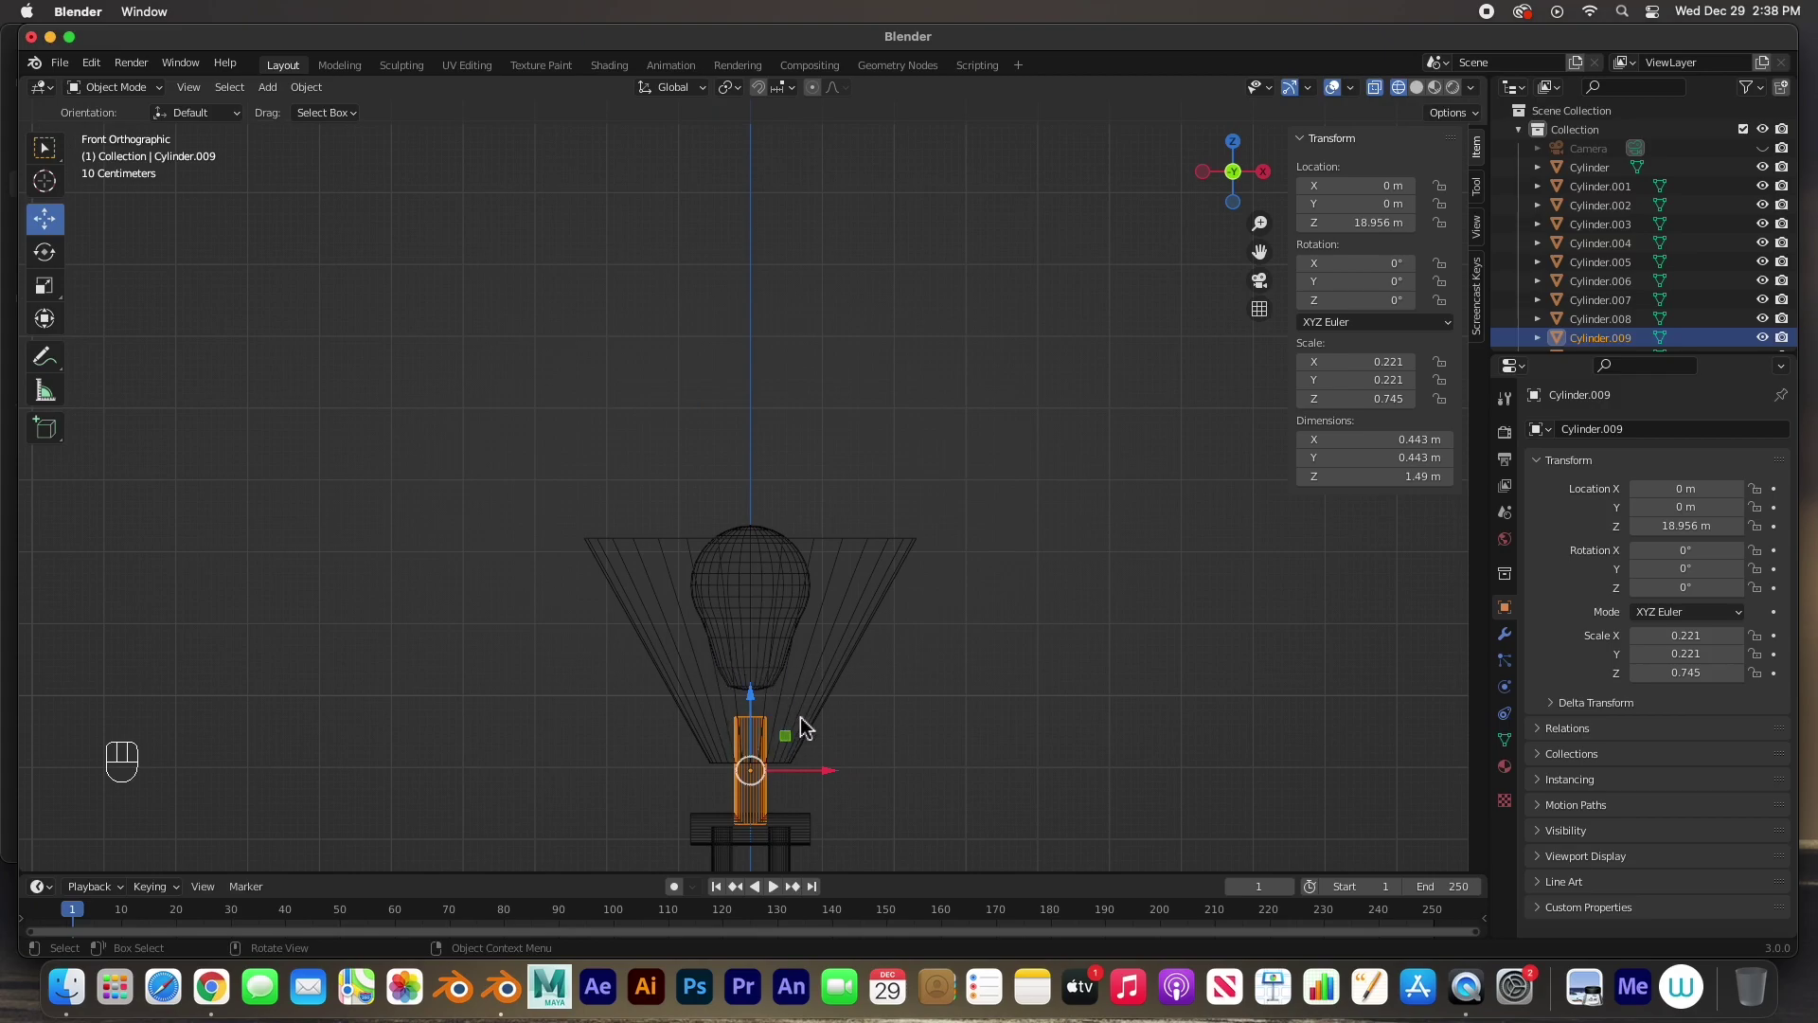
key(shift+d)
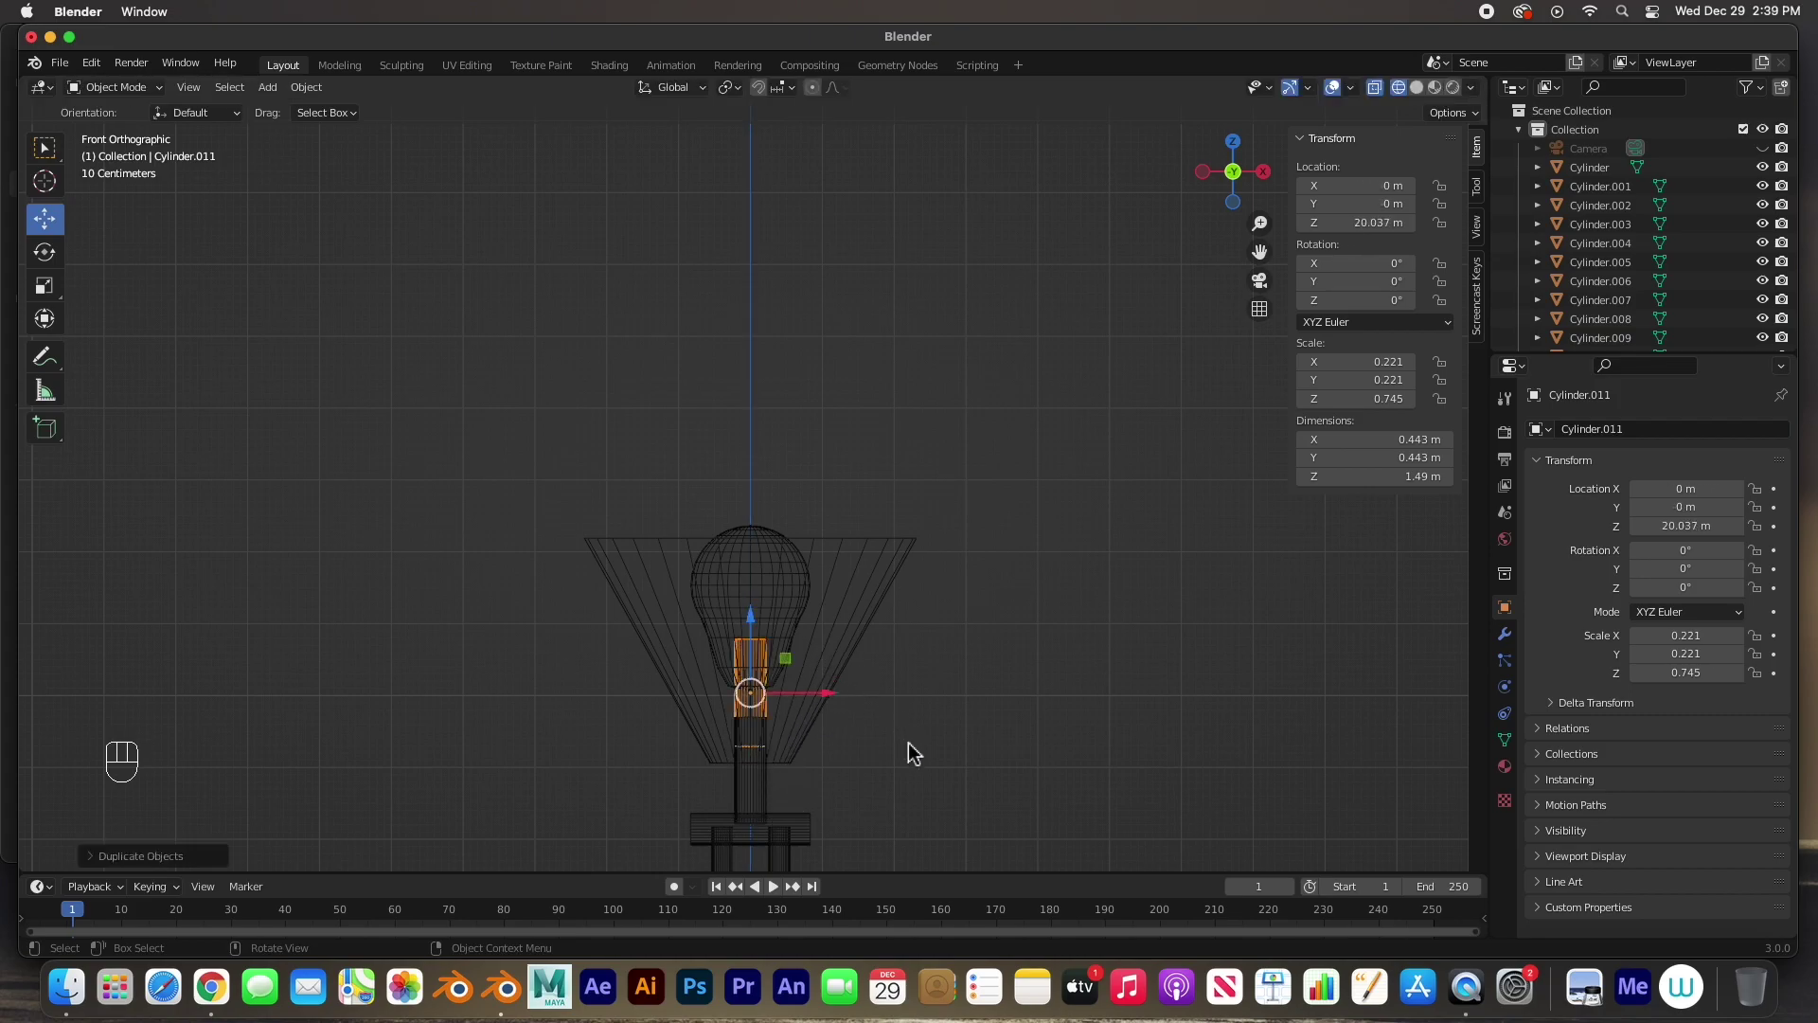
key(s)
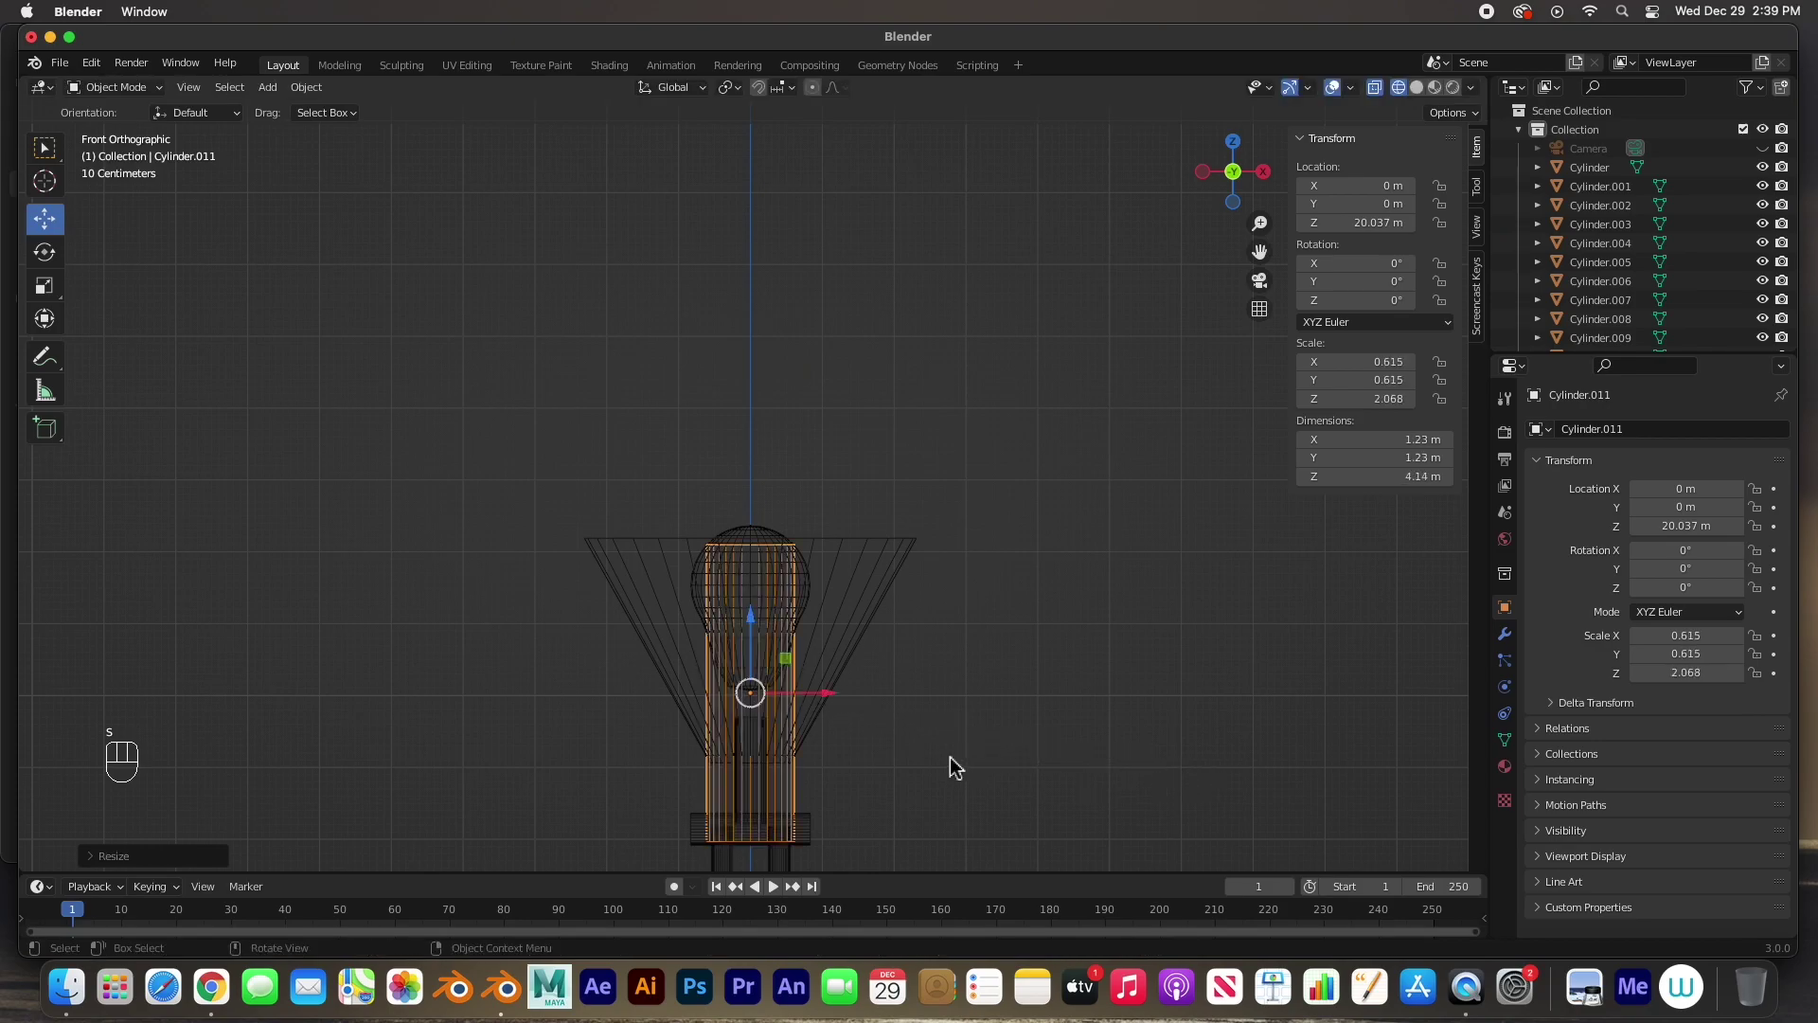
- Flatten the copy into a socket about 1.08 m wide and 1.11 m tall beneath the bulb's neck
key(s)
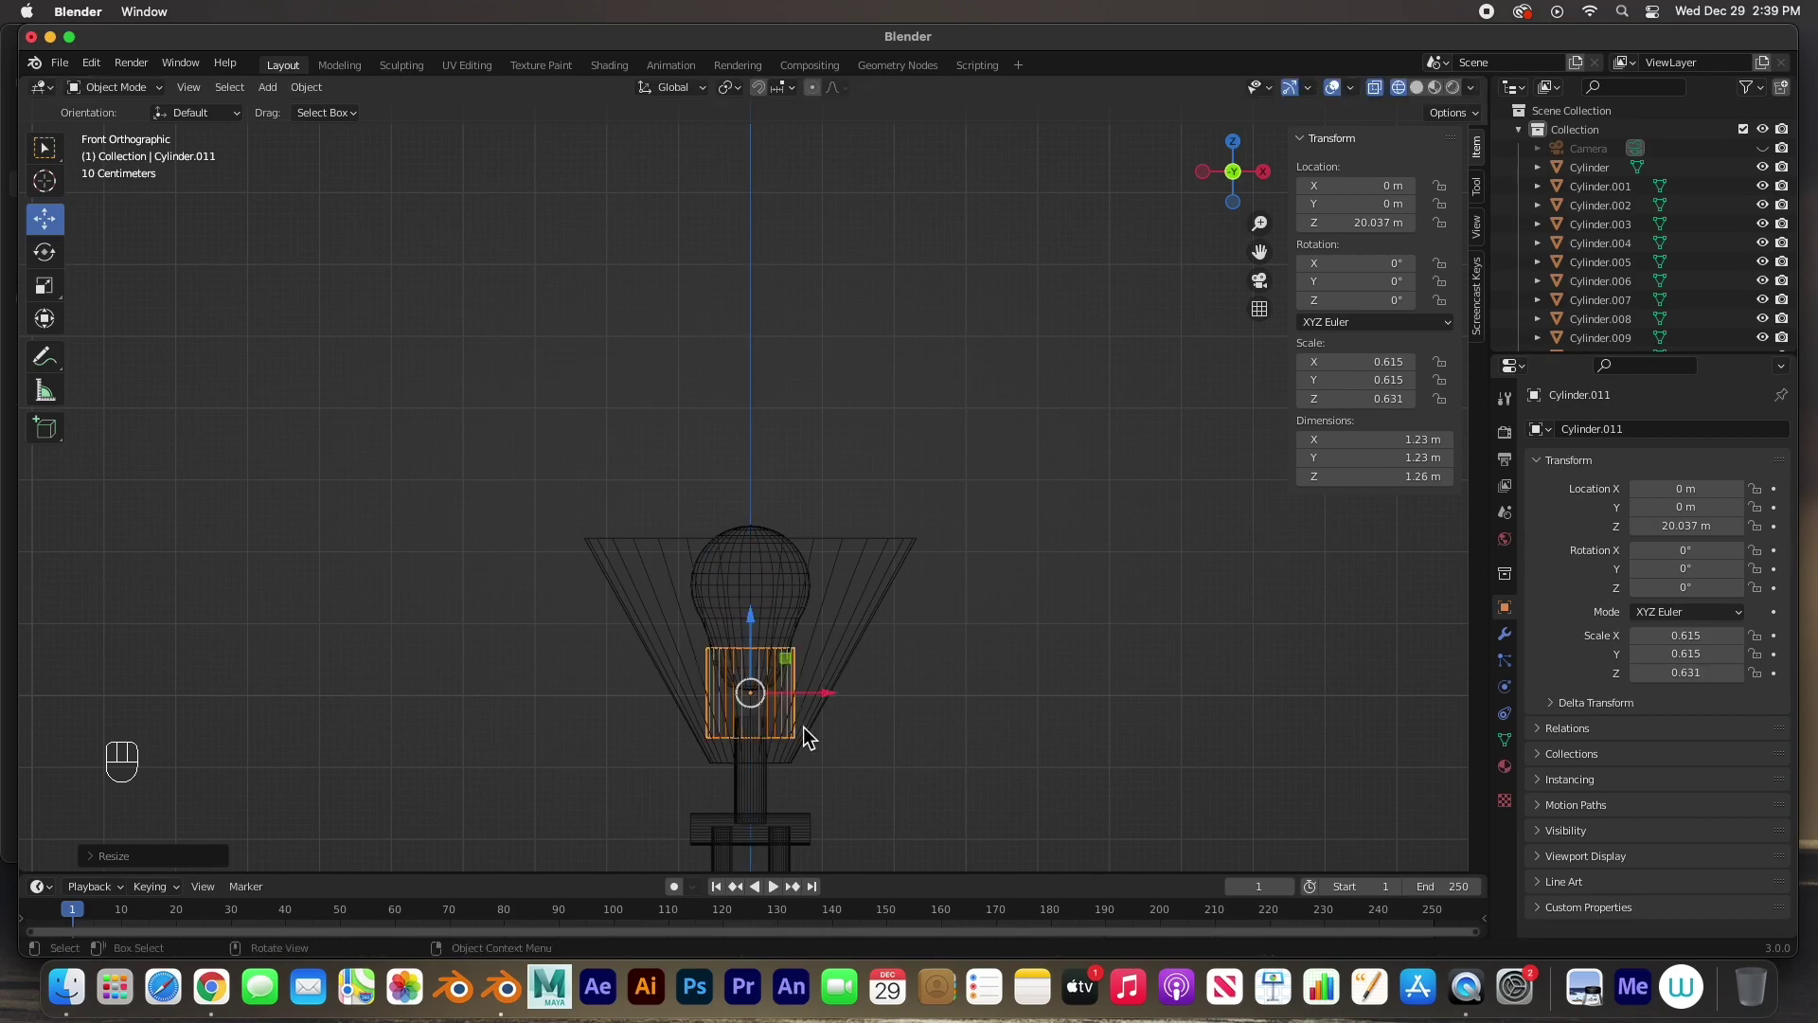
click(760, 637)
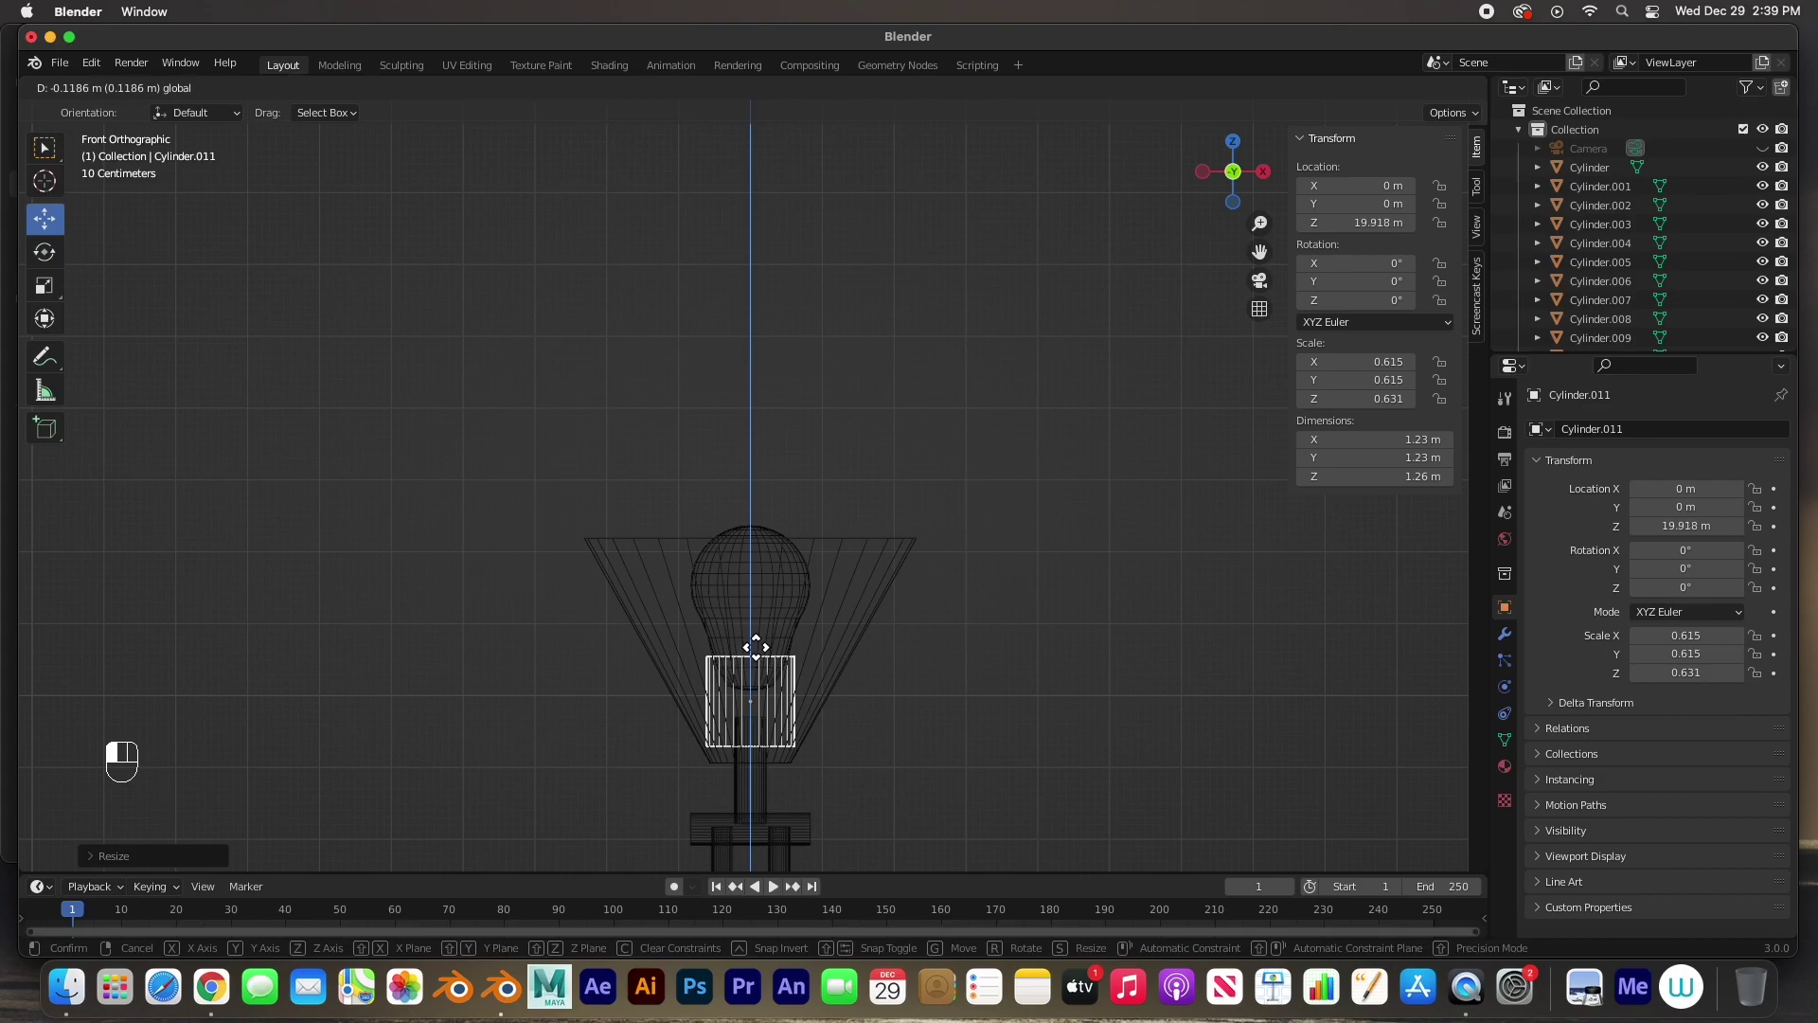
key(s)
drag(760, 643, 780, 670)
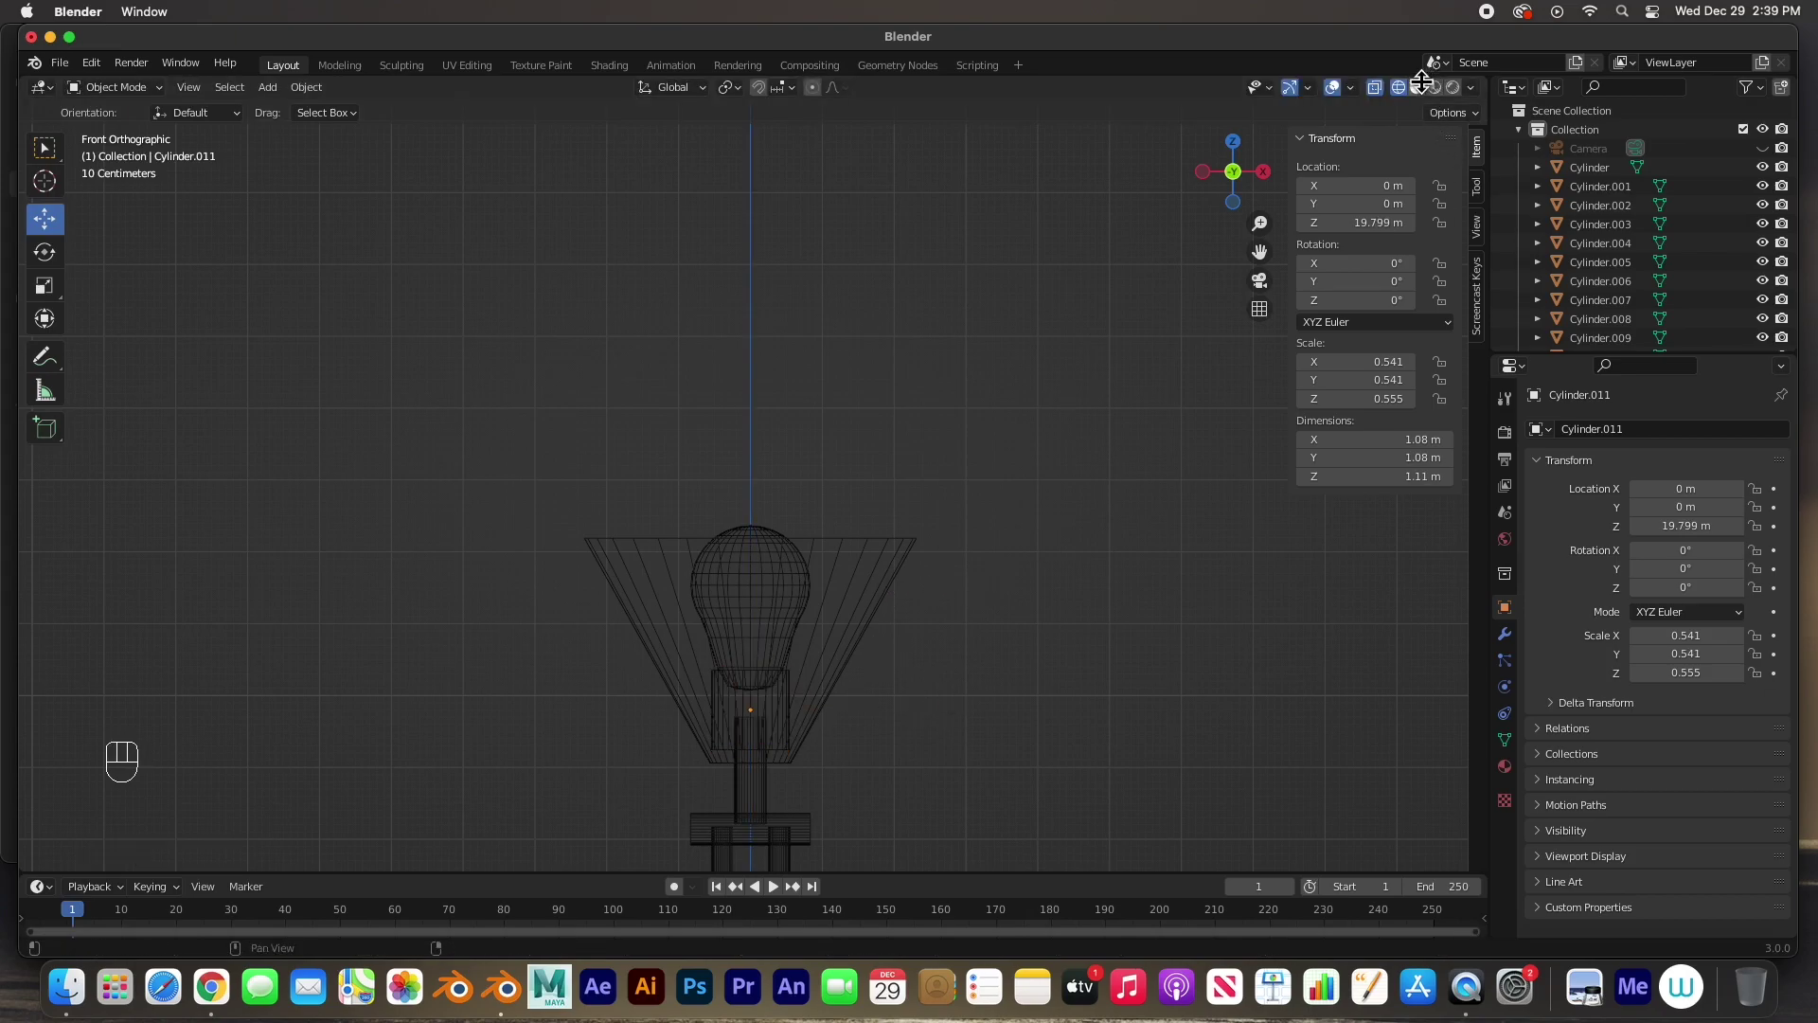
- Switch the viewport to solid shading and orbit to inspect the shade from above and the side
click(1388, 96)
click(1445, 102)
click(1425, 100)
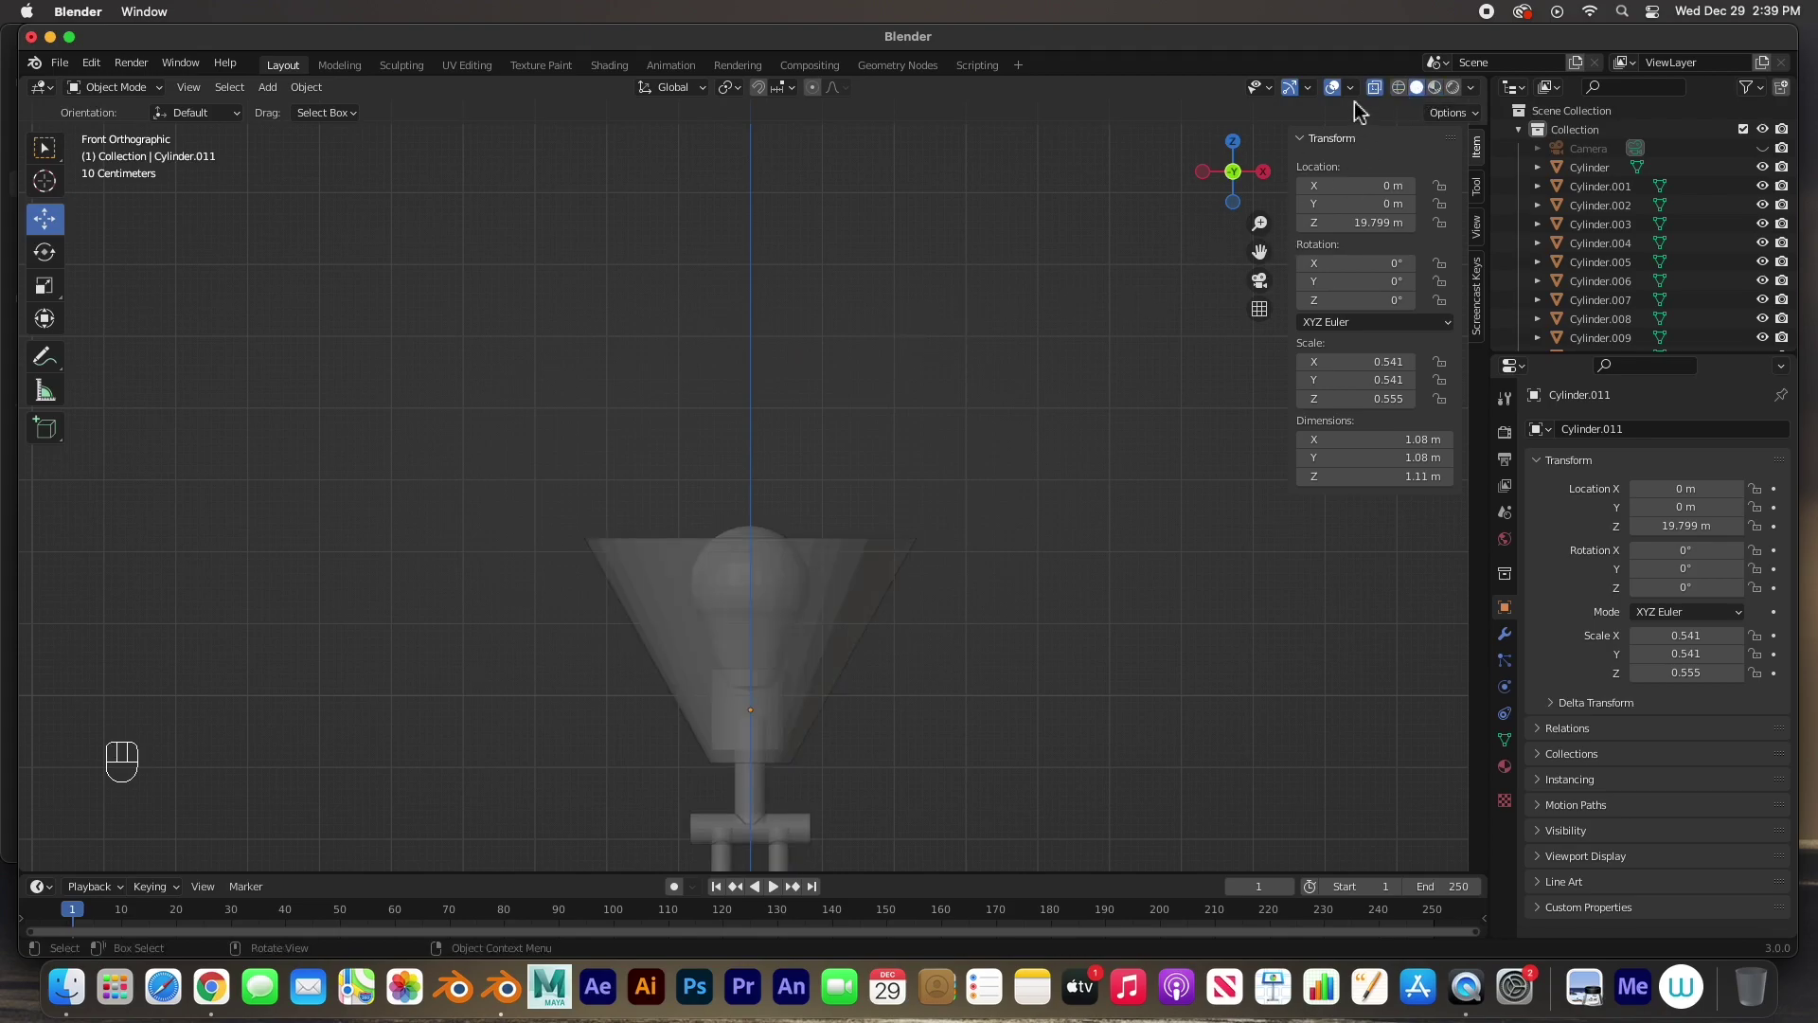
drag(1380, 107, 1372, 118)
drag(1029, 342, 912, 468)
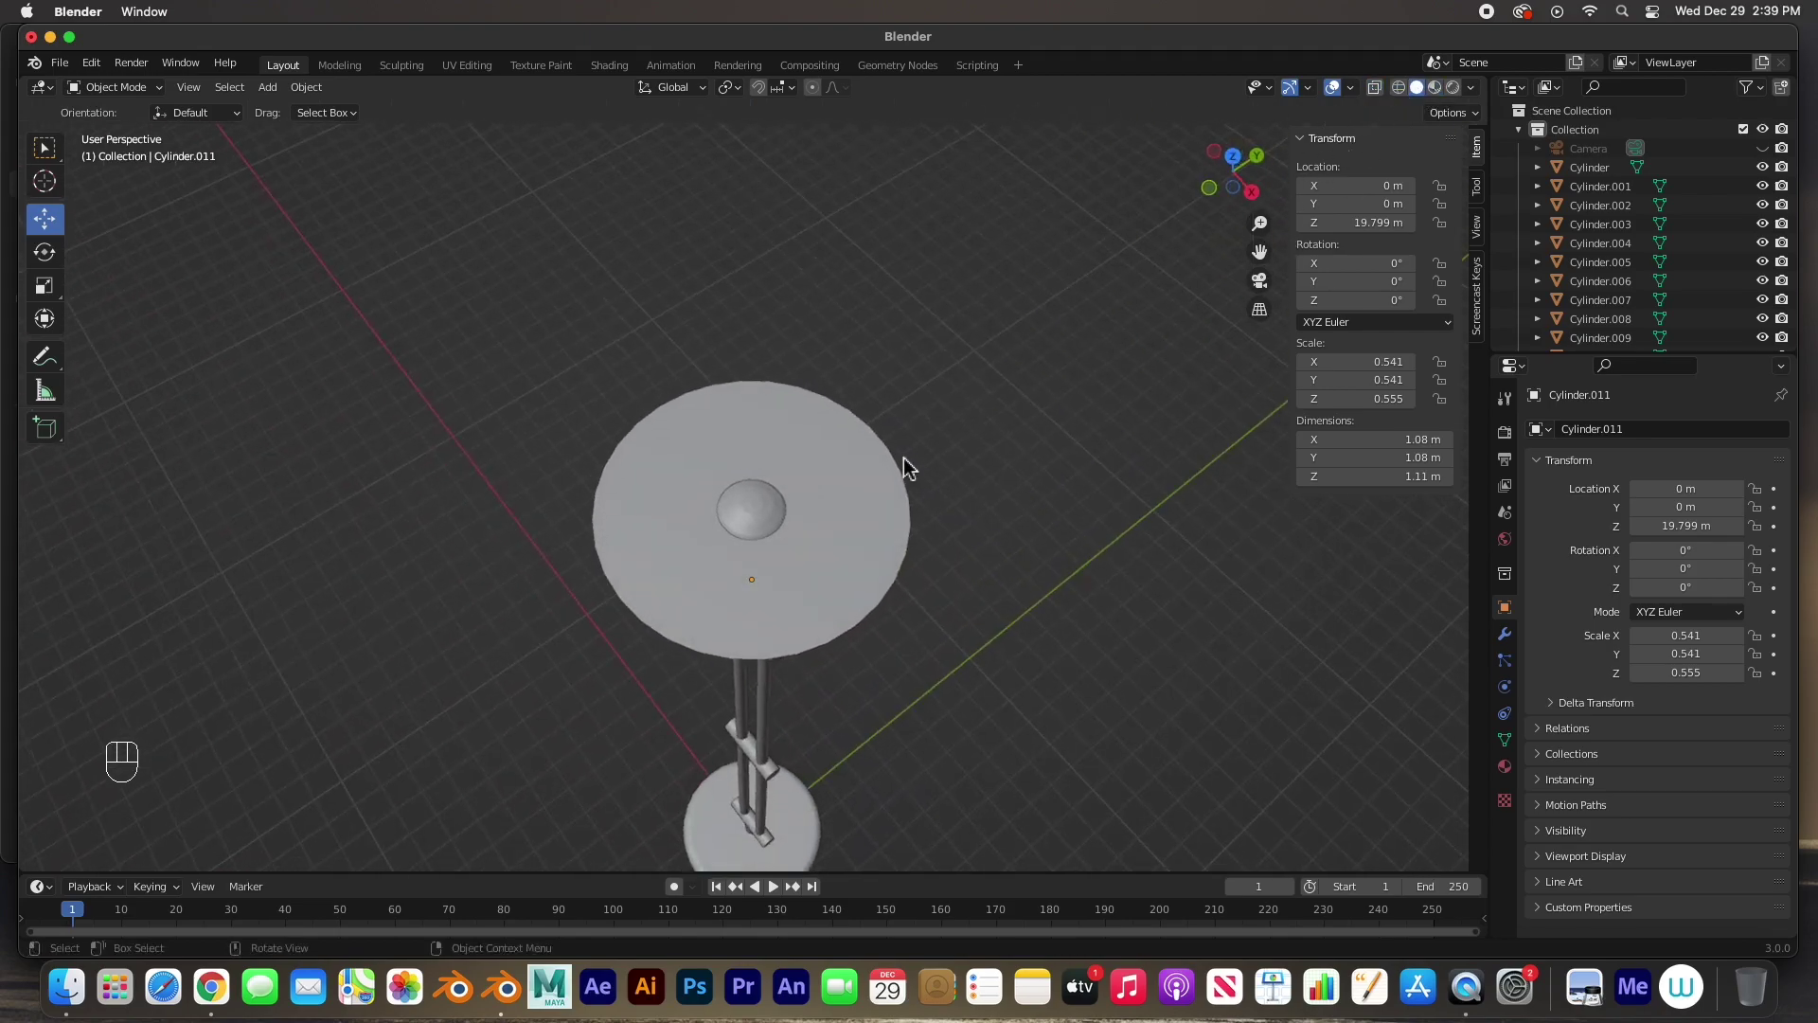
drag(900, 462, 913, 434)
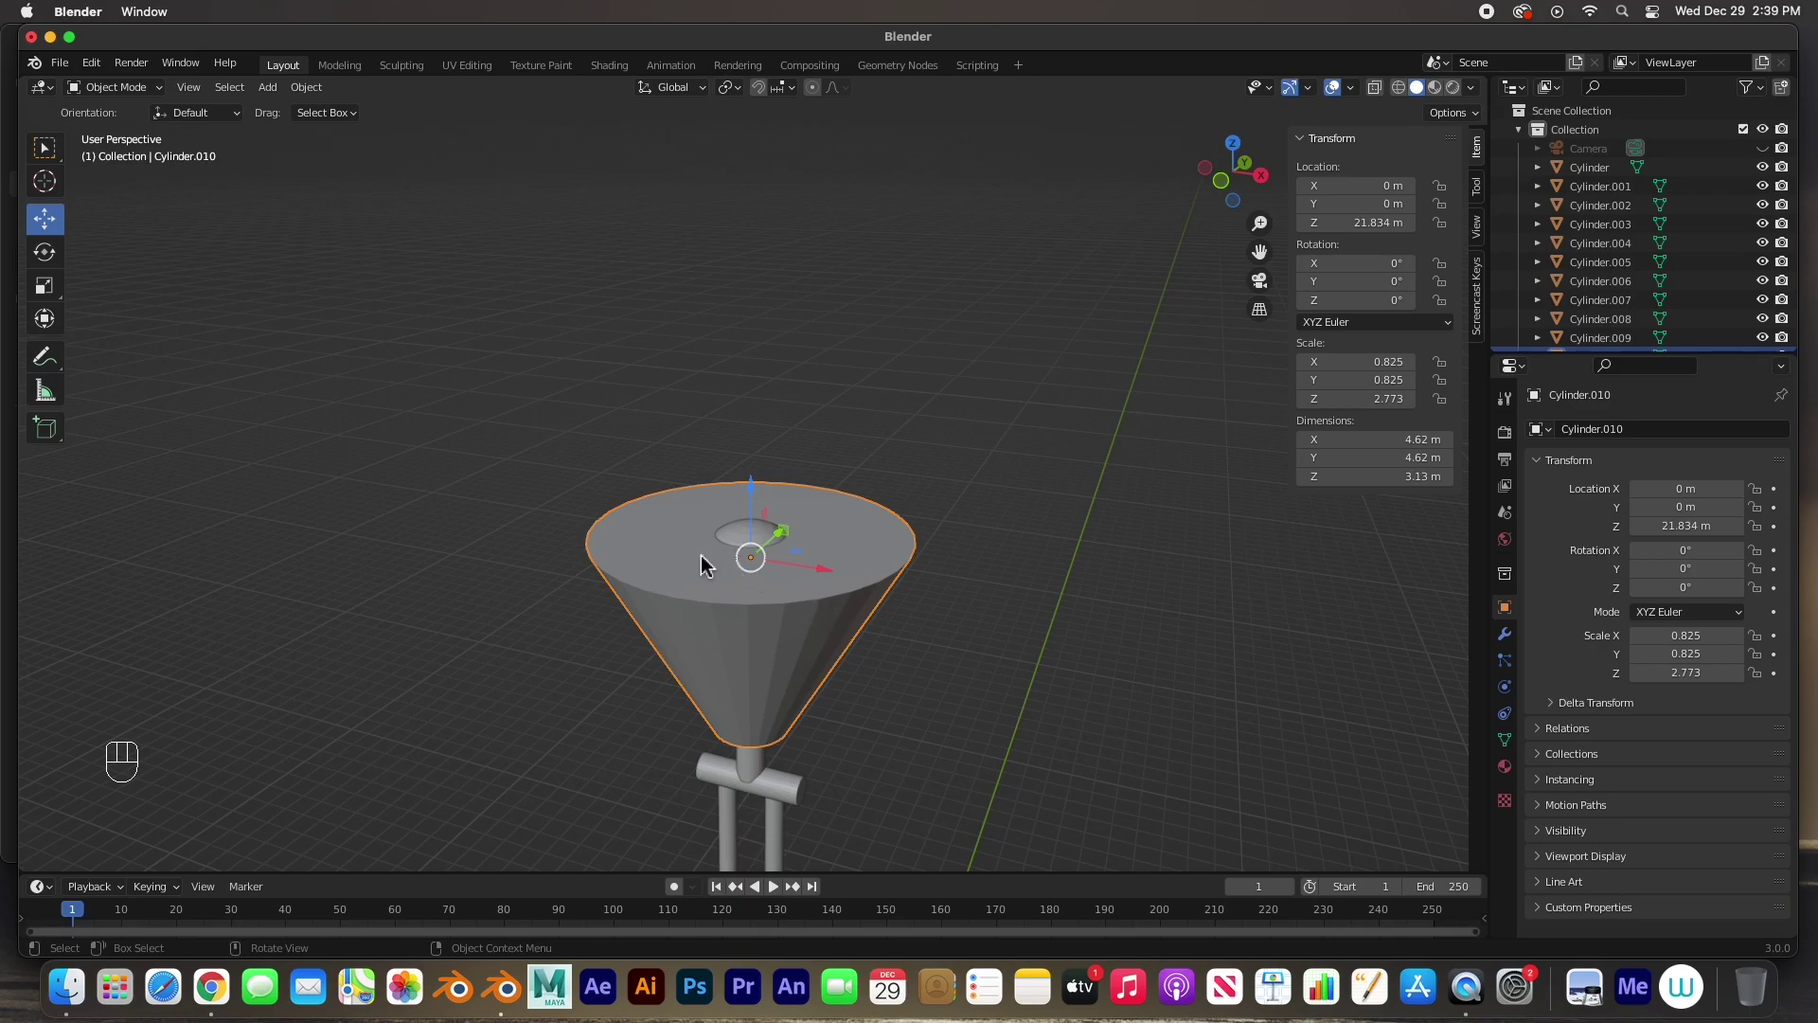
- Inset the shade's top face and push it down to hollow out the shade
key(Tab)
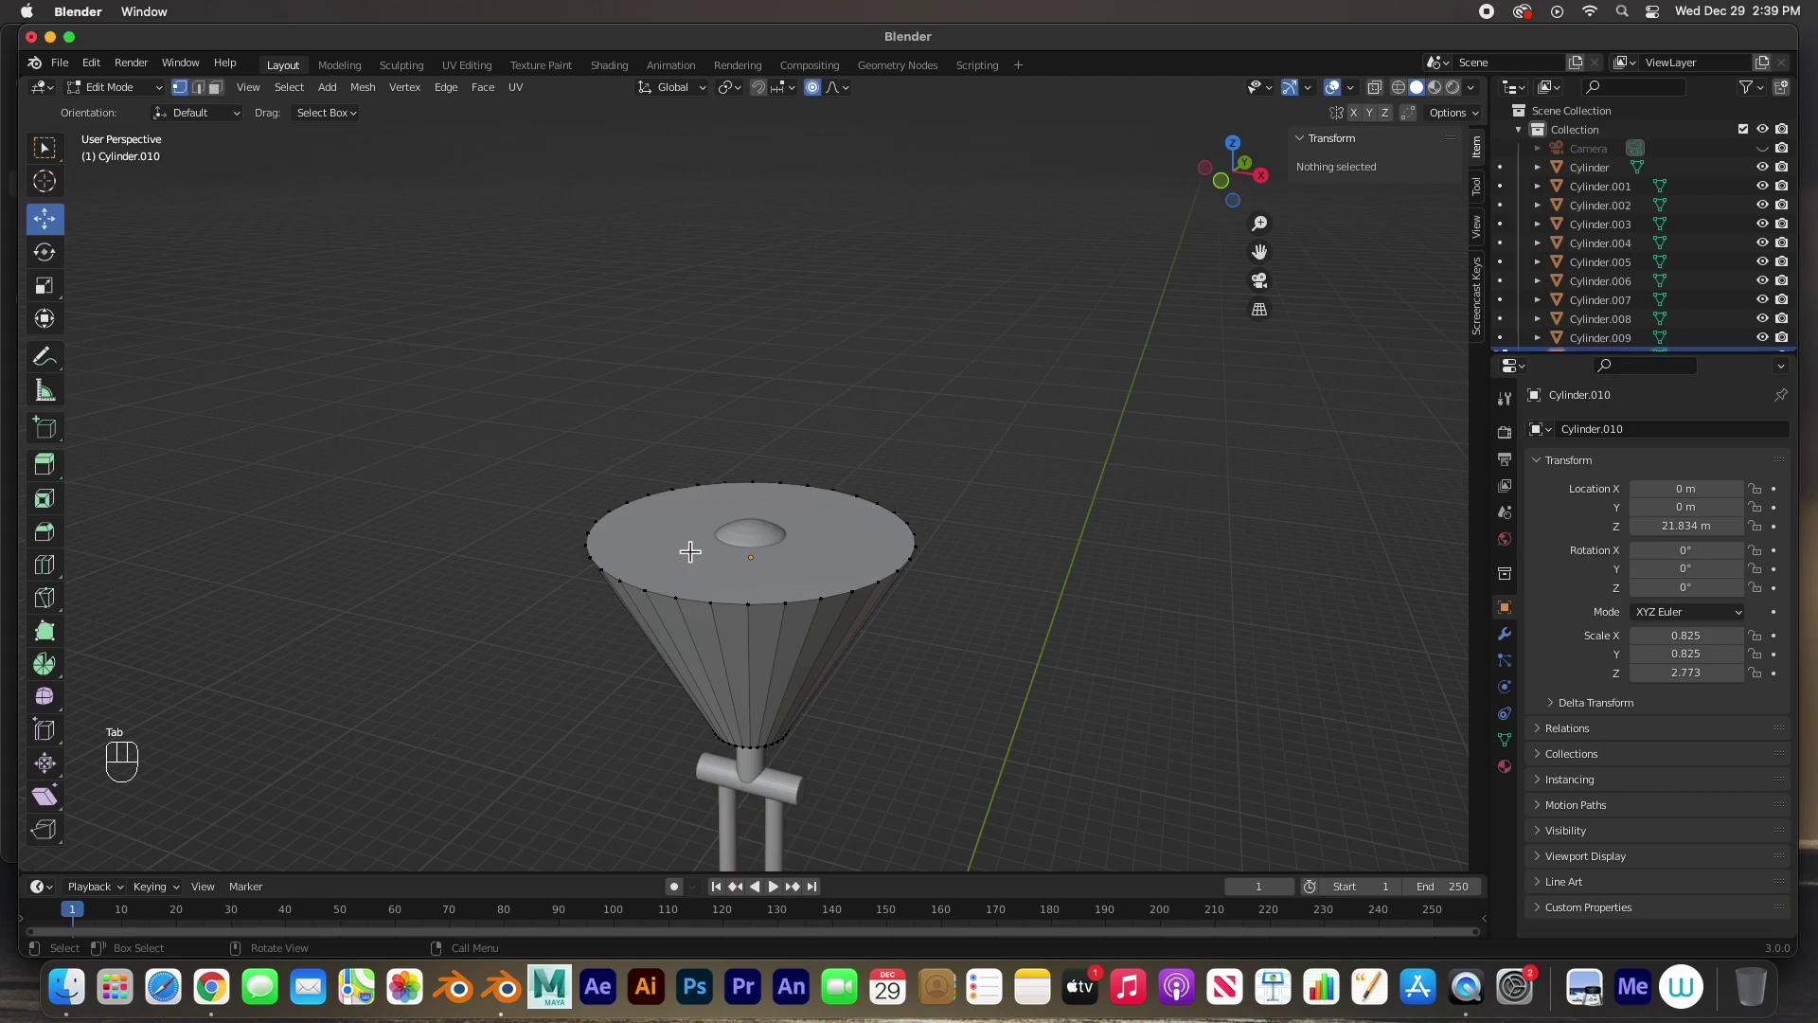
key(3)
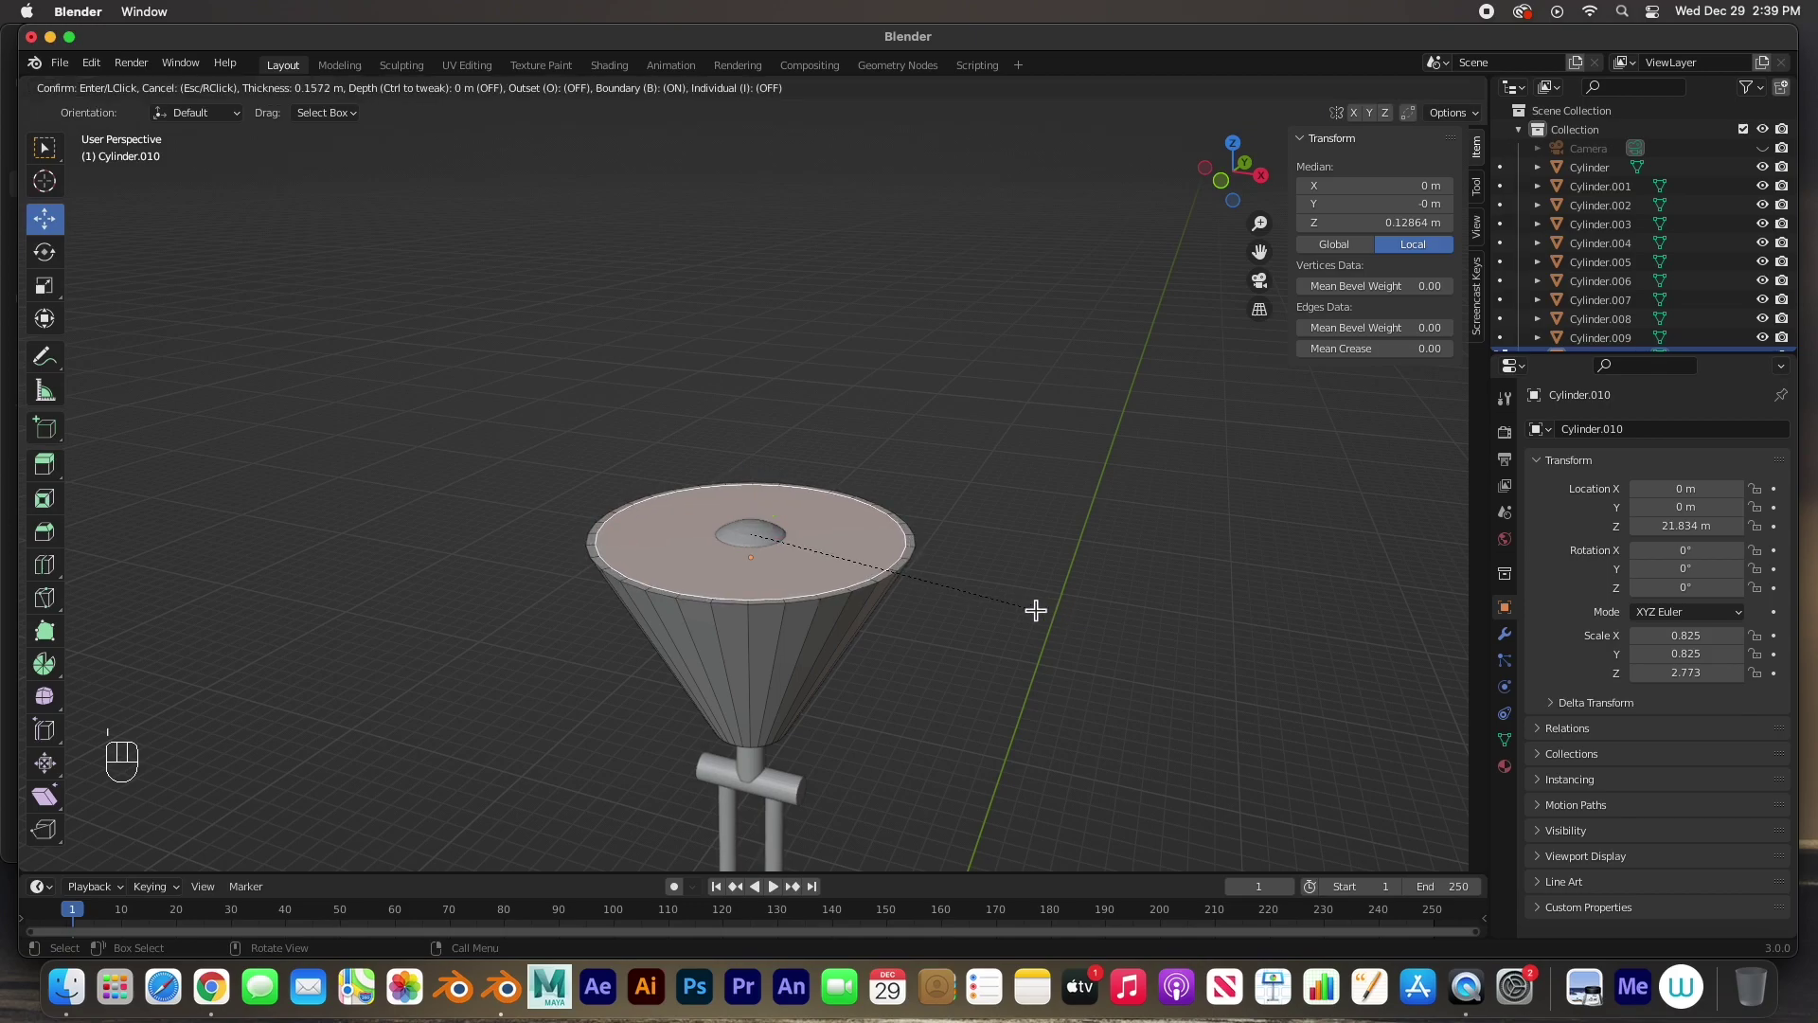
key(super+e)
key(e)
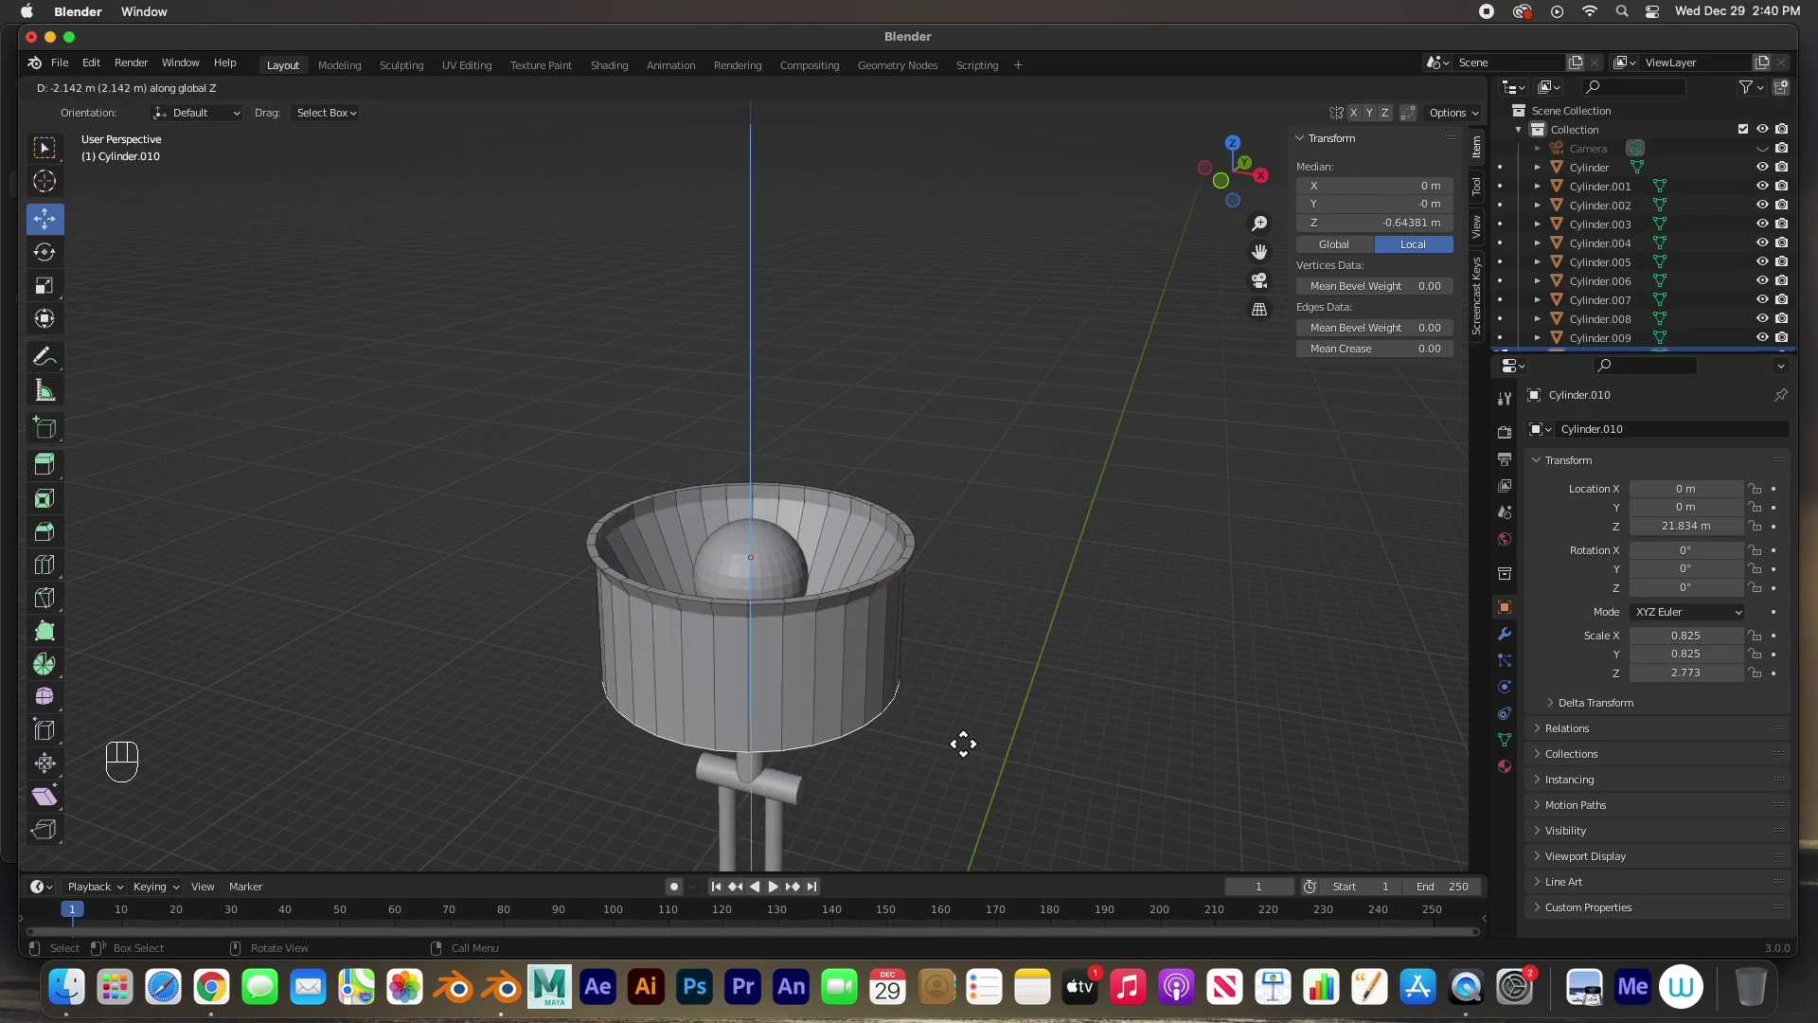
key(KP_3)
- From the front view, lower and shrink the shade's bottom ring into a long cone
key(KP_1)
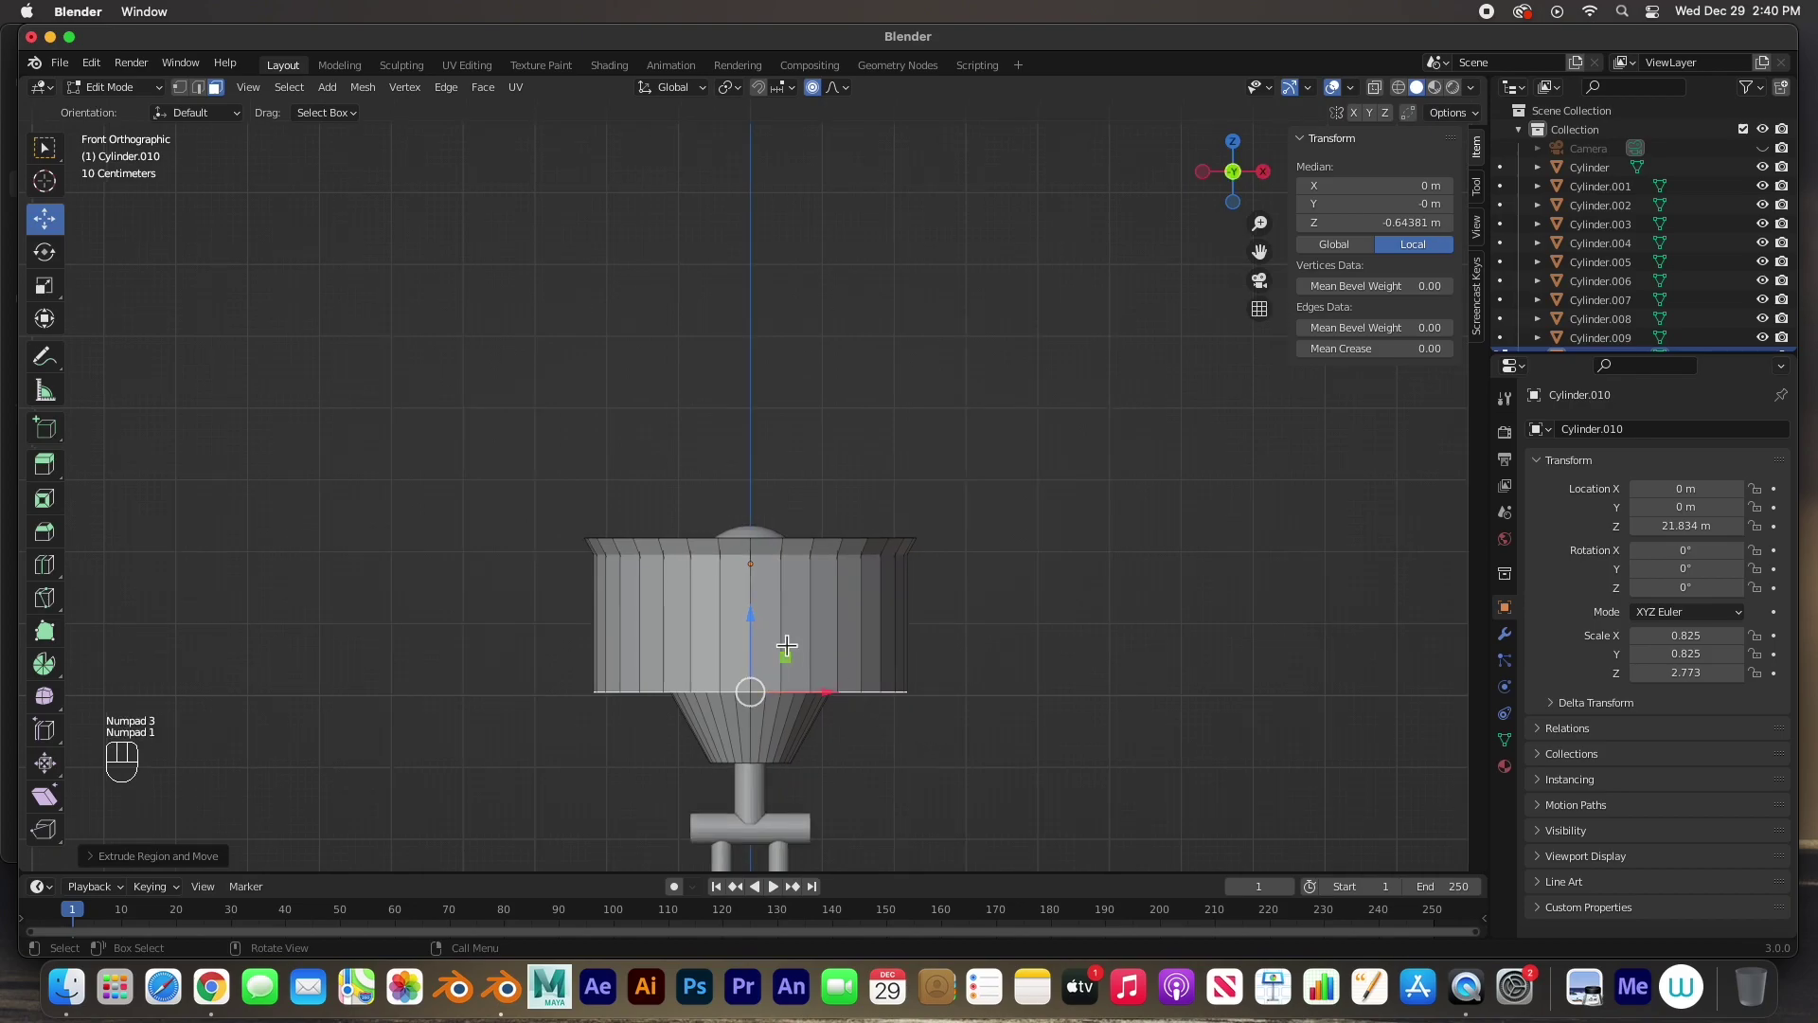
drag(763, 619, 748, 674)
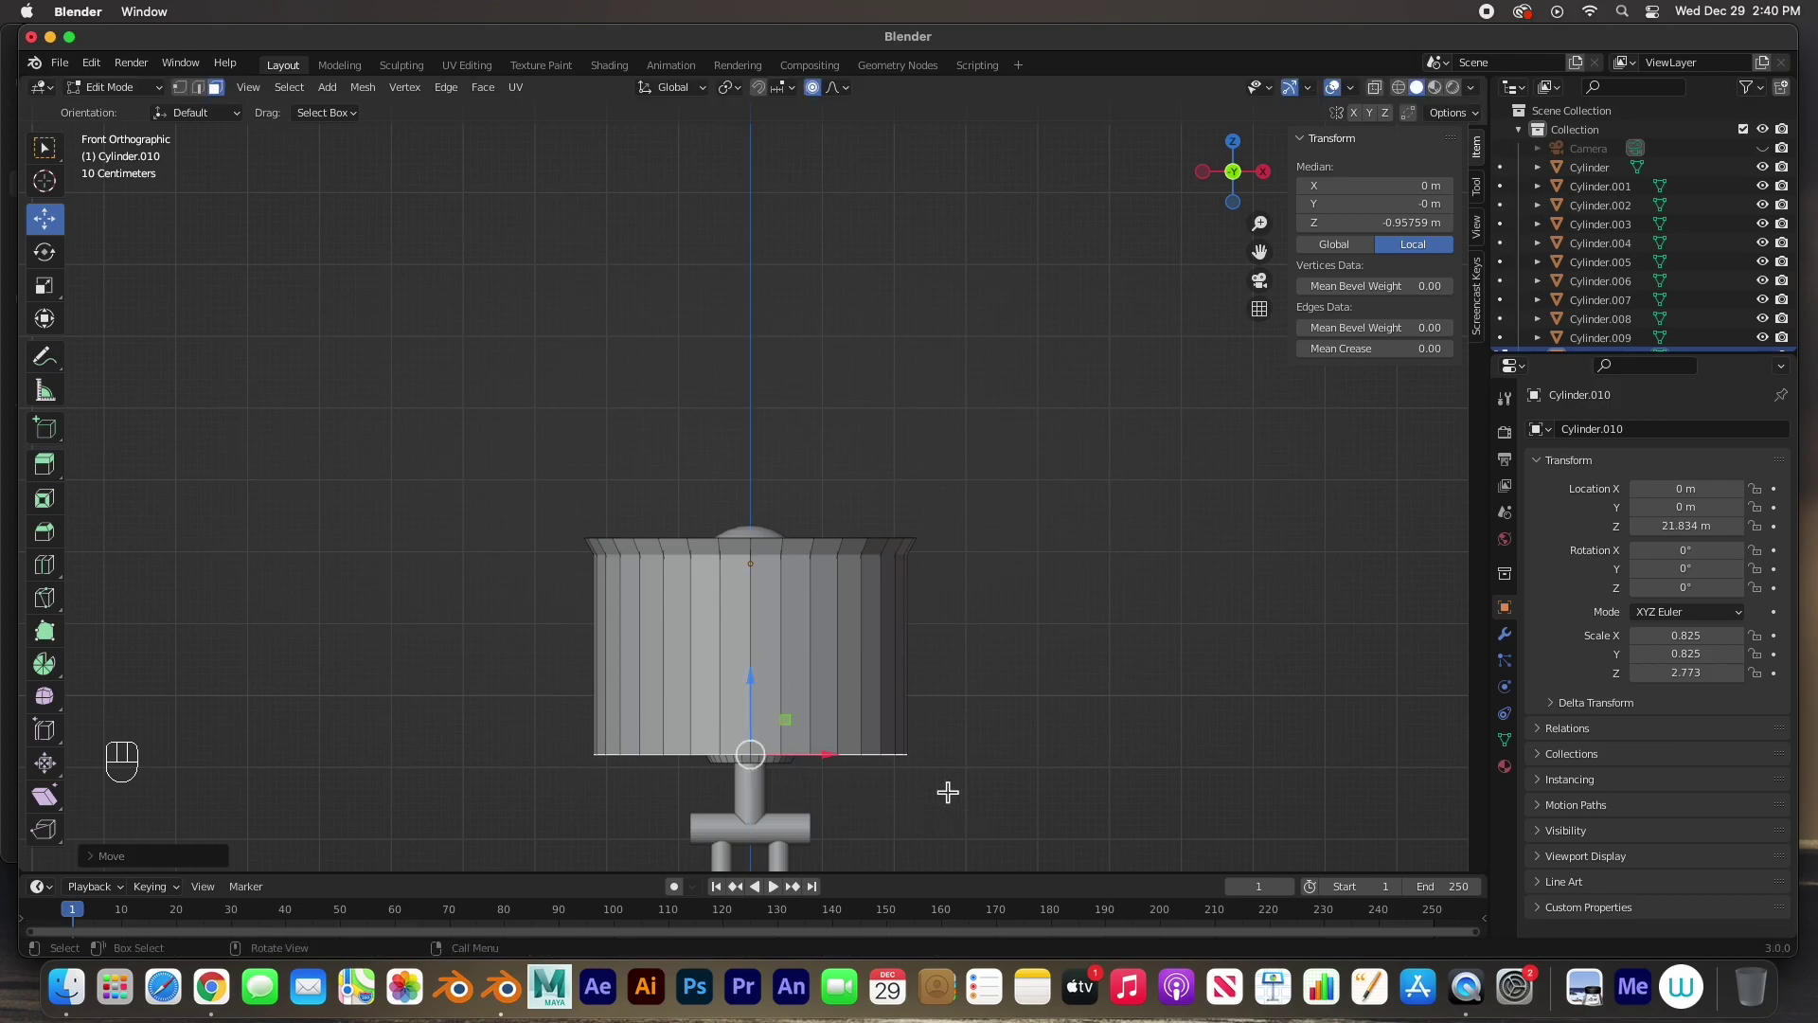
key(s)
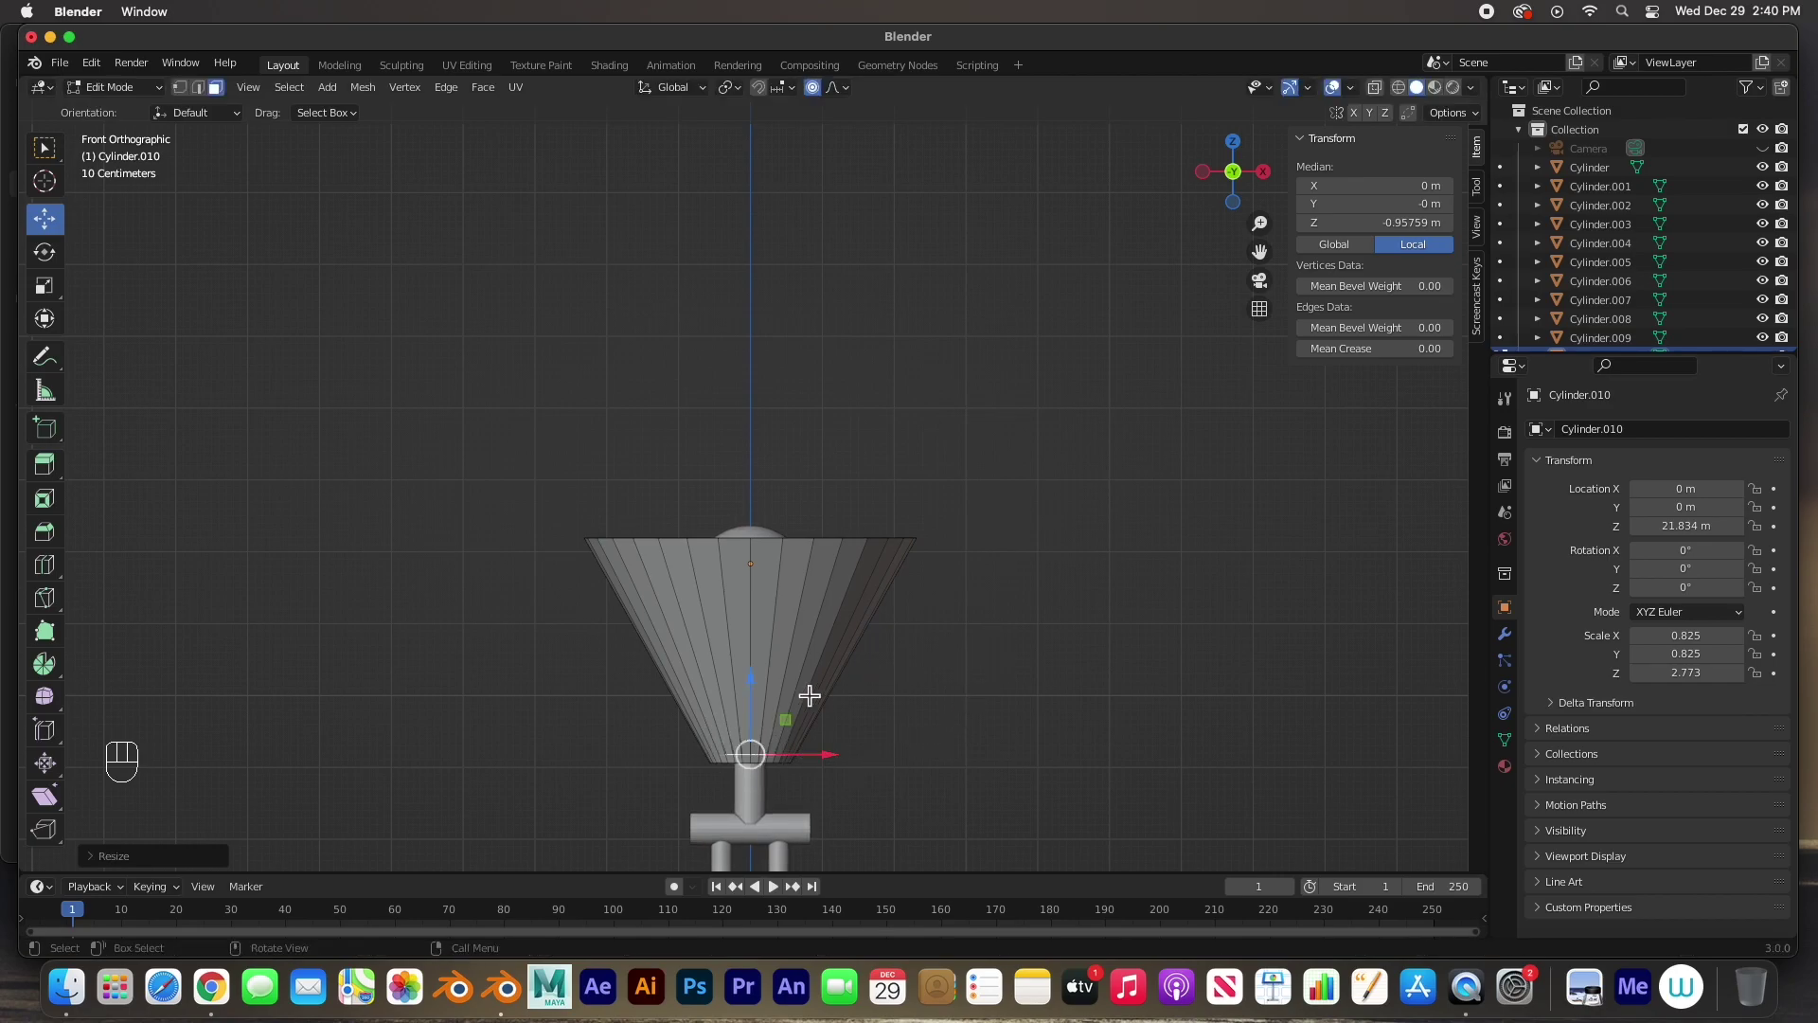
- In X-ray view, frame the shade's bottom ring and try widening it, then undo
click(1405, 100)
click(1386, 101)
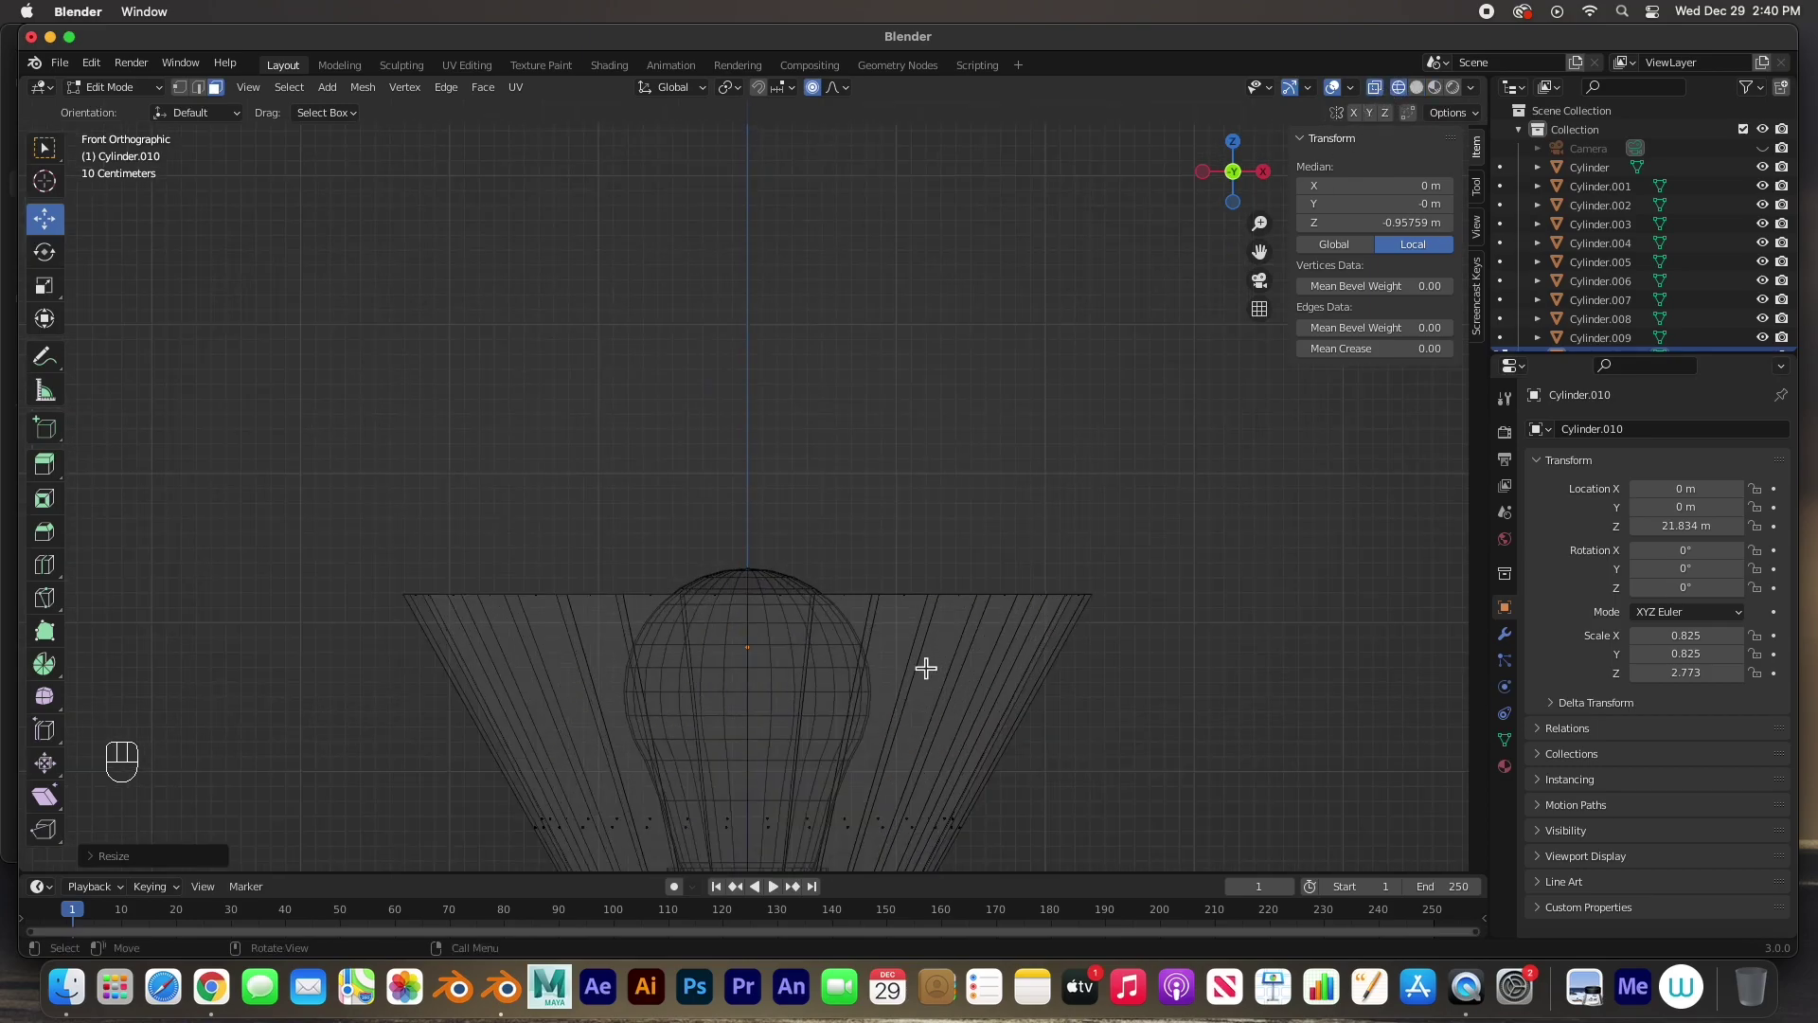
key(KP_Decimal)
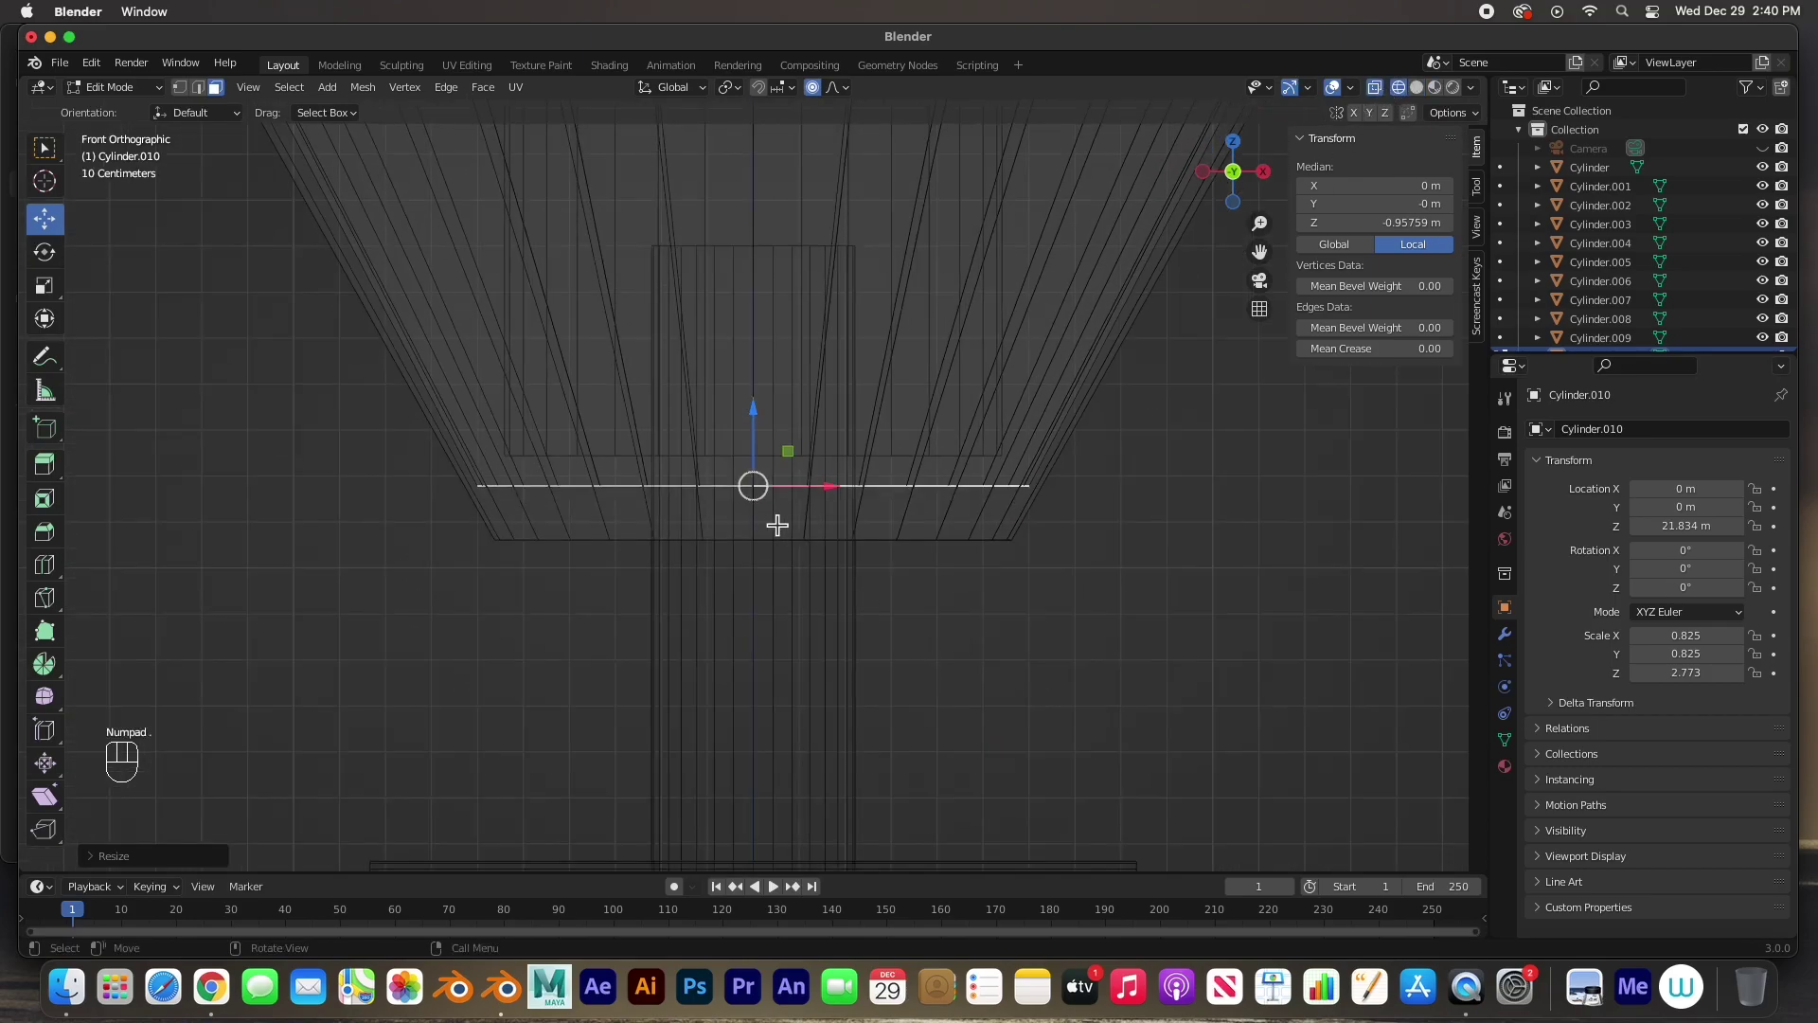
key(s)
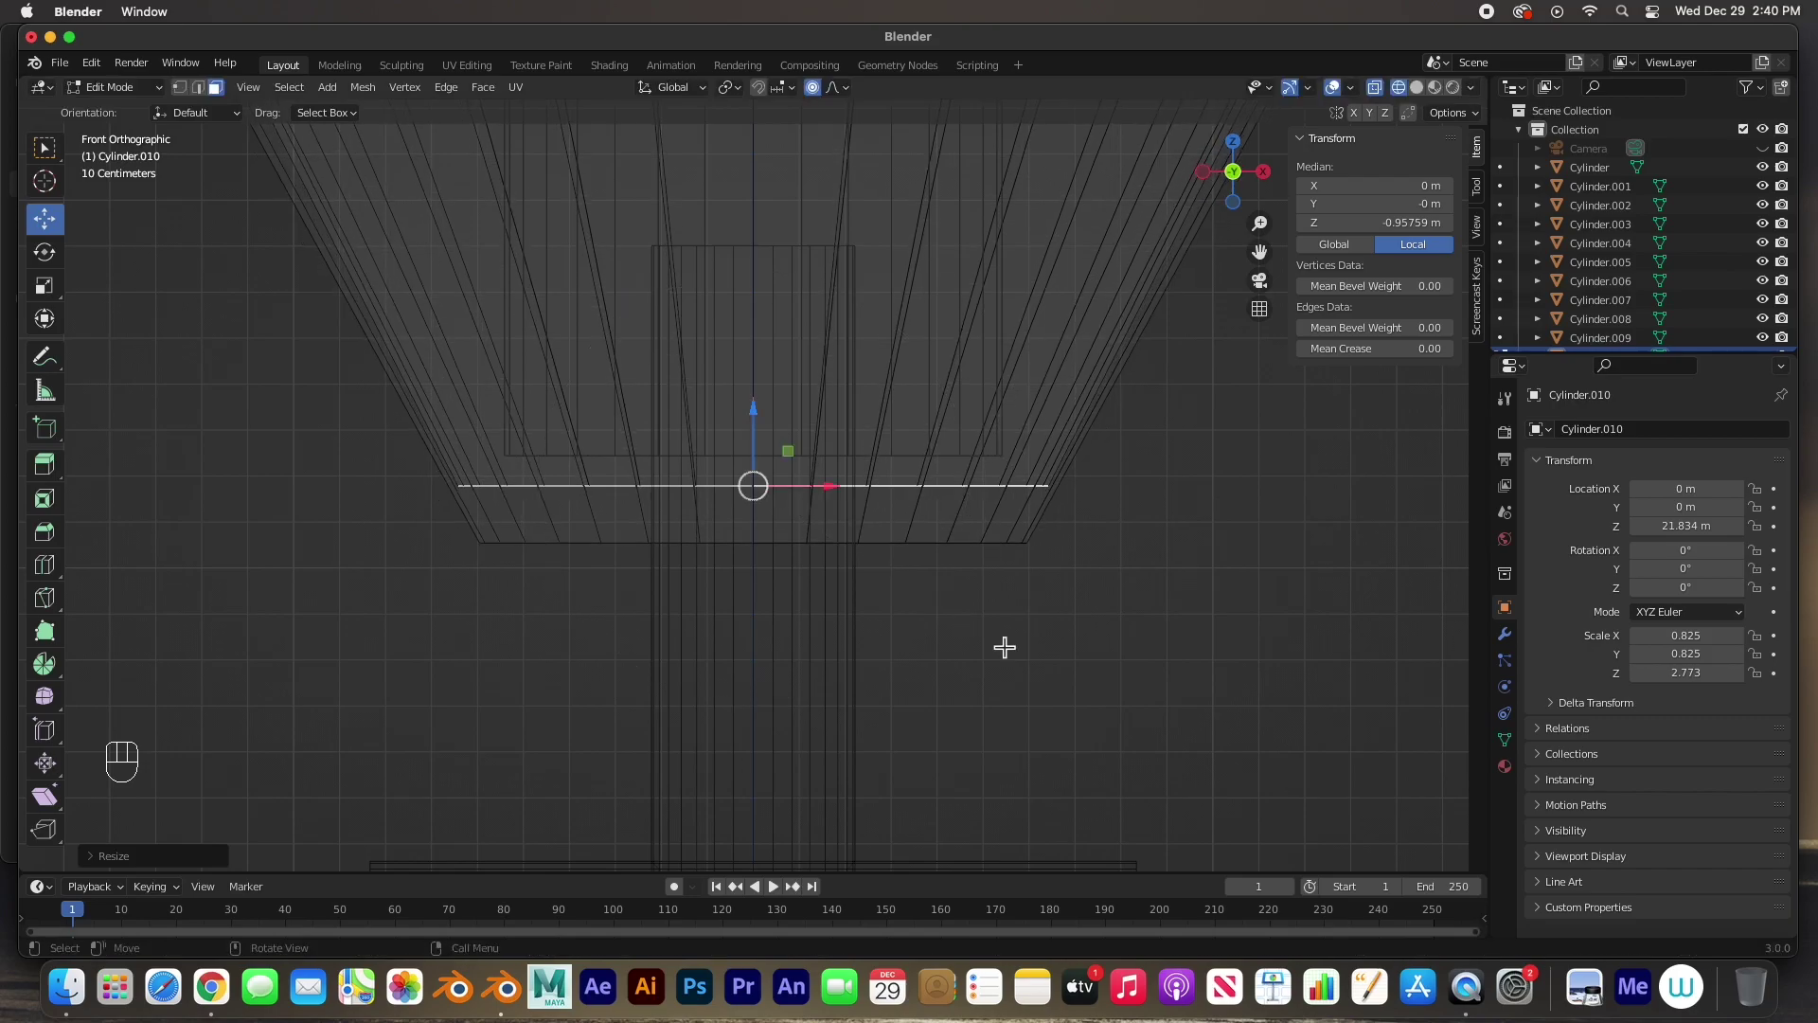
key(super+z)
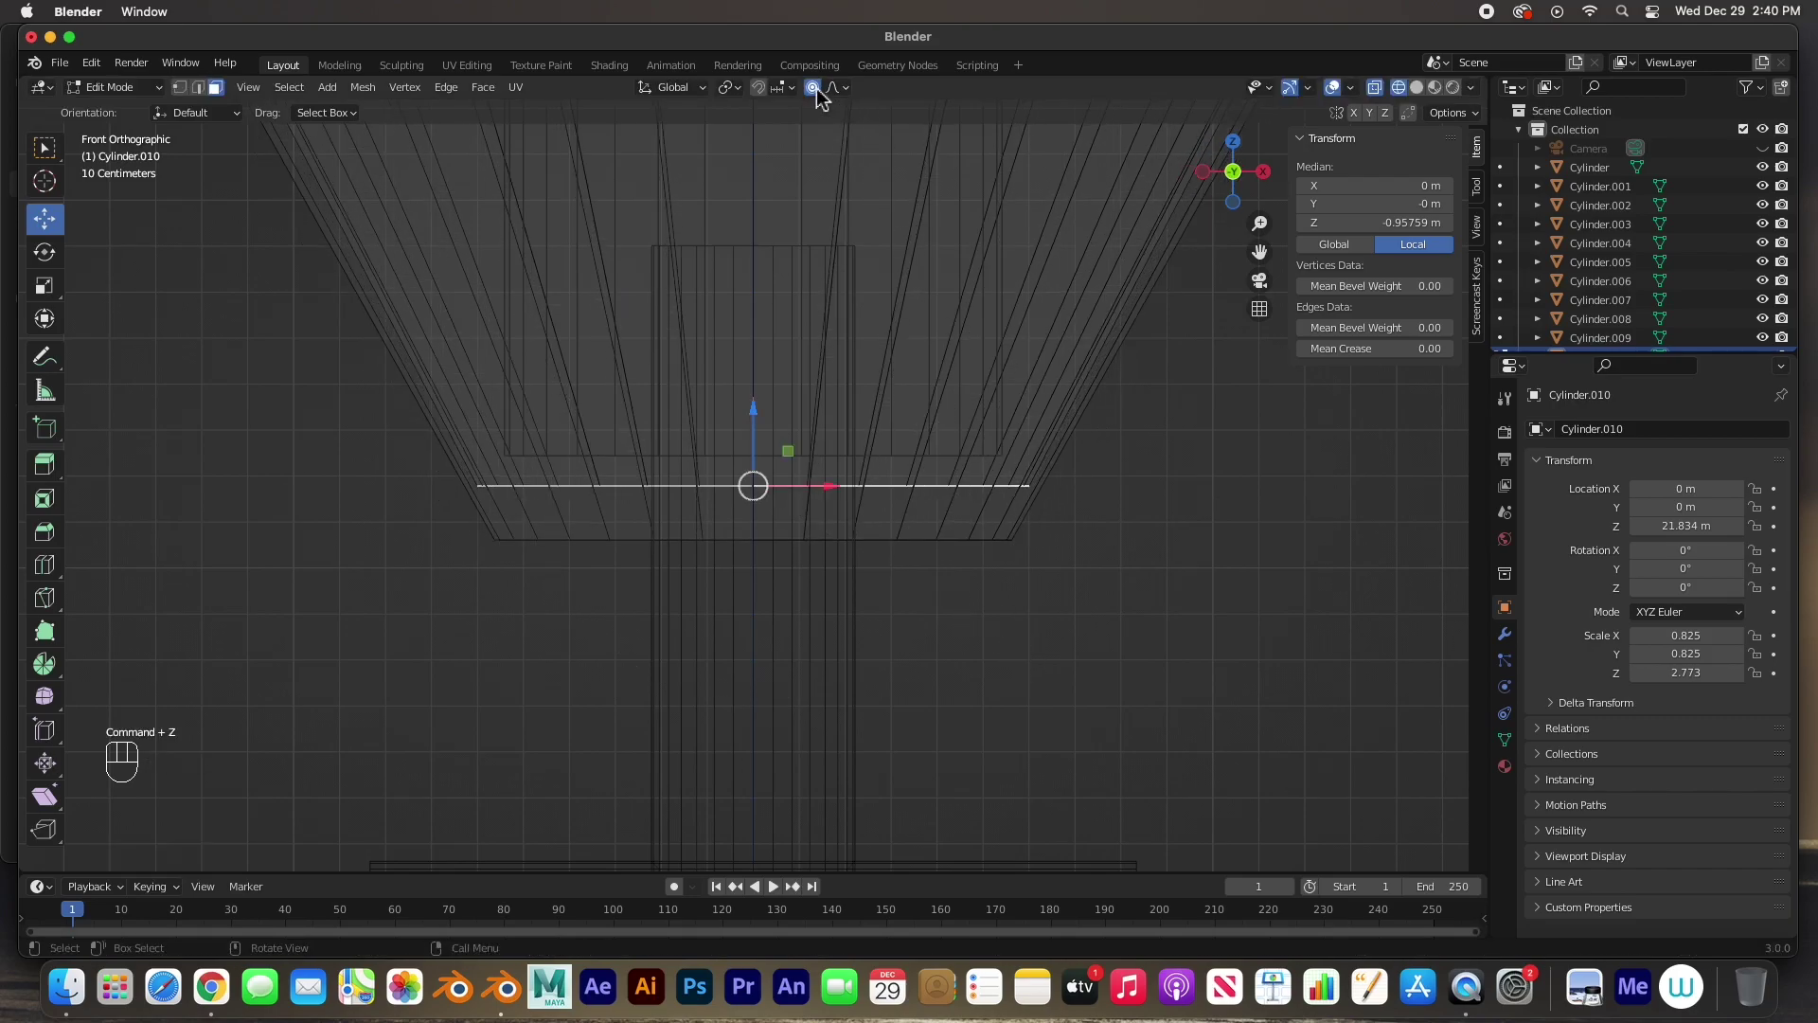
- Narrow the bottom ring to fit around the socket and return to object mode
click(823, 96)
key(s)
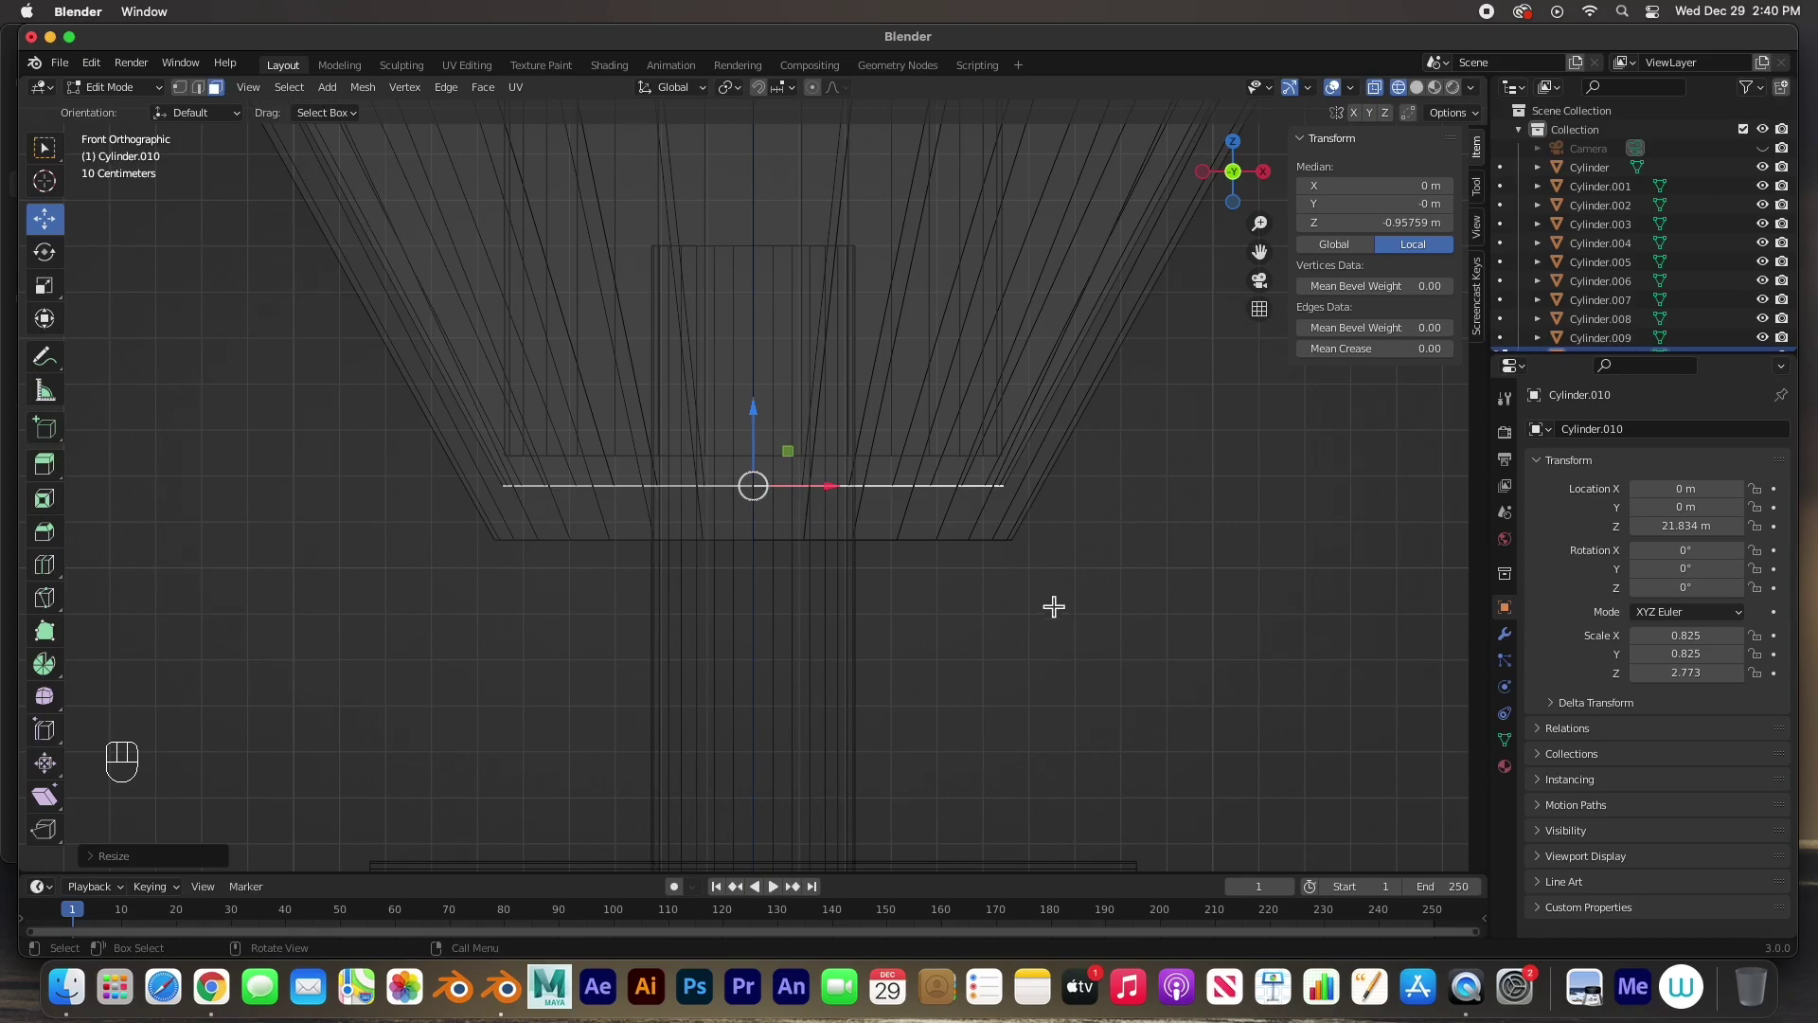
click(1388, 95)
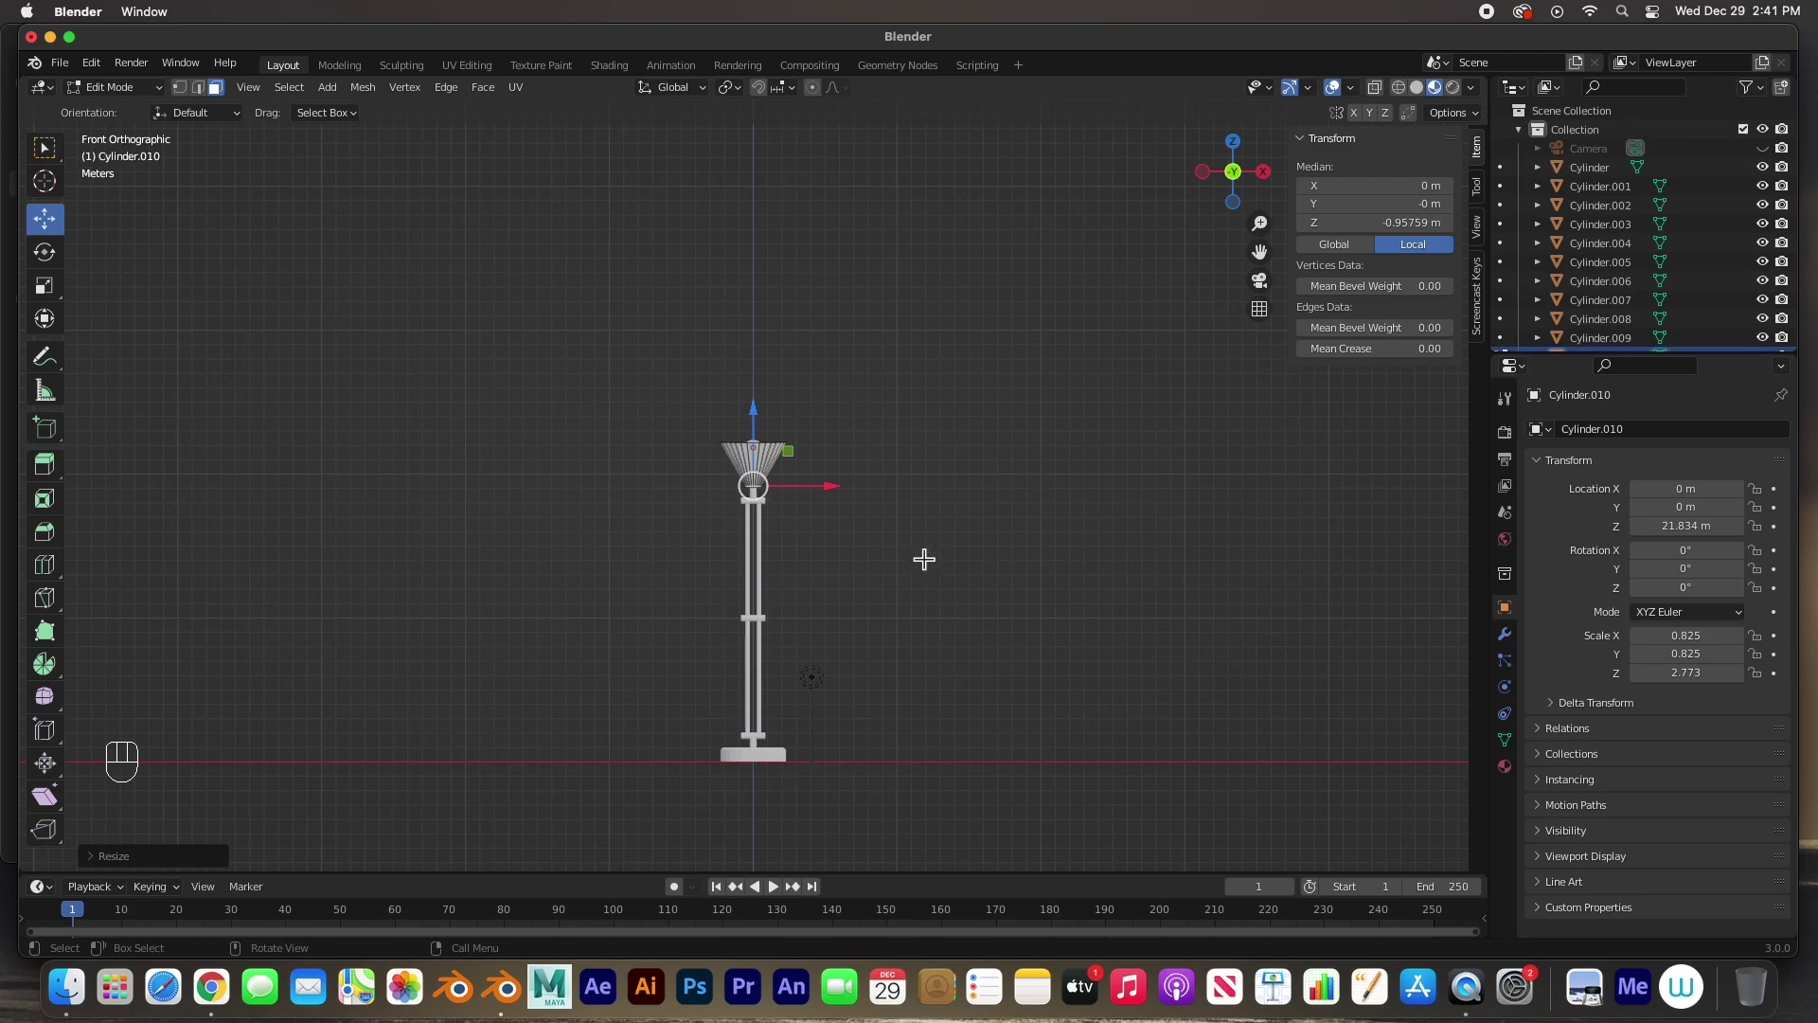
key(Tab)
- Add a grid and scale it up into a 145 m floor plane under the lamp
drag(884, 529, 838, 624)
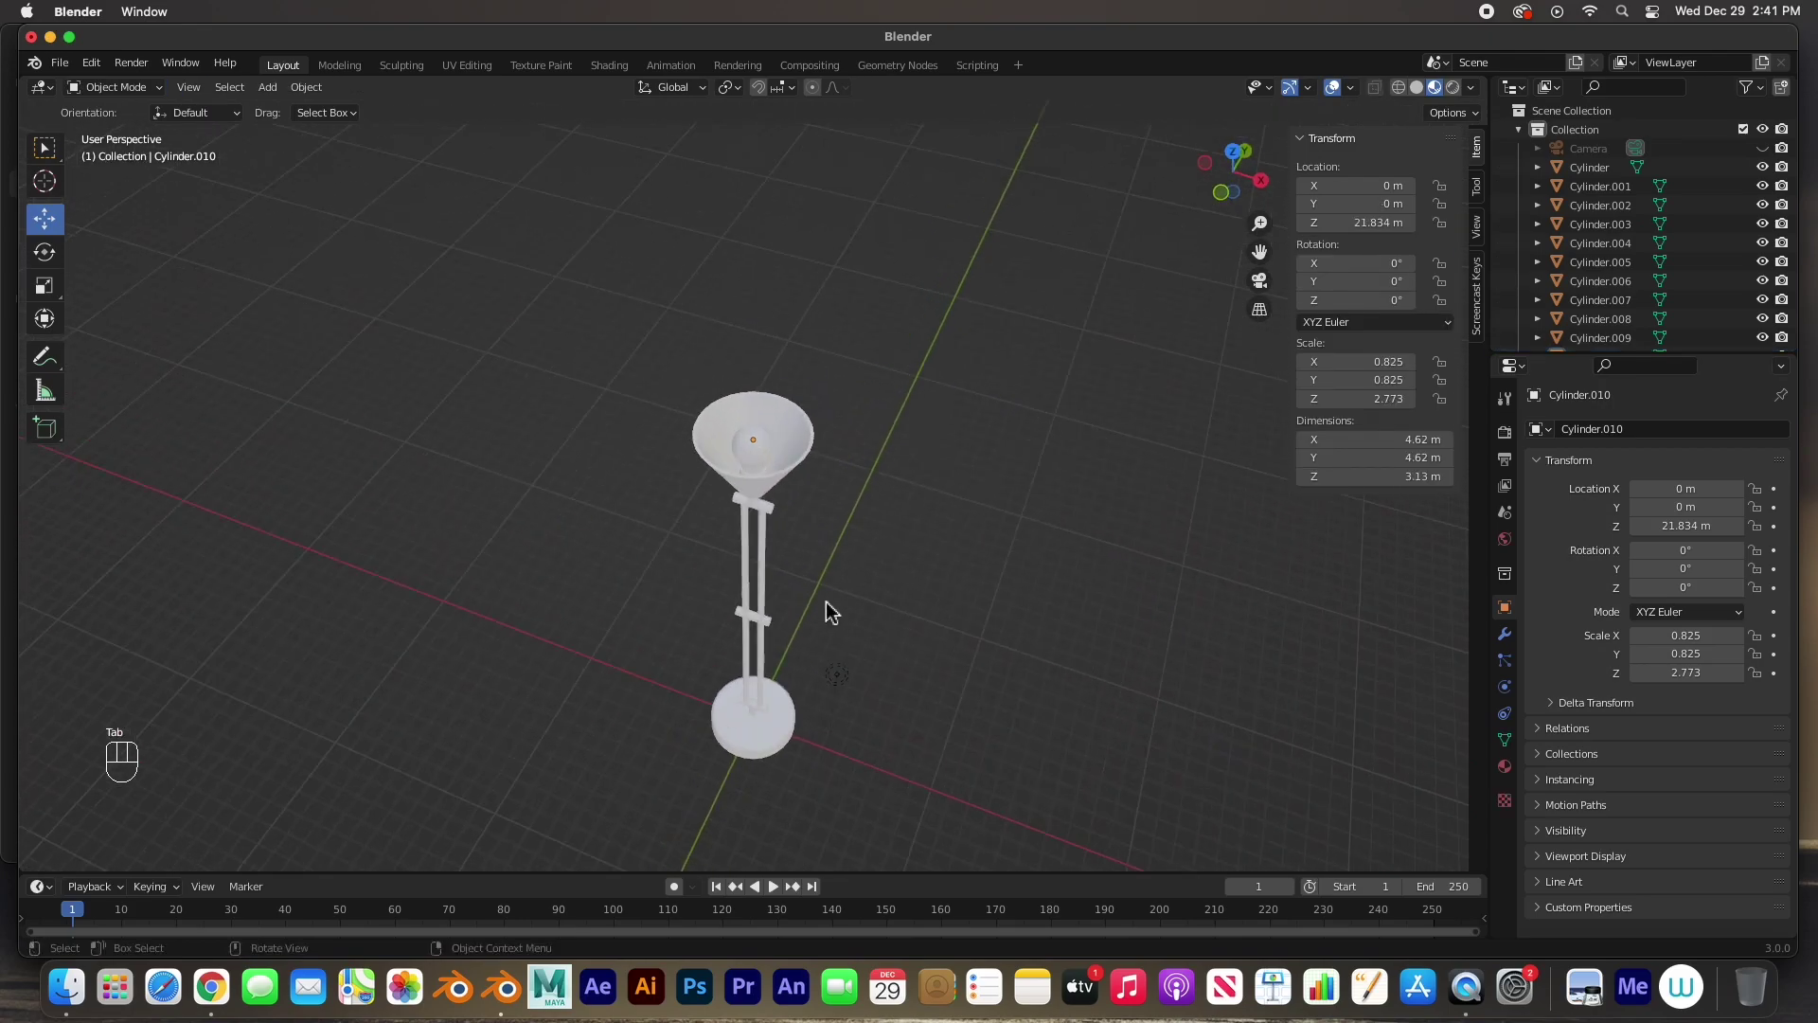
drag(841, 595, 826, 594)
click(826, 594)
right_click(826, 593)
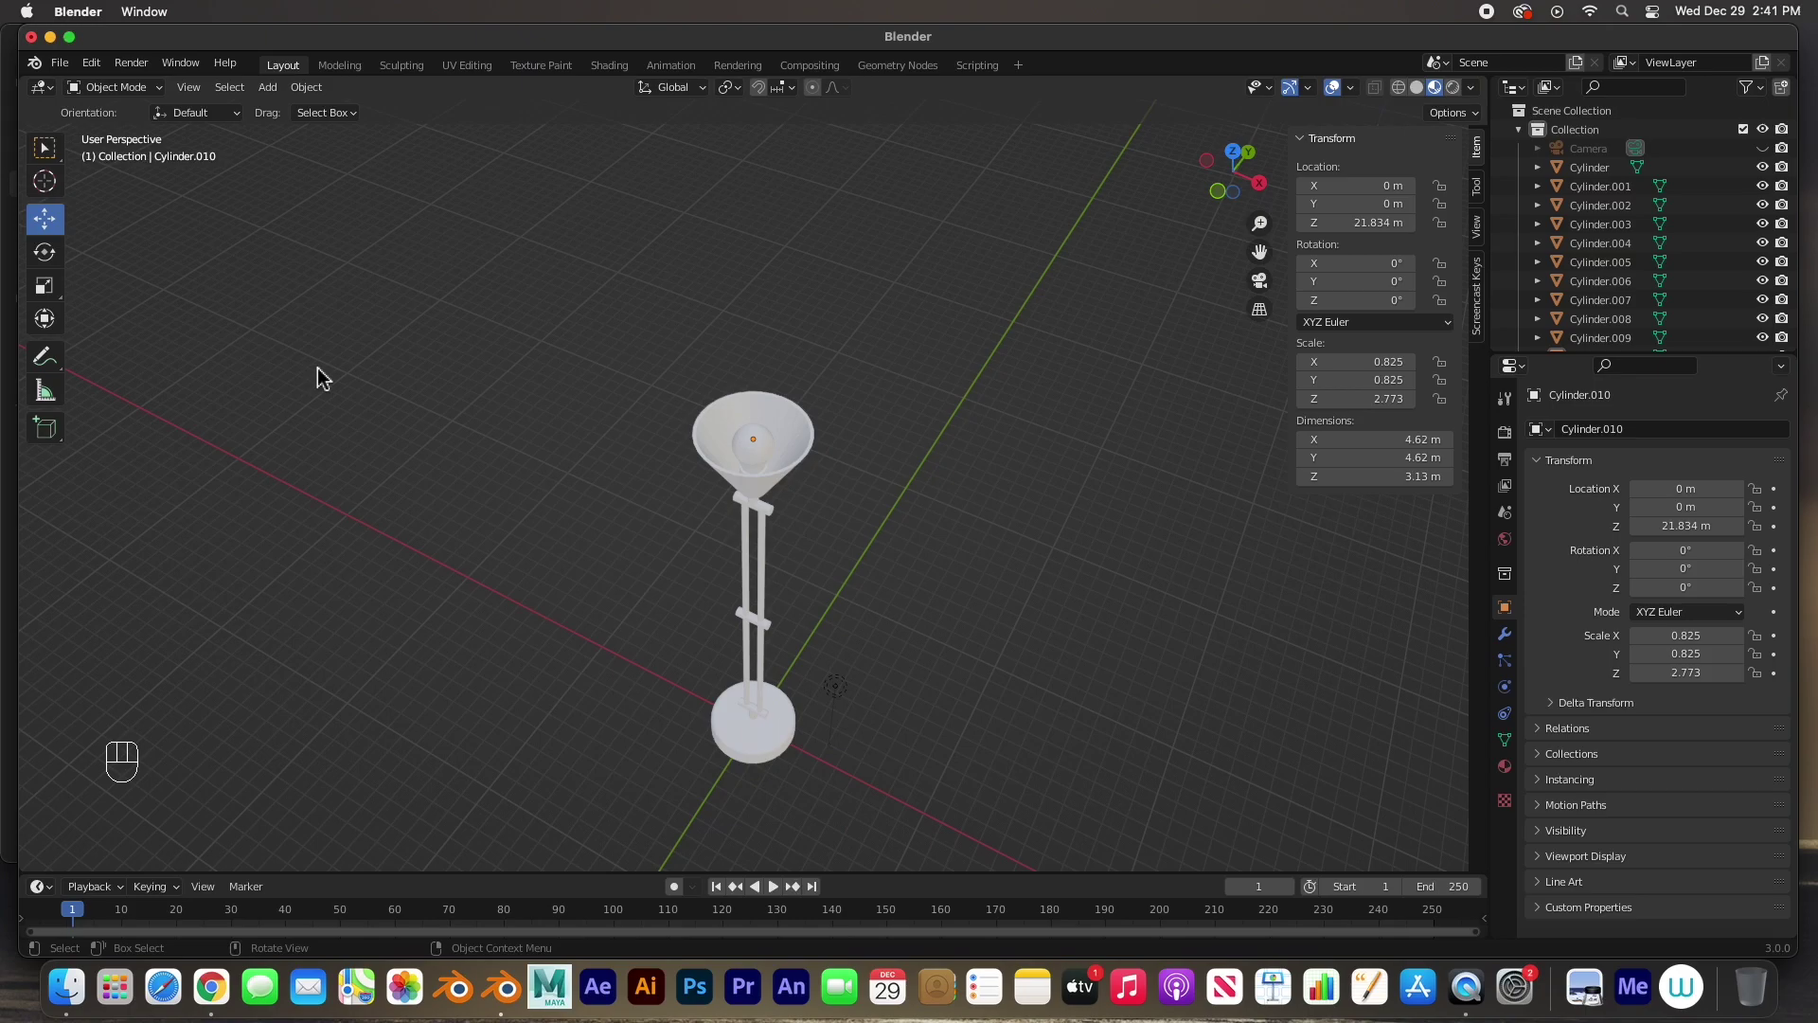
key(shift+a)
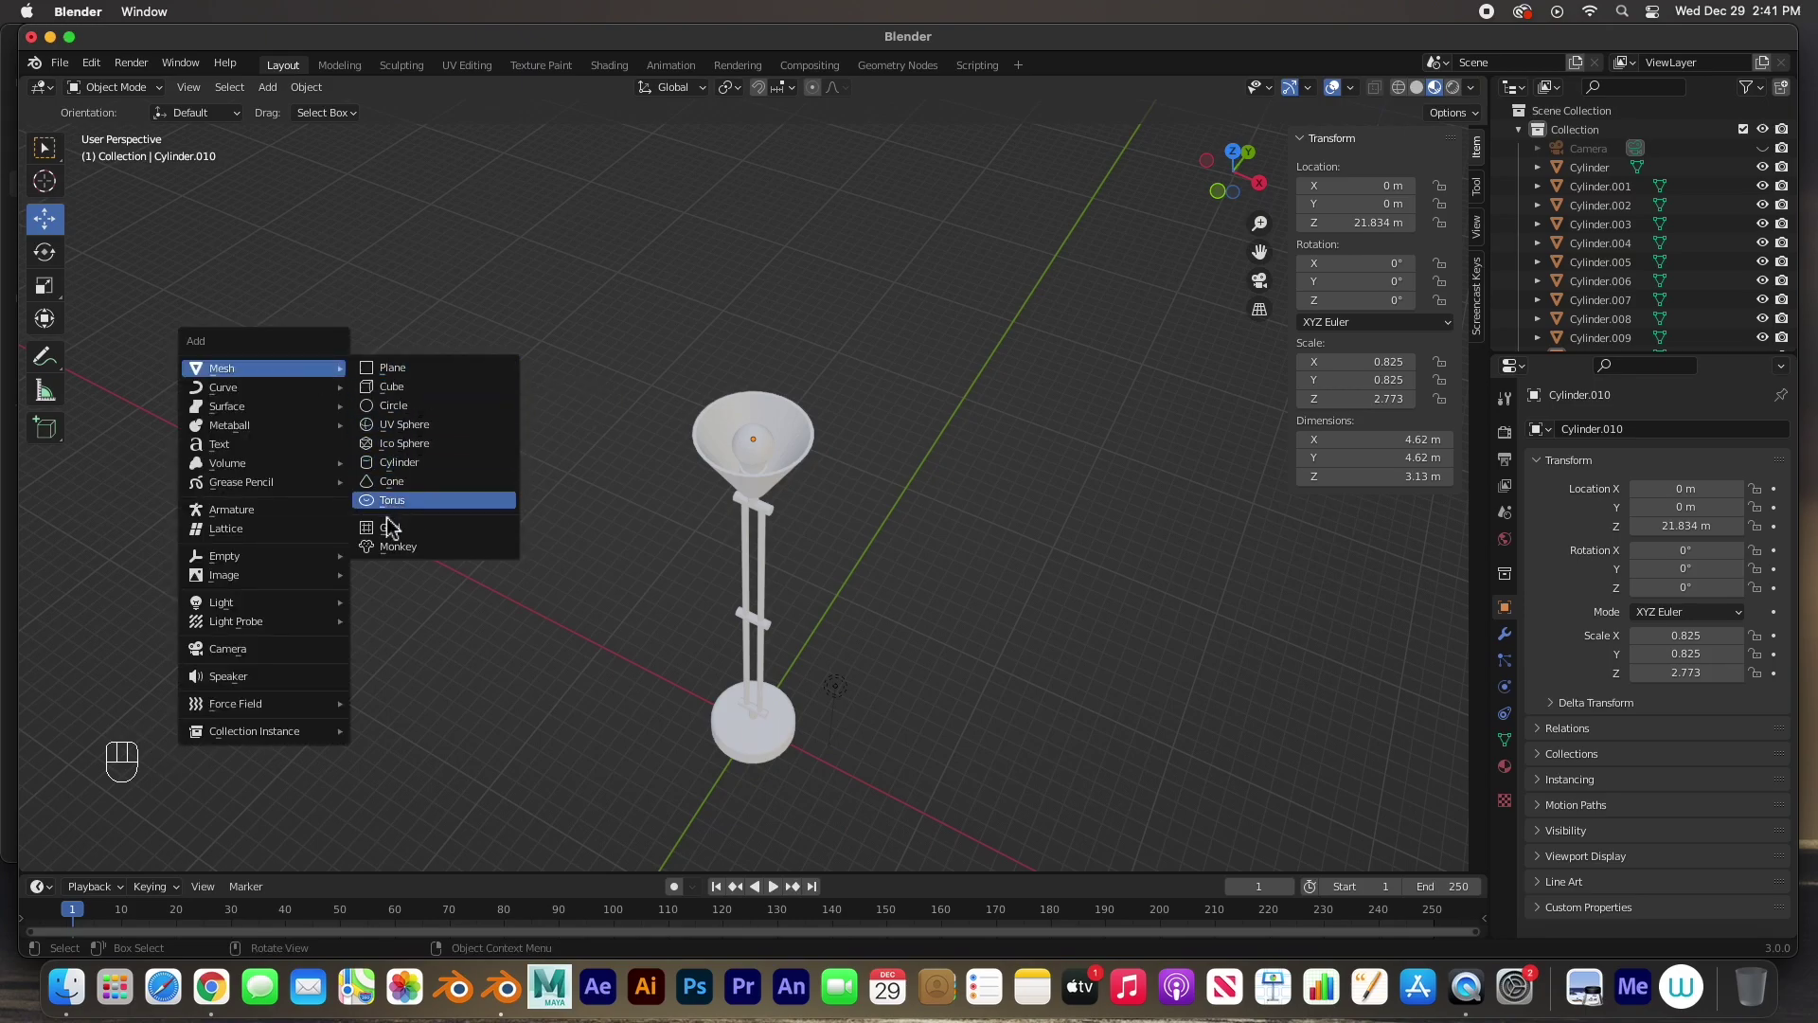
key(s)
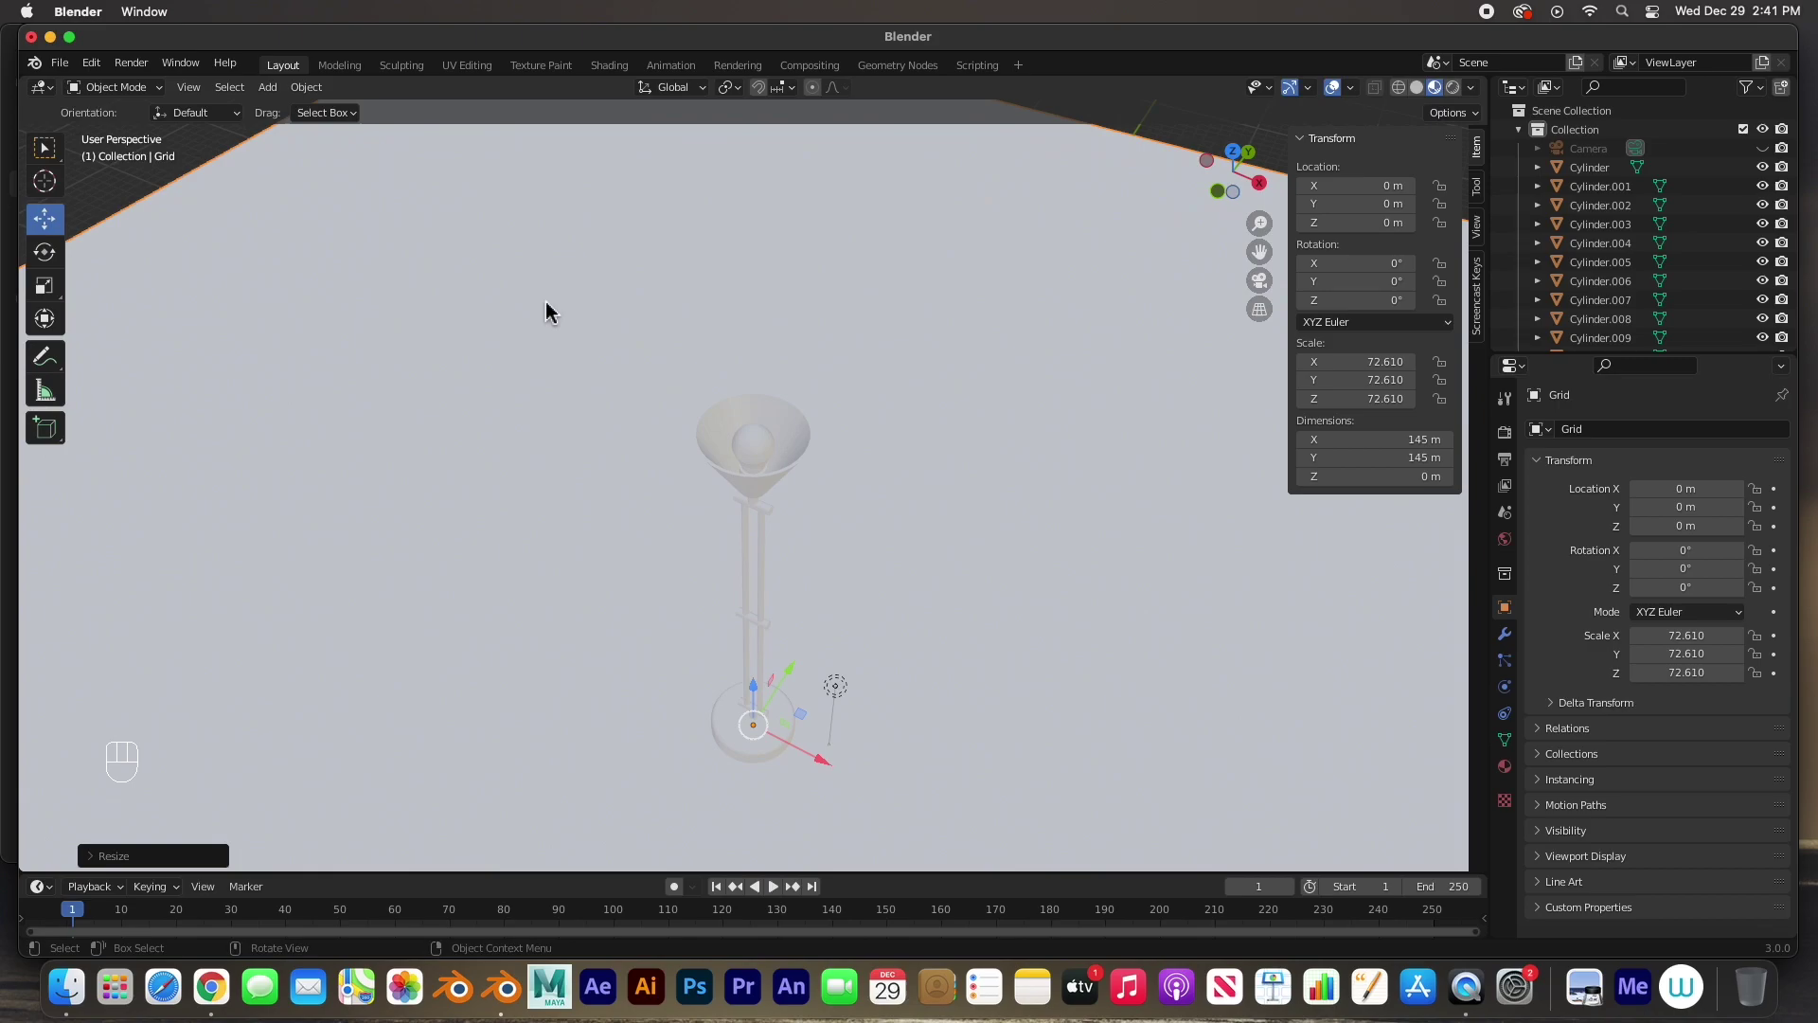
- Check the lamp standing on the floor, then hide the floor grid from the viewport
drag(652, 553, 703, 521)
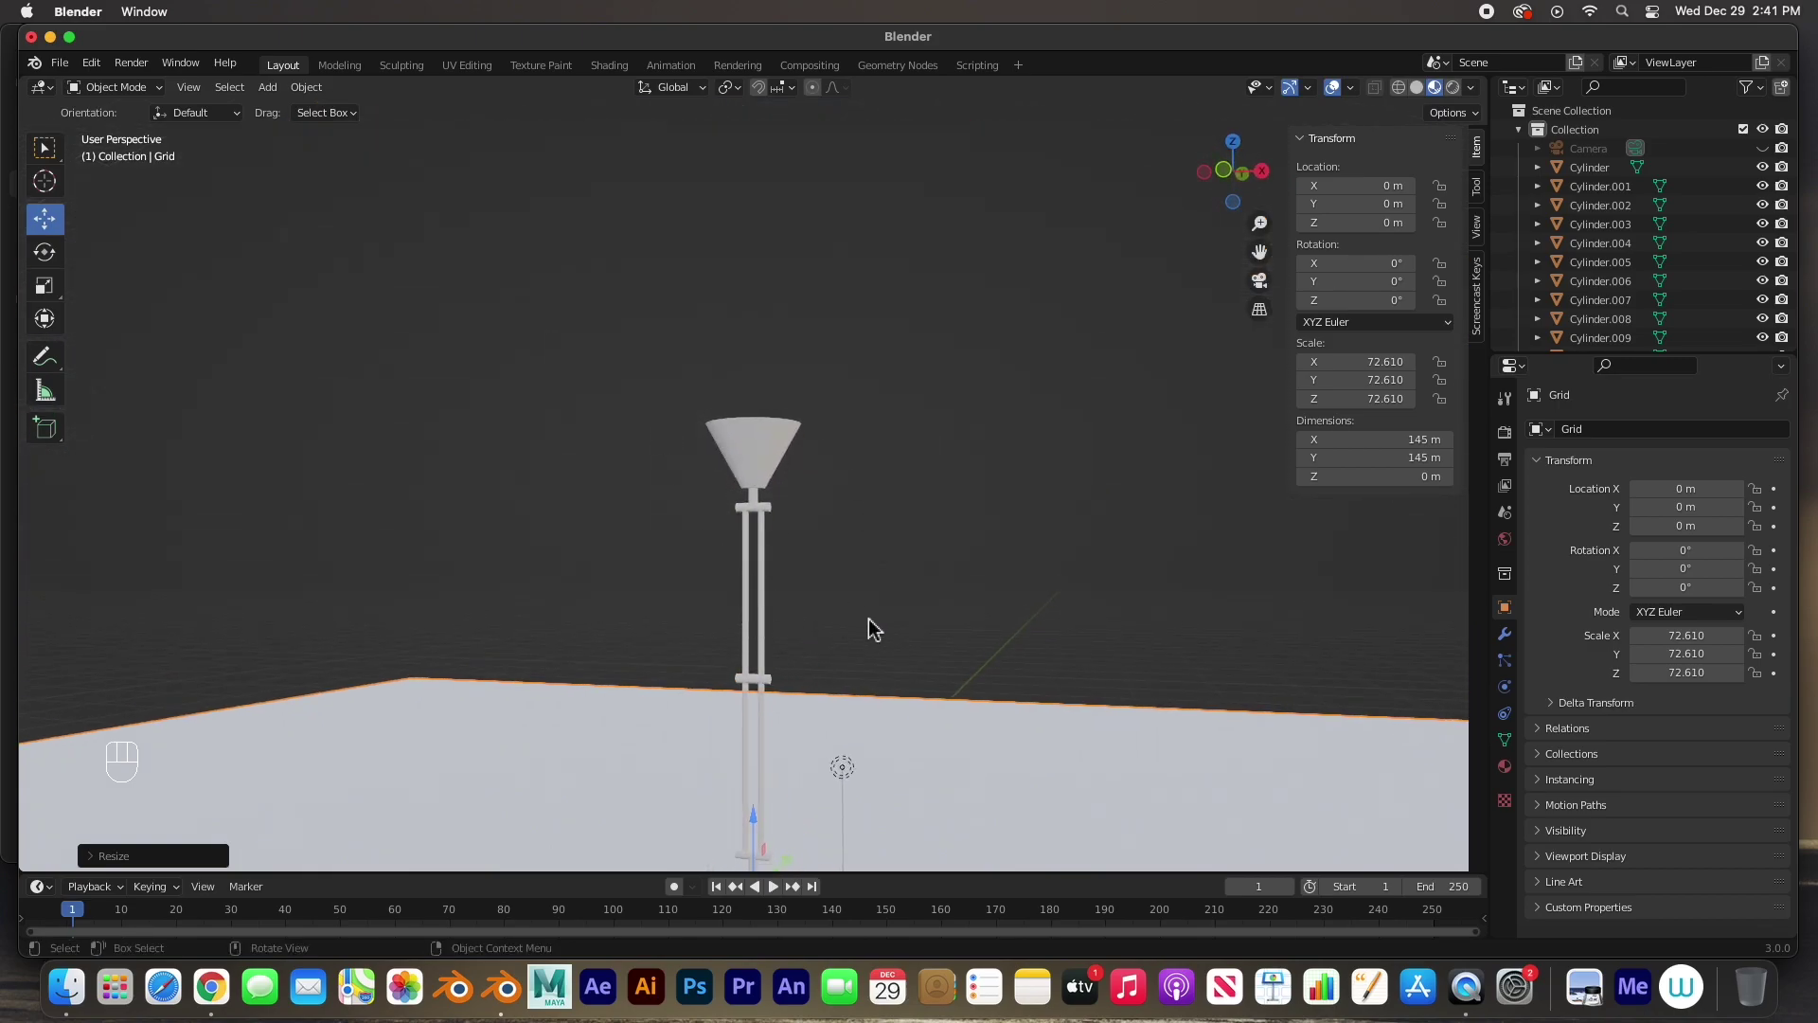
drag(871, 615, 866, 444)
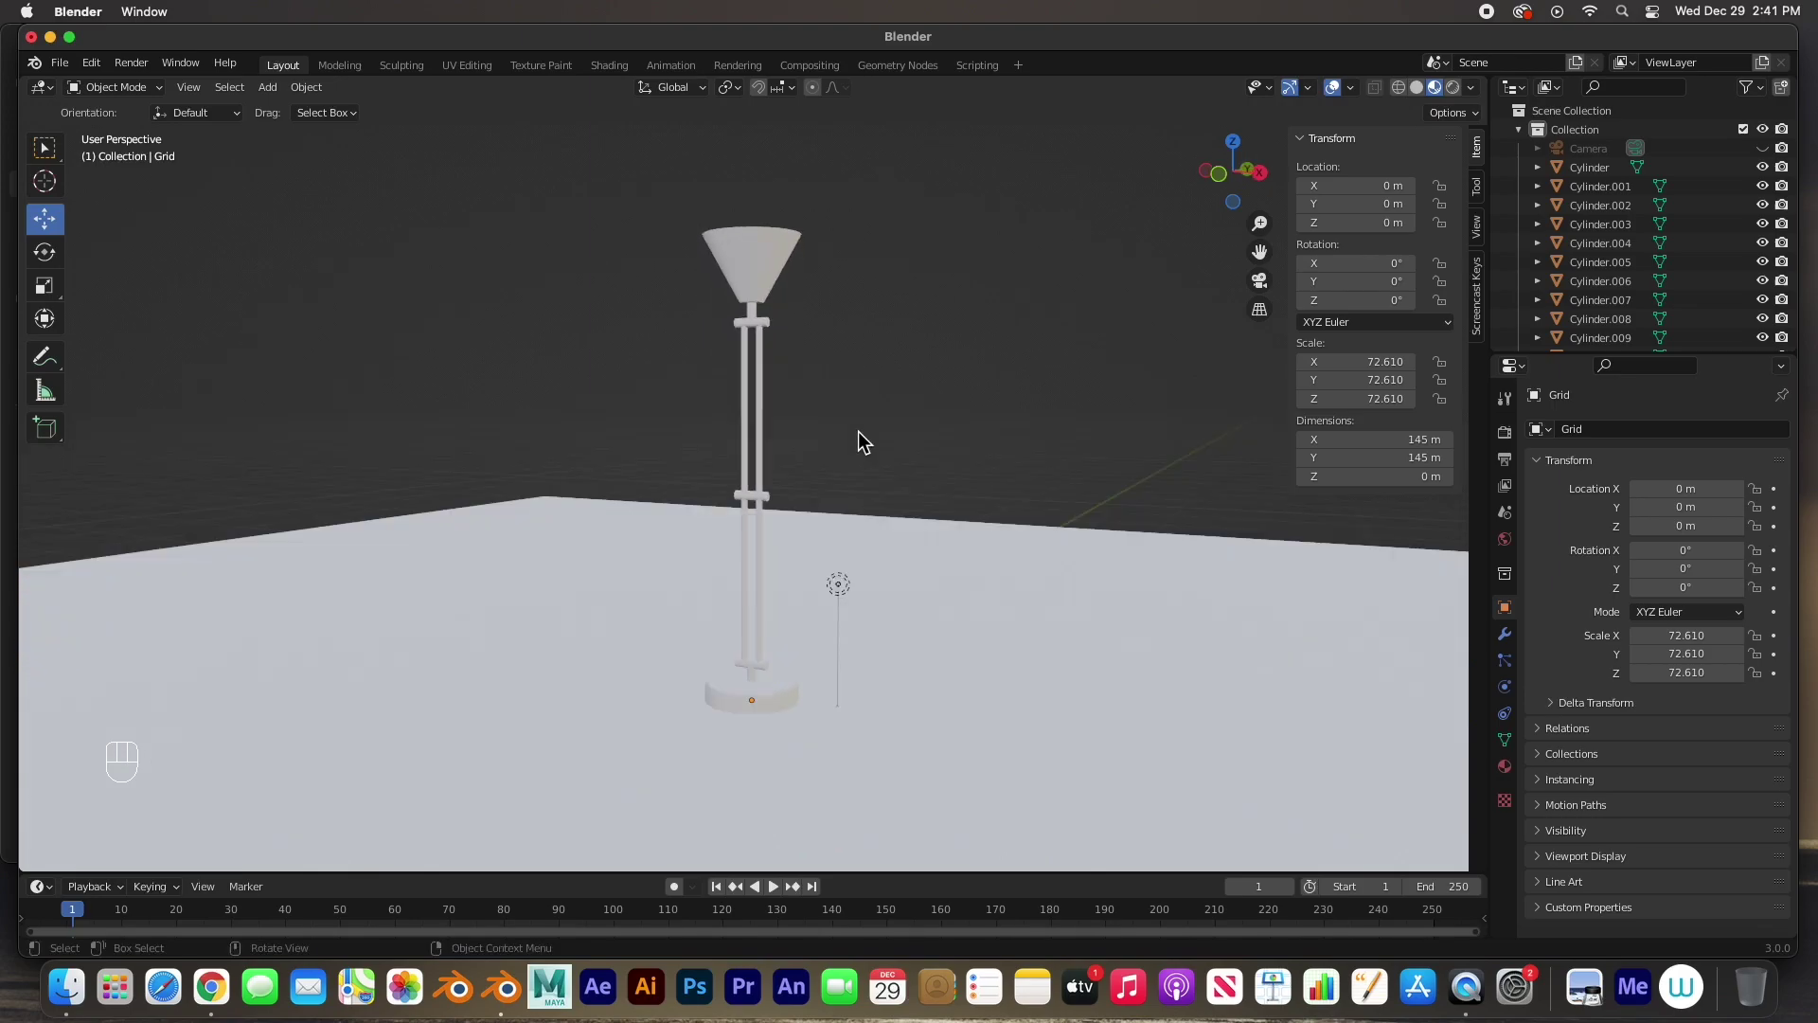
click(581, 524)
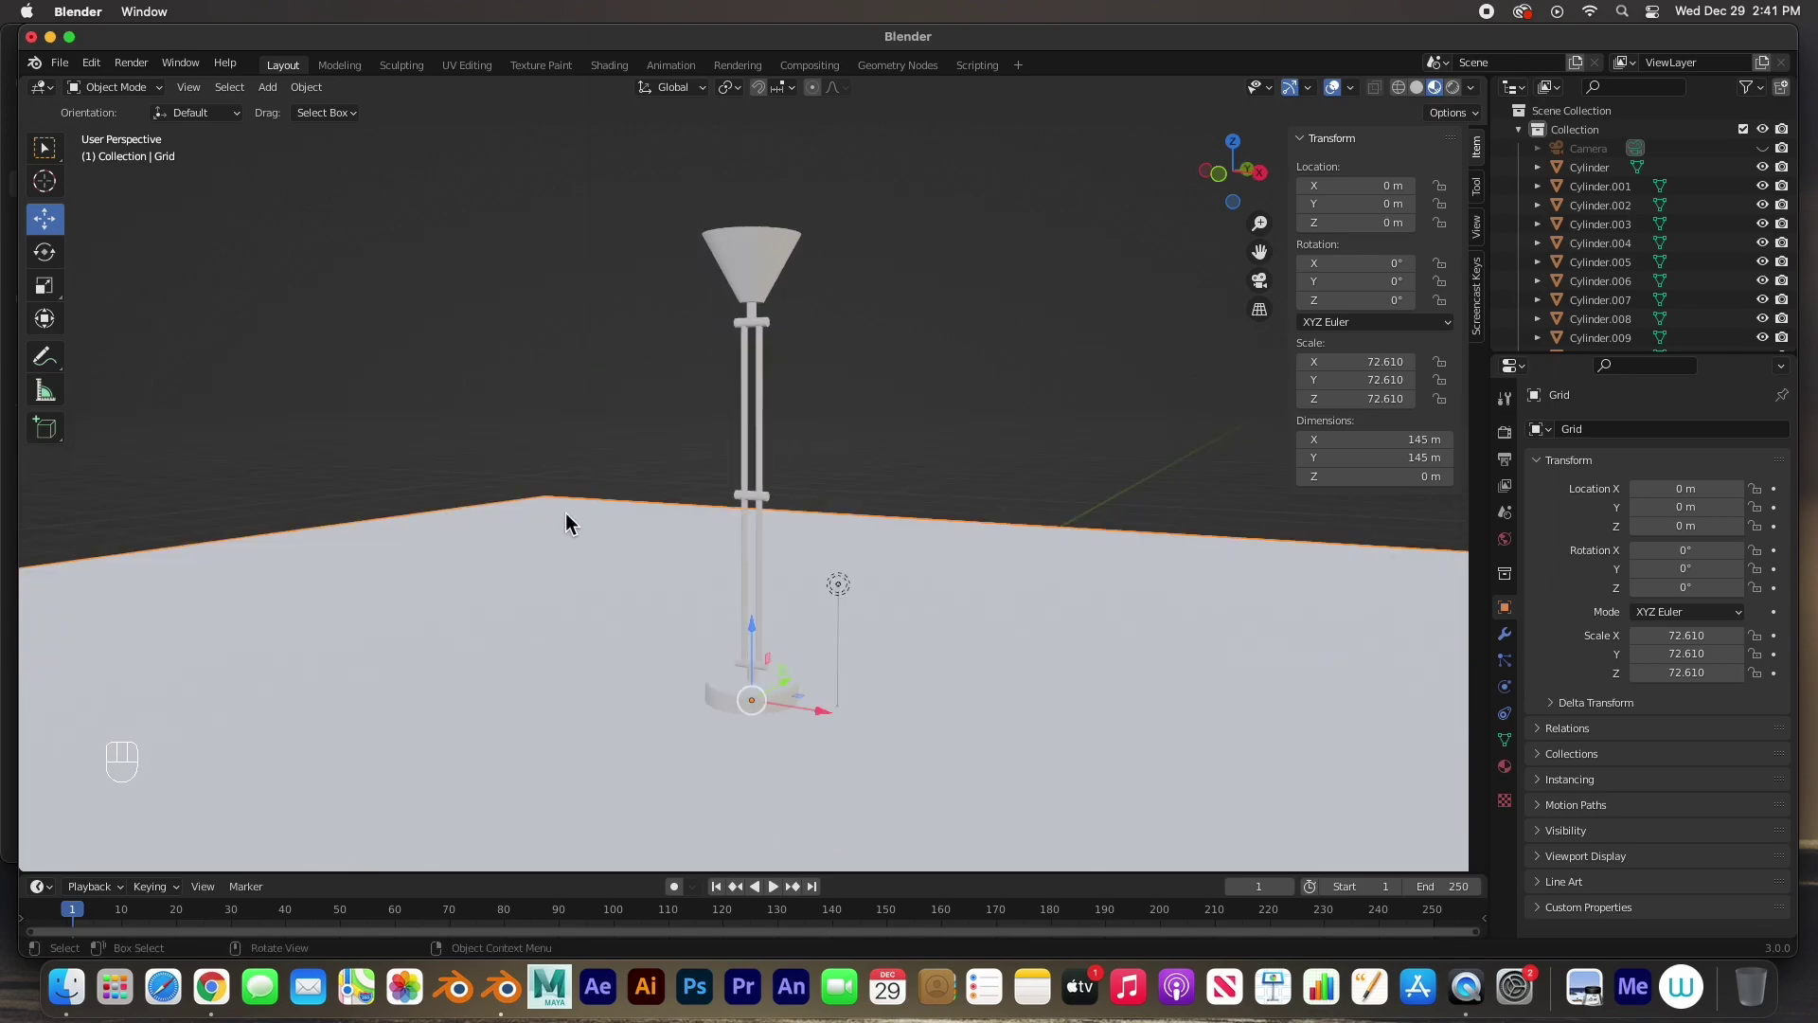
key(h)
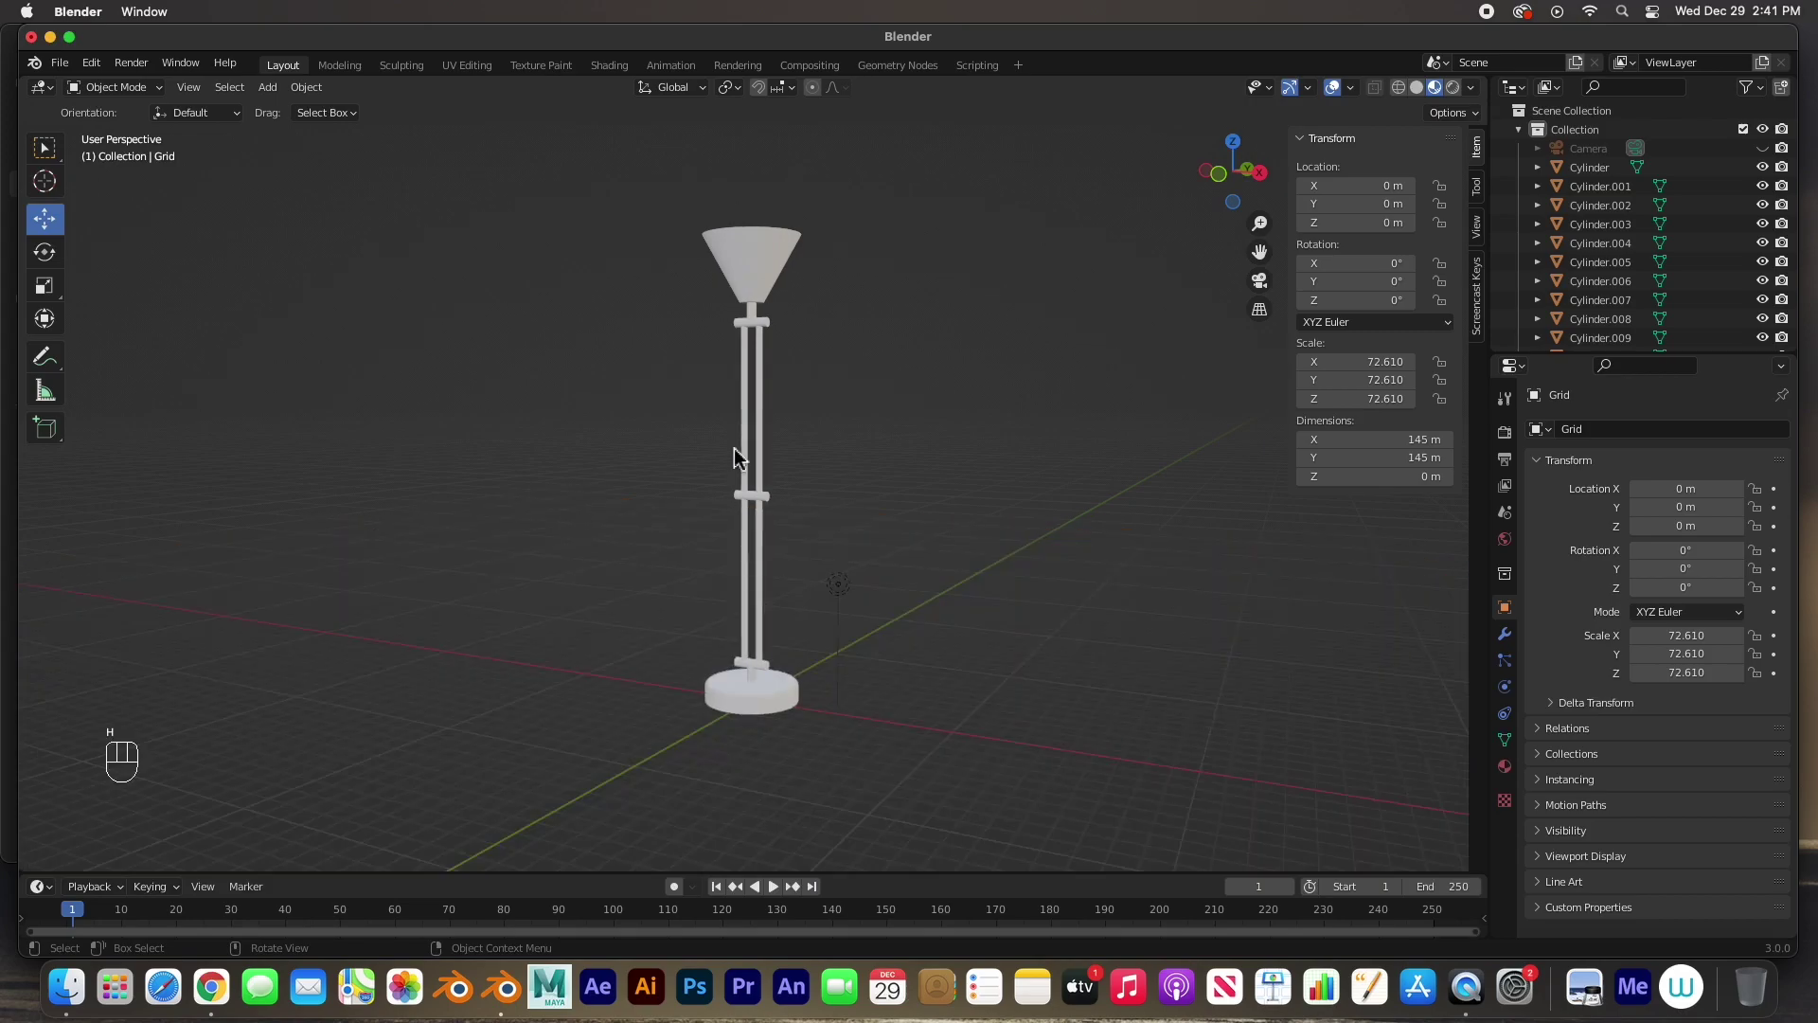
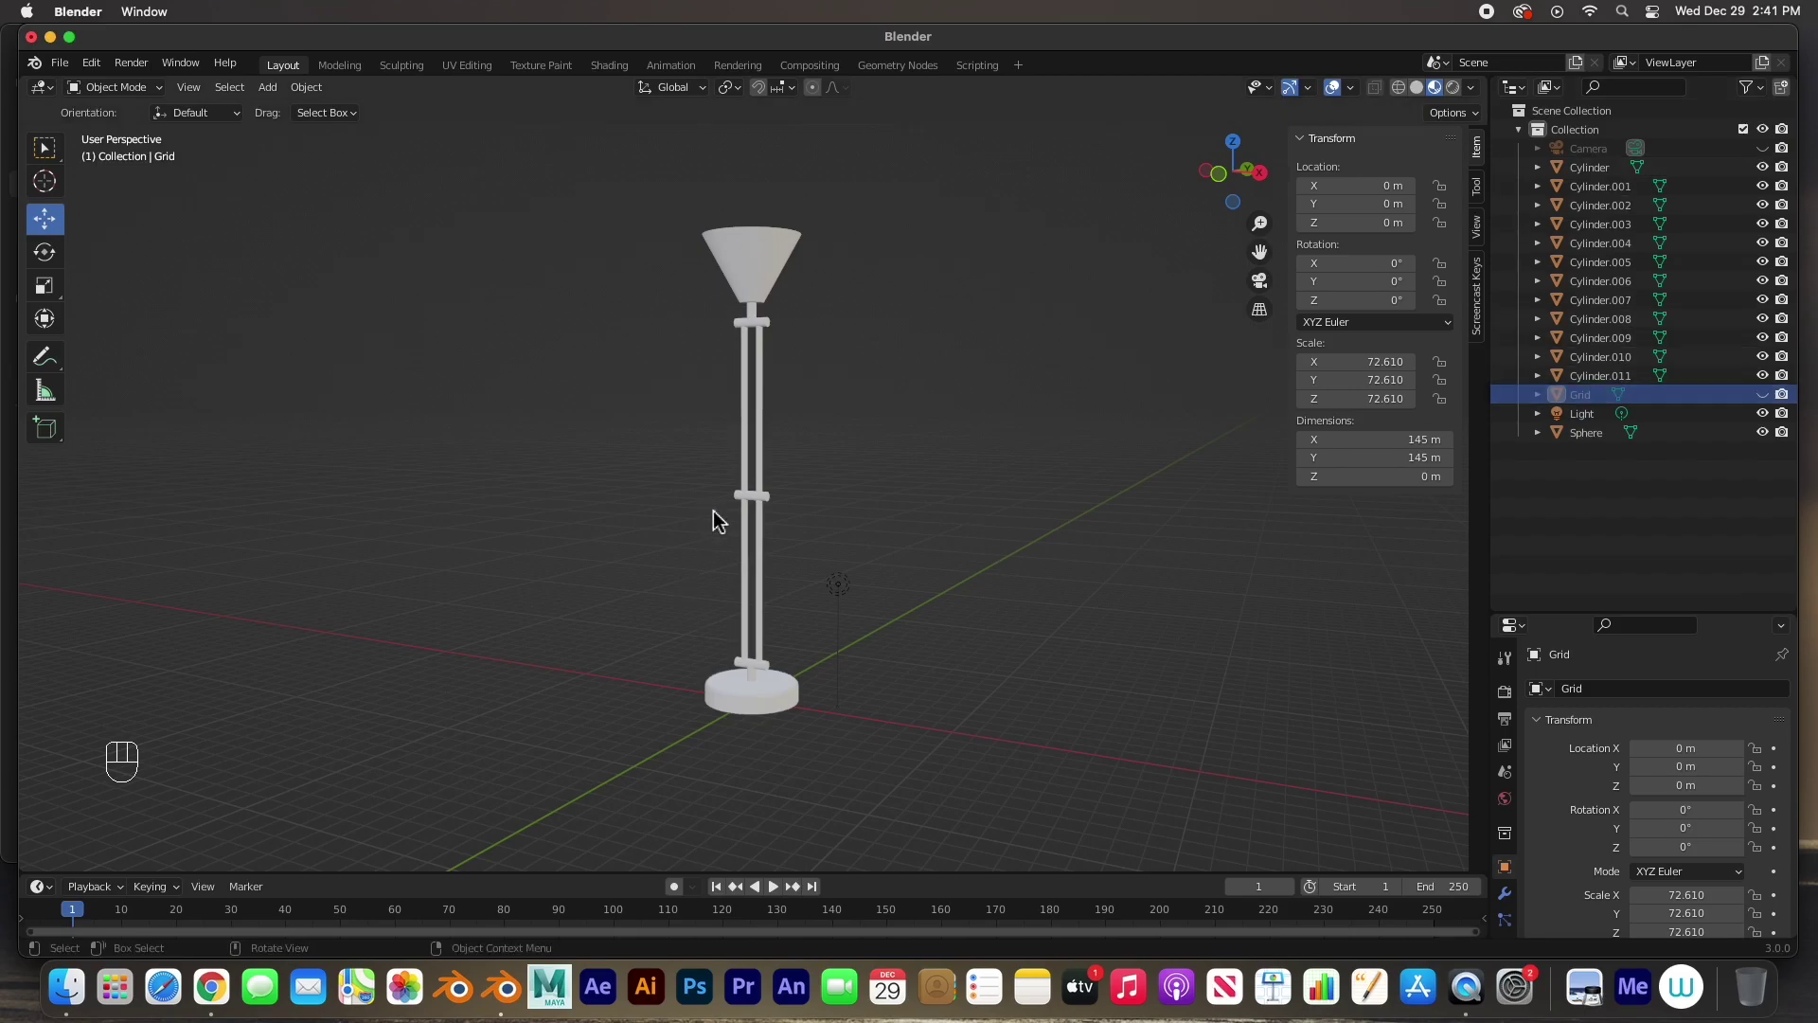
- Select every lamp part and apply rotation and scale so their scale reads 1
middle_click(744, 553)
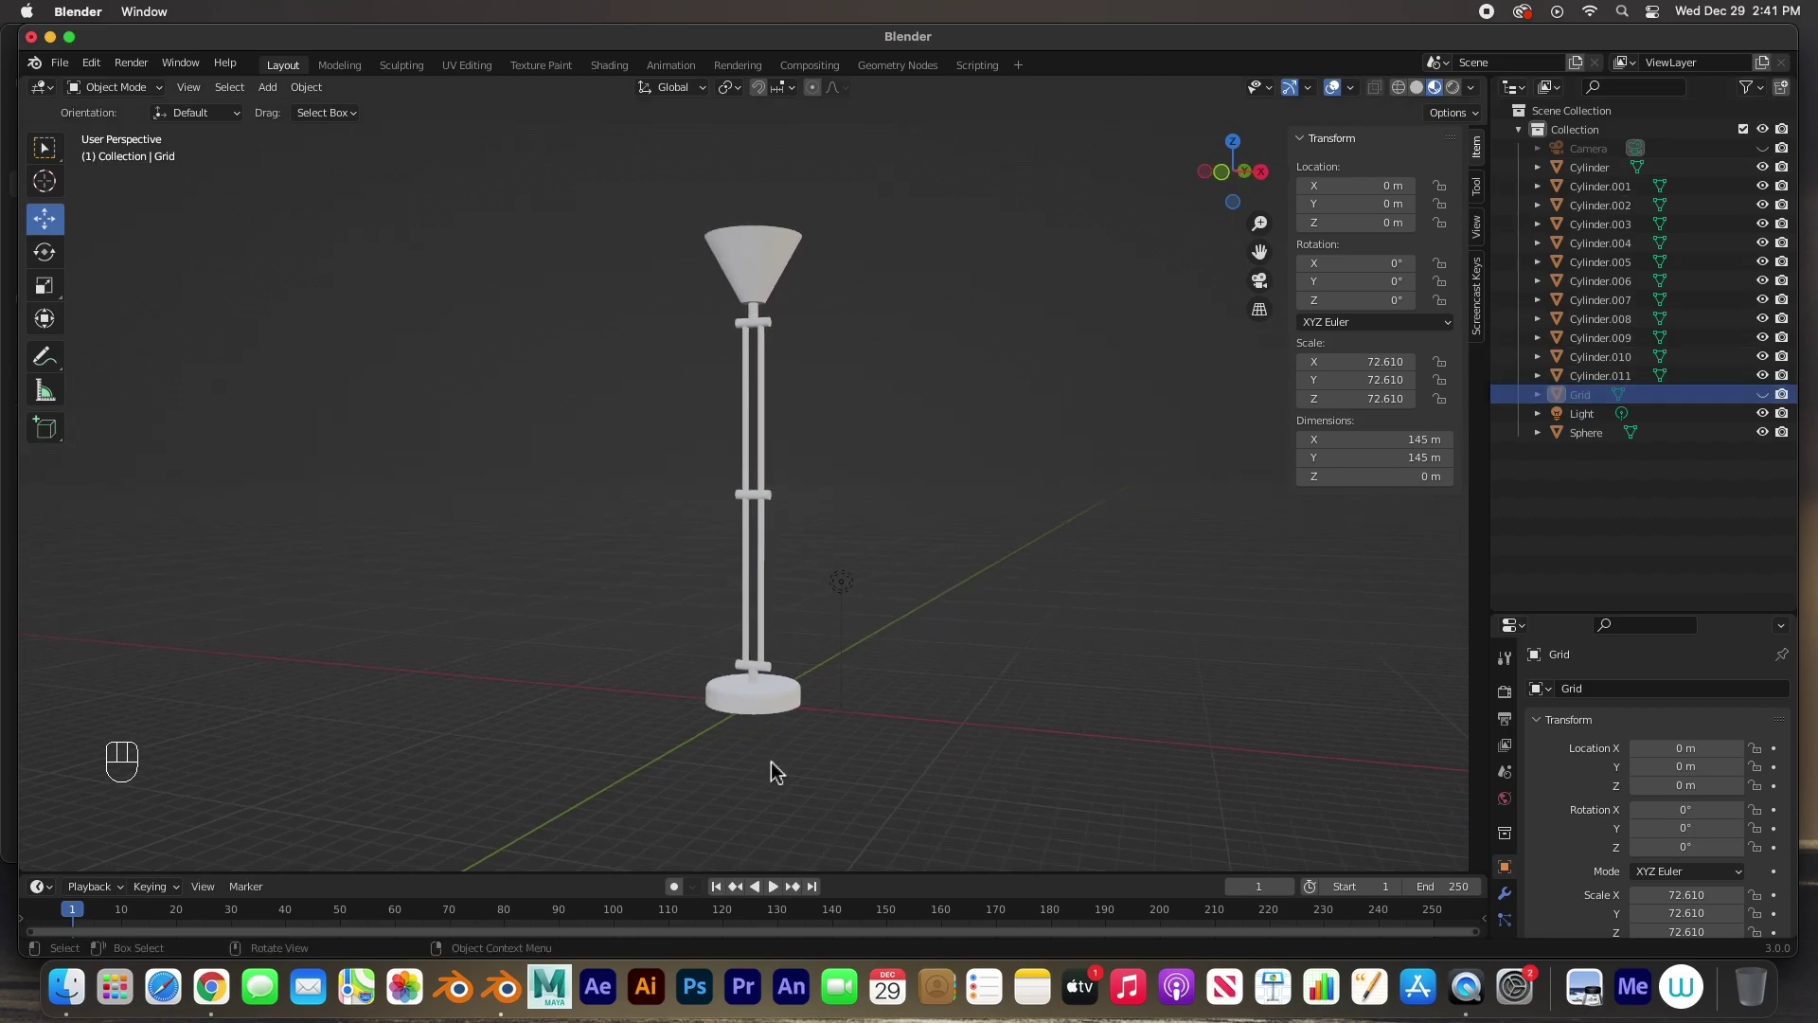
click(780, 711)
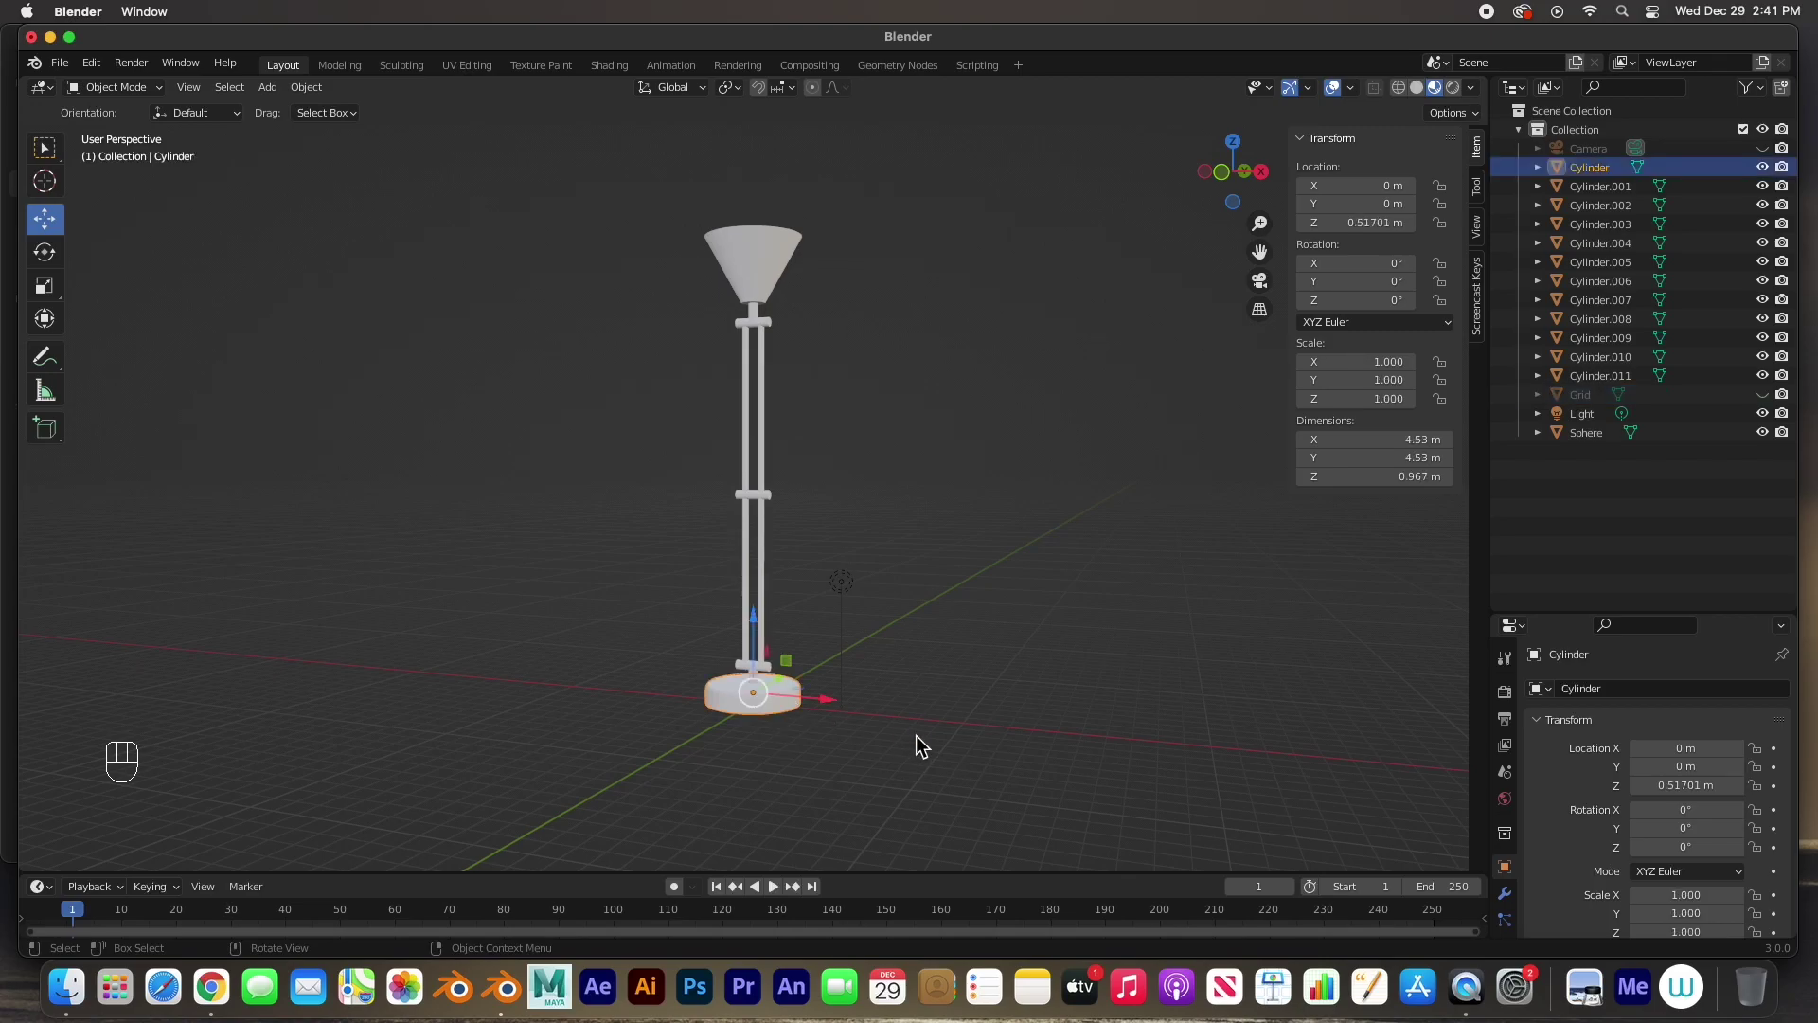
drag(703, 640, 313, 98)
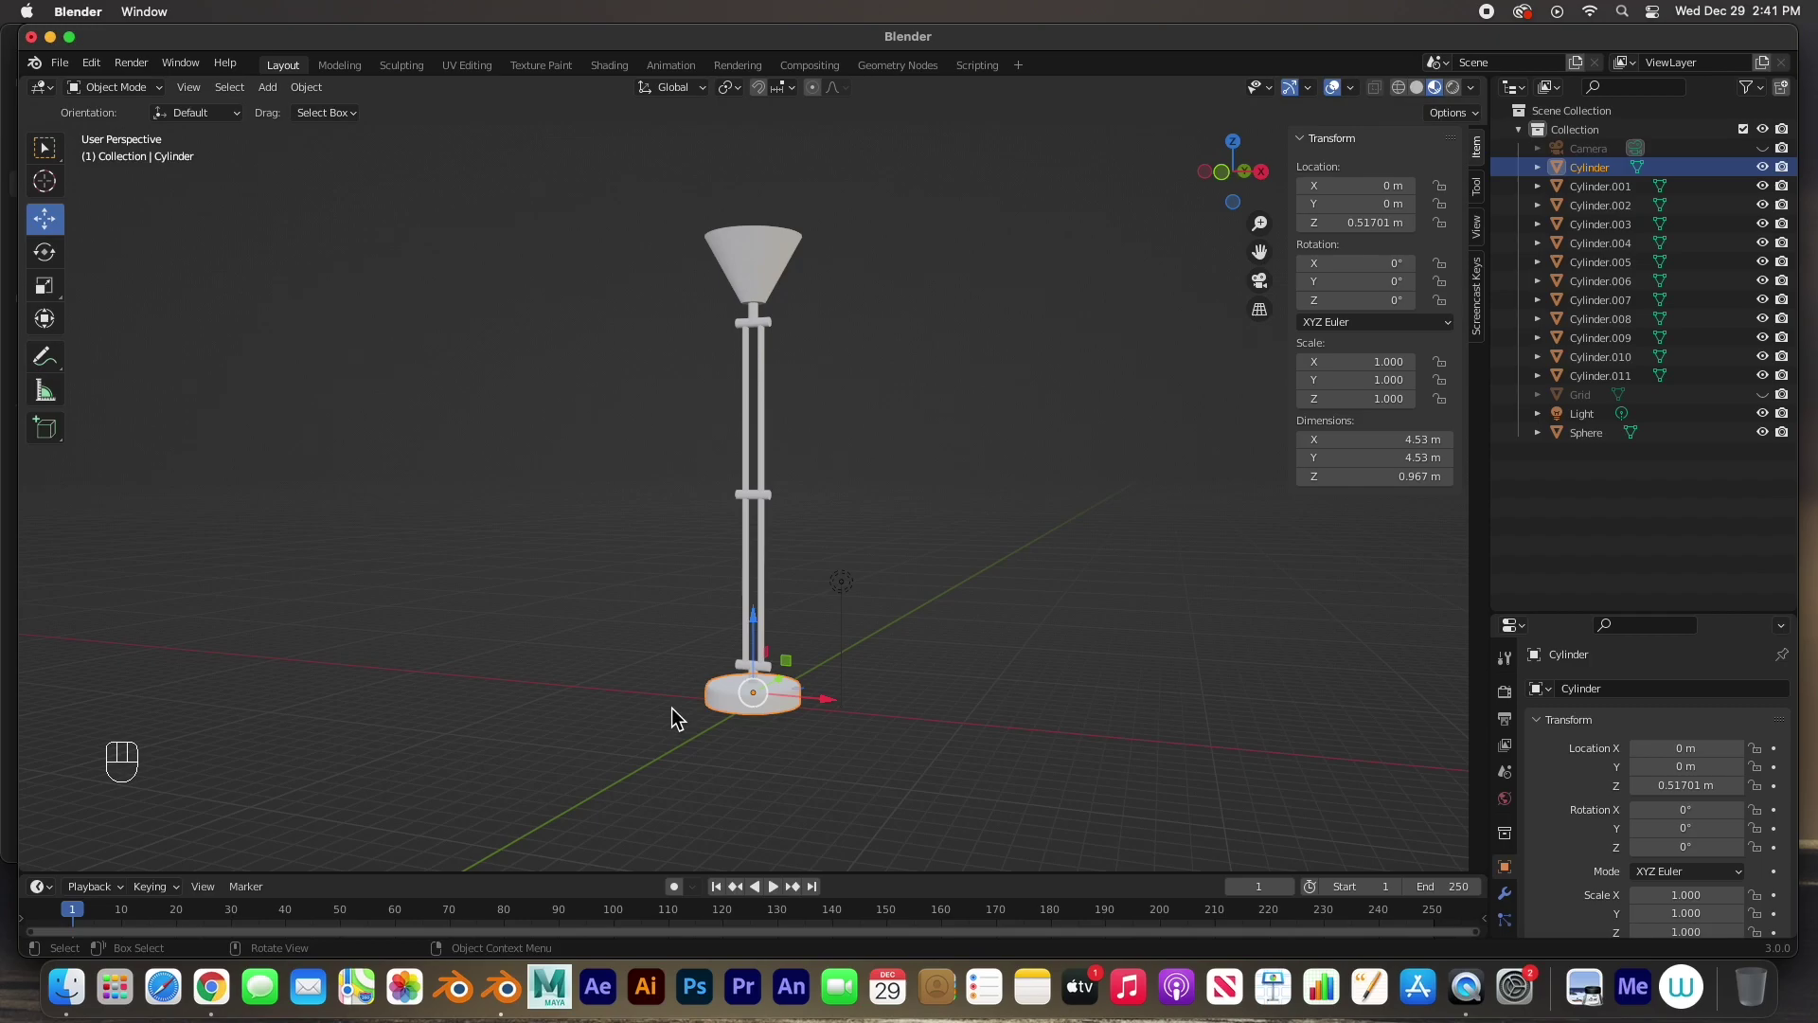
drag(645, 226, 915, 687)
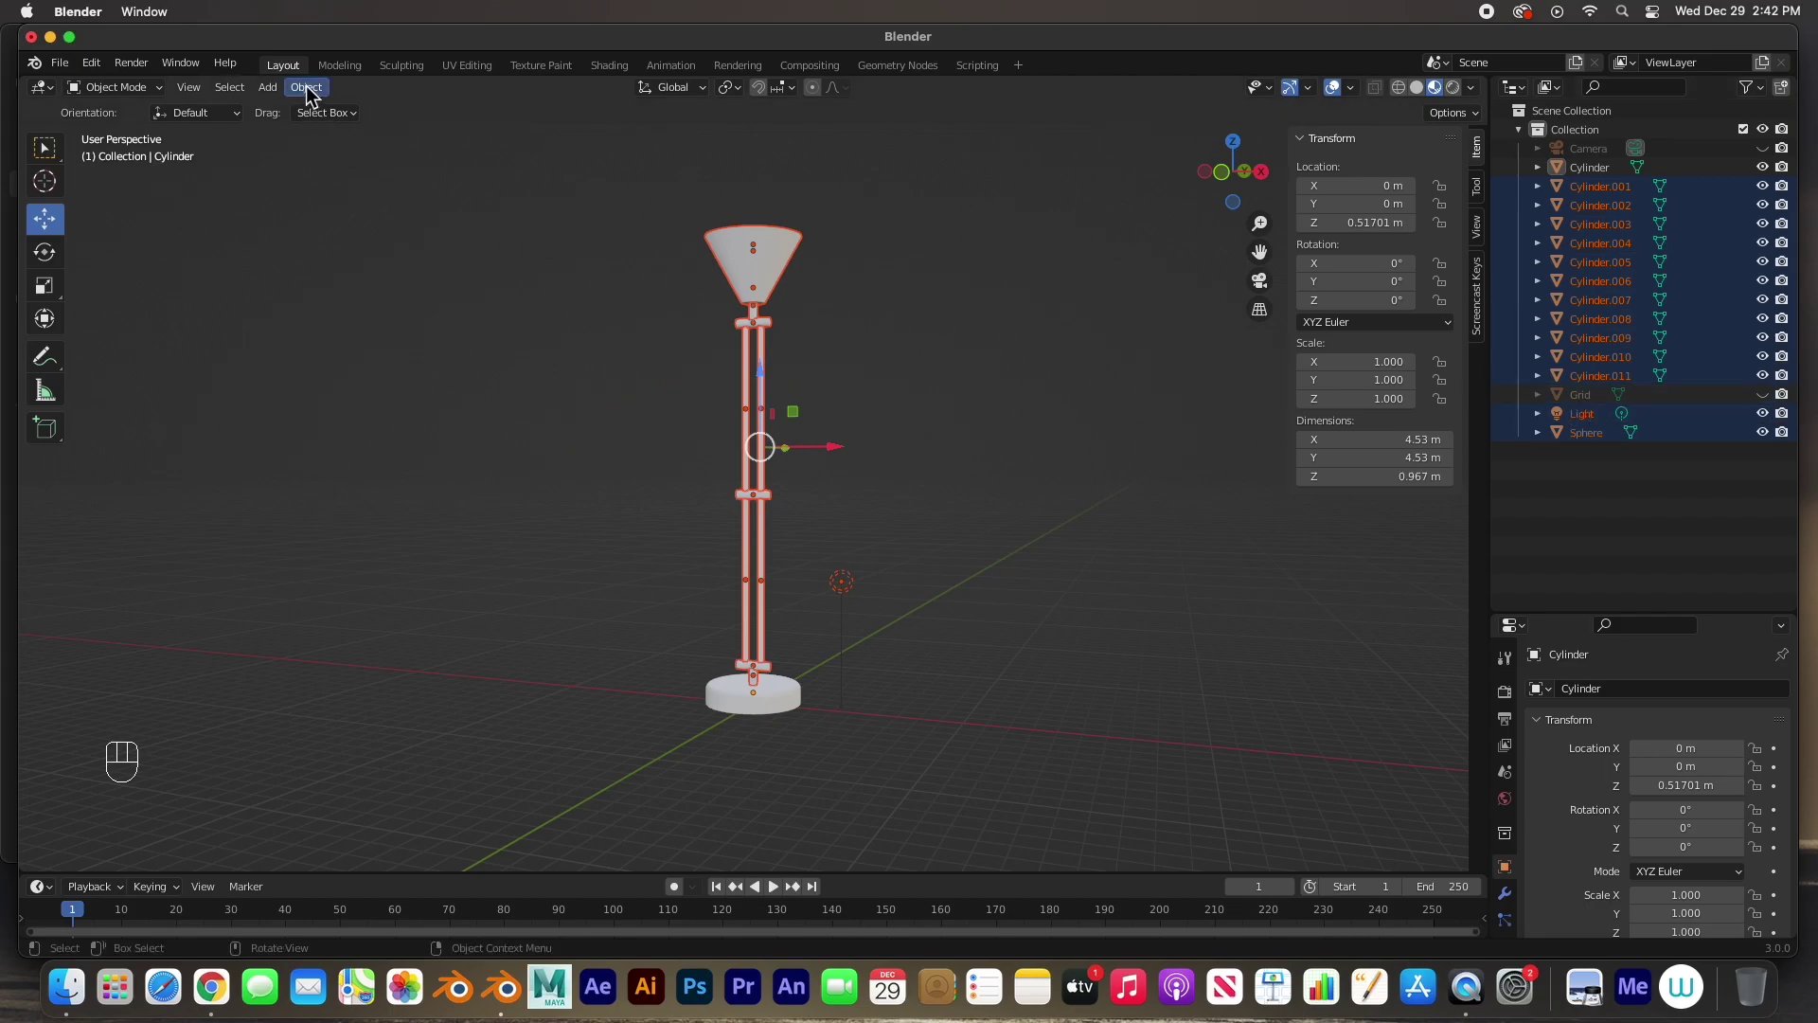
drag(314, 99, 542, 271)
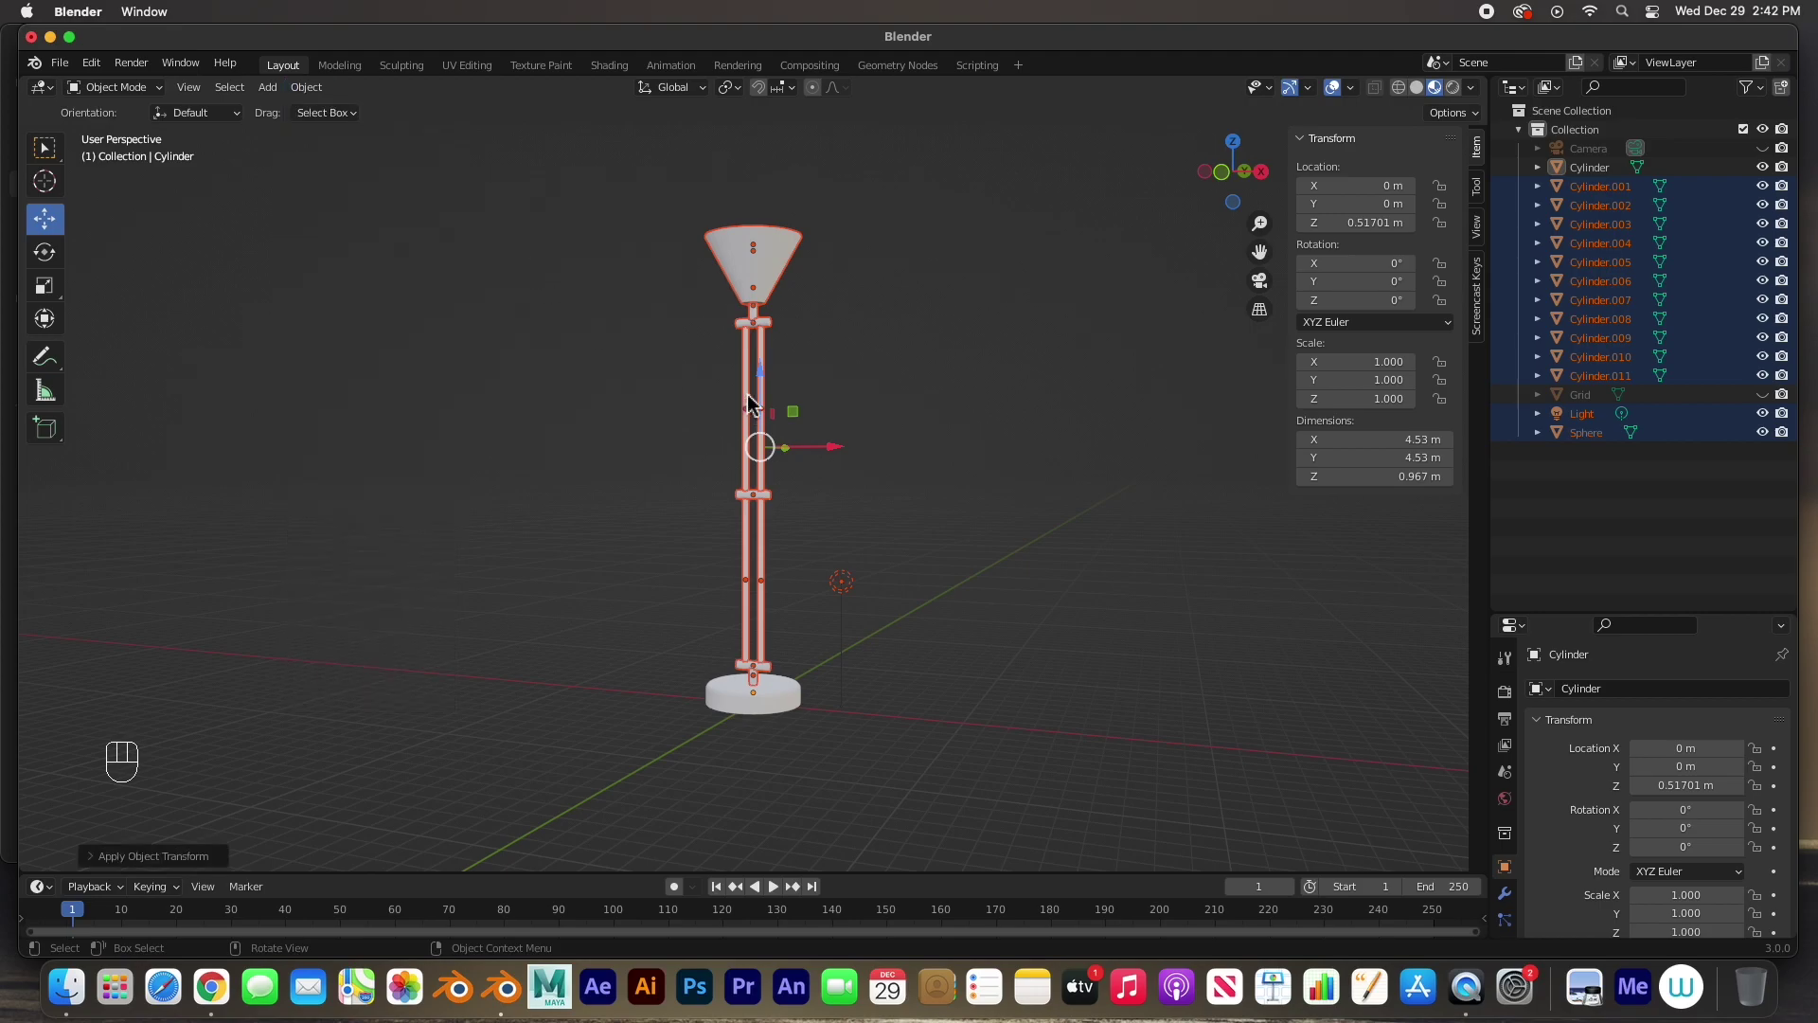
click(912, 336)
click(796, 260)
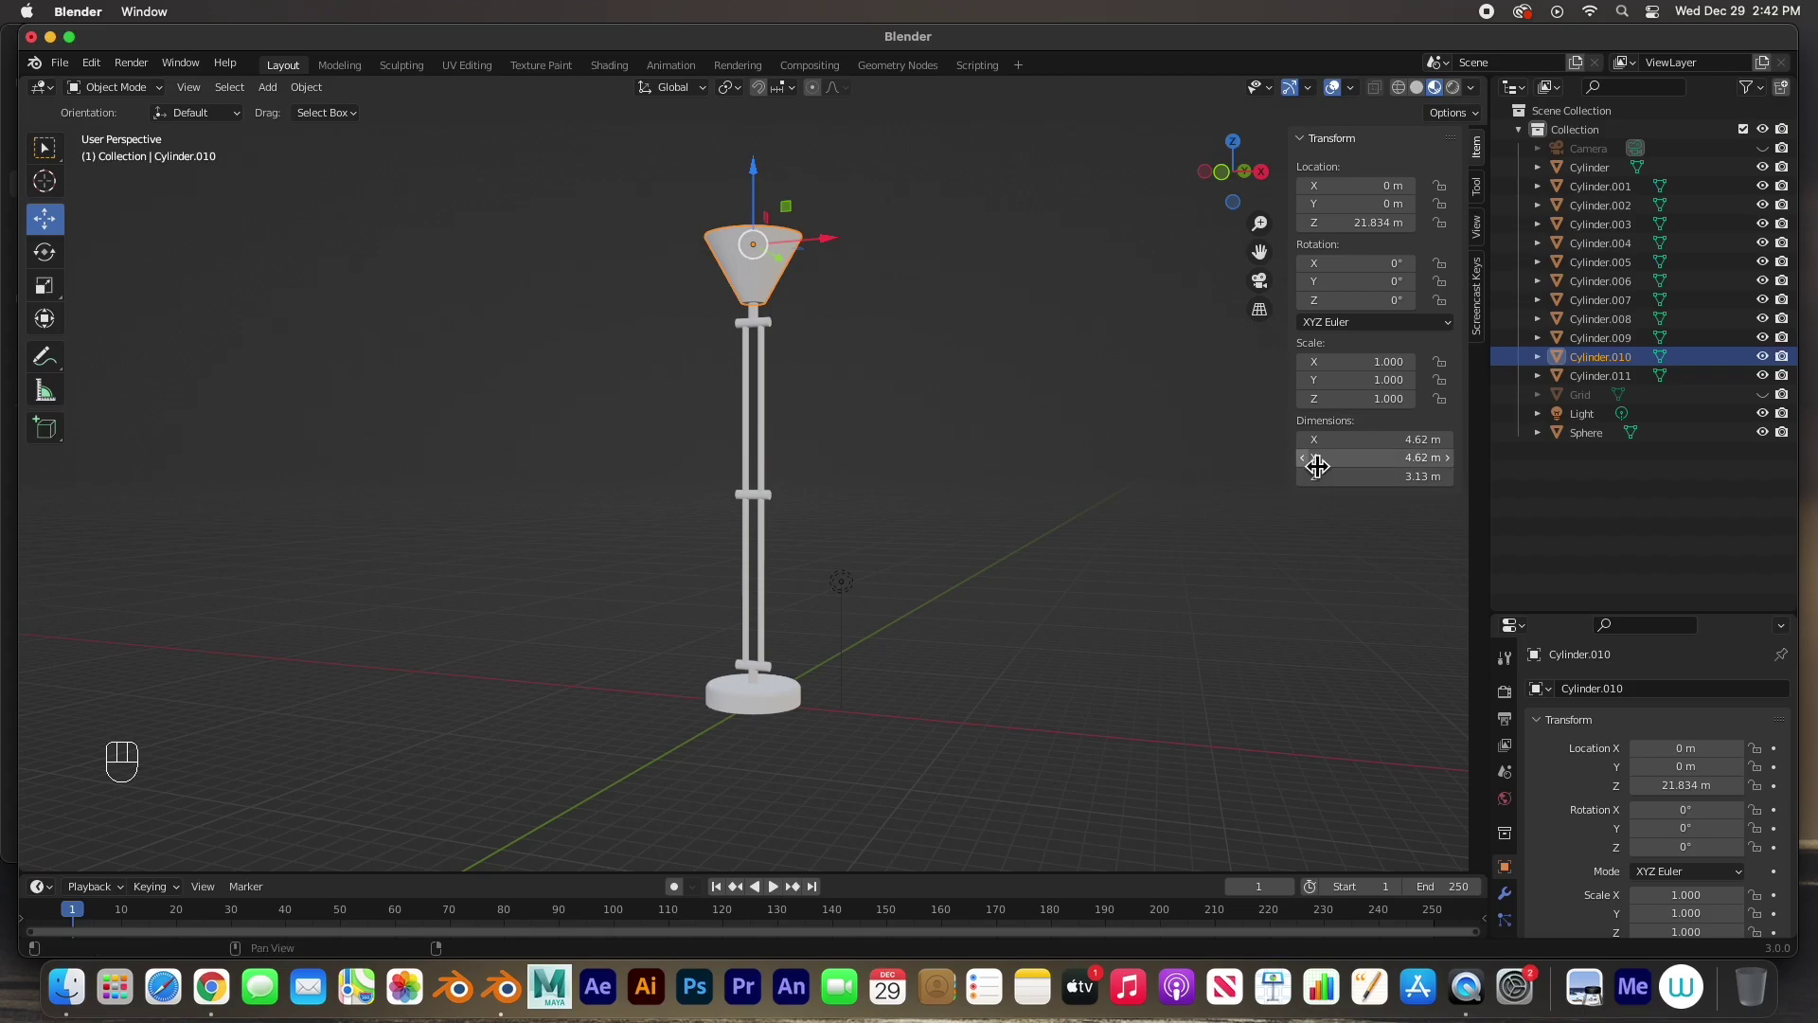
click(779, 333)
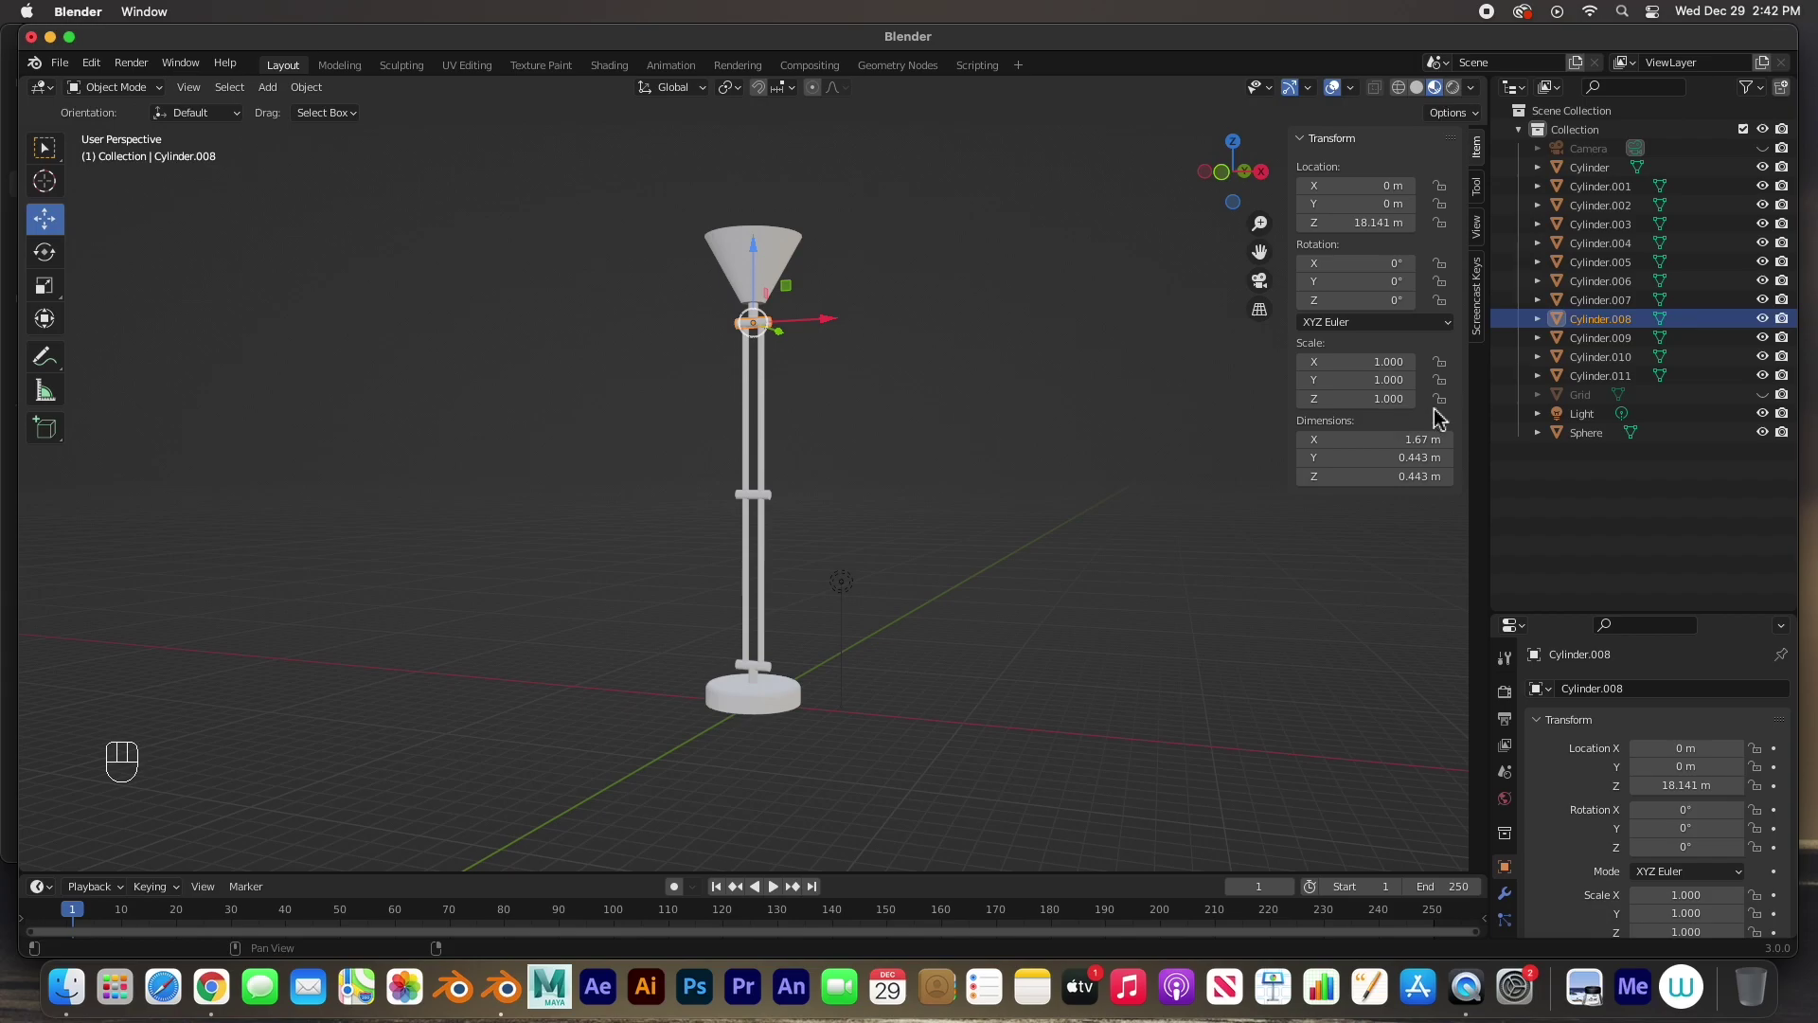
click(969, 500)
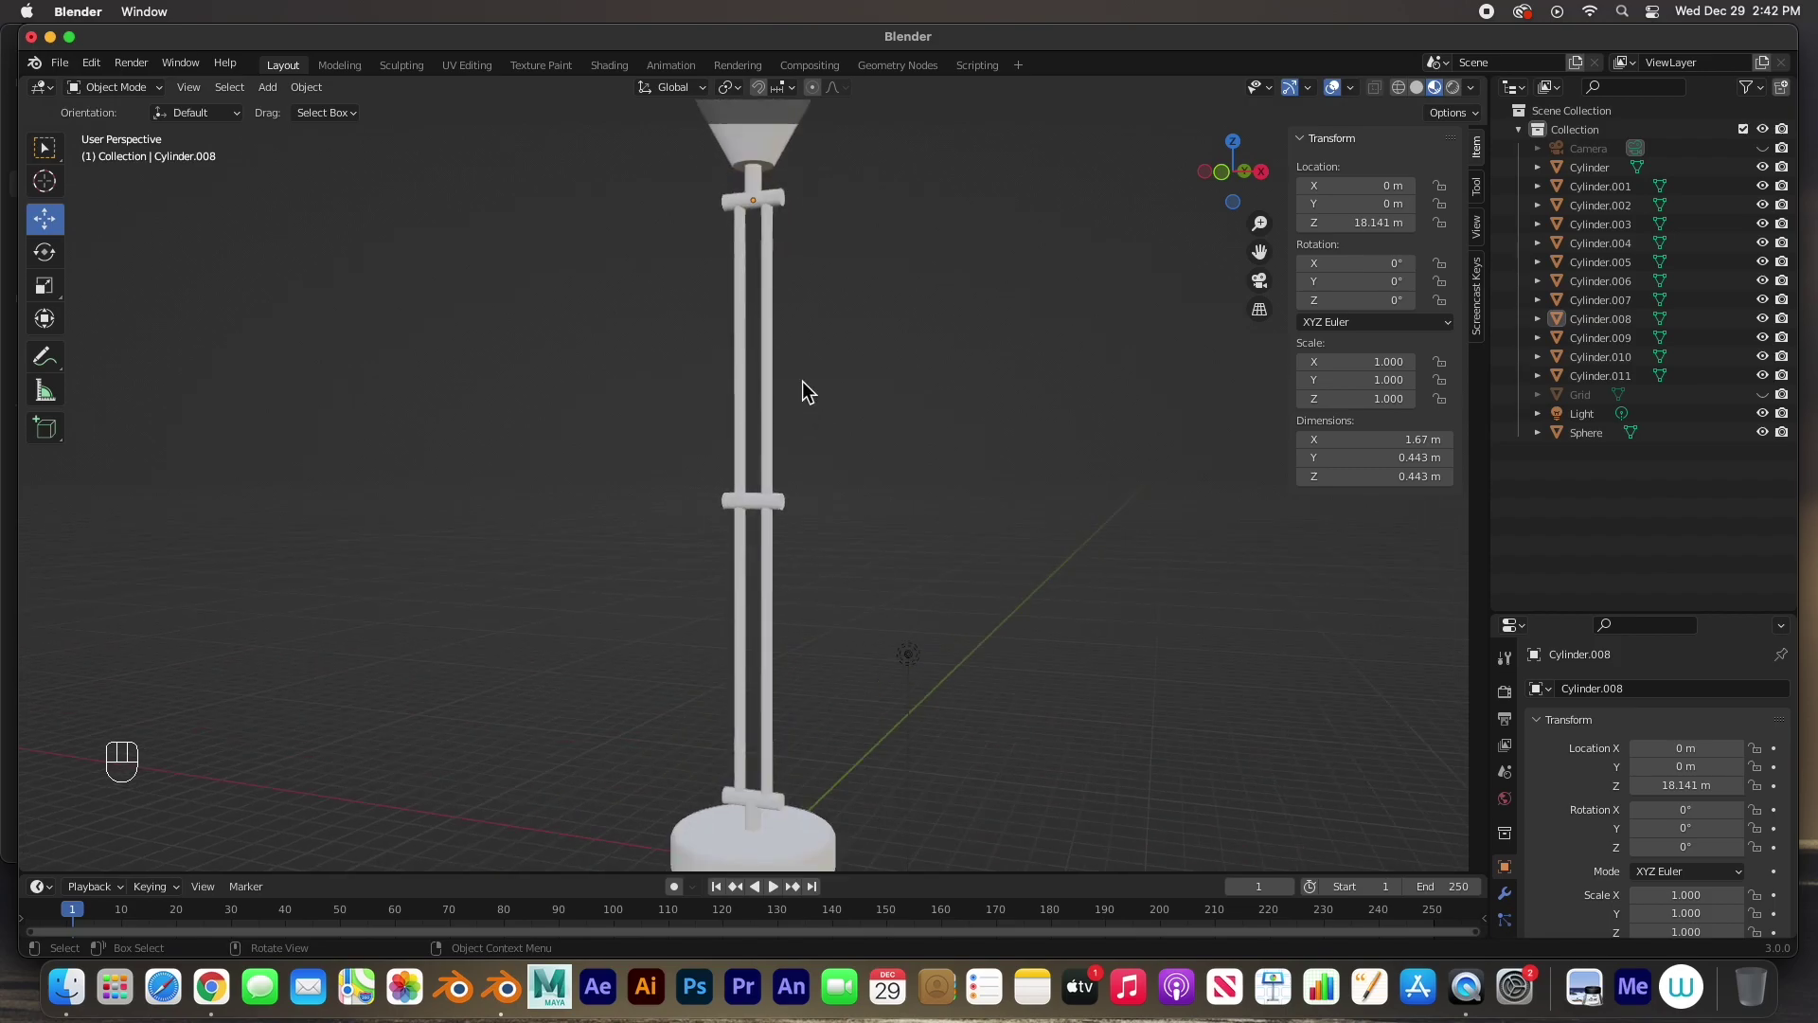
key(KP_1)
drag(828, 290, 811, 592)
drag(566, 259, 837, 481)
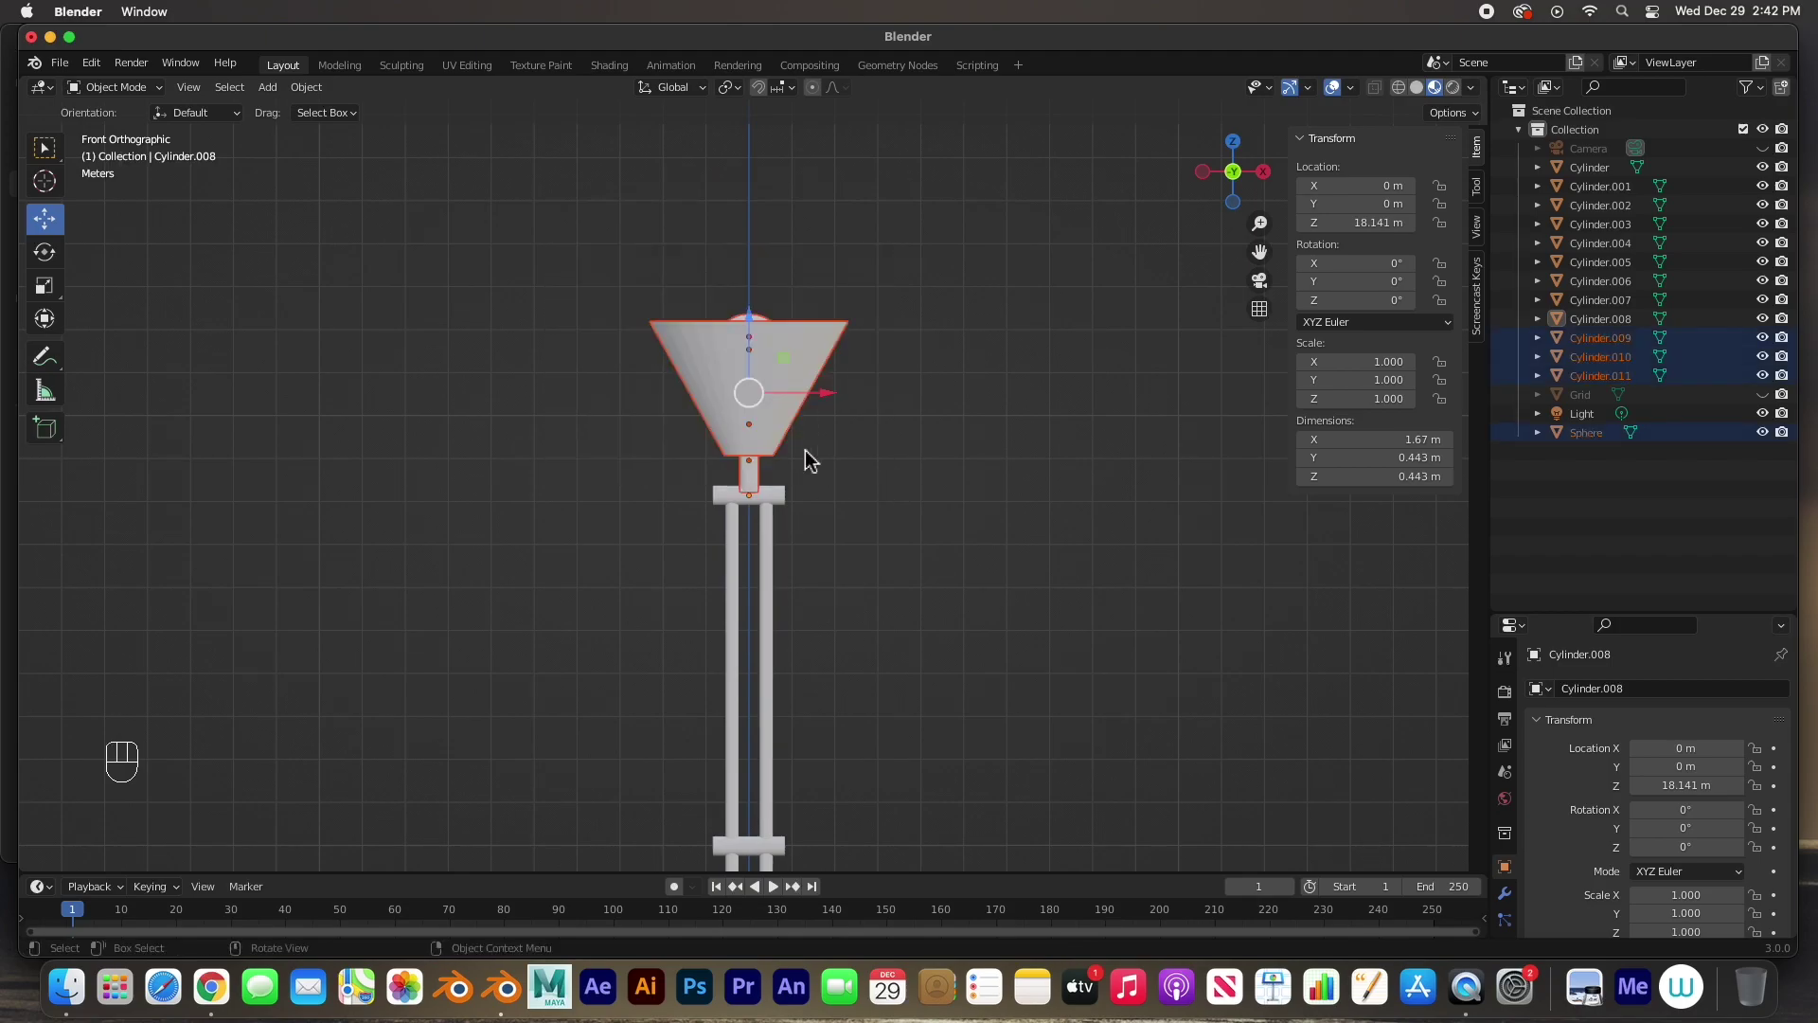